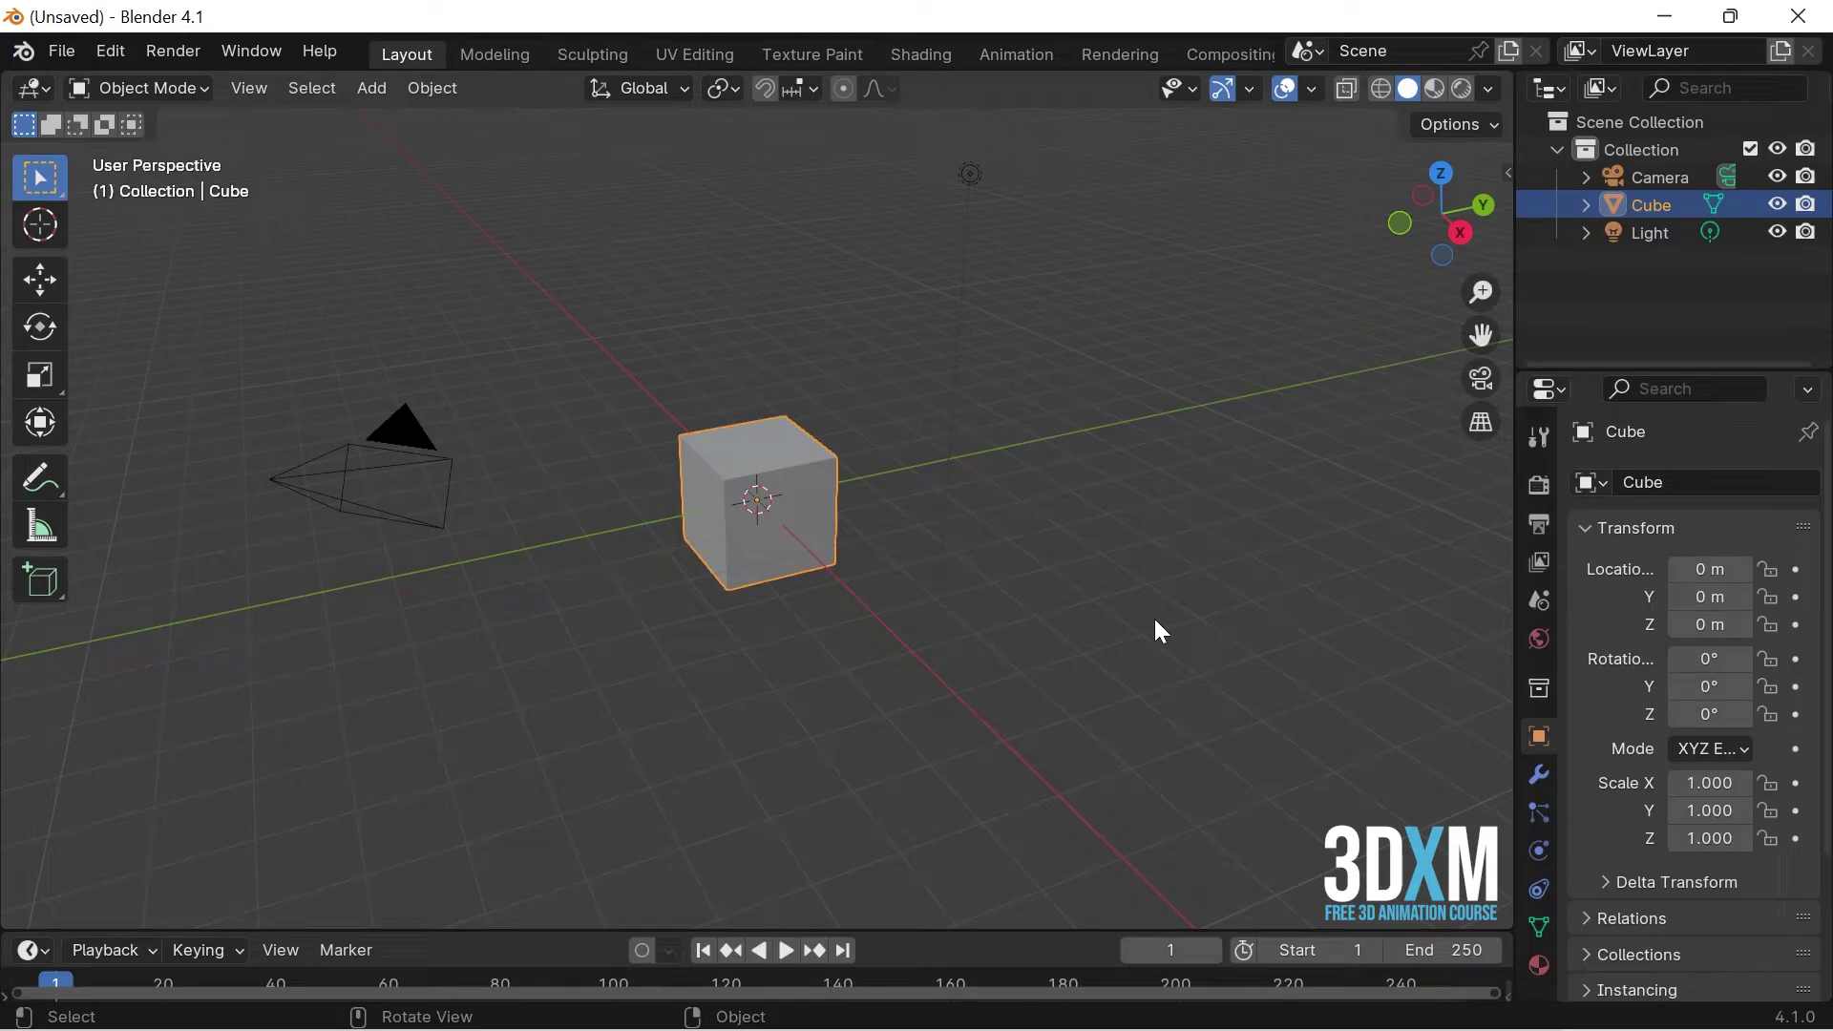
Select and delete the default cube, camera and light, then face the empty scene from the front.
{"action": "key", "text": "a"}
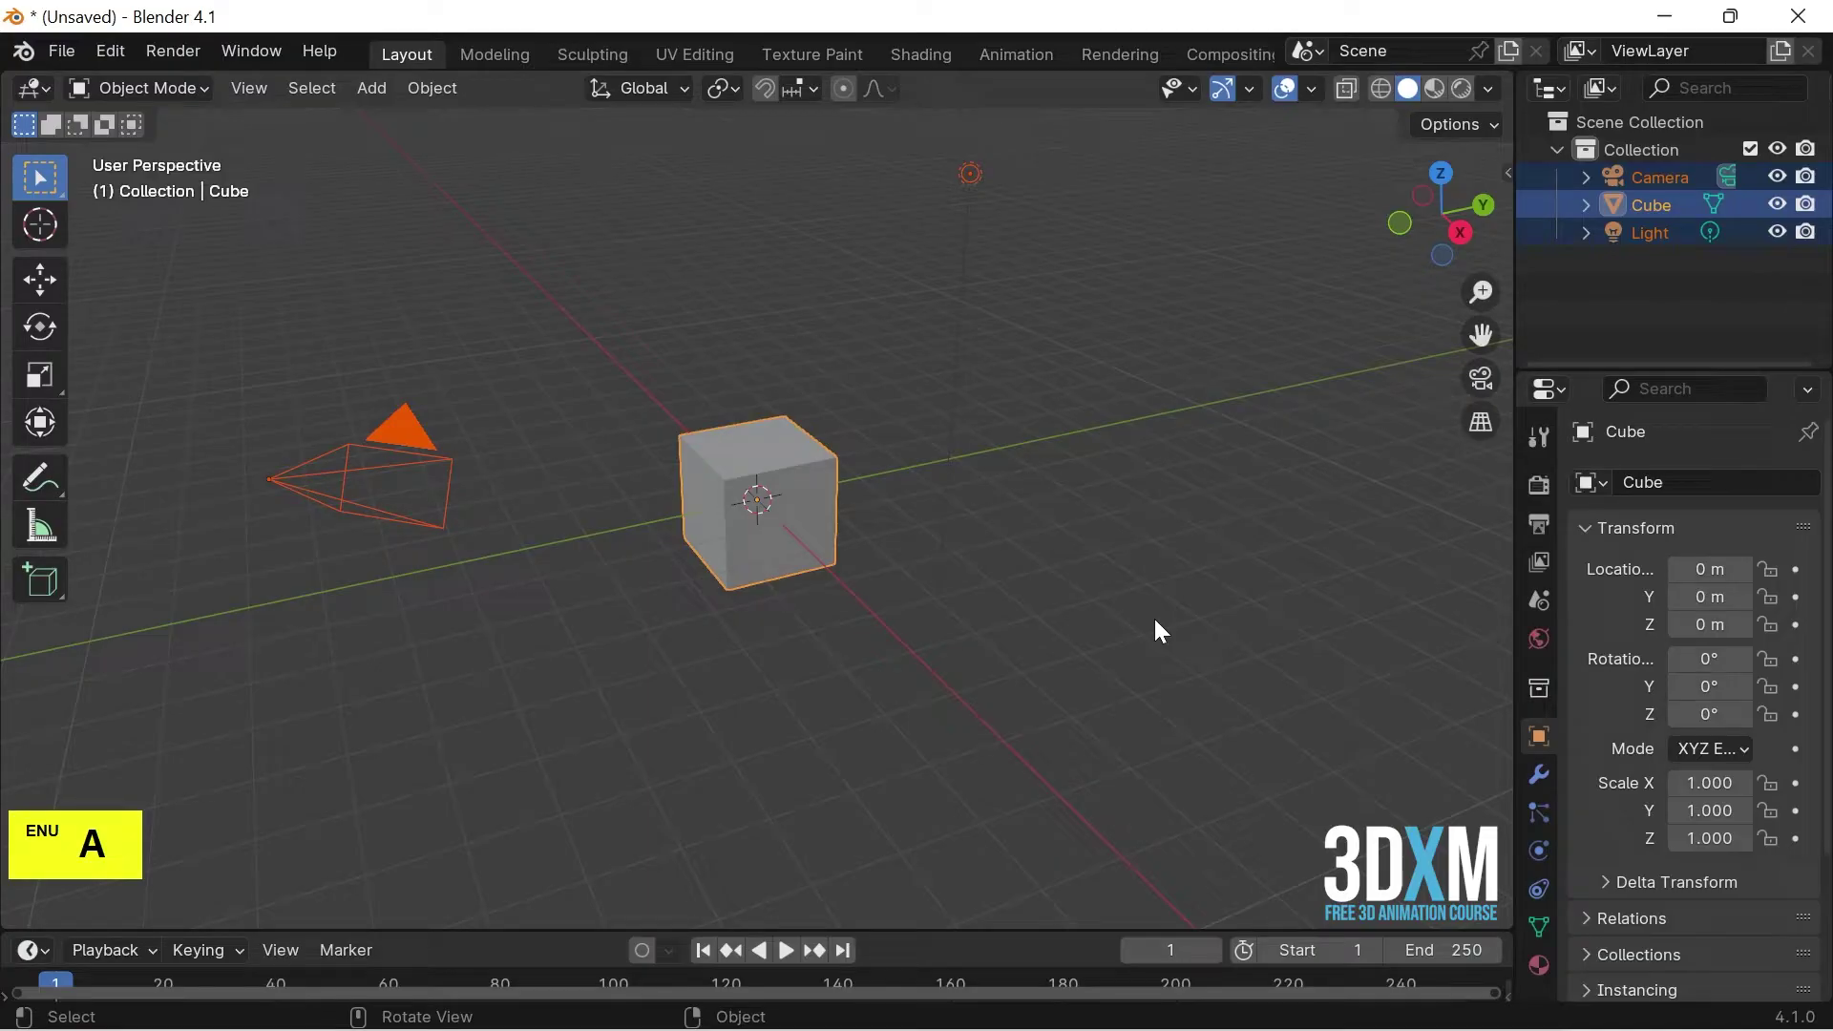
{"action": "key", "text": "Delete"}
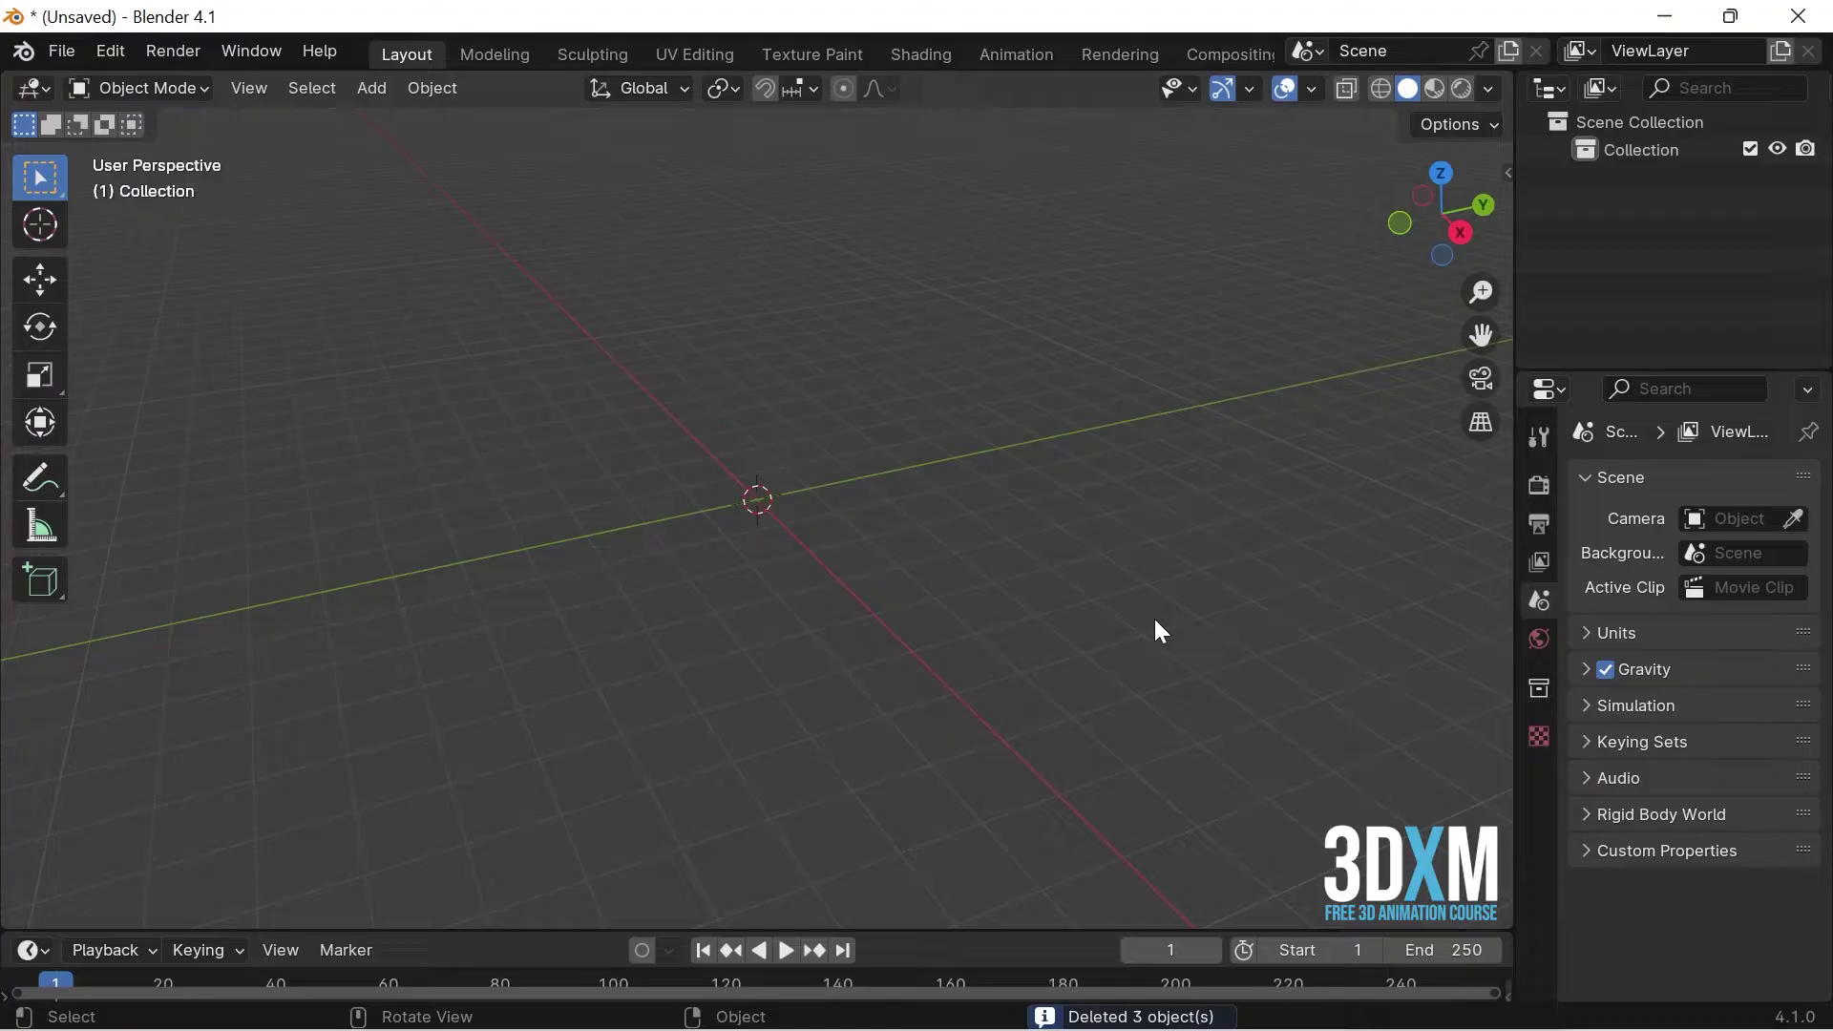
{"action": "key", "text": "1"}
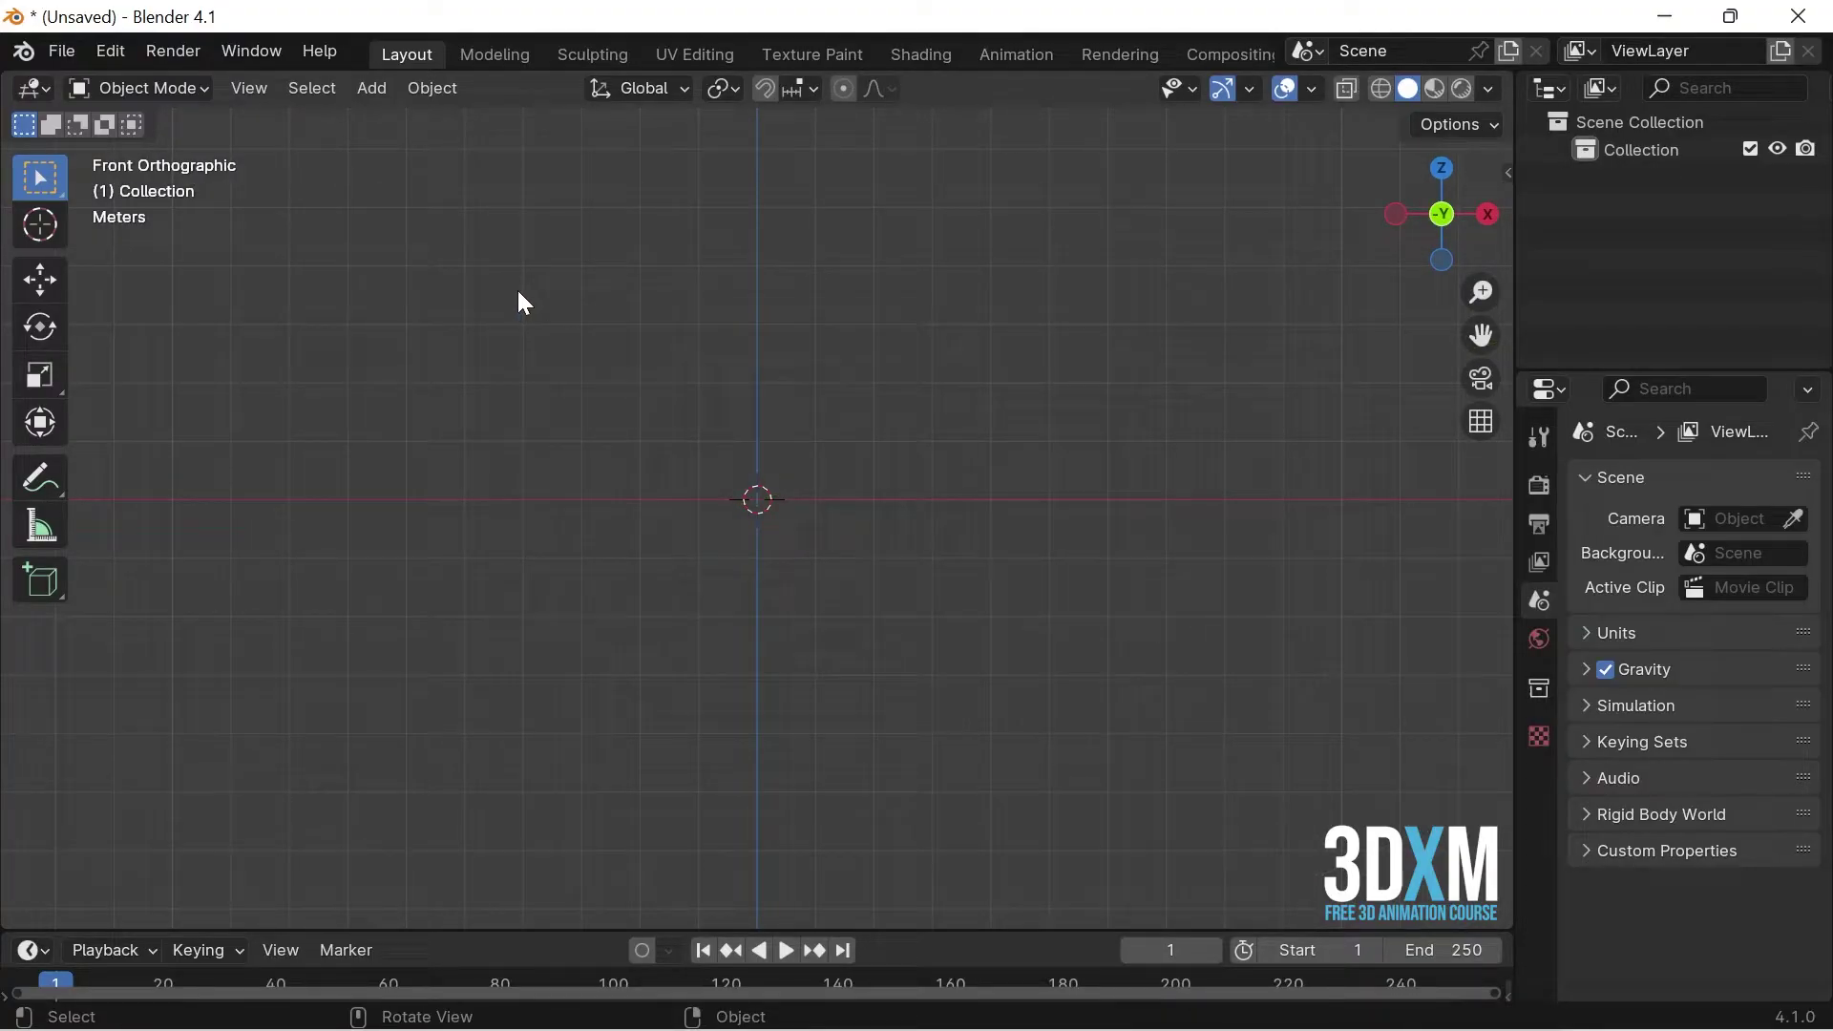
Add a UV sphere from Add > Mesh and enter Edit Mode with it framed in the view.
{"action": "left_click", "coordinate": [387, 103]}
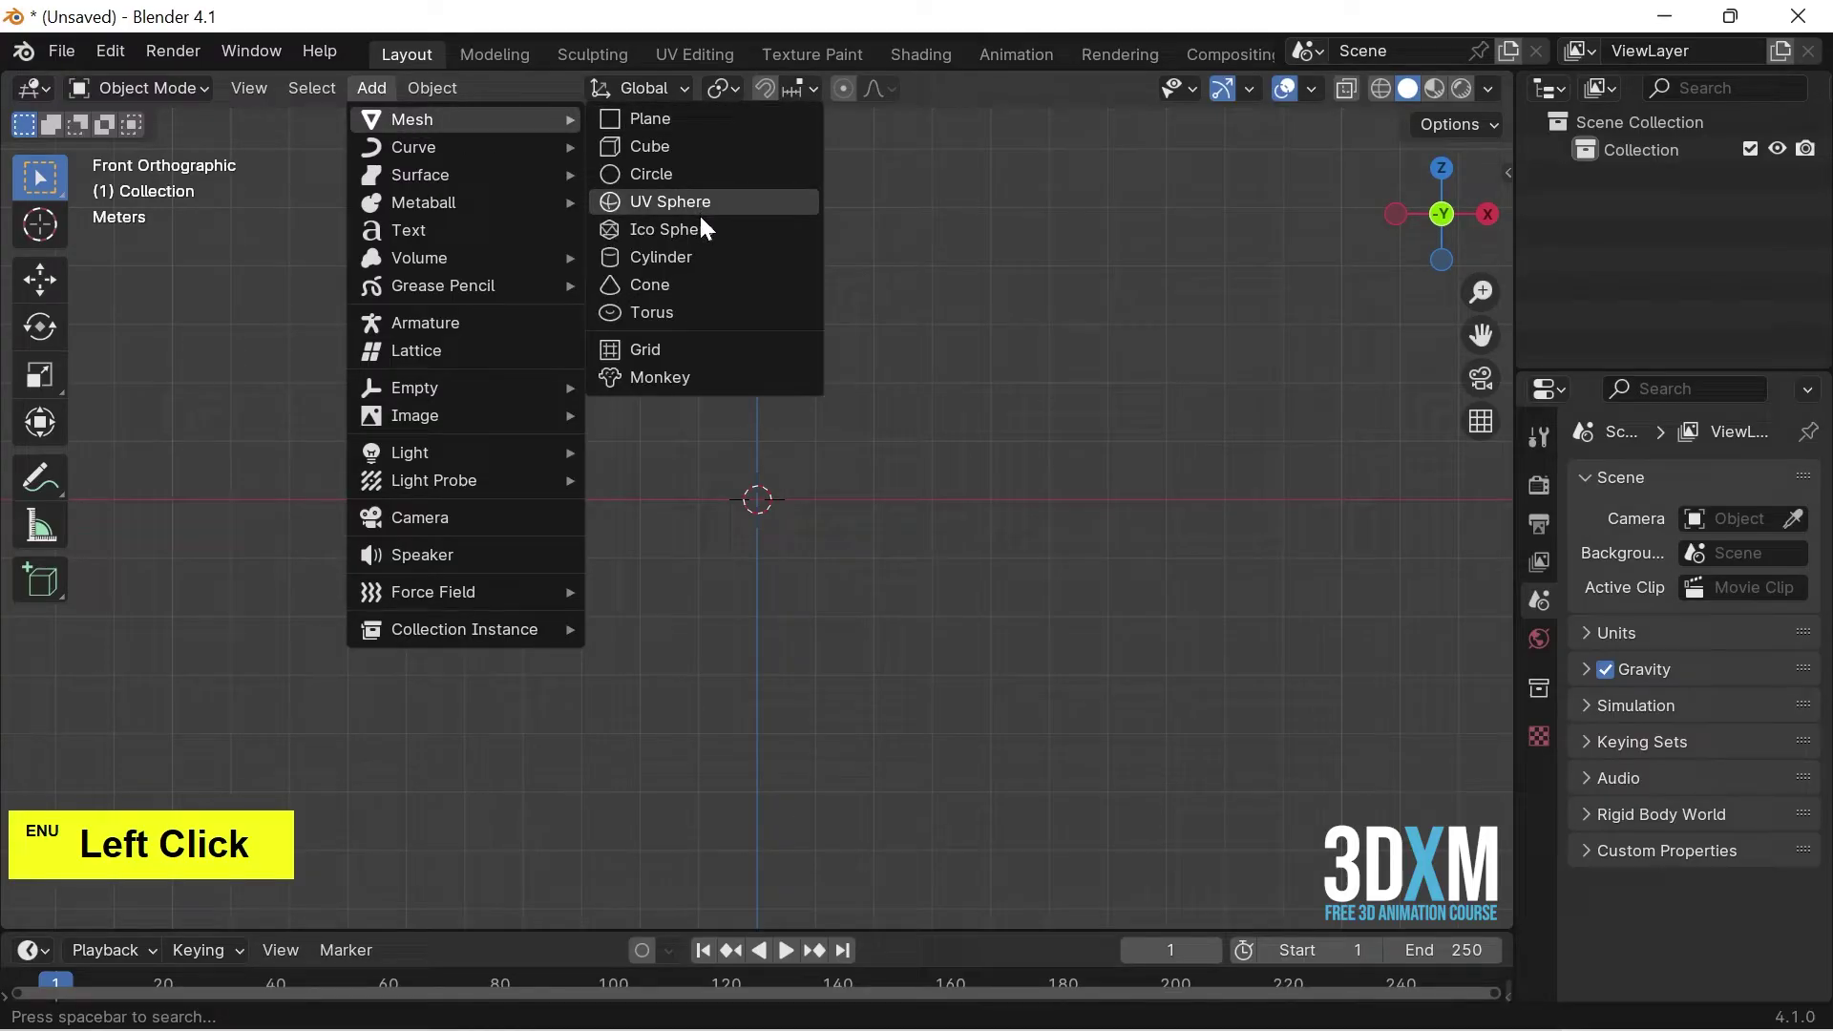
{"action": "left_click", "coordinate": [716, 218]}
{"action": "key", "text": "Tab"}
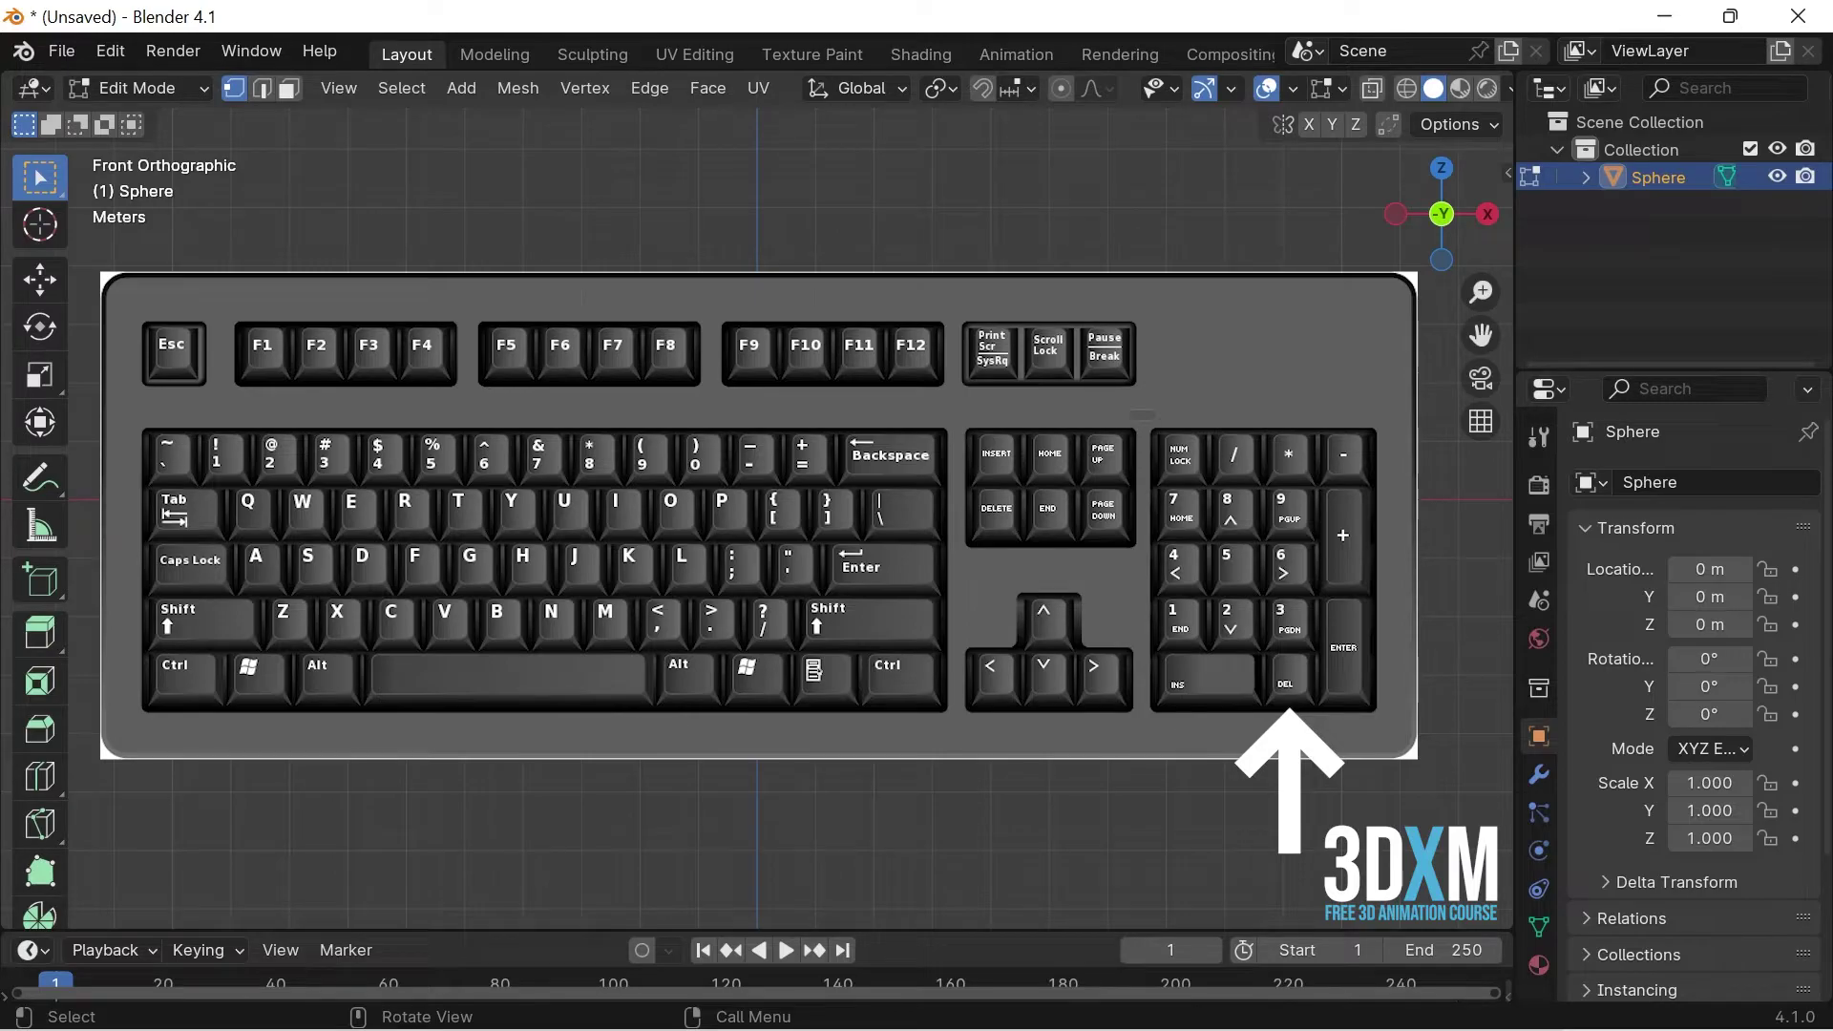
{"action": "key", "text": "."}
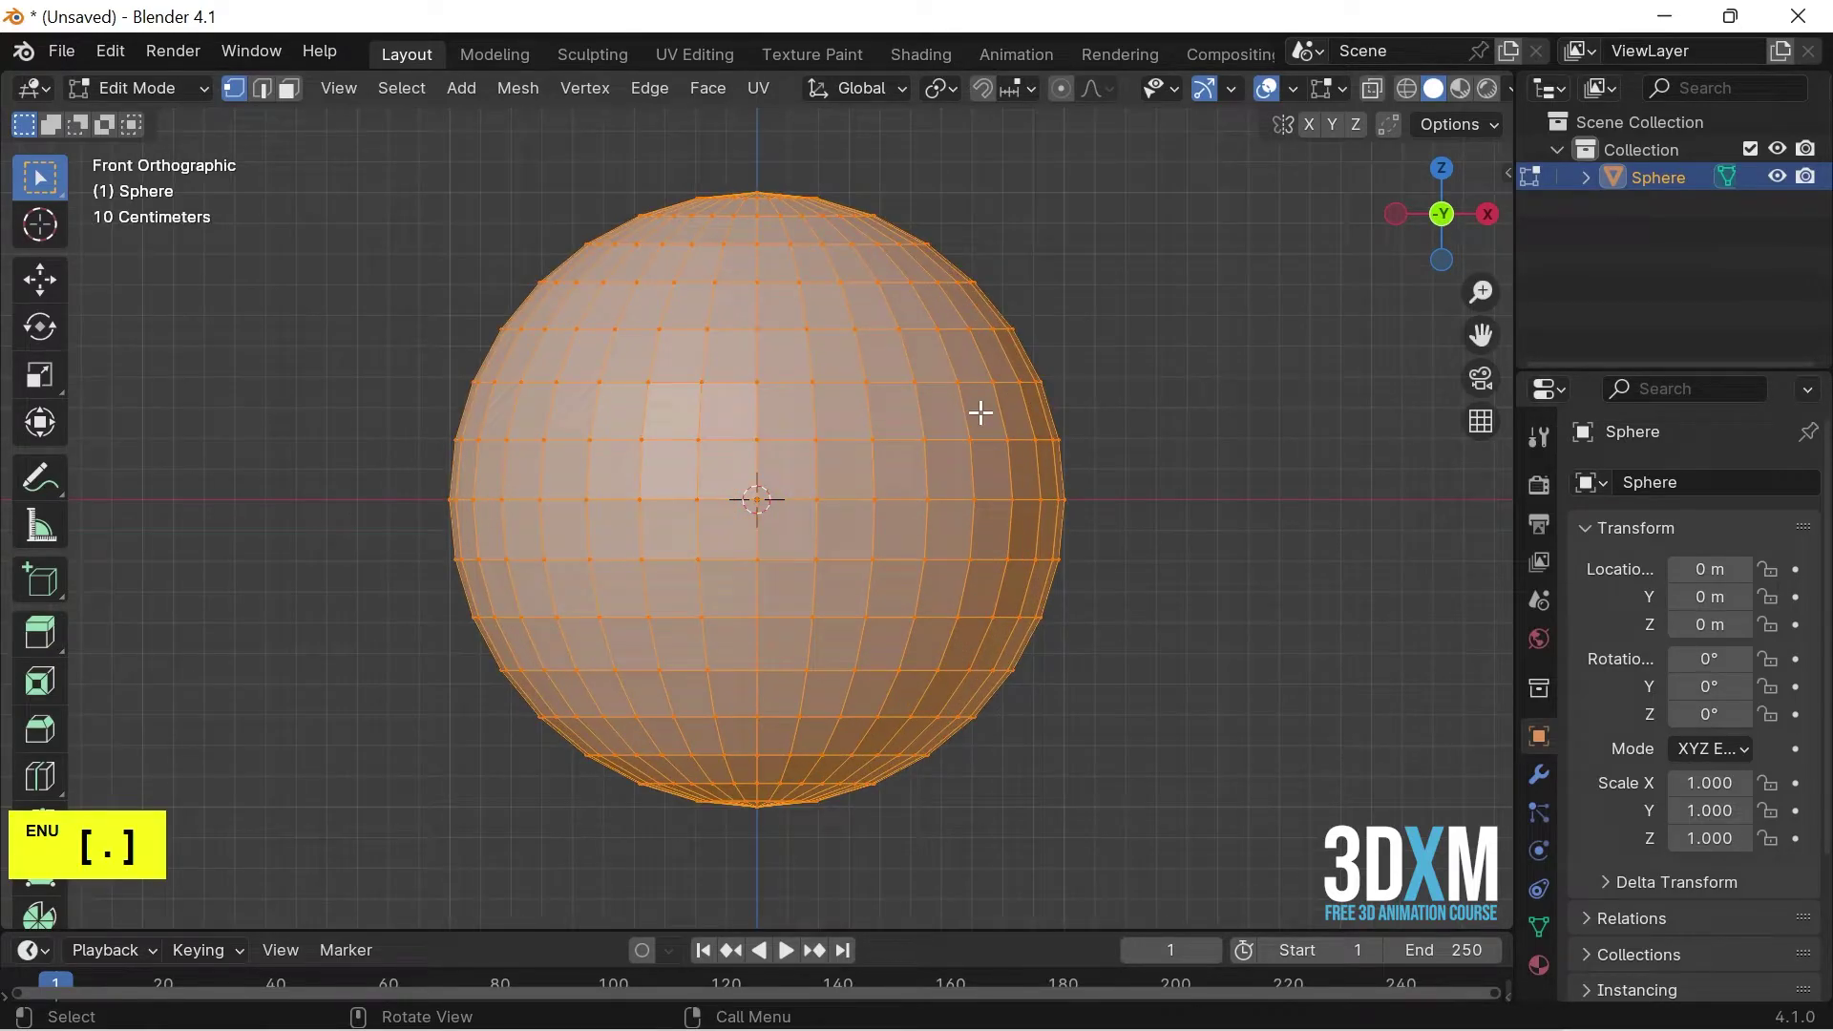
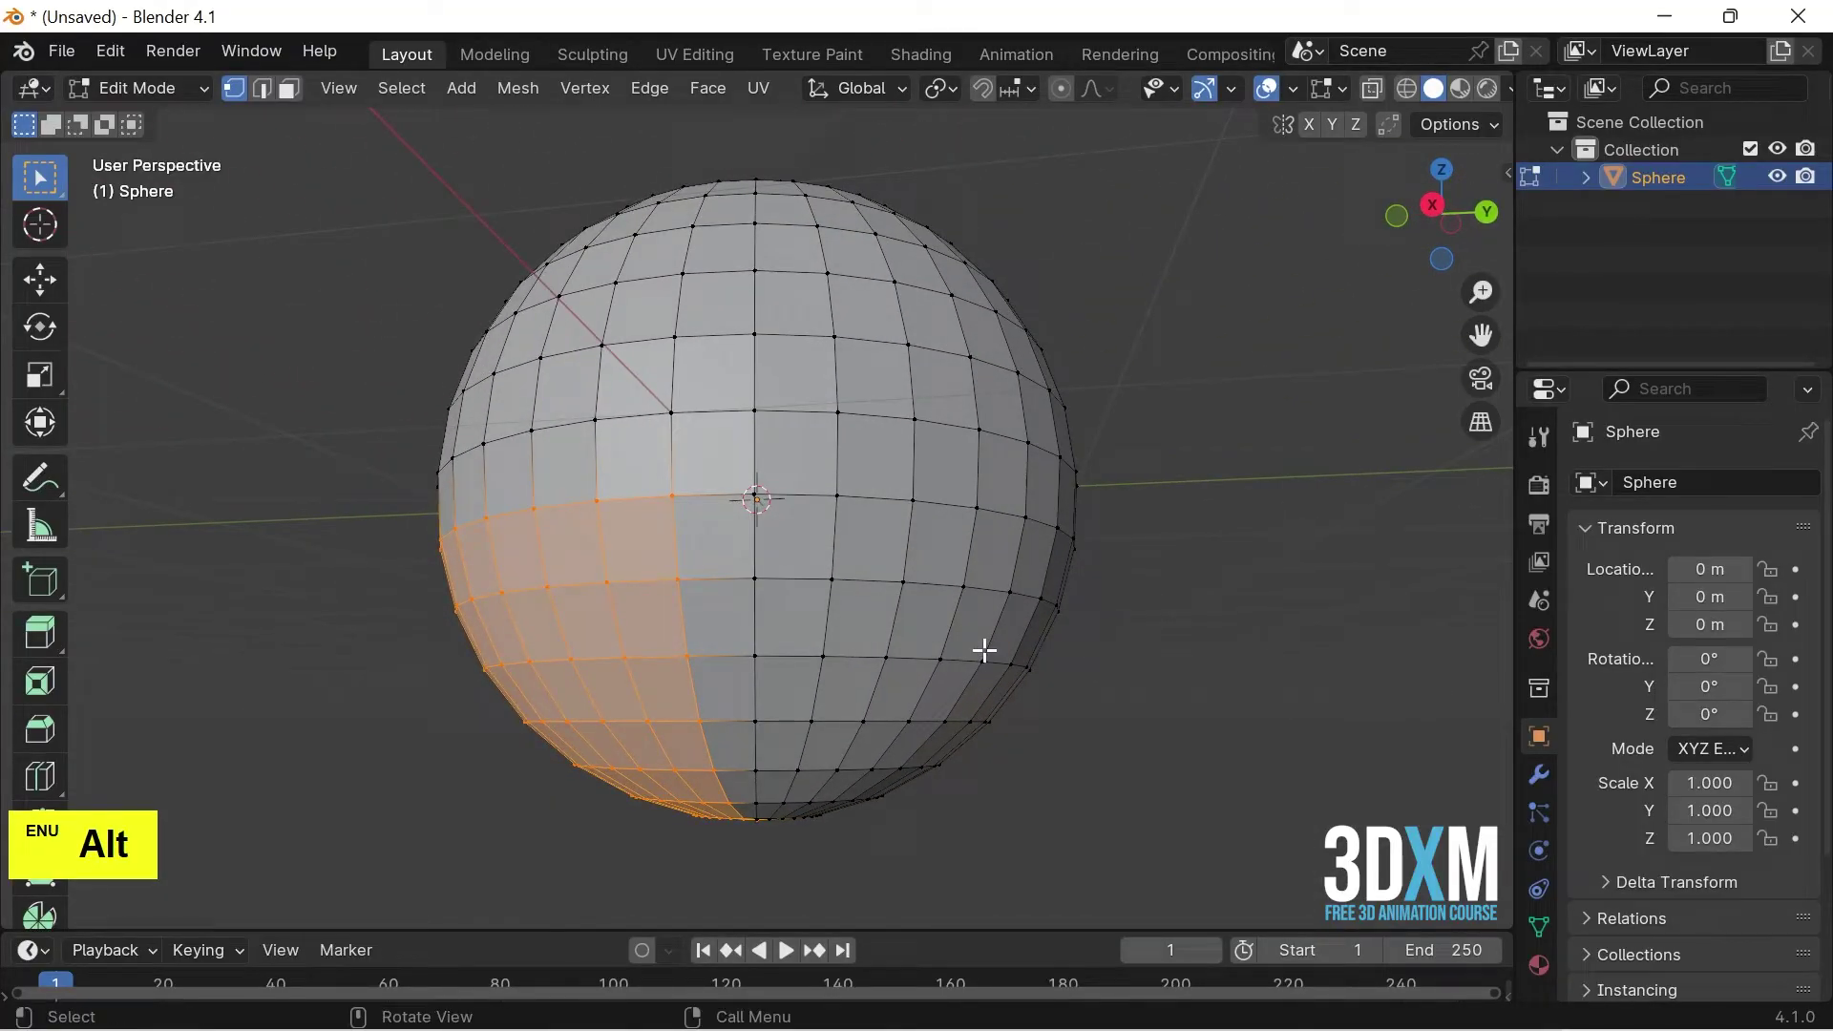
In front view with X-ray on, delete the lower-half vertices so only the top dome remains.
{"action": "key", "text": "1"}
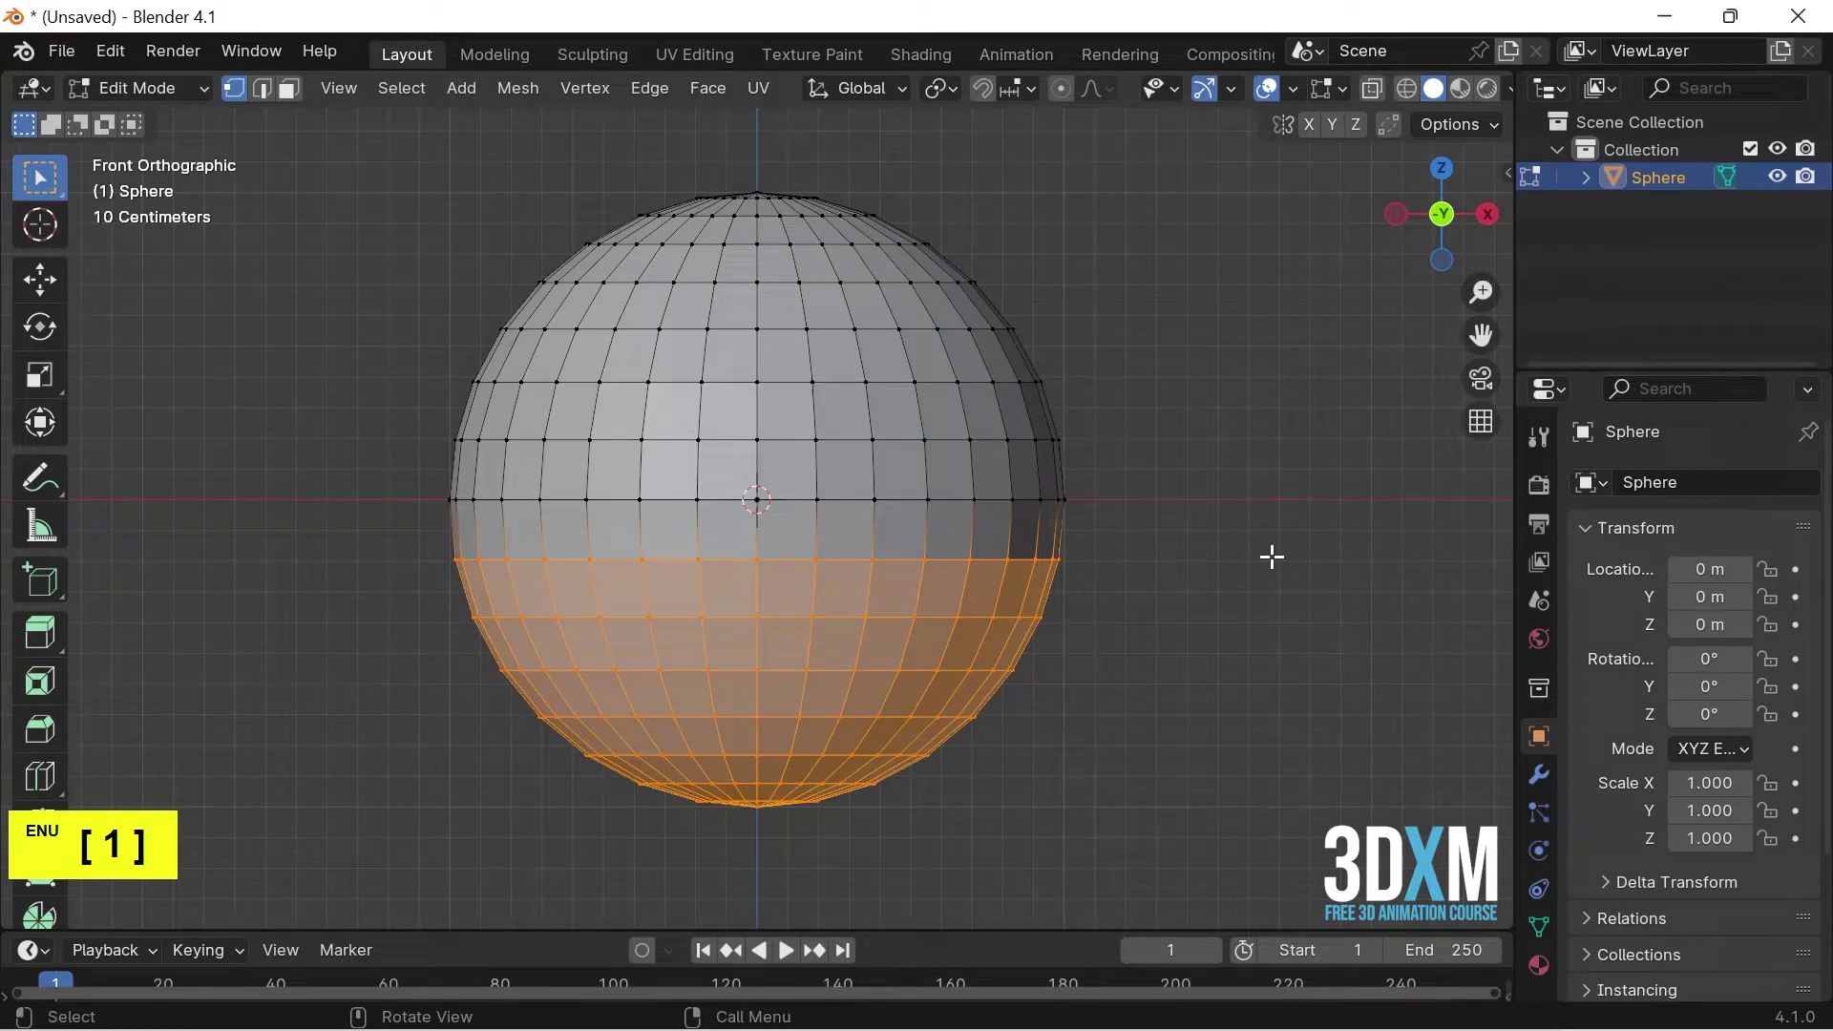
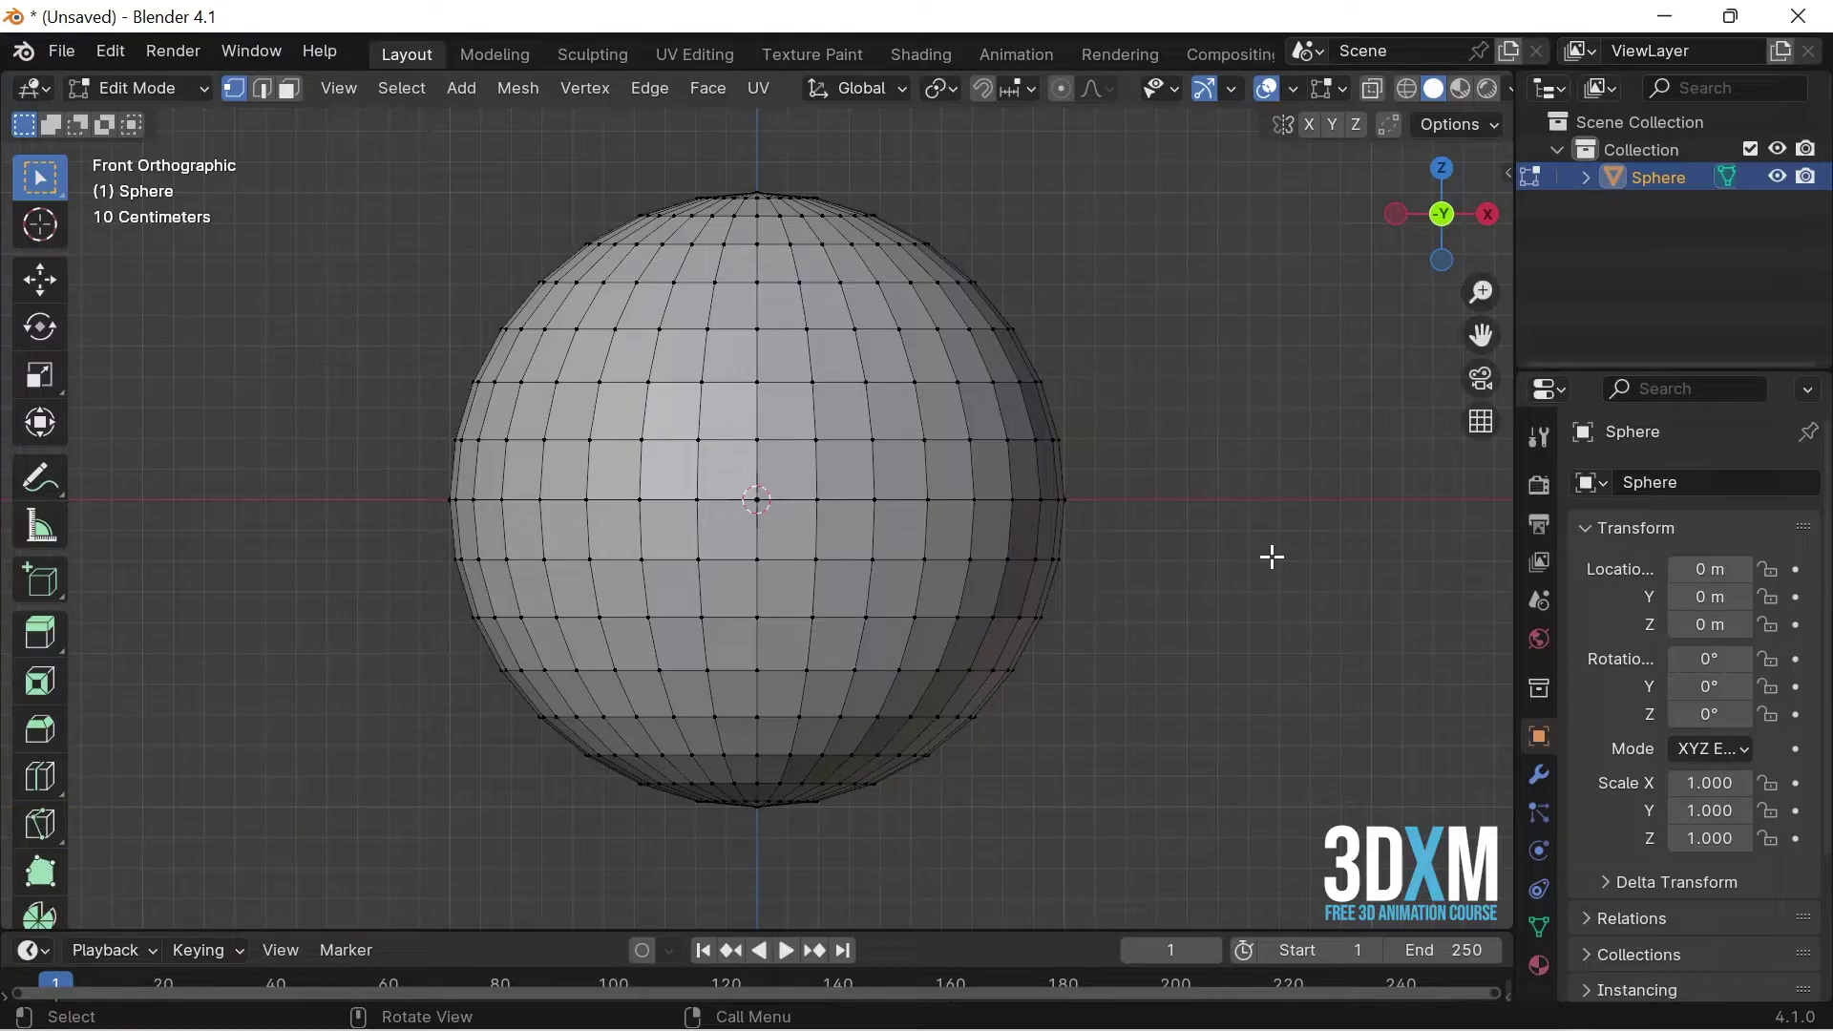
{"action": "key", "text": "alt+z"}
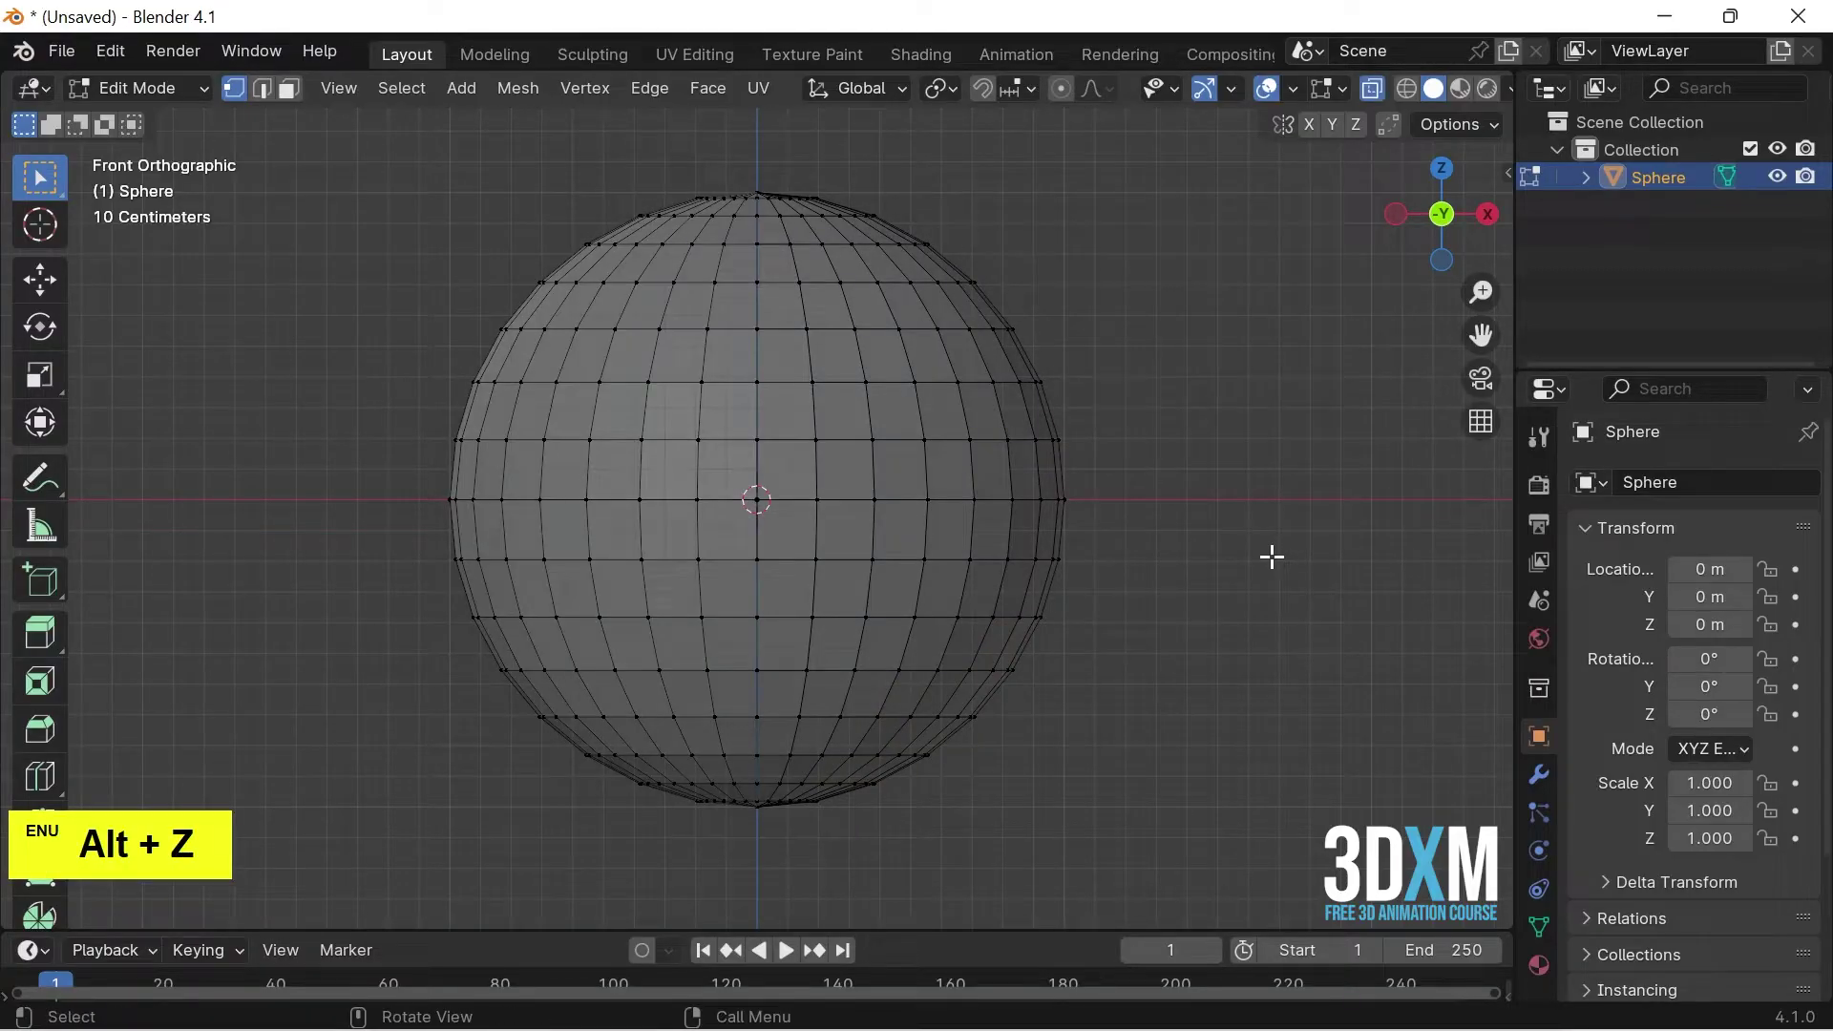
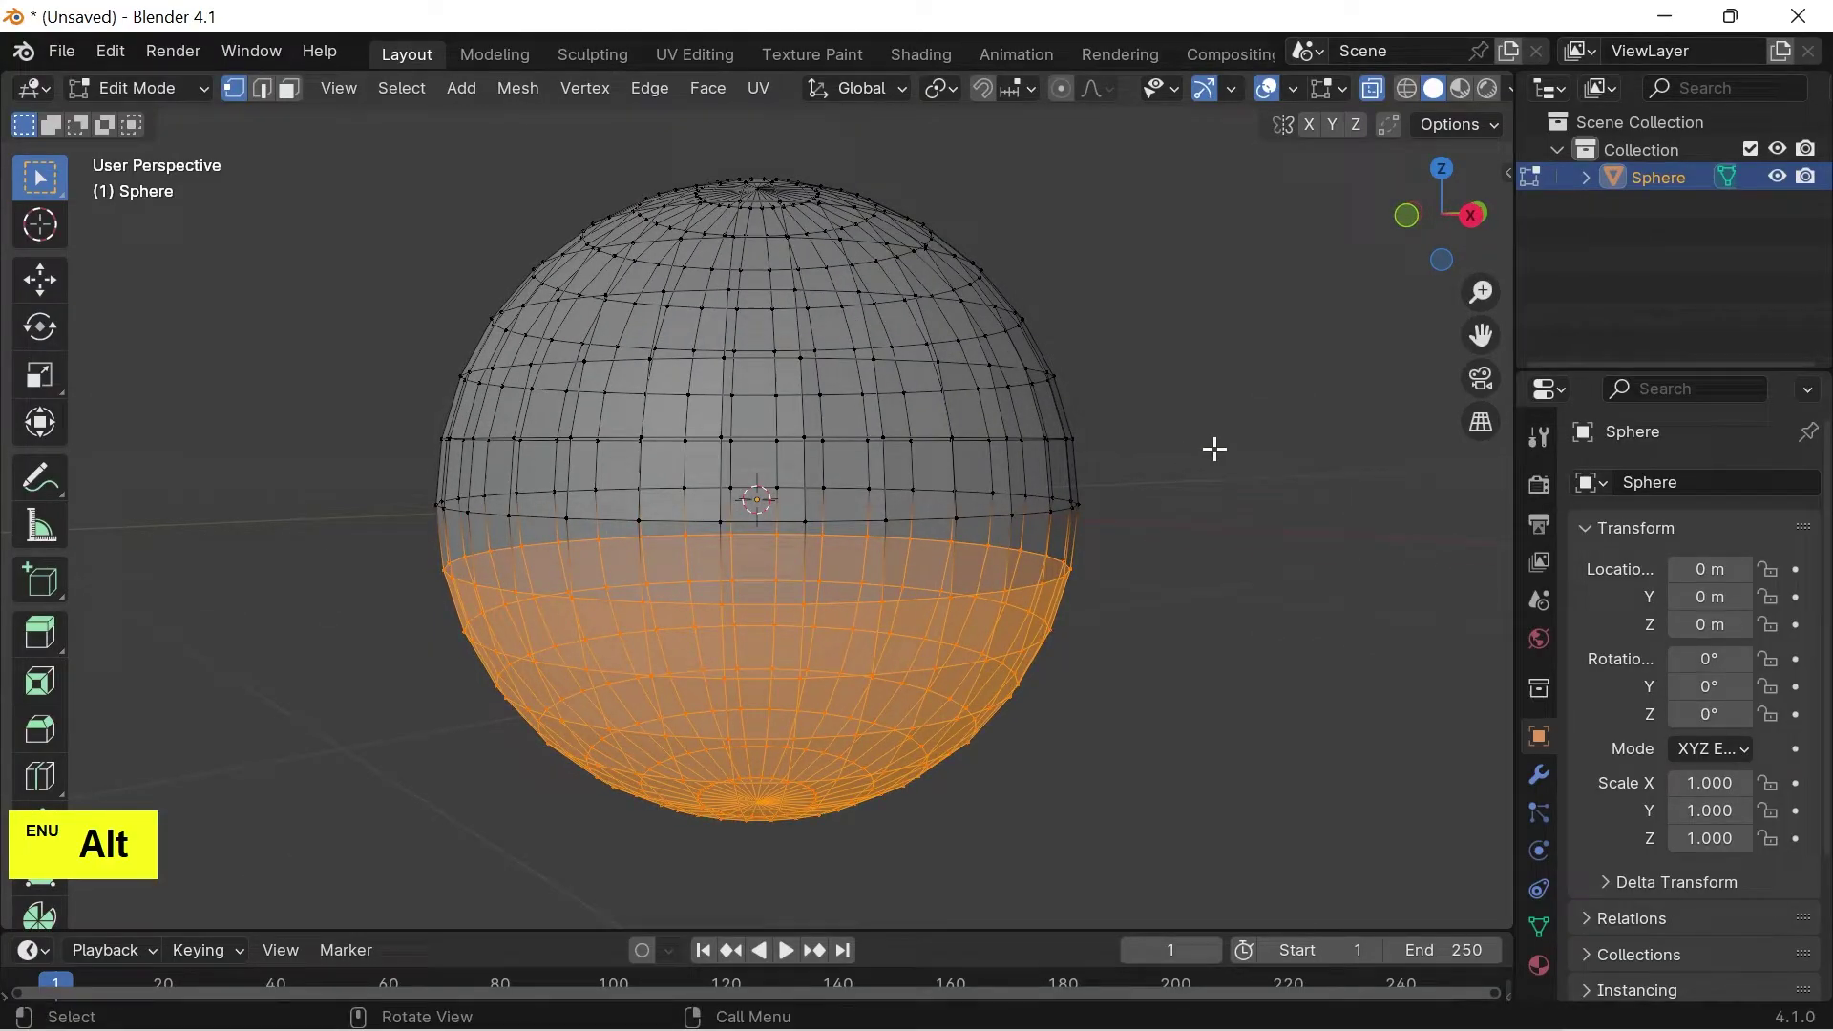
{"action": "key", "text": "1"}
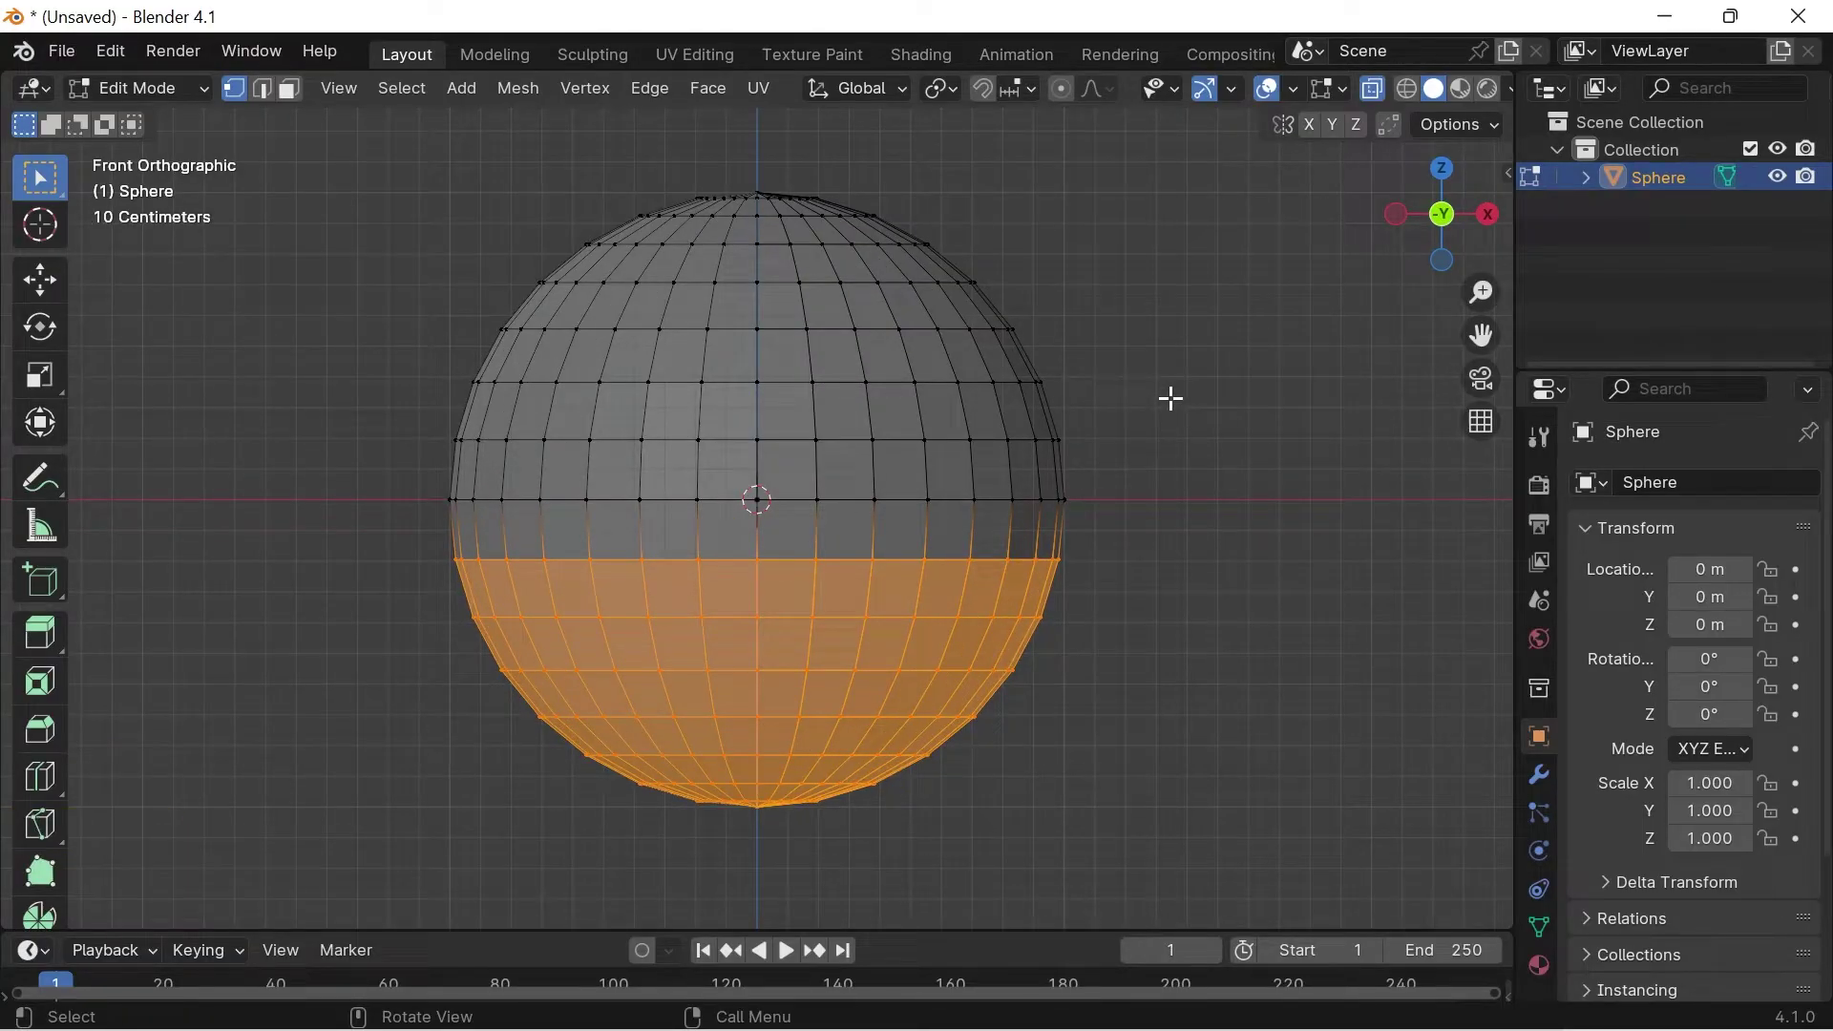
{"action": "key", "text": "Delete"}
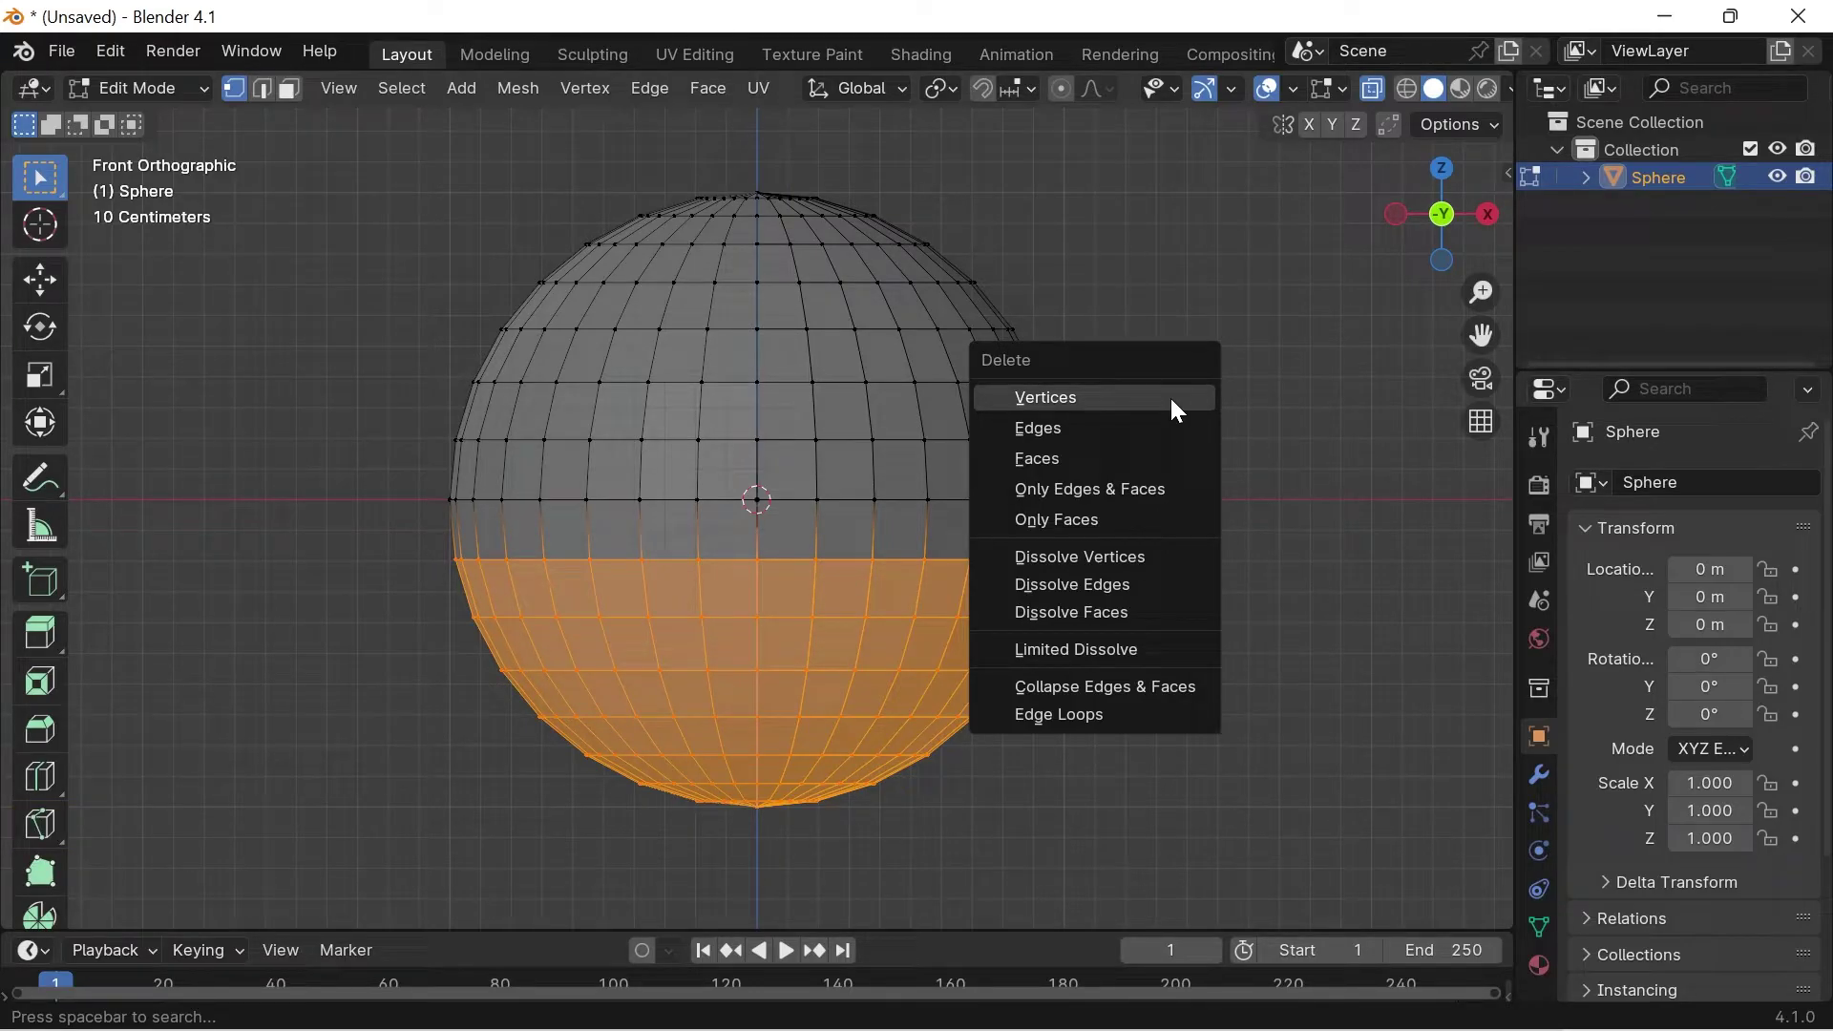
{"action": "left_click", "coordinate": [1176, 406]}
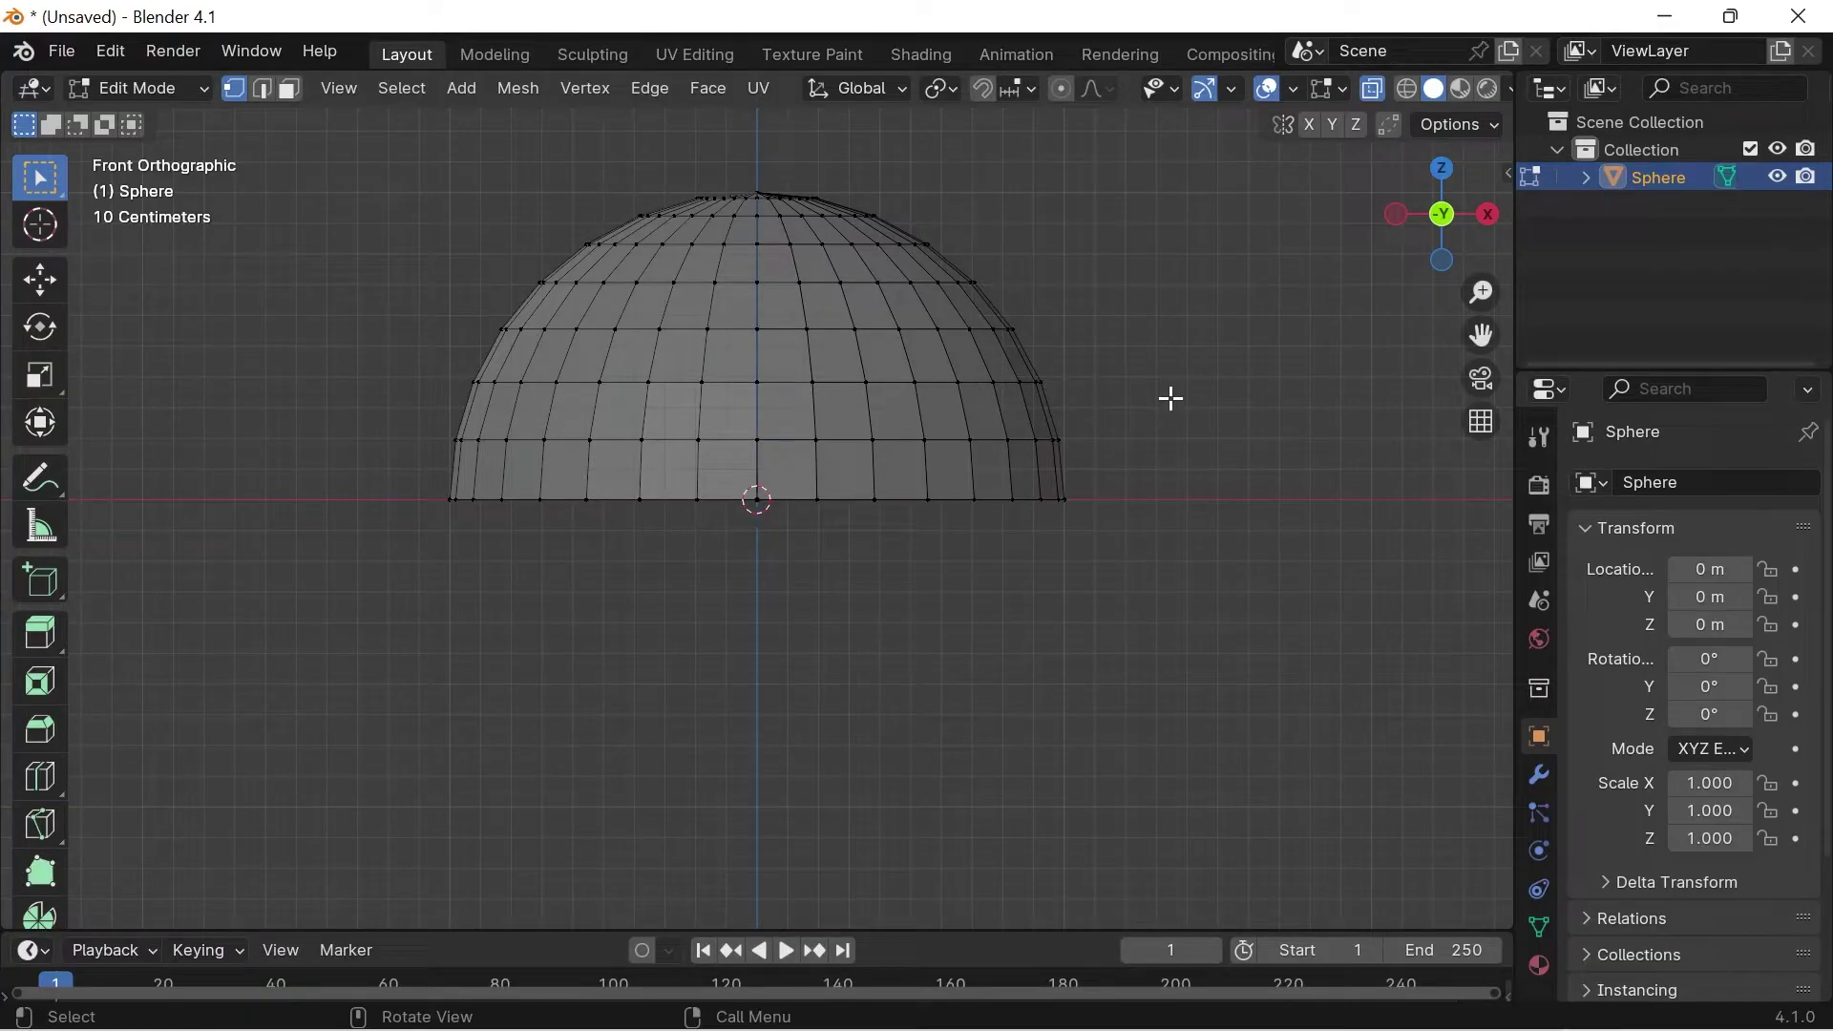
Extrude the dome's bottom edge loop straight down along Z to form the tapered body, X-ray off.
{"action": "key", "text": "2"}
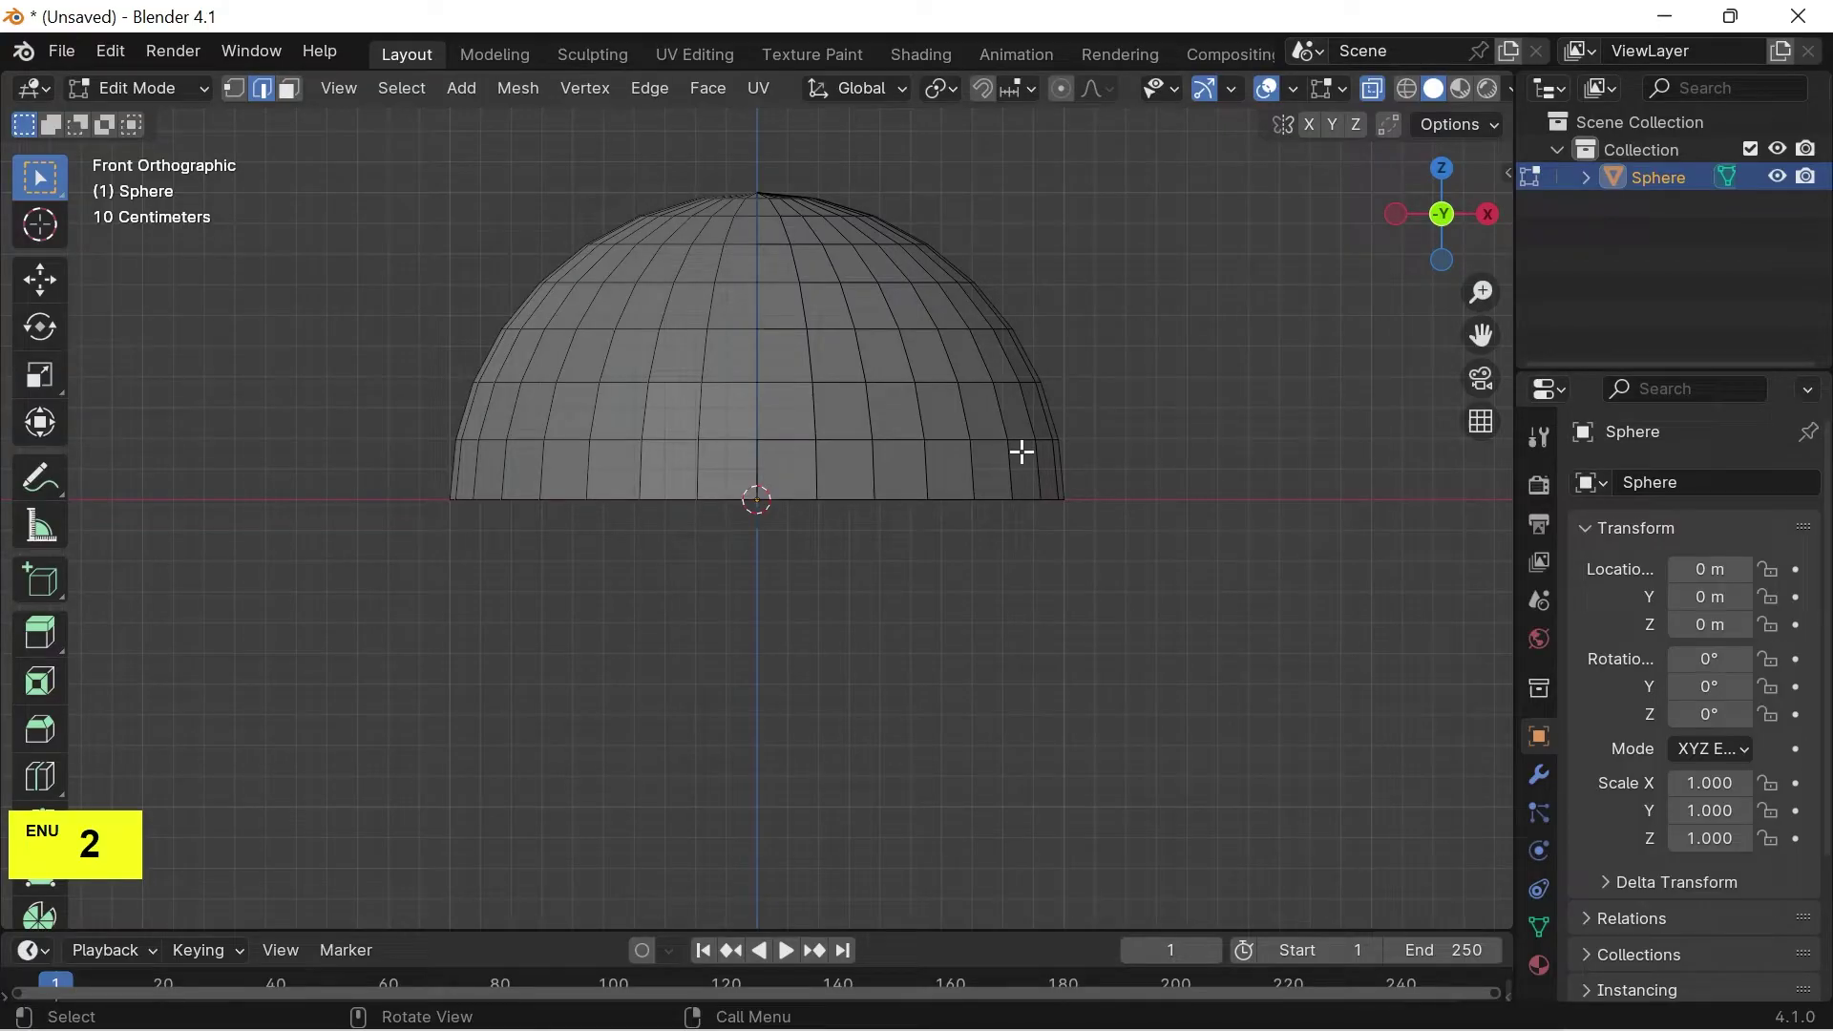
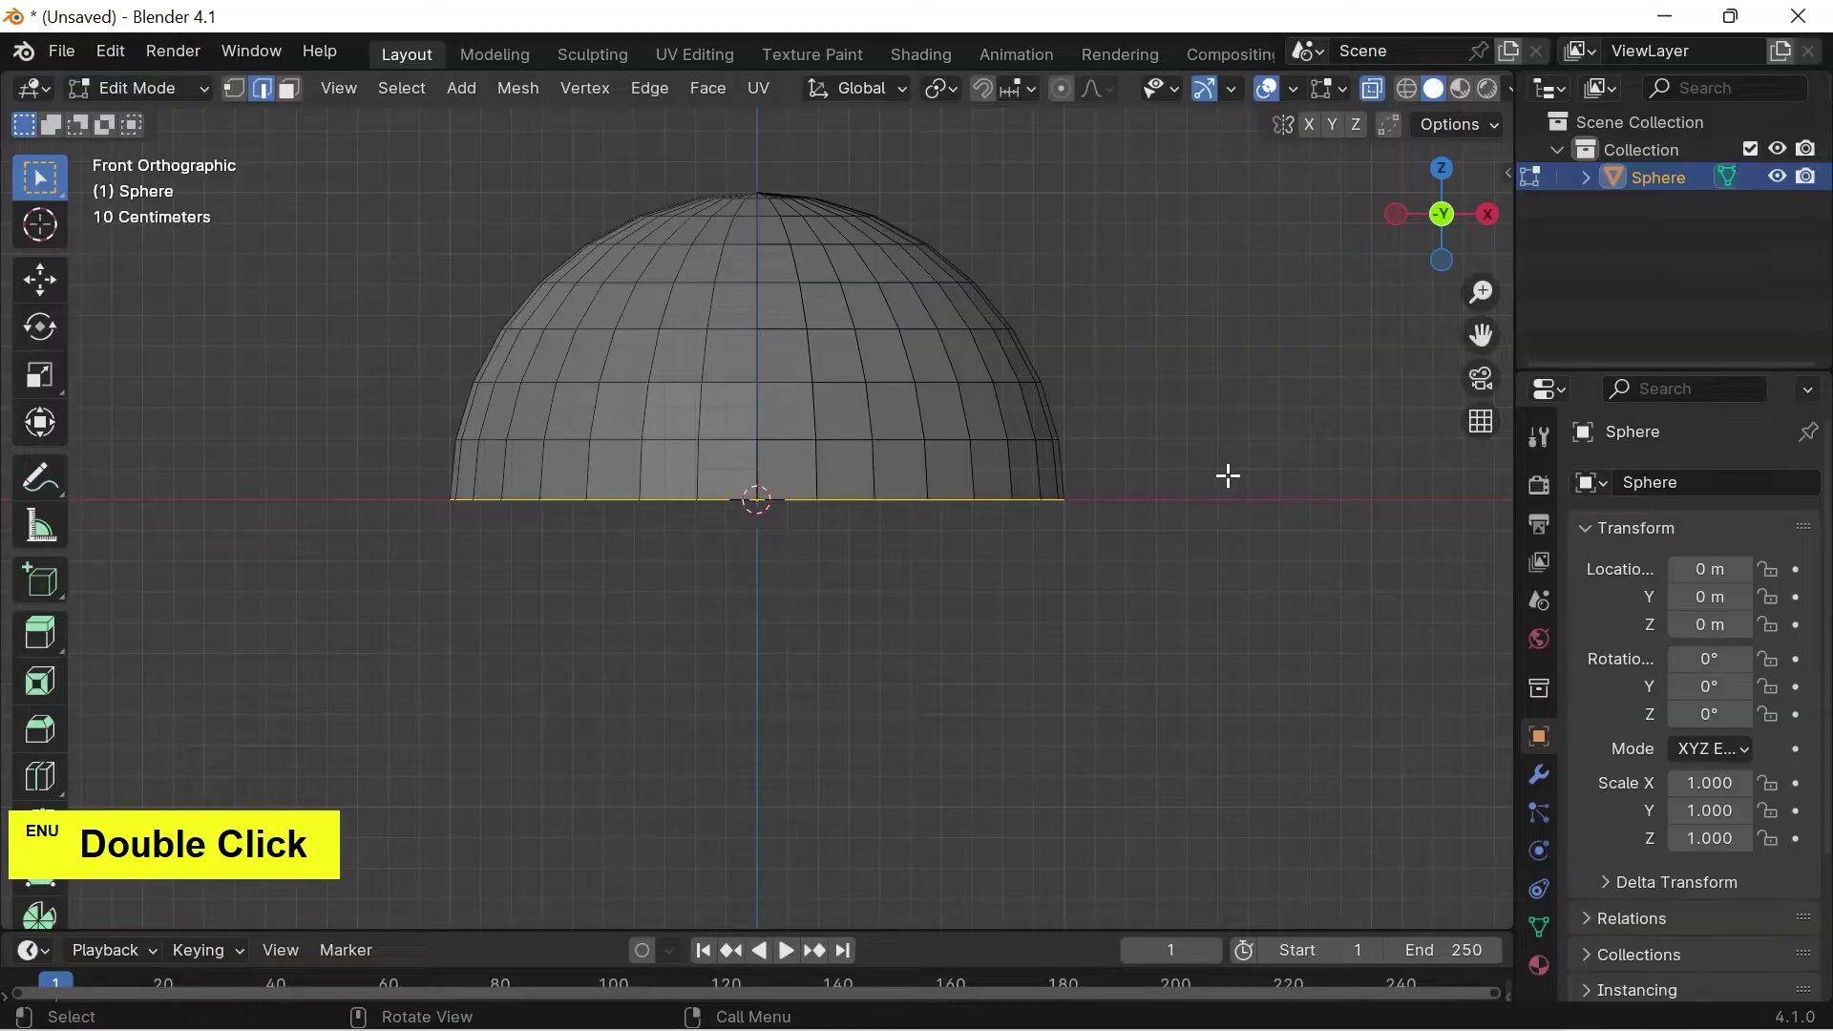
{"action": "scroll", "scroll_direction": "down", "scroll_amount": 3}
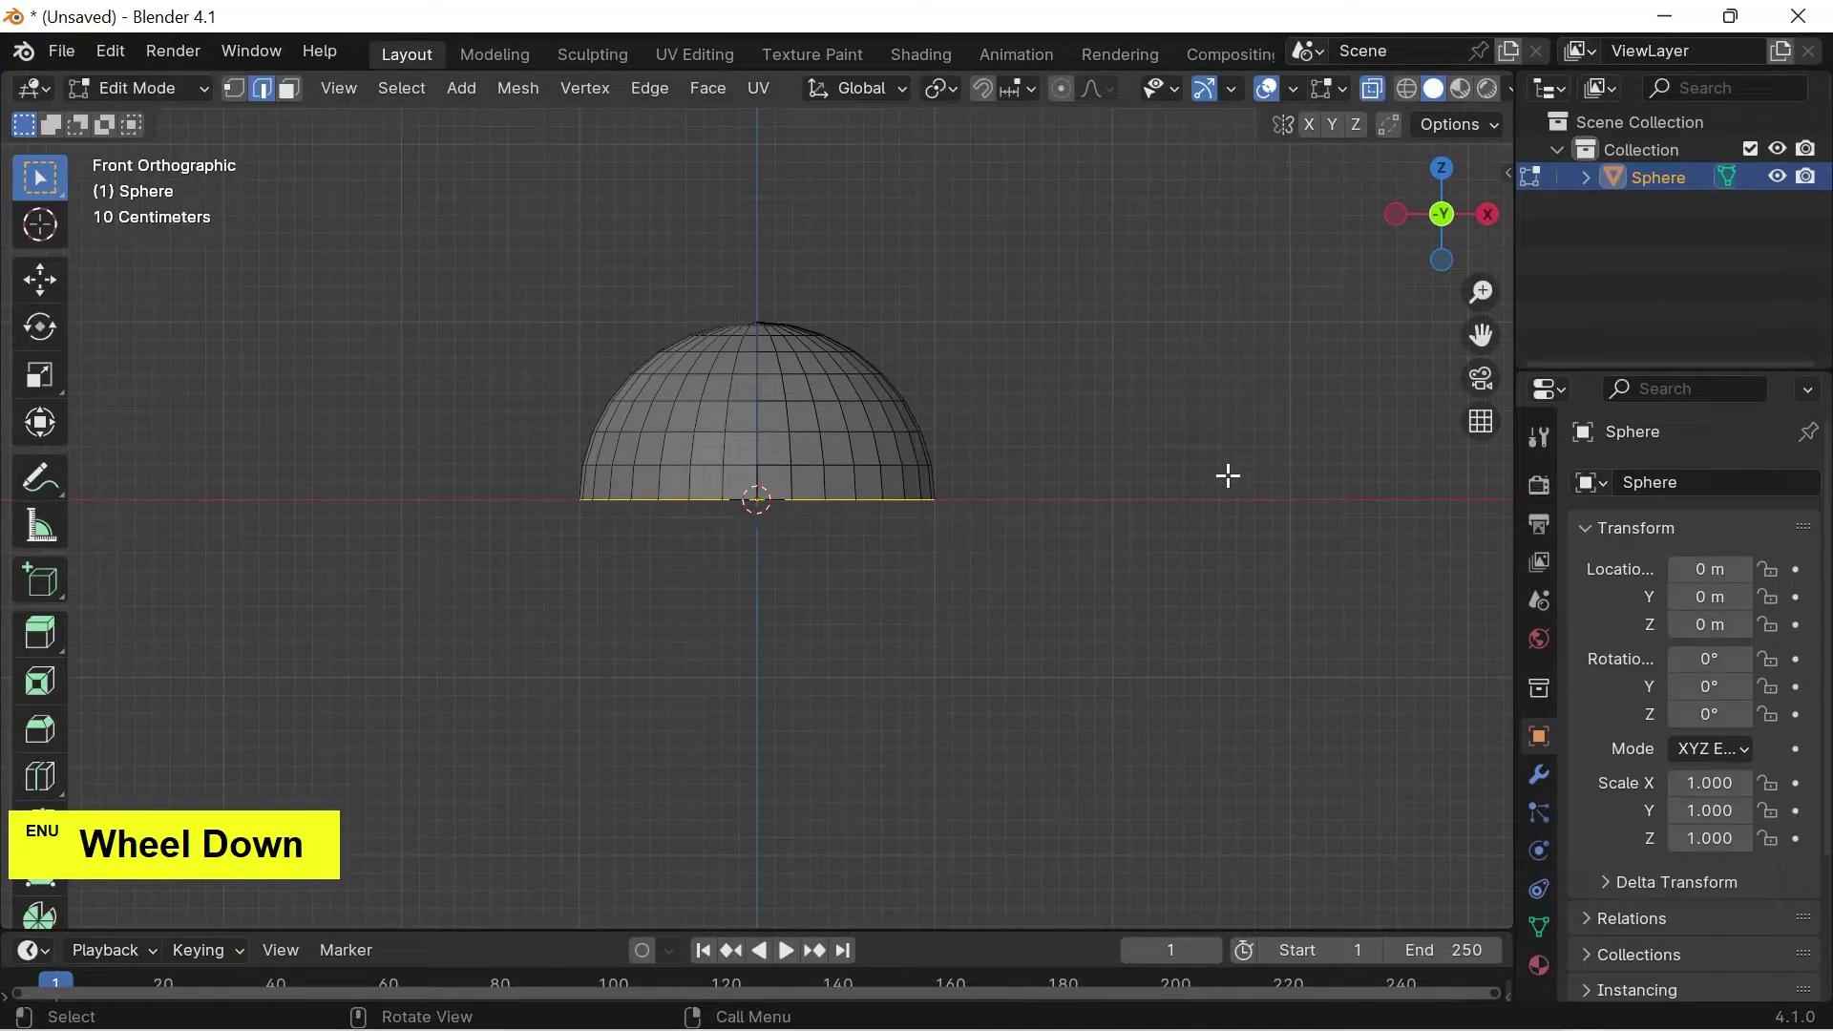
{"action": "key", "text": "e"}
{"action": "key", "text": "z"}
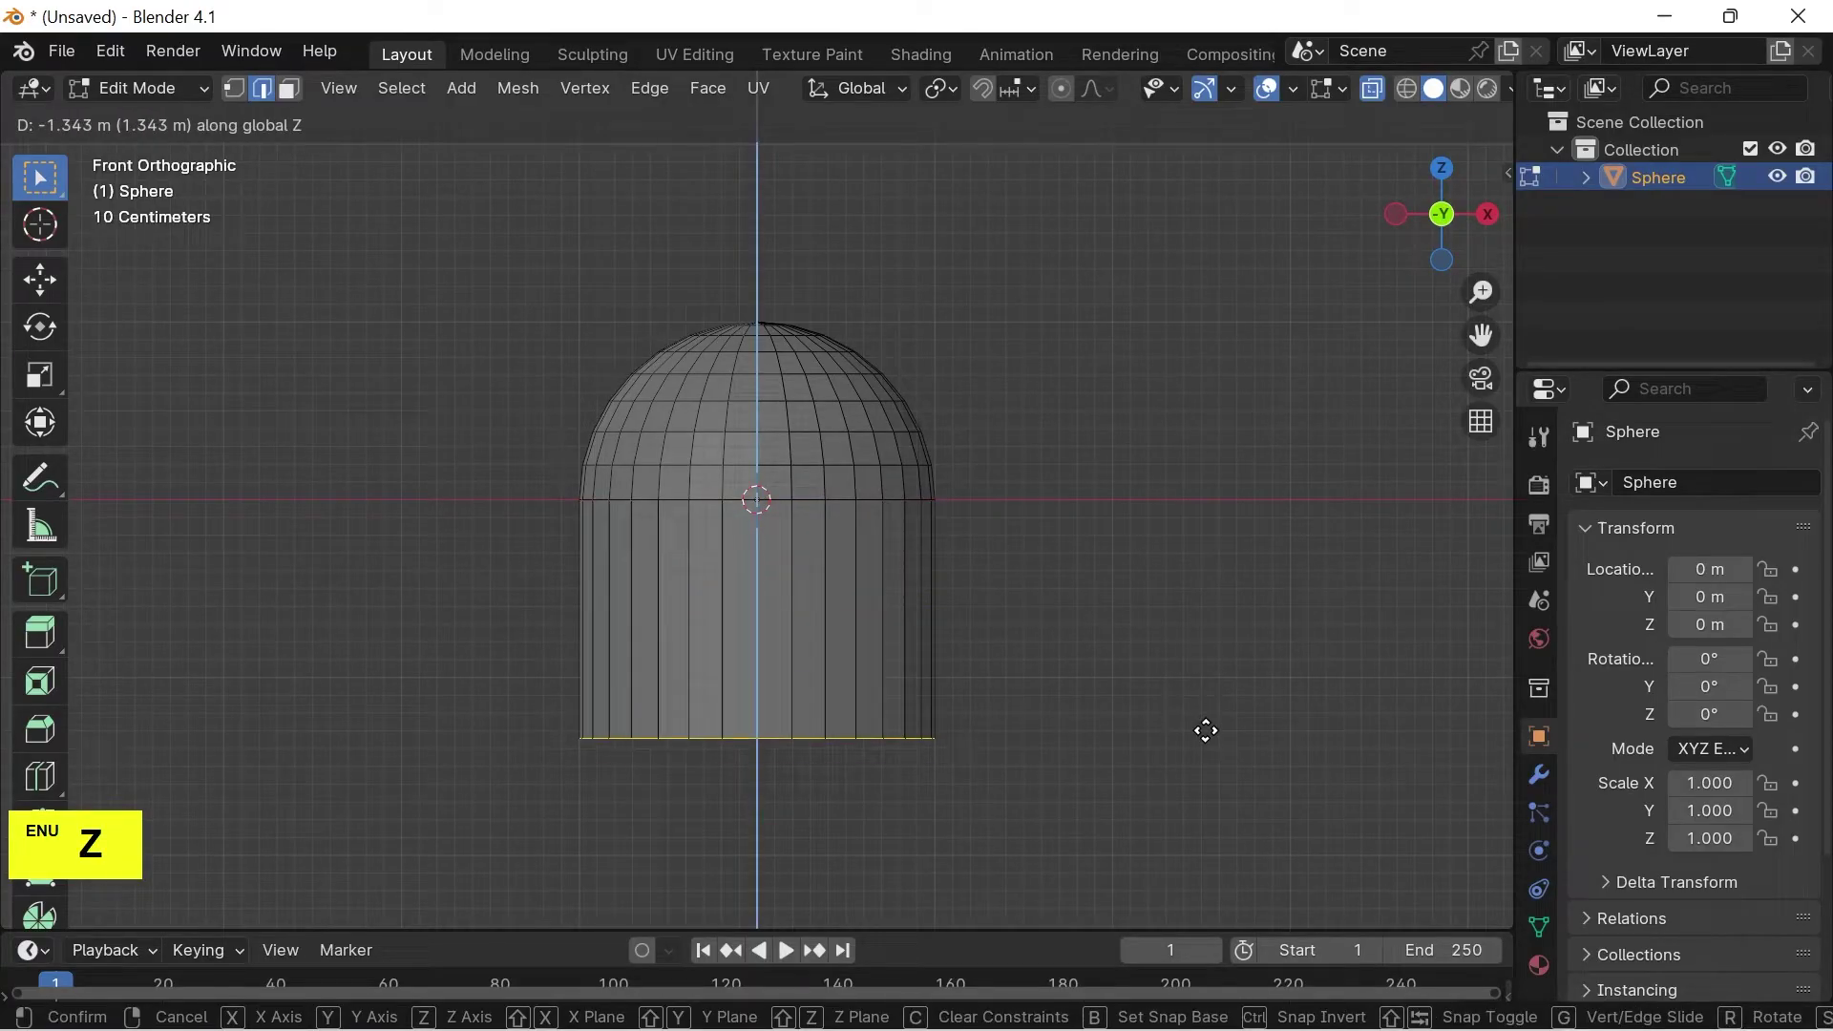
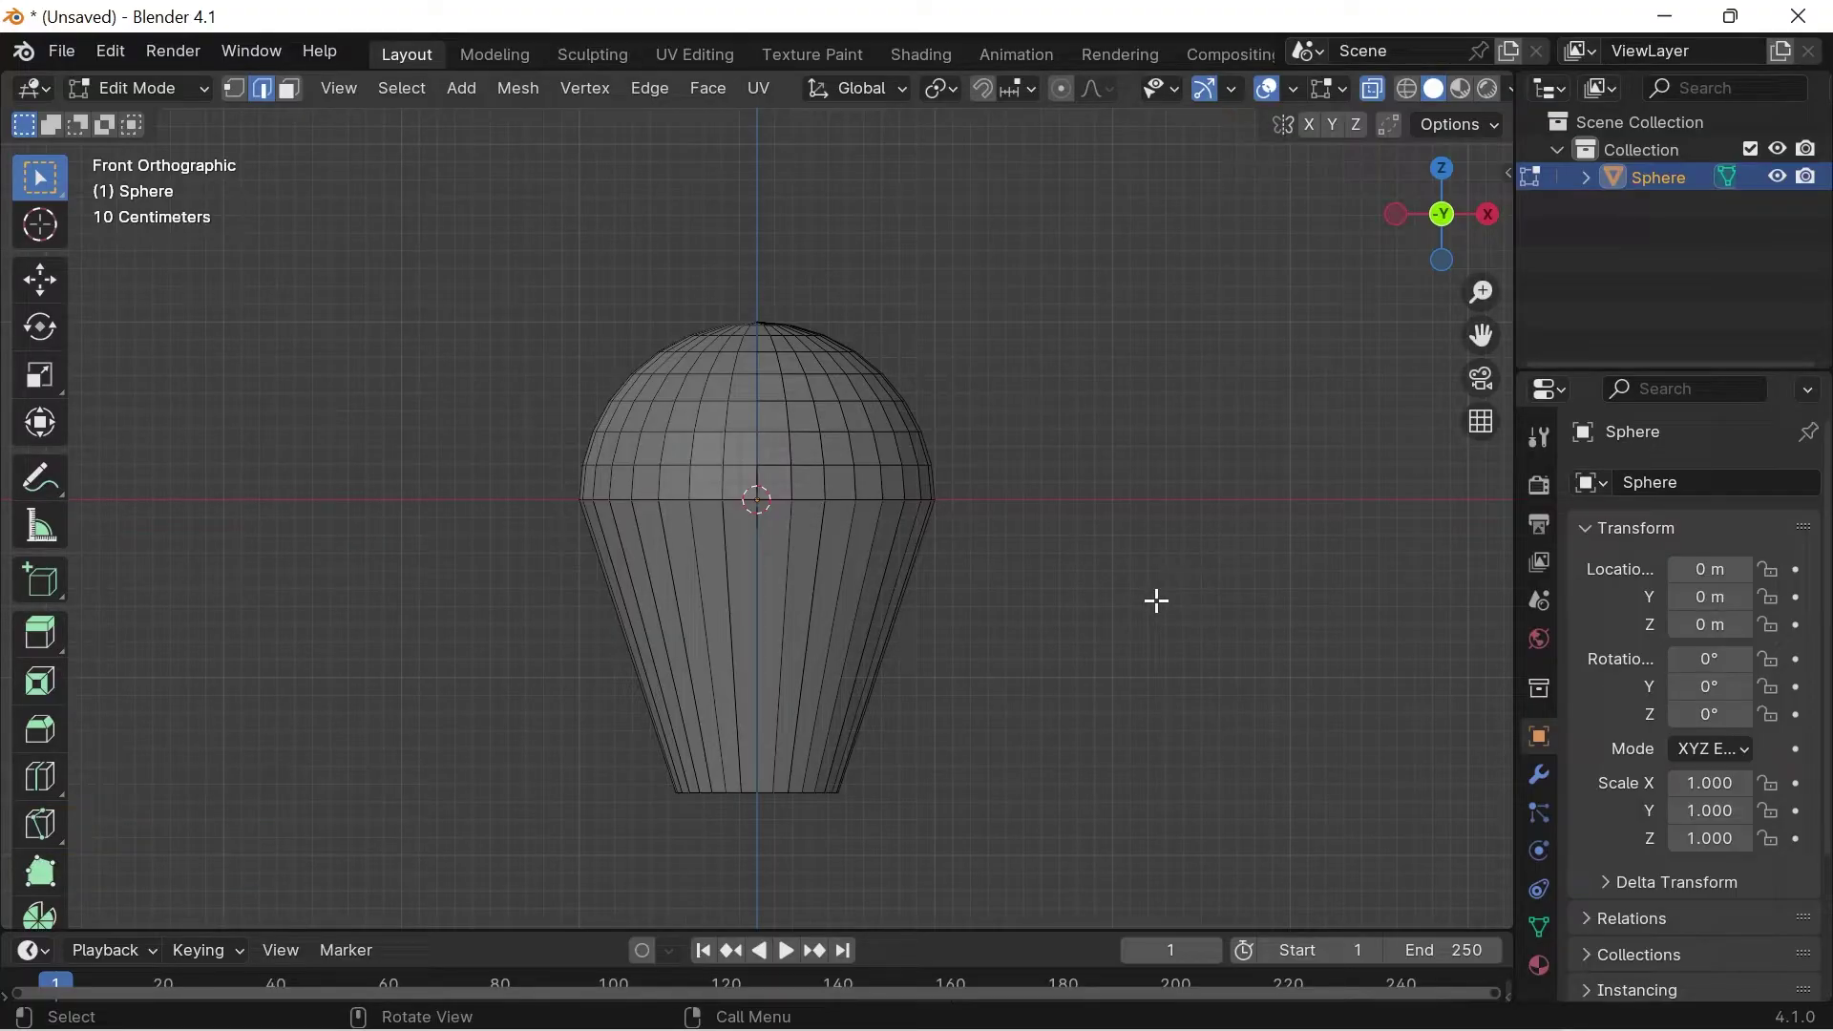
{"action": "key", "text": "alt+z"}
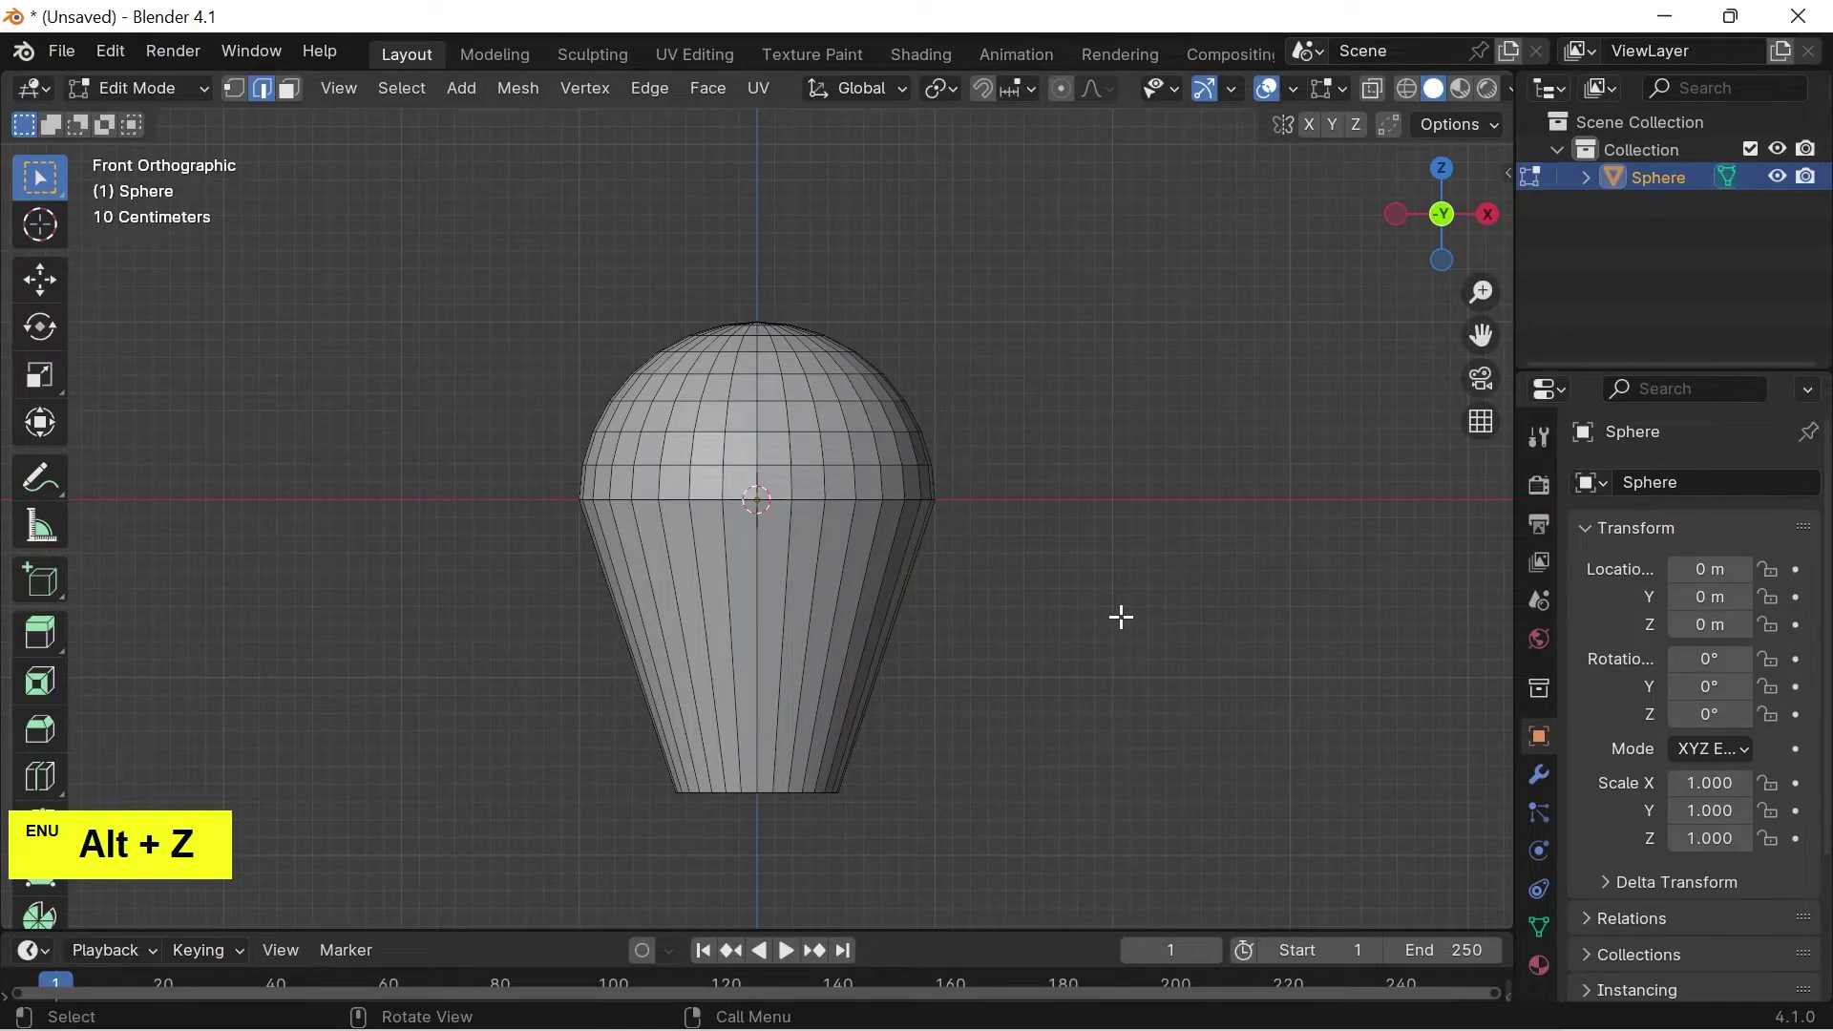
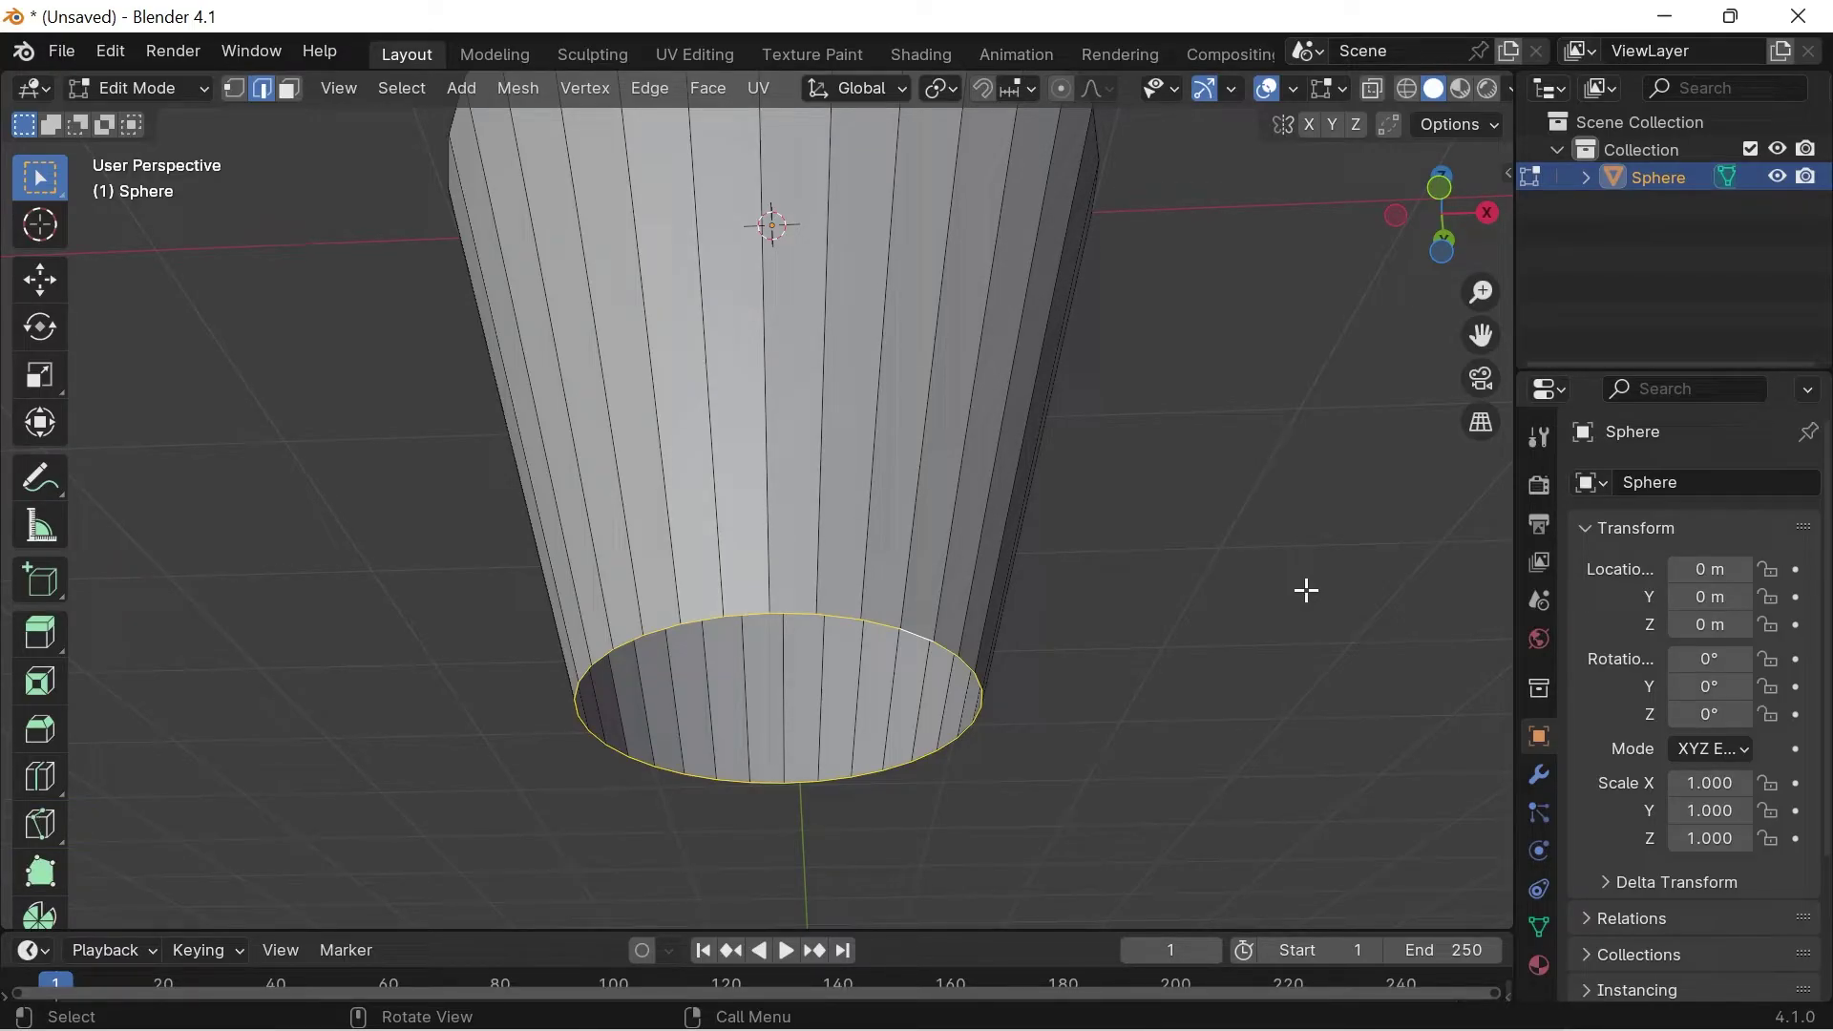
Extrude the bottom loop and scale it inward as a lip, then extrude that ring down along Z.
{"action": "key", "text": "e"}
{"action": "key", "text": "s"}
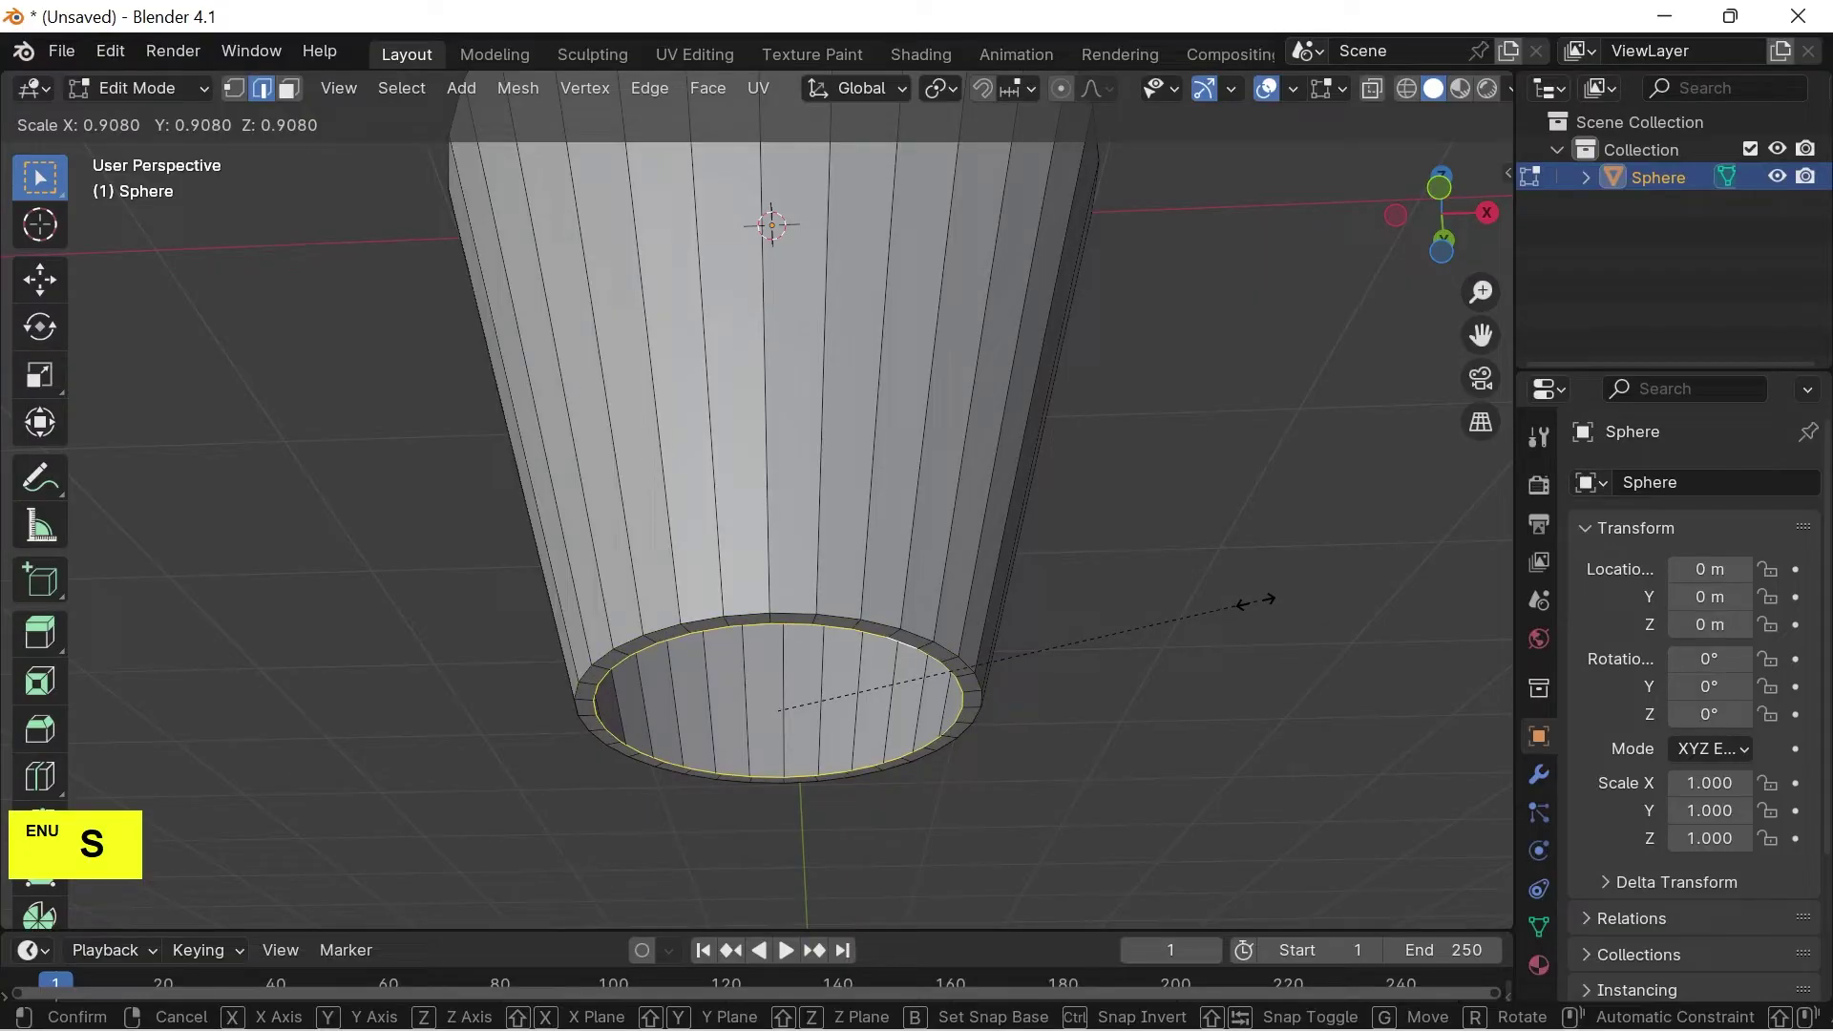
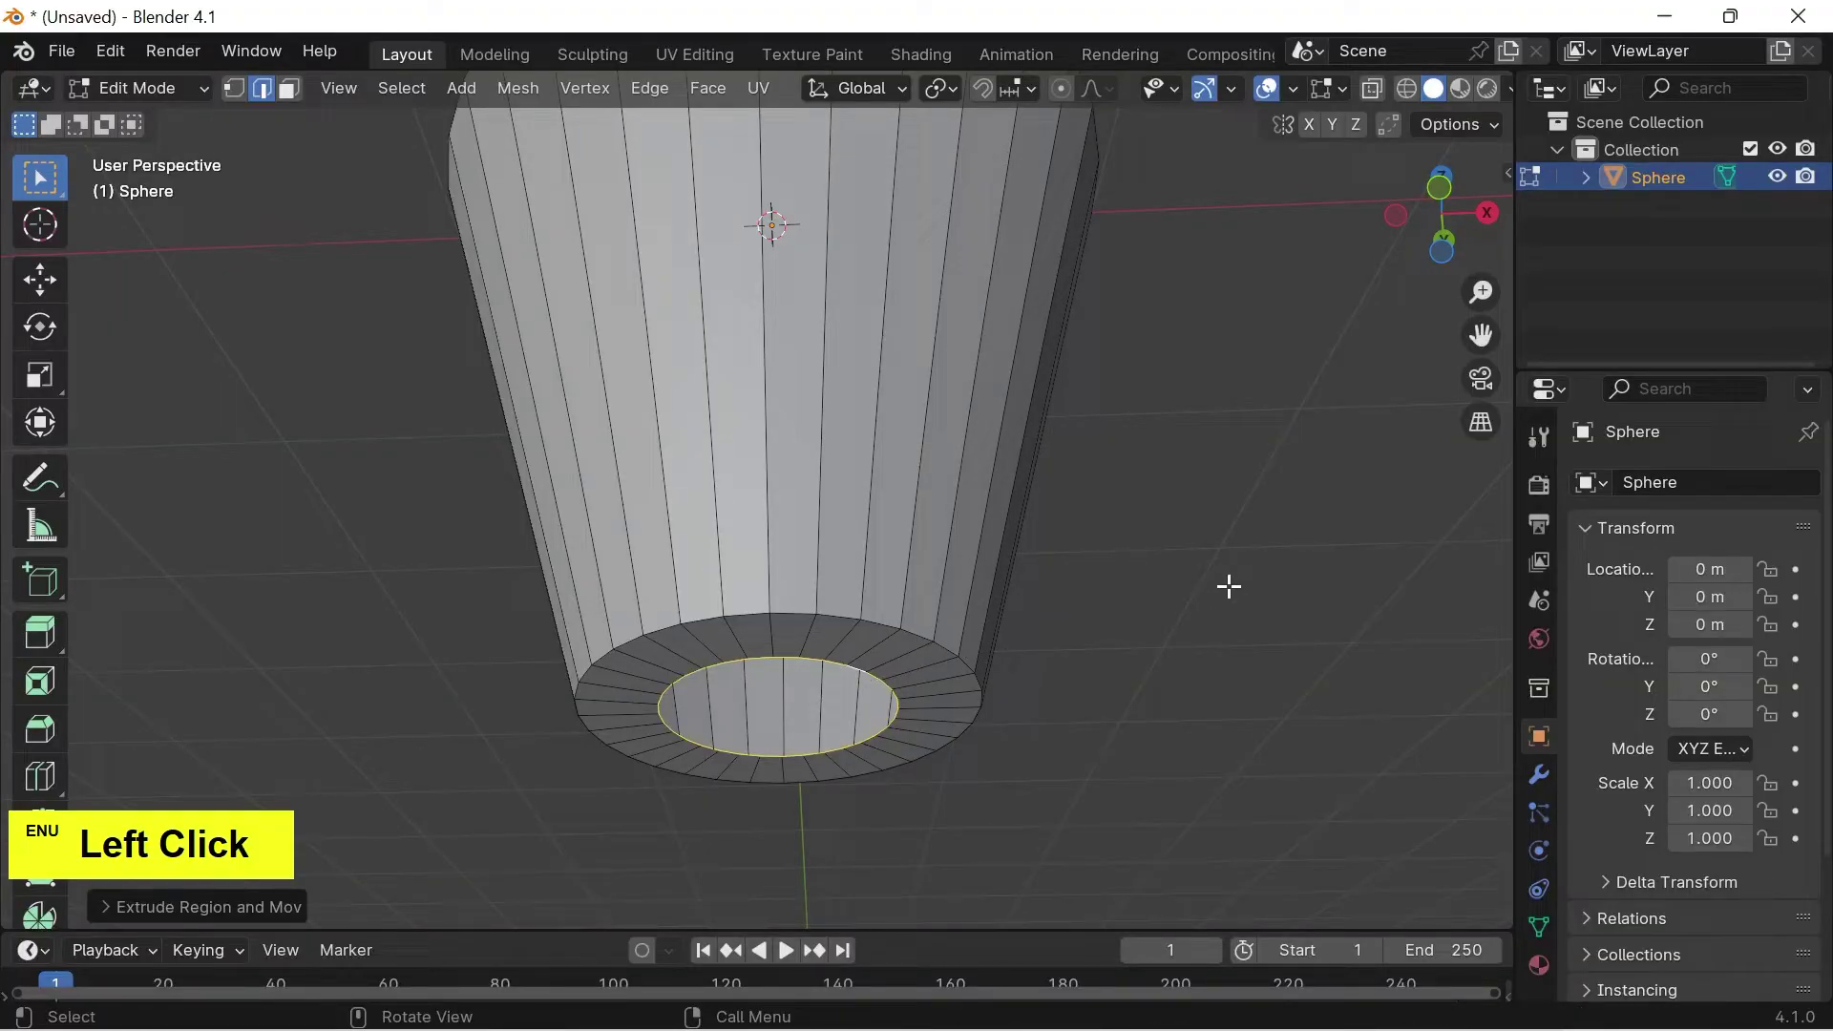
{"action": "key", "text": "1"}
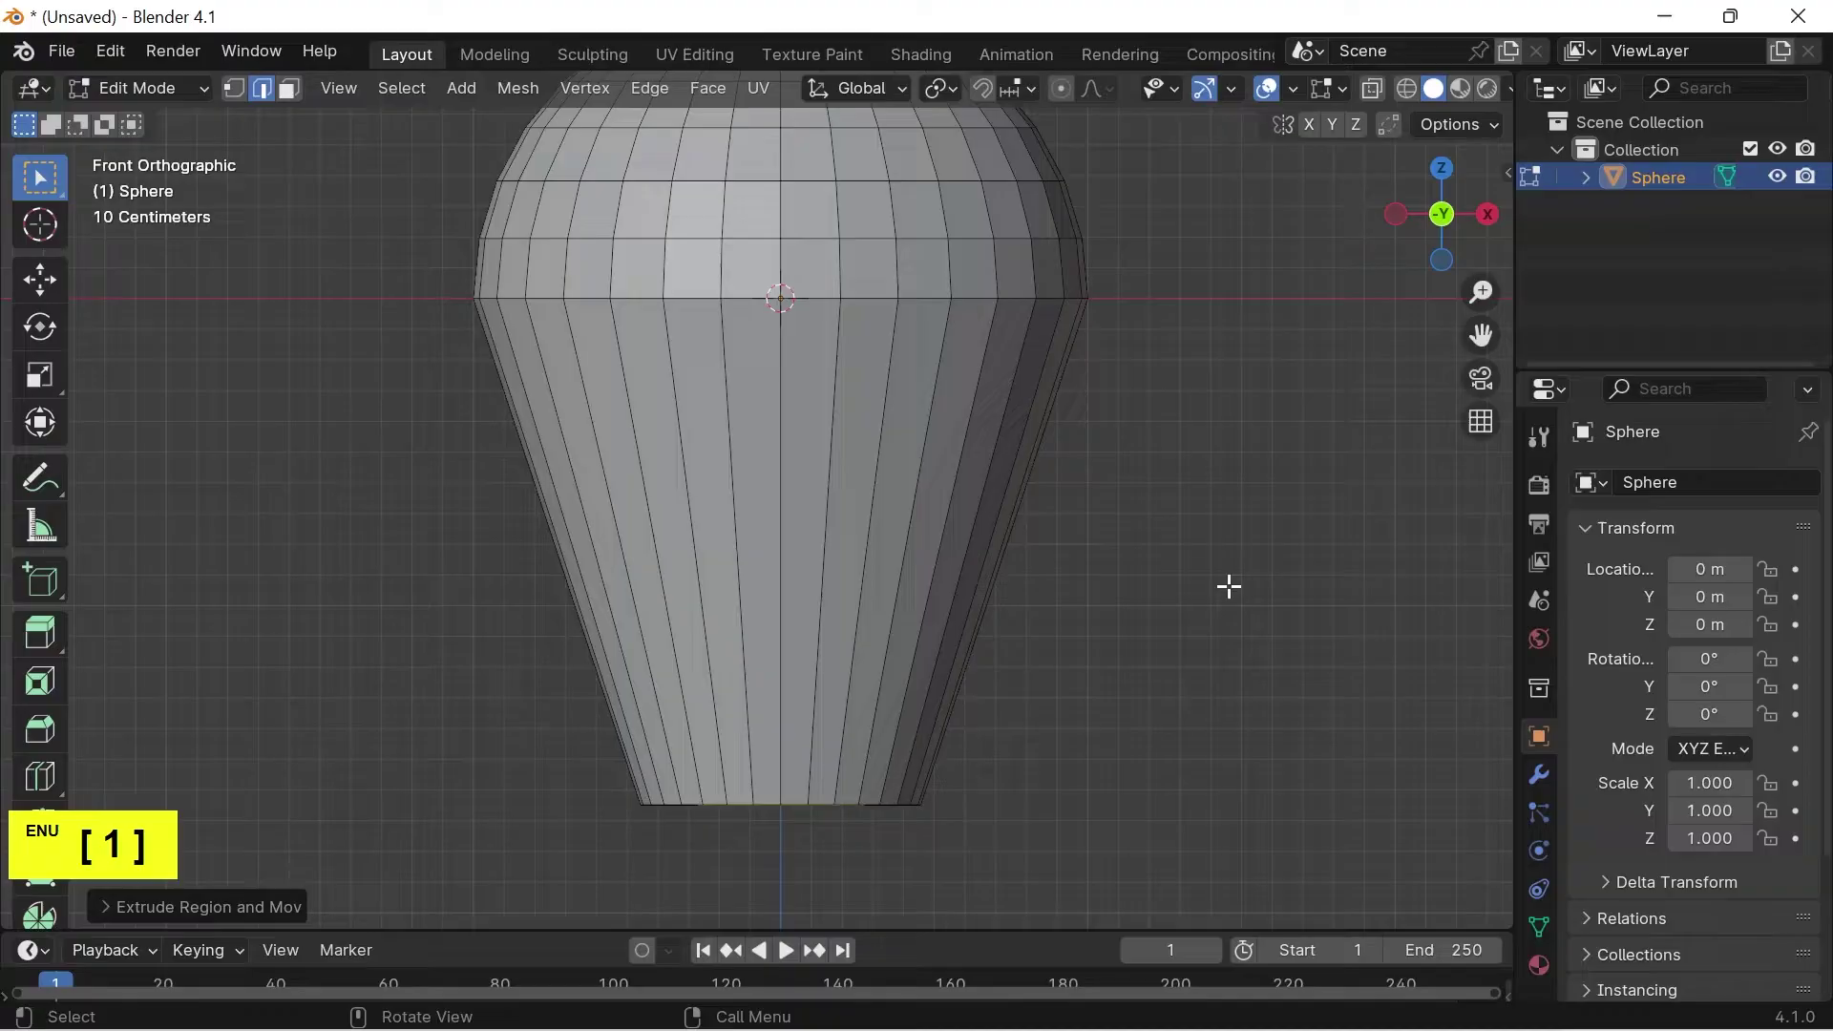
{"action": "scroll", "scroll_direction": "down", "scroll_amount": 3}
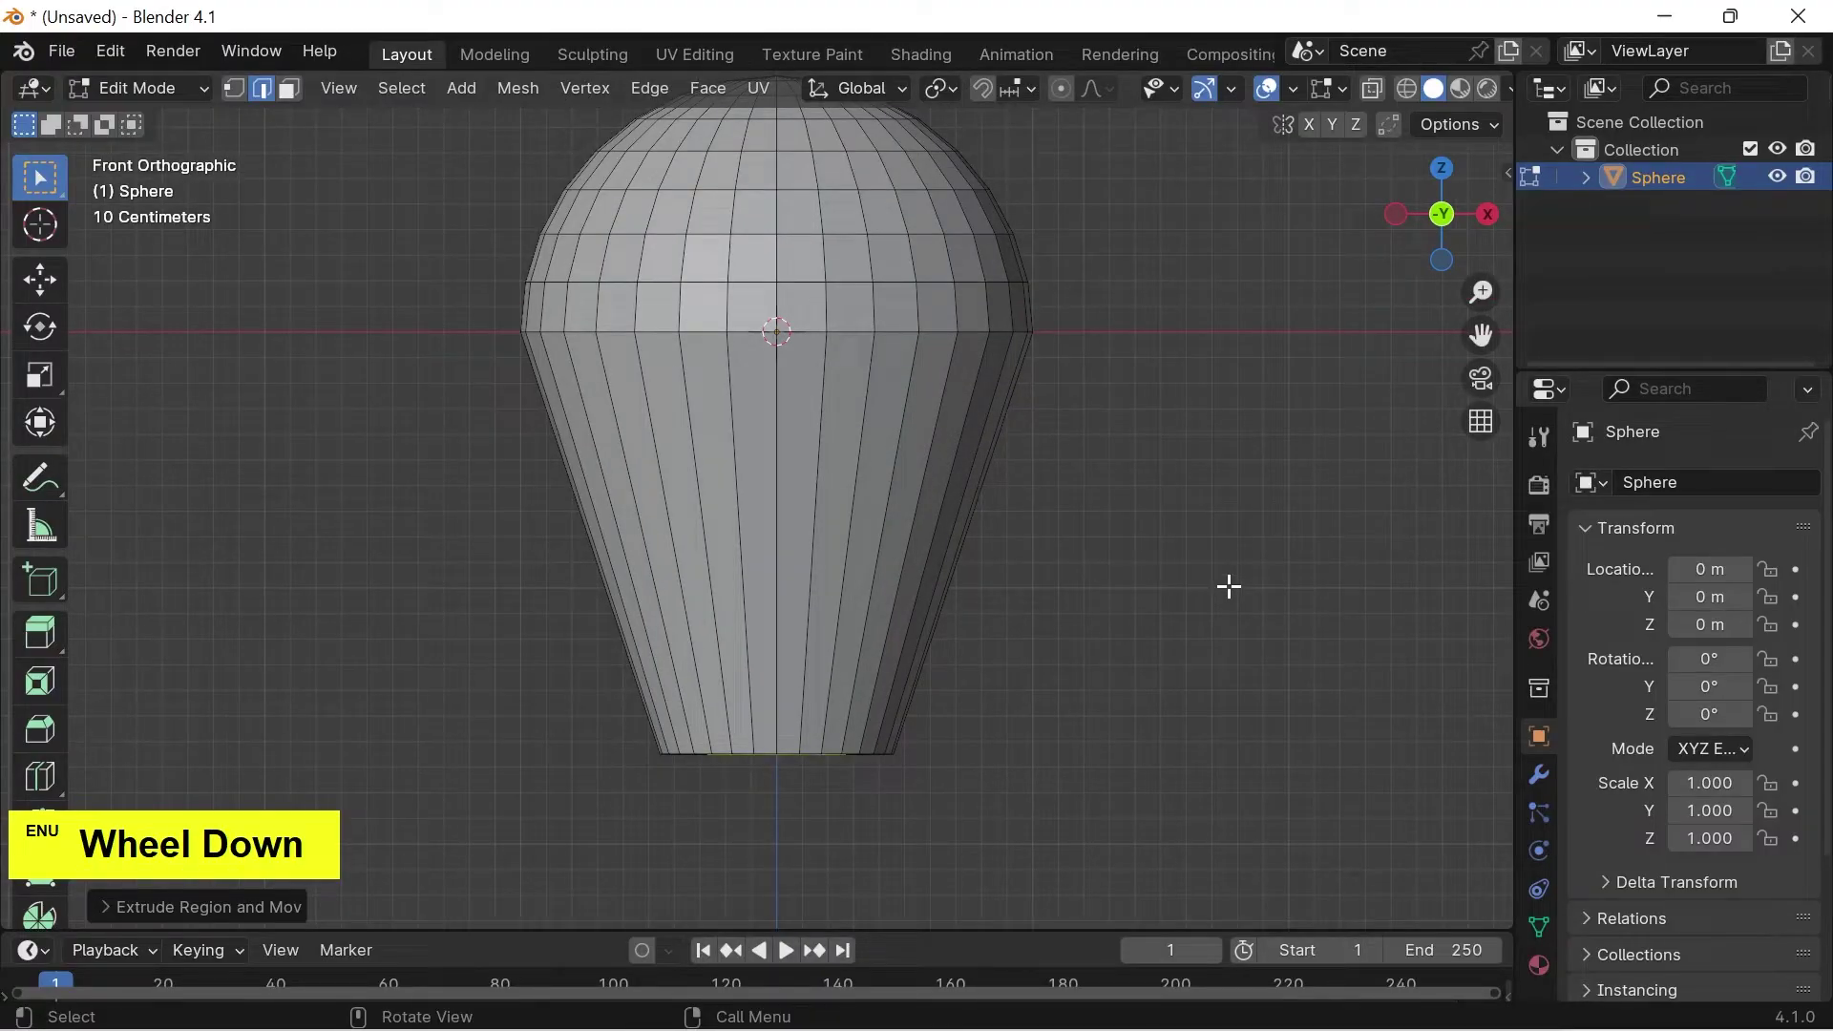
{"action": "scroll", "scroll_direction": "down", "scroll_amount": 3}
{"action": "key", "text": "e"}
{"action": "key", "text": "z"}
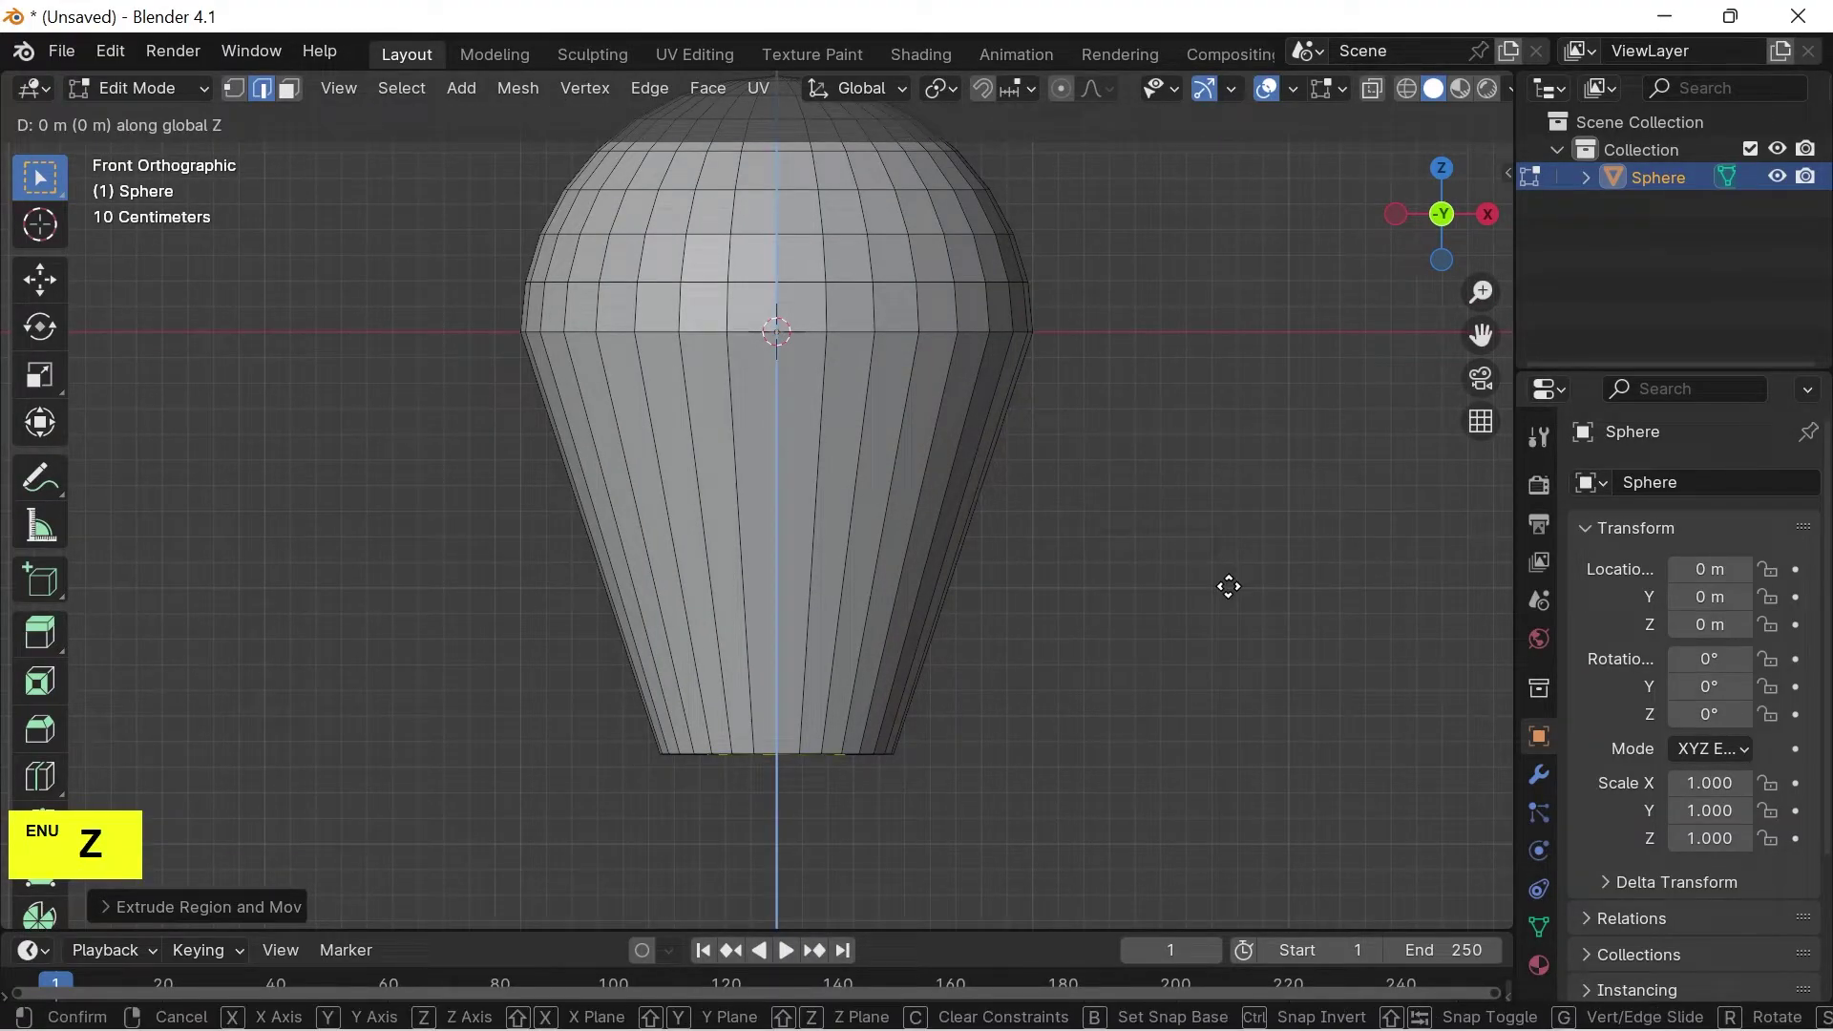
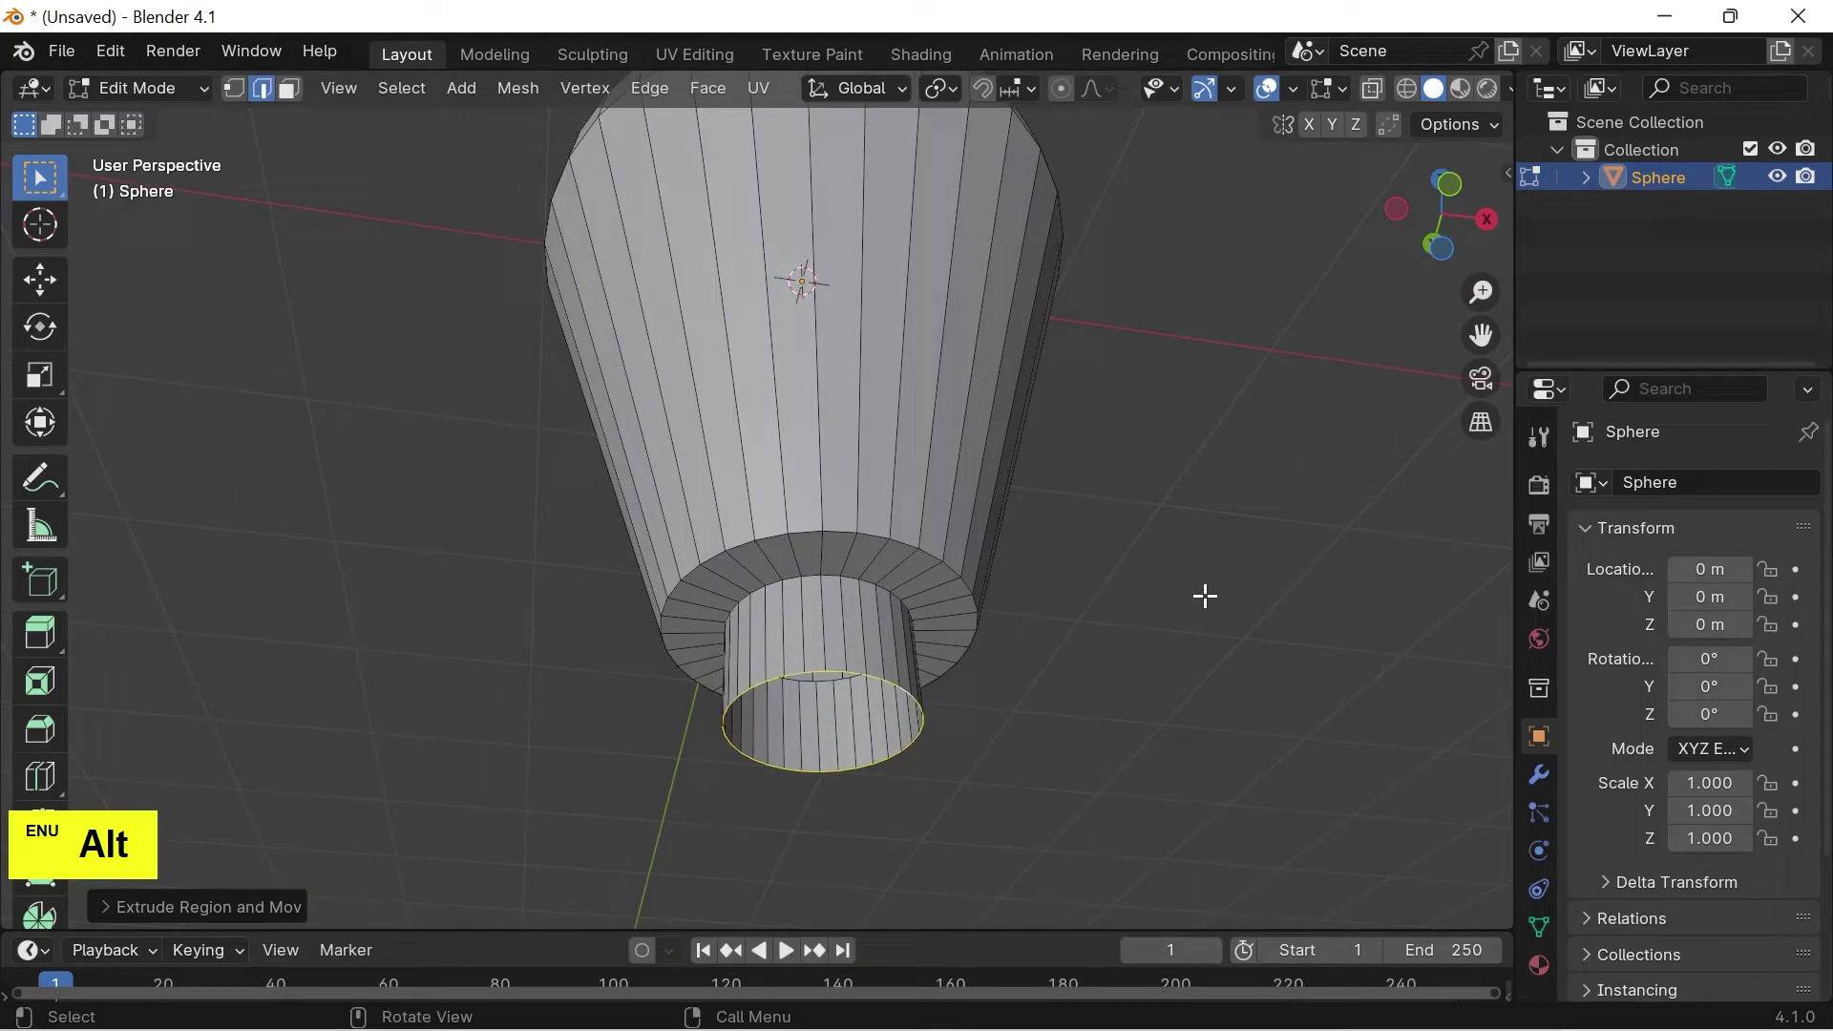
Extrude the base rim scaled inward, then extrude the inner rim slightly down along Z.
{"action": "key", "text": "e"}
{"action": "key", "text": "s"}
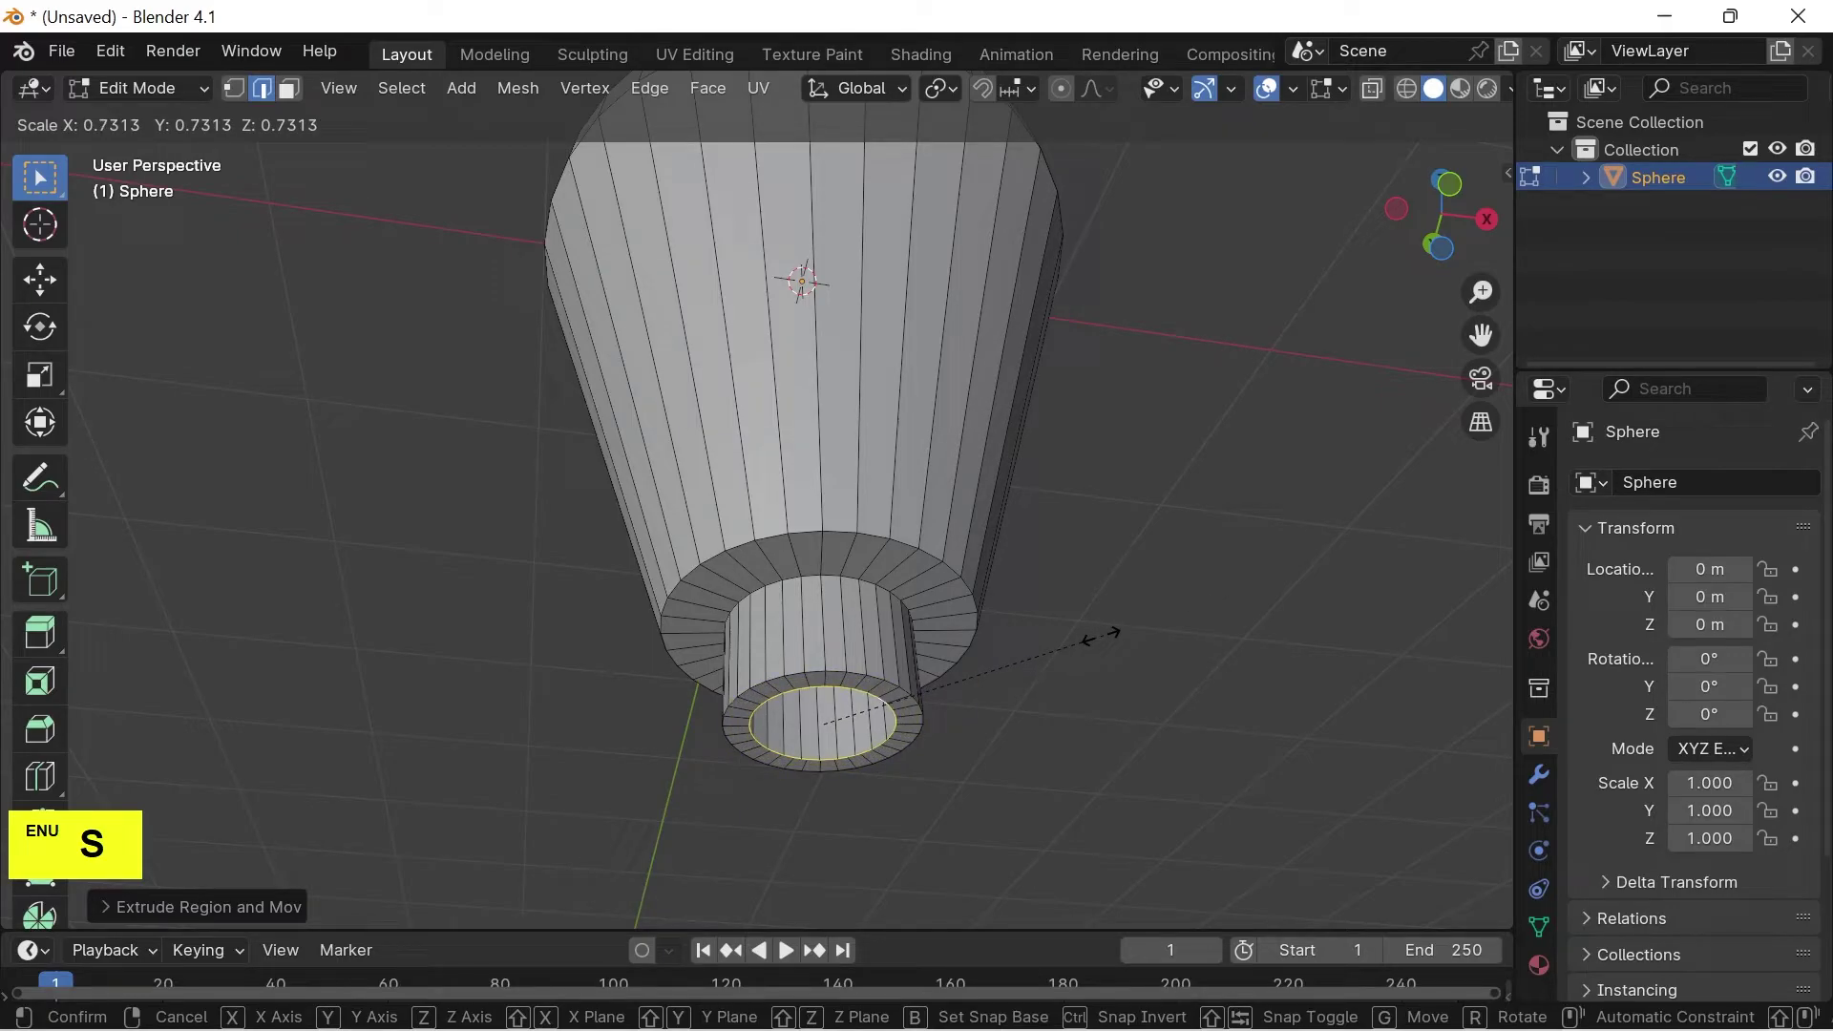
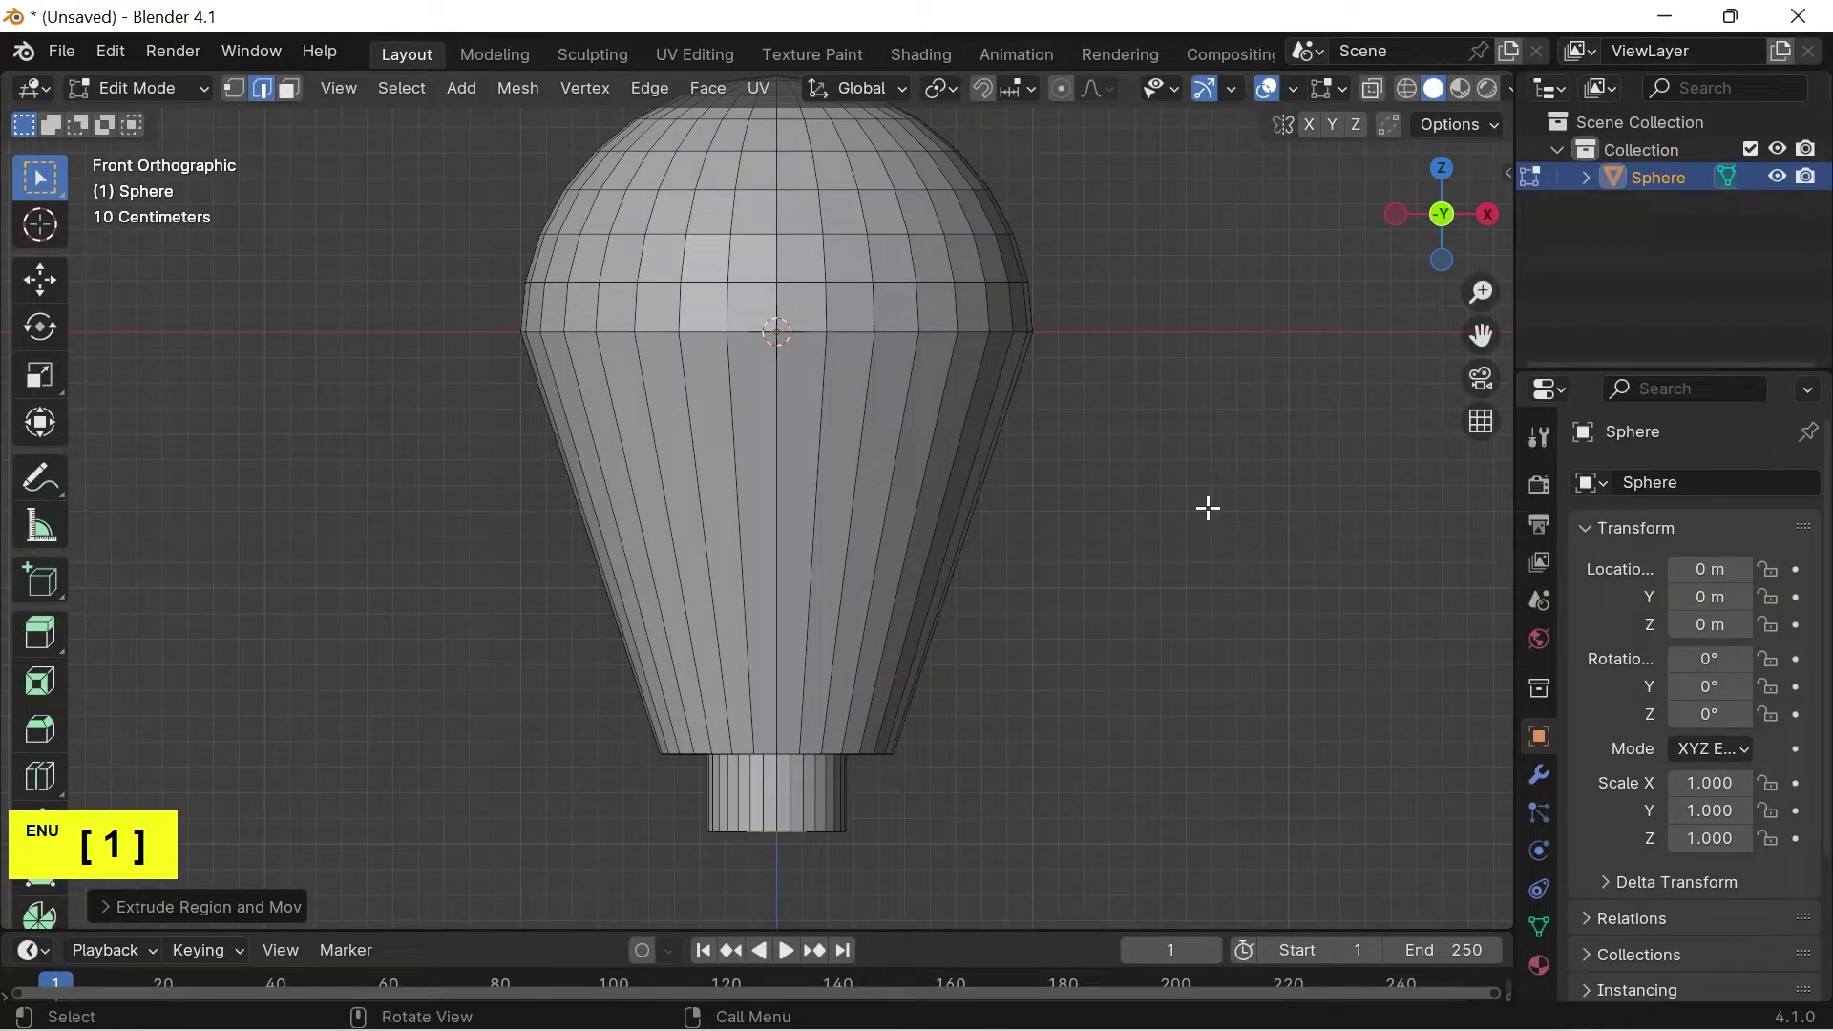
{"action": "key", "text": "e"}
{"action": "key", "text": "z"}
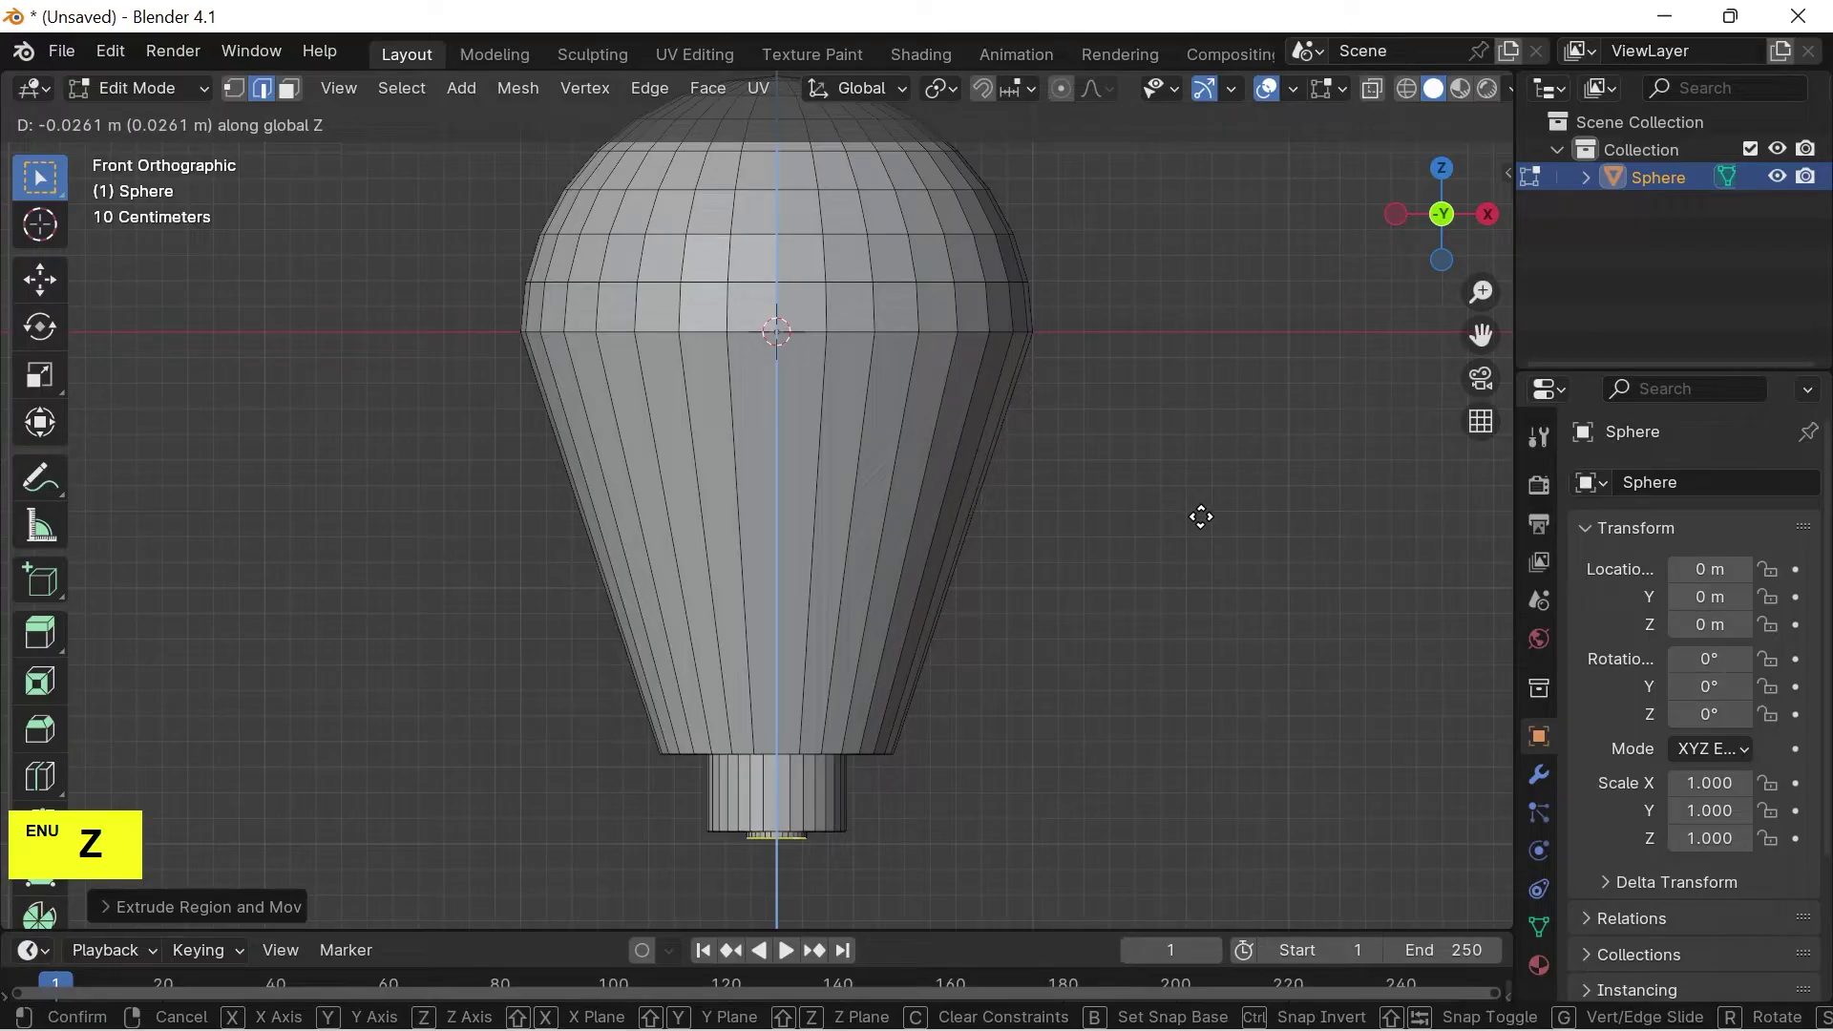
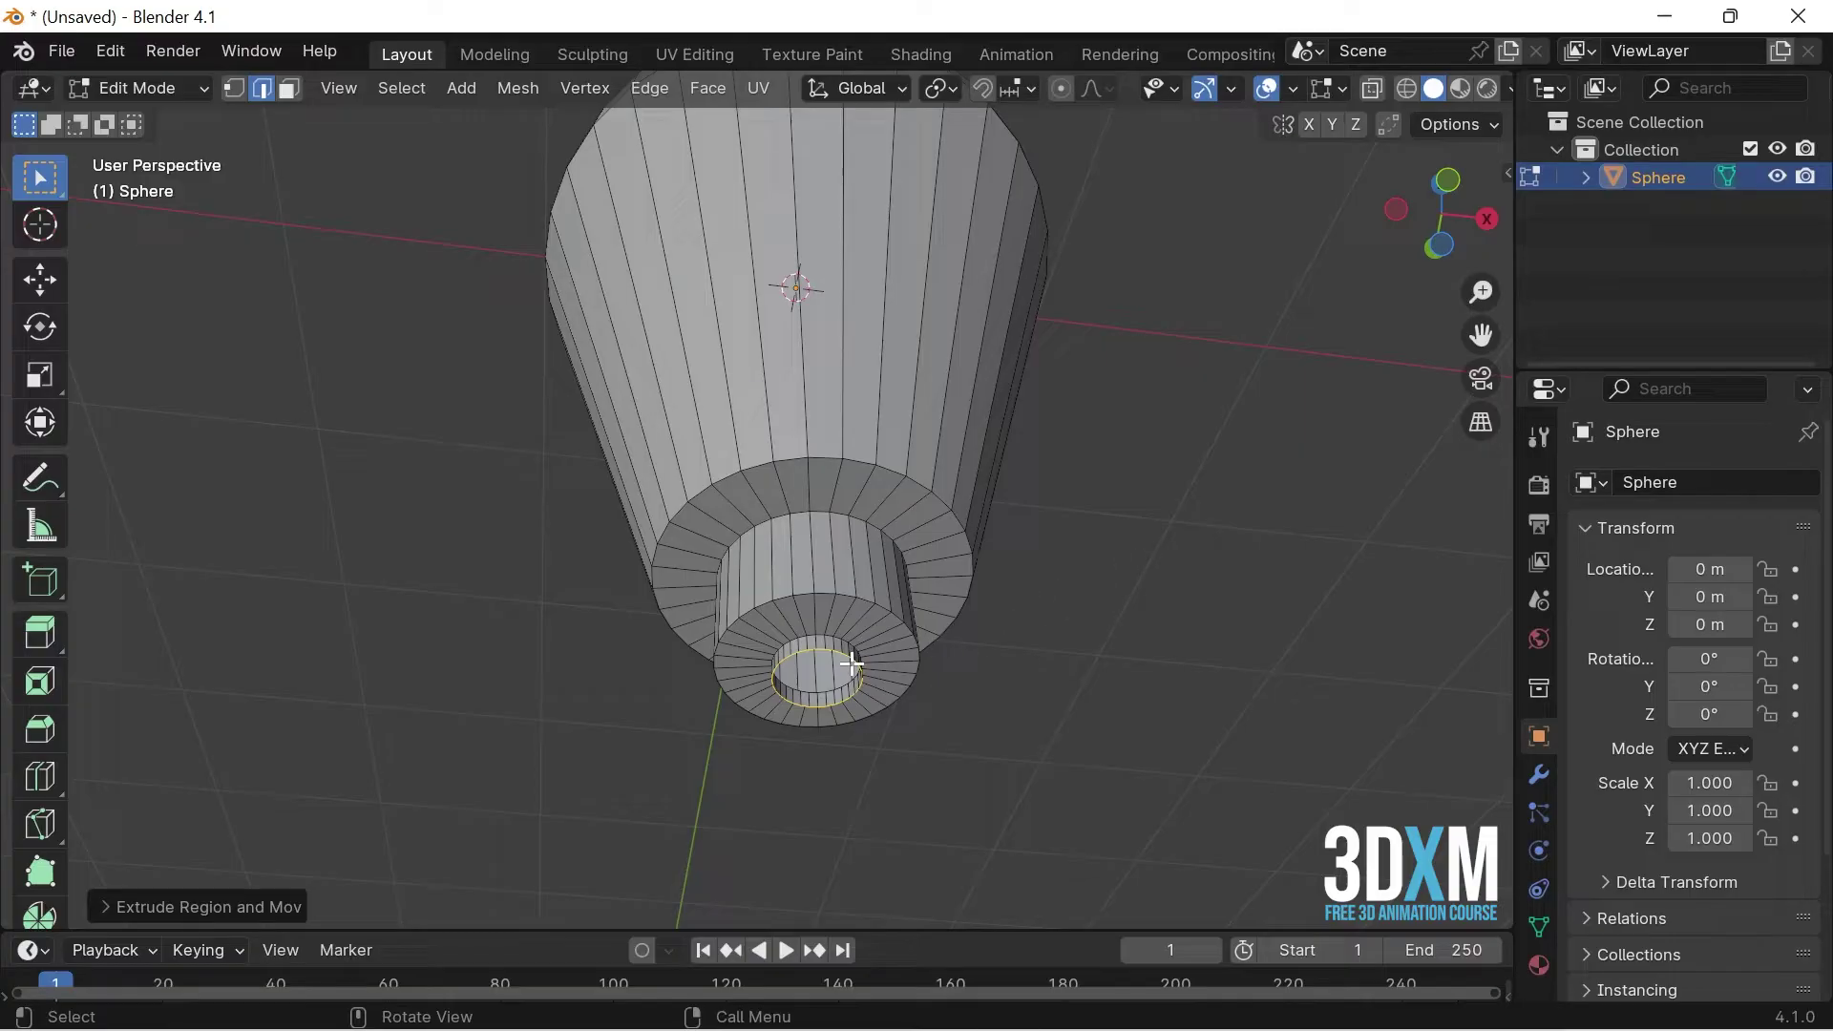
Fill the stem's bottom edge loop with a face to close the mesh.
{"action": "key", "text": "f"}
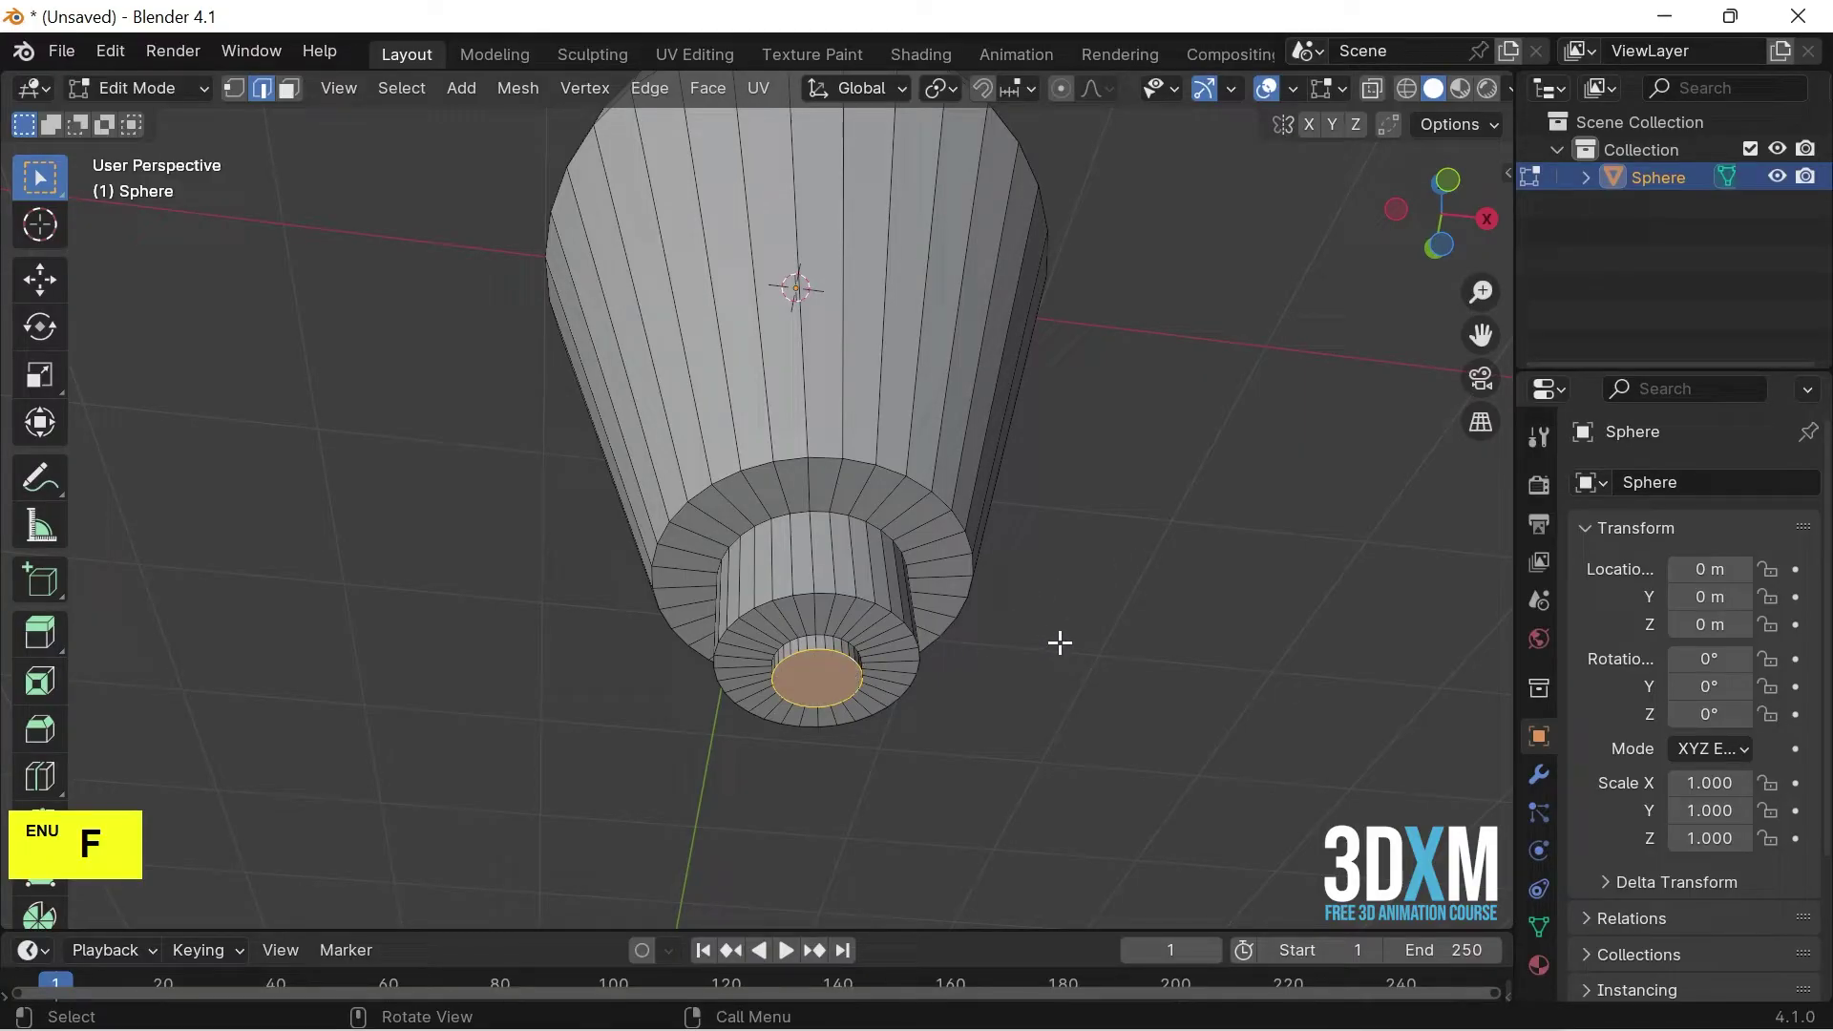
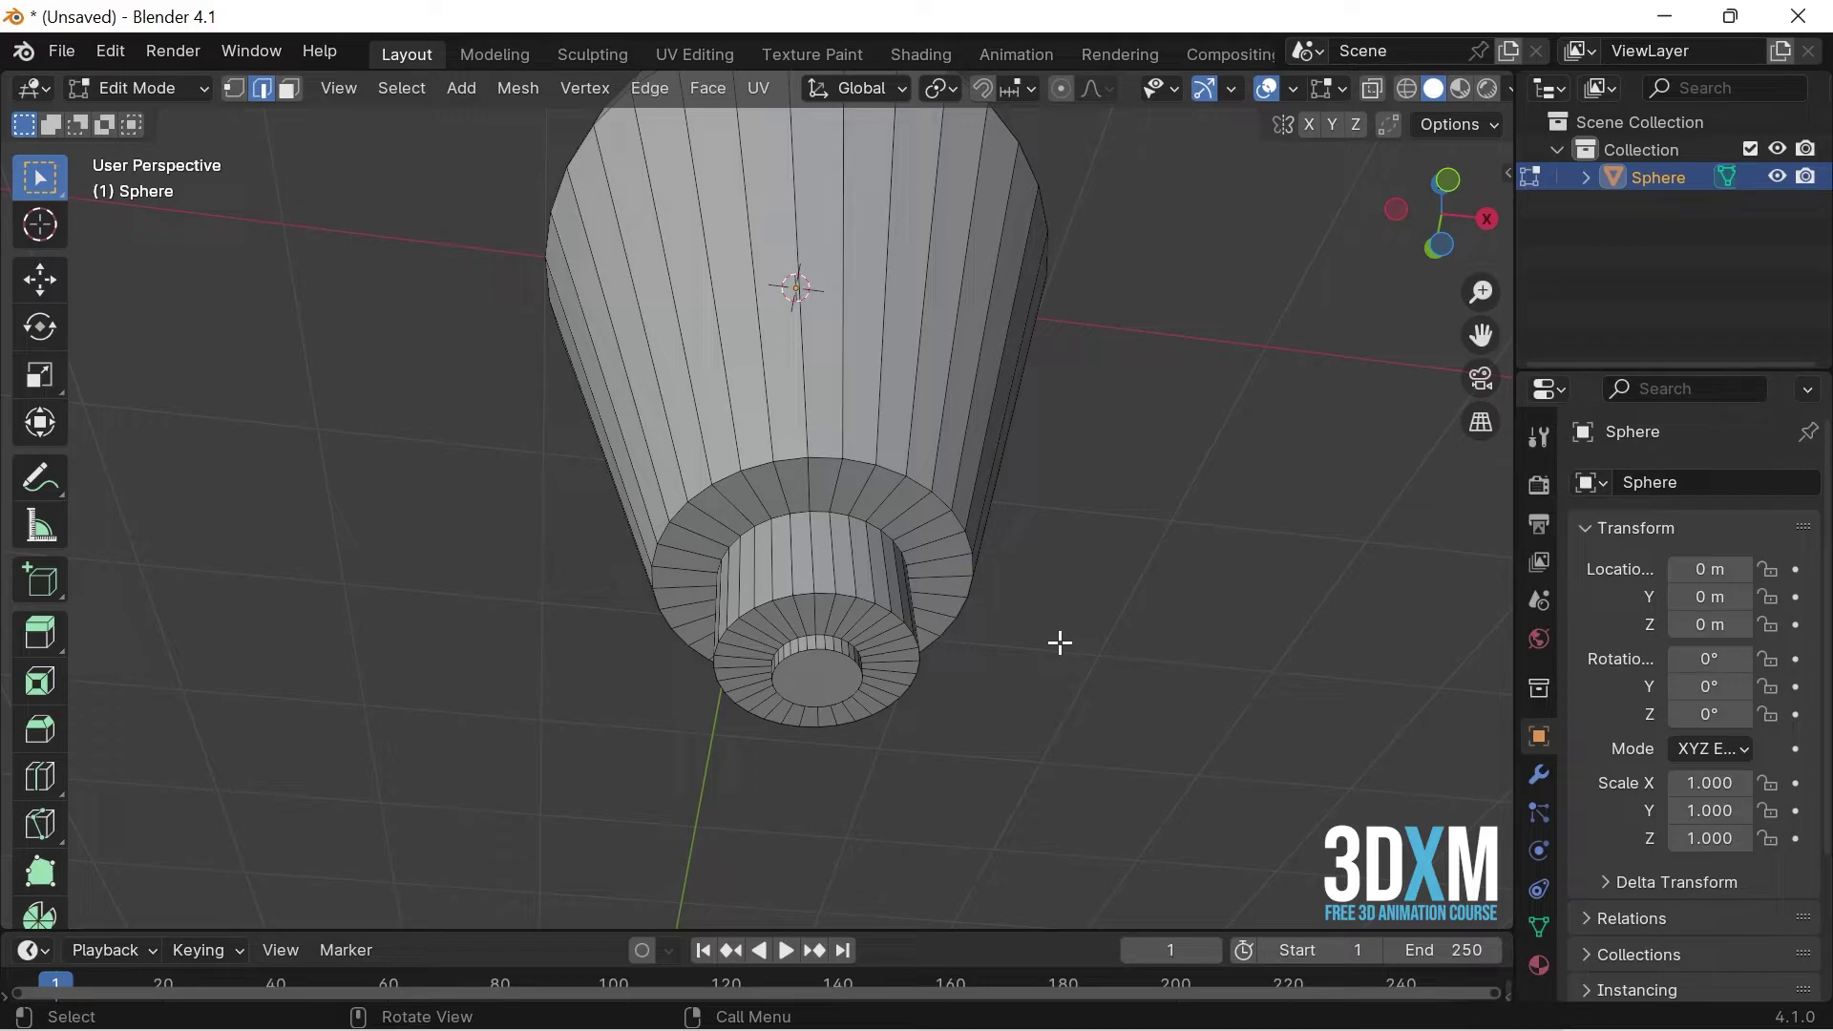
Back in Object Mode, apply Shade Smooth to the bulb.
{"action": "key", "text": "1"}
{"action": "scroll", "scroll_direction": "down", "scroll_amount": 3}
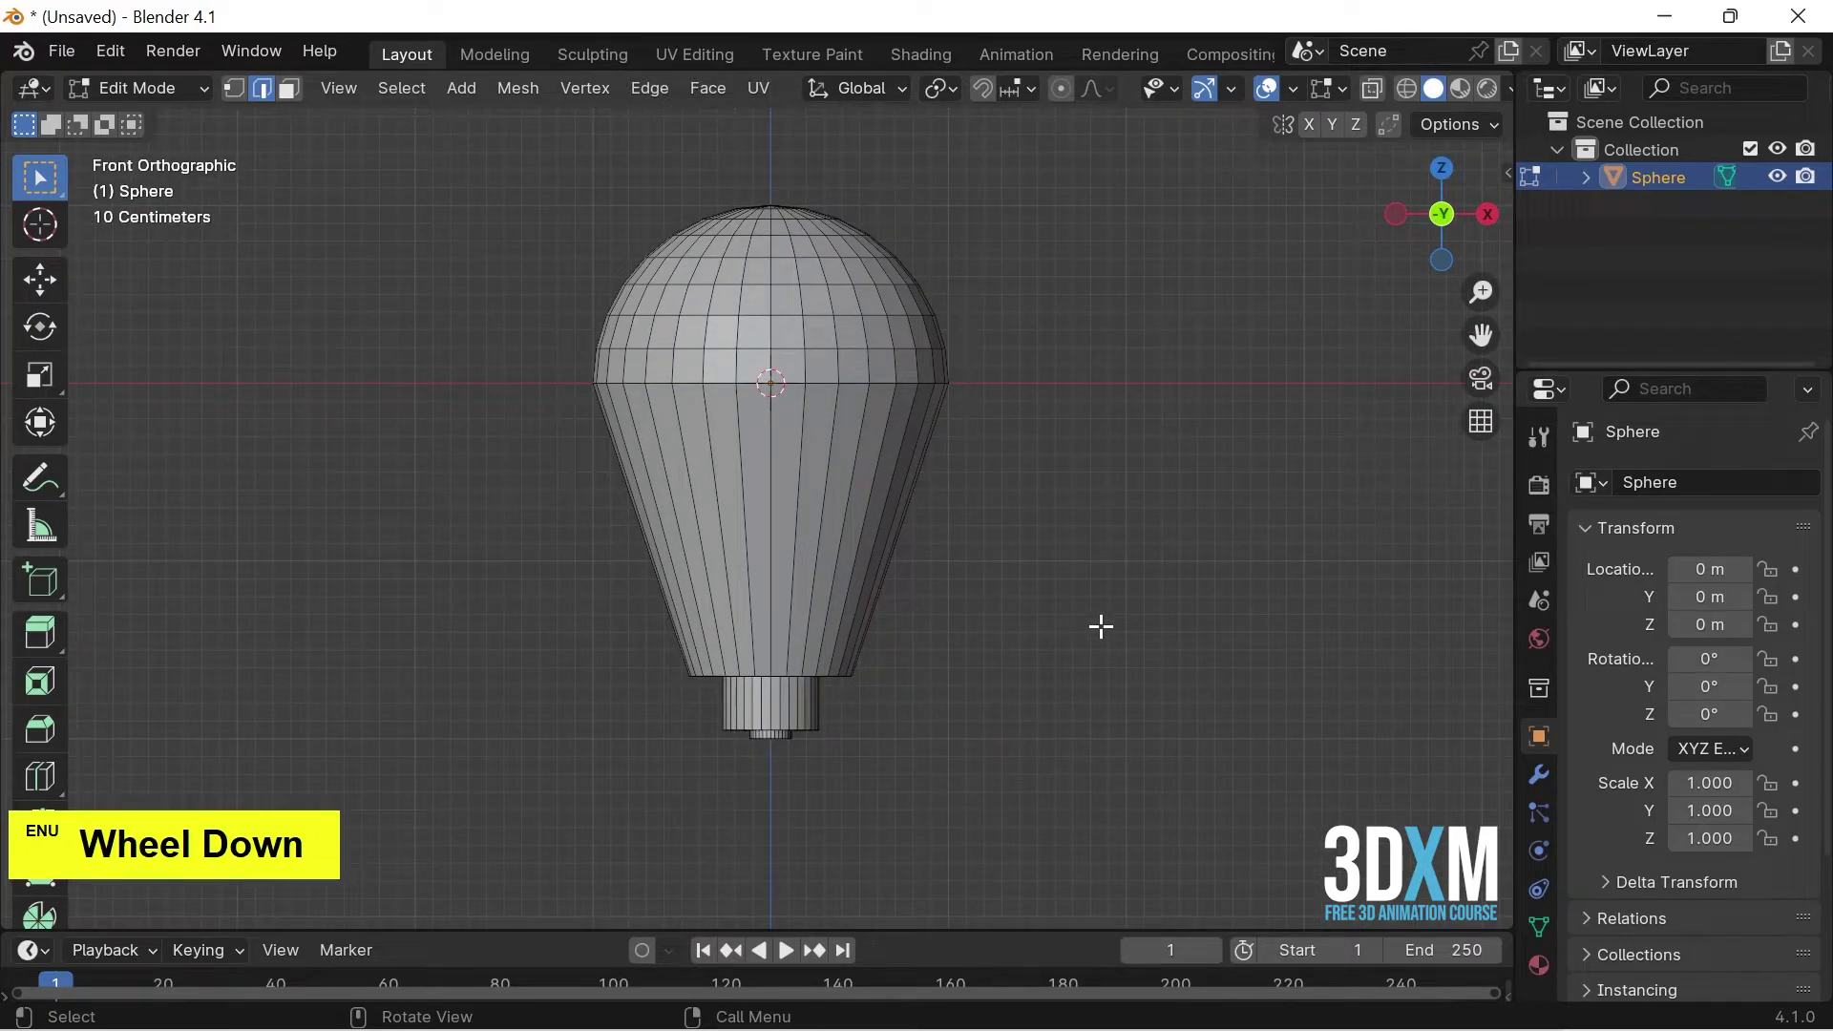
{"action": "key", "text": "Tab"}
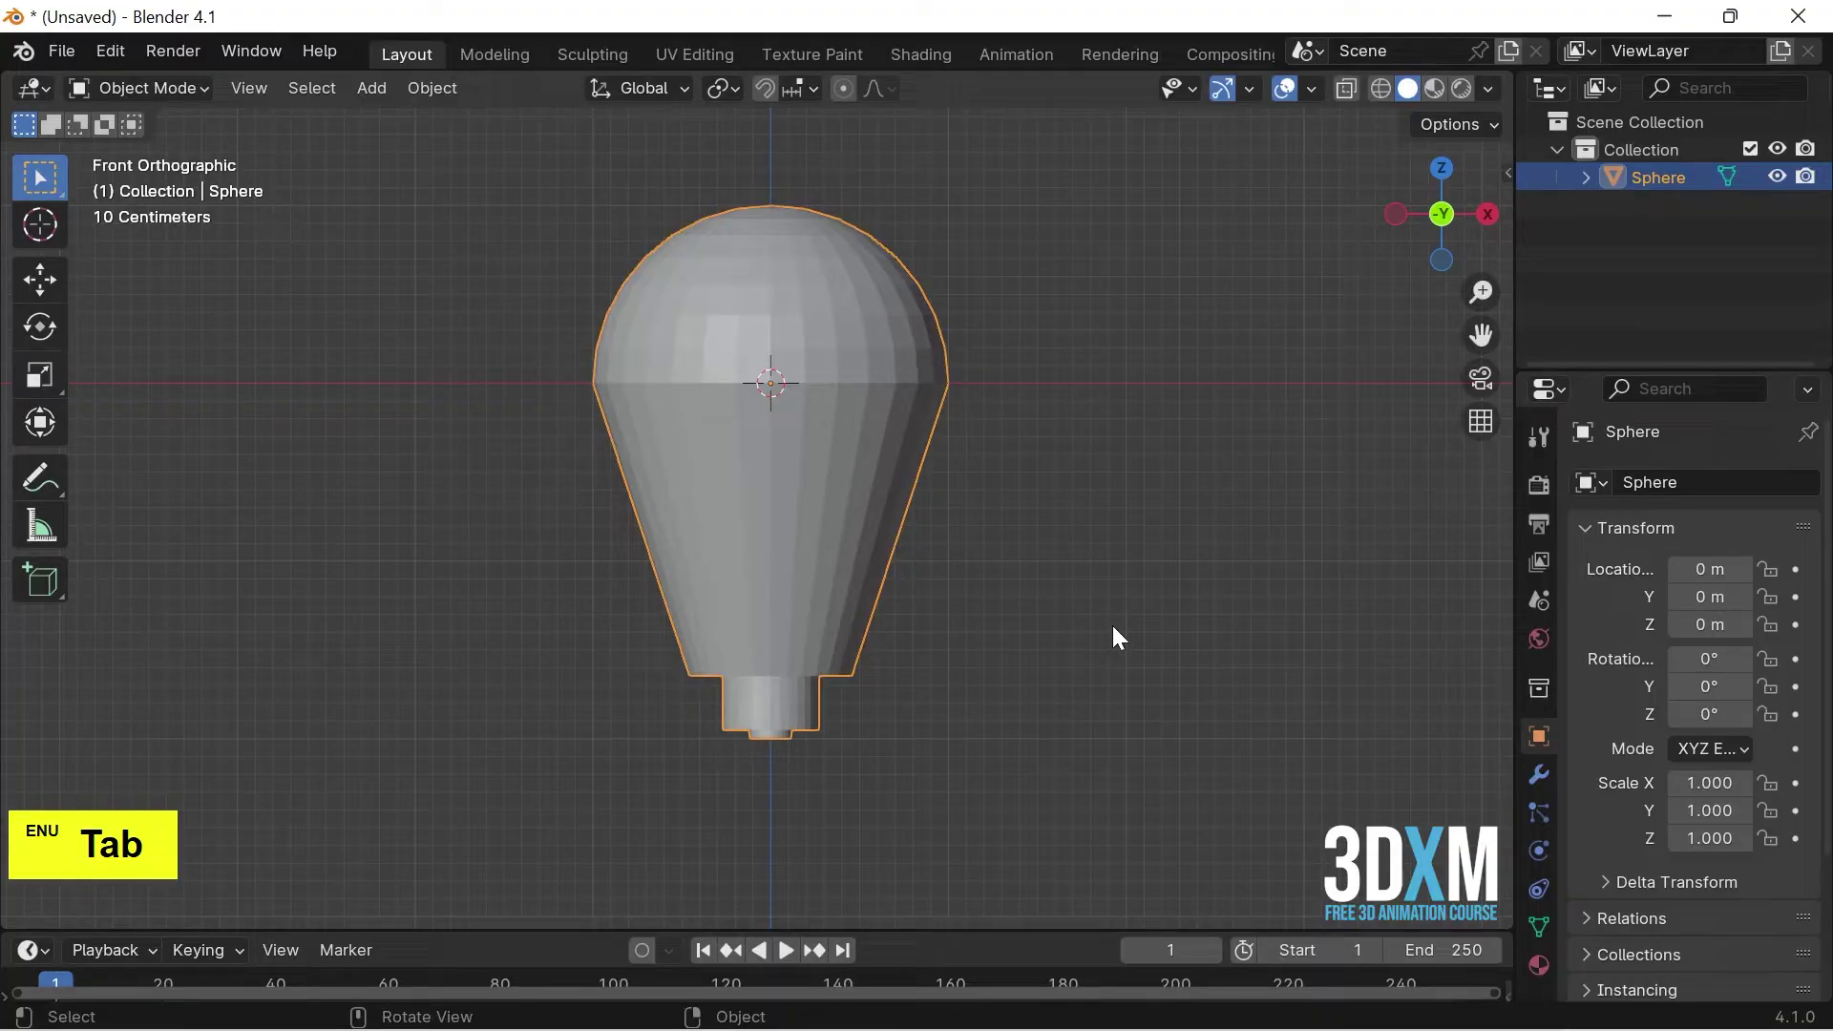
{"action": "right_click", "coordinate": [800, 285]}
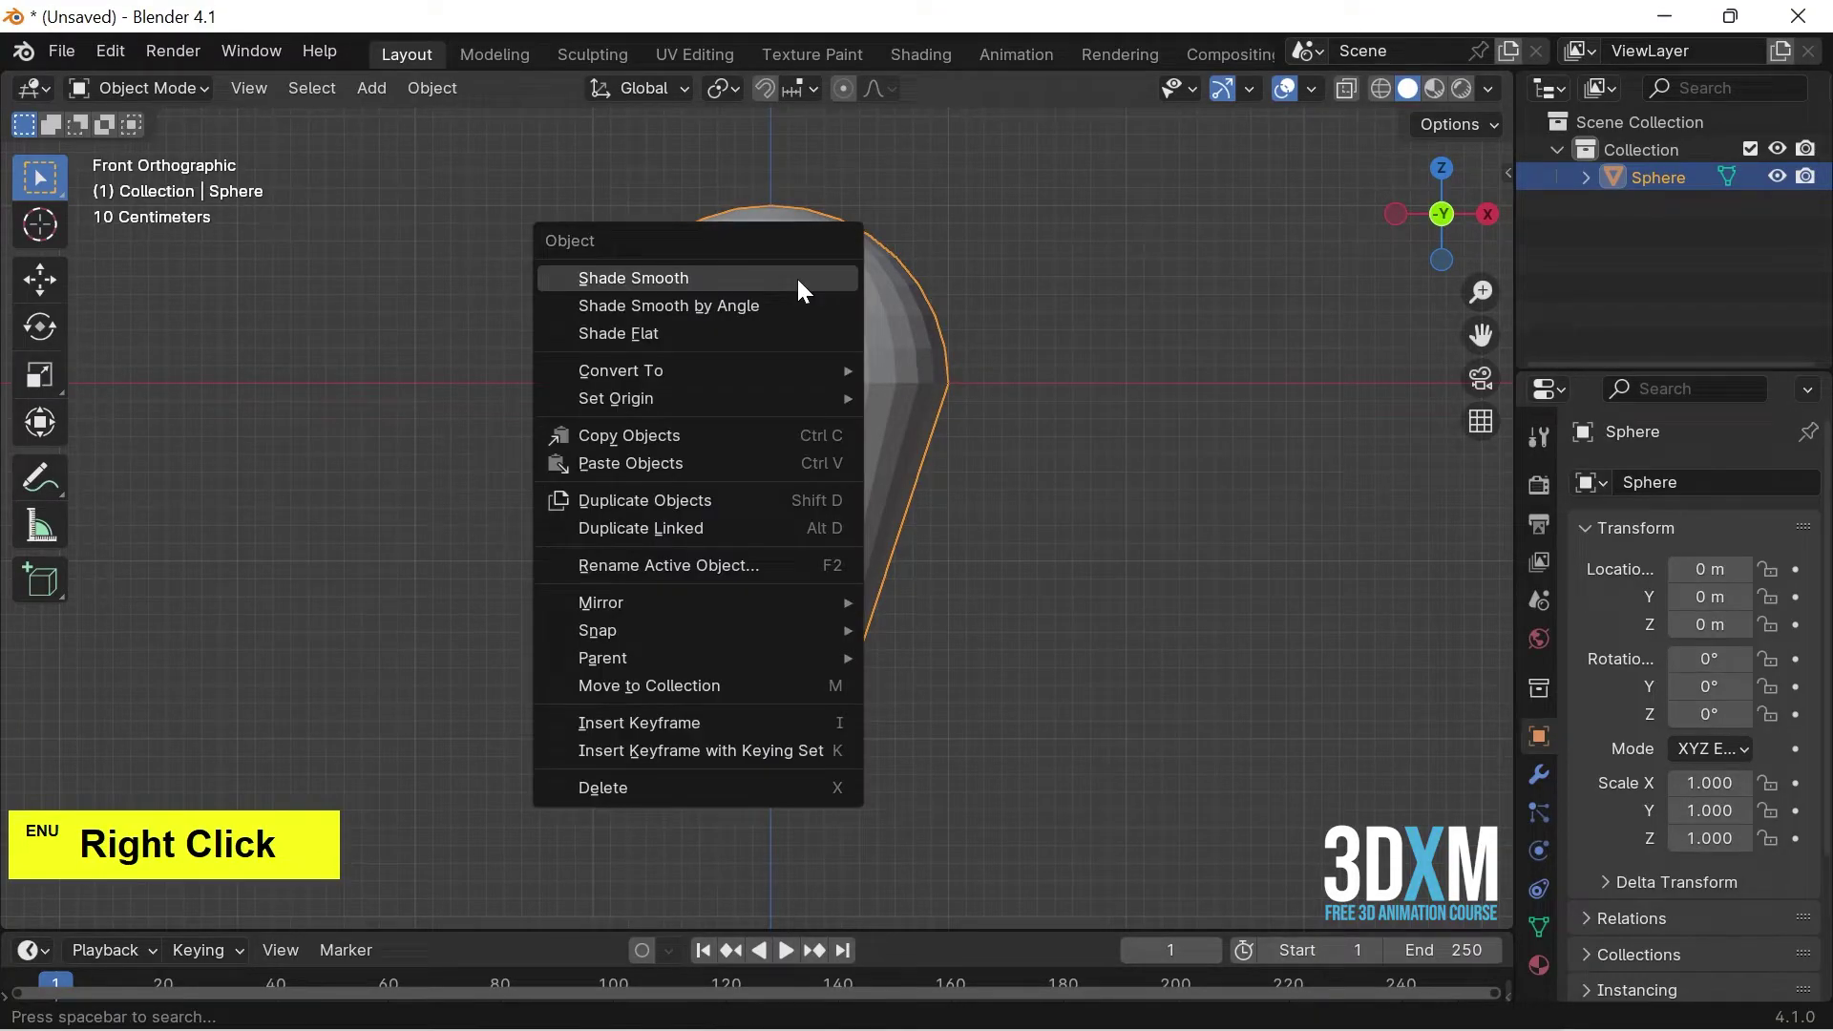
{"action": "left_click", "coordinate": [804, 315]}
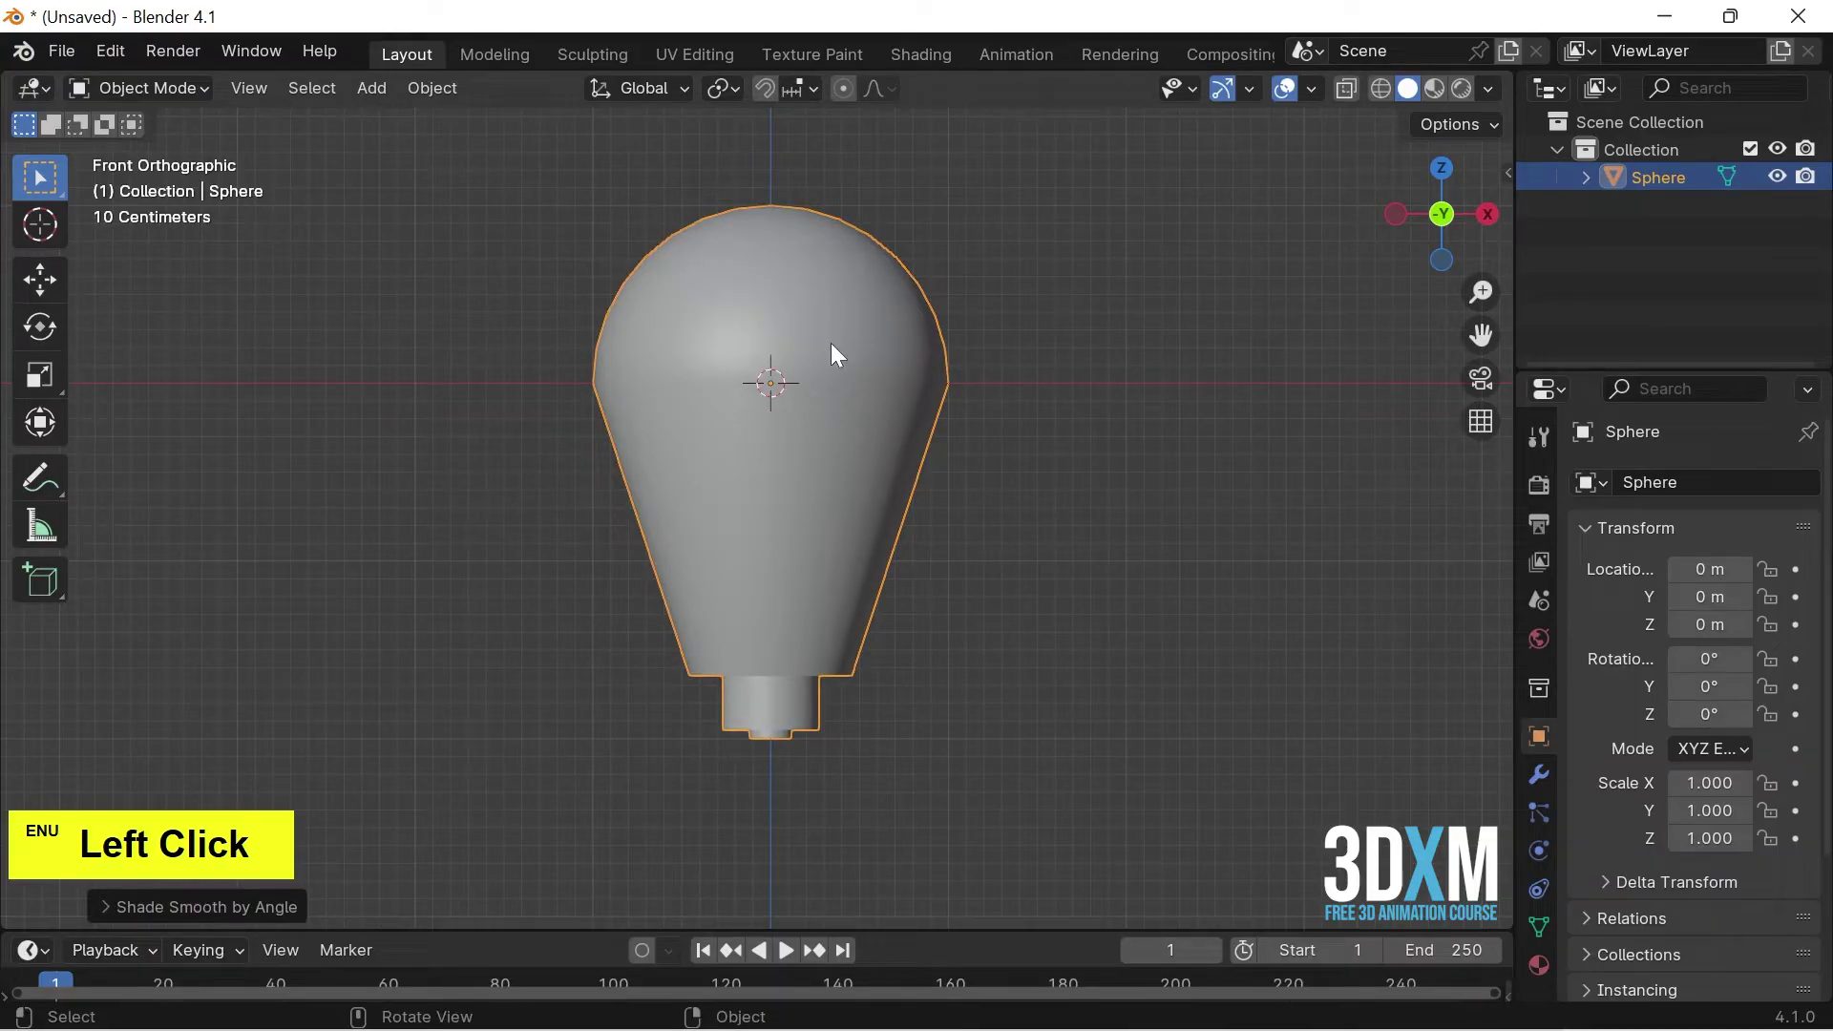
Add a Bevel modifier with 3 segments and a 0.01 m amount.
{"action": "left_click", "coordinate": [1528, 778]}
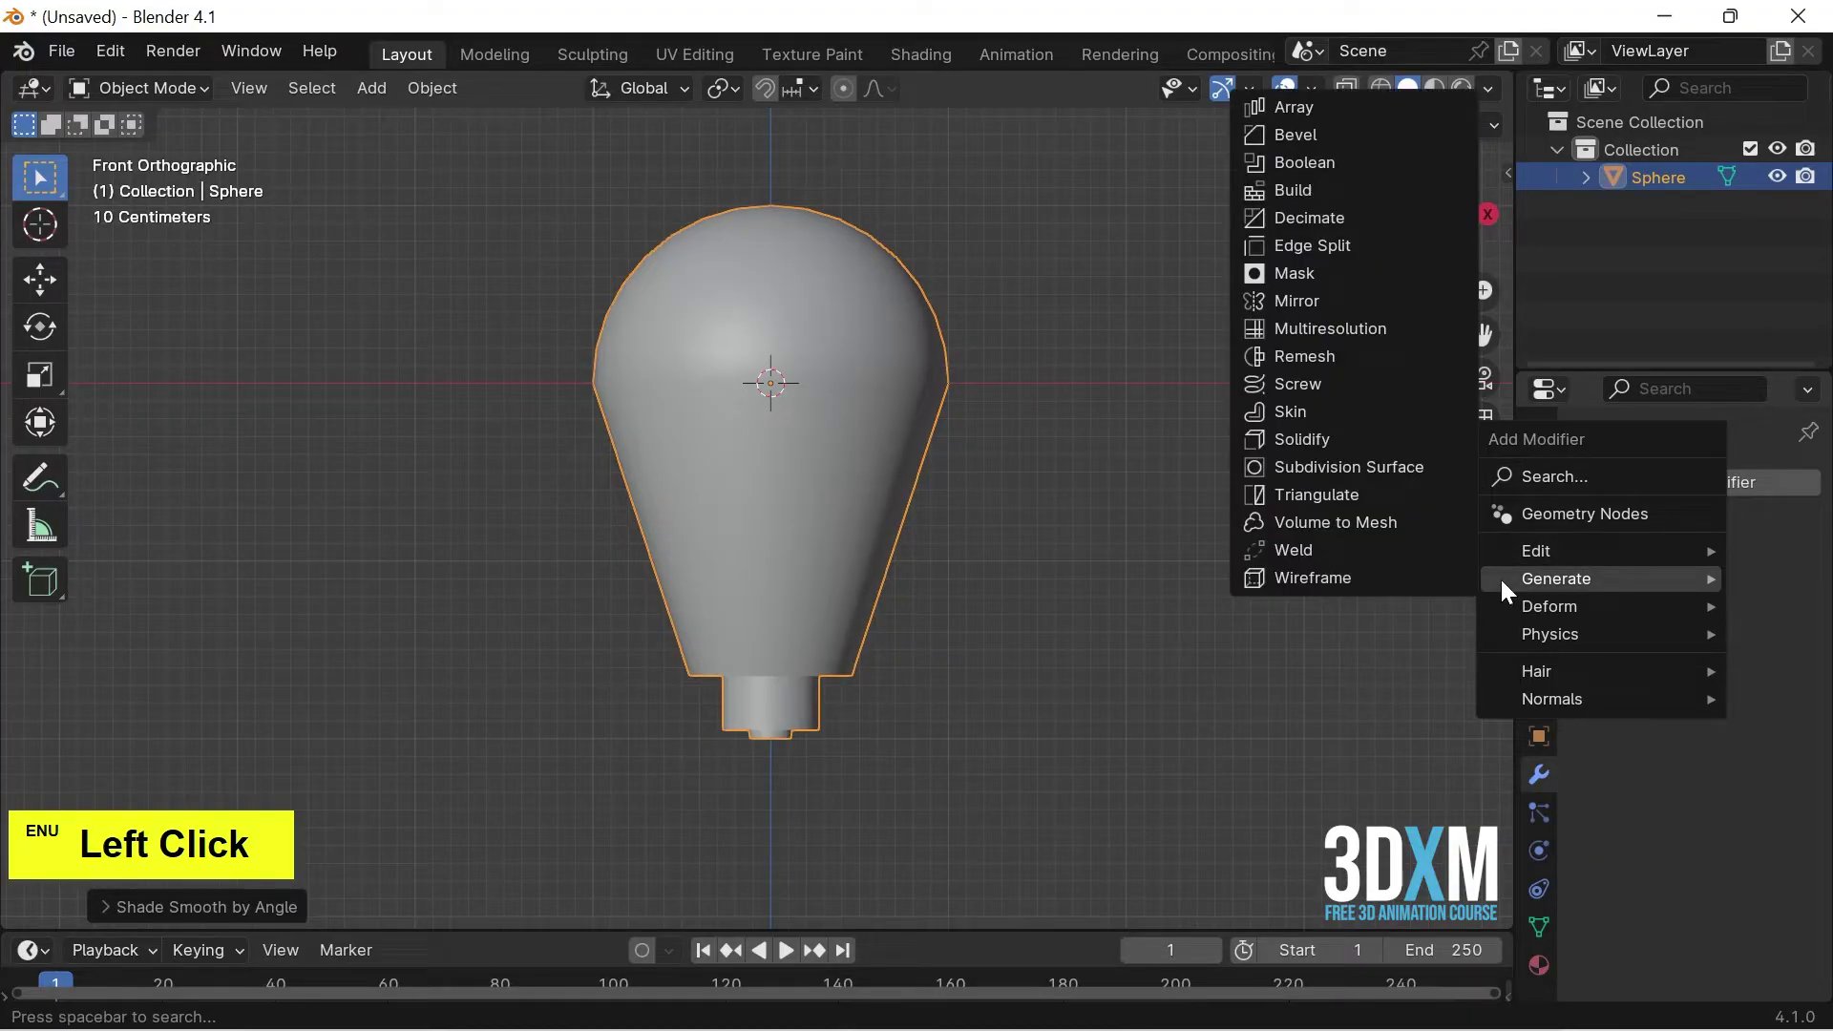
{"action": "left_click", "coordinate": [1326, 153]}
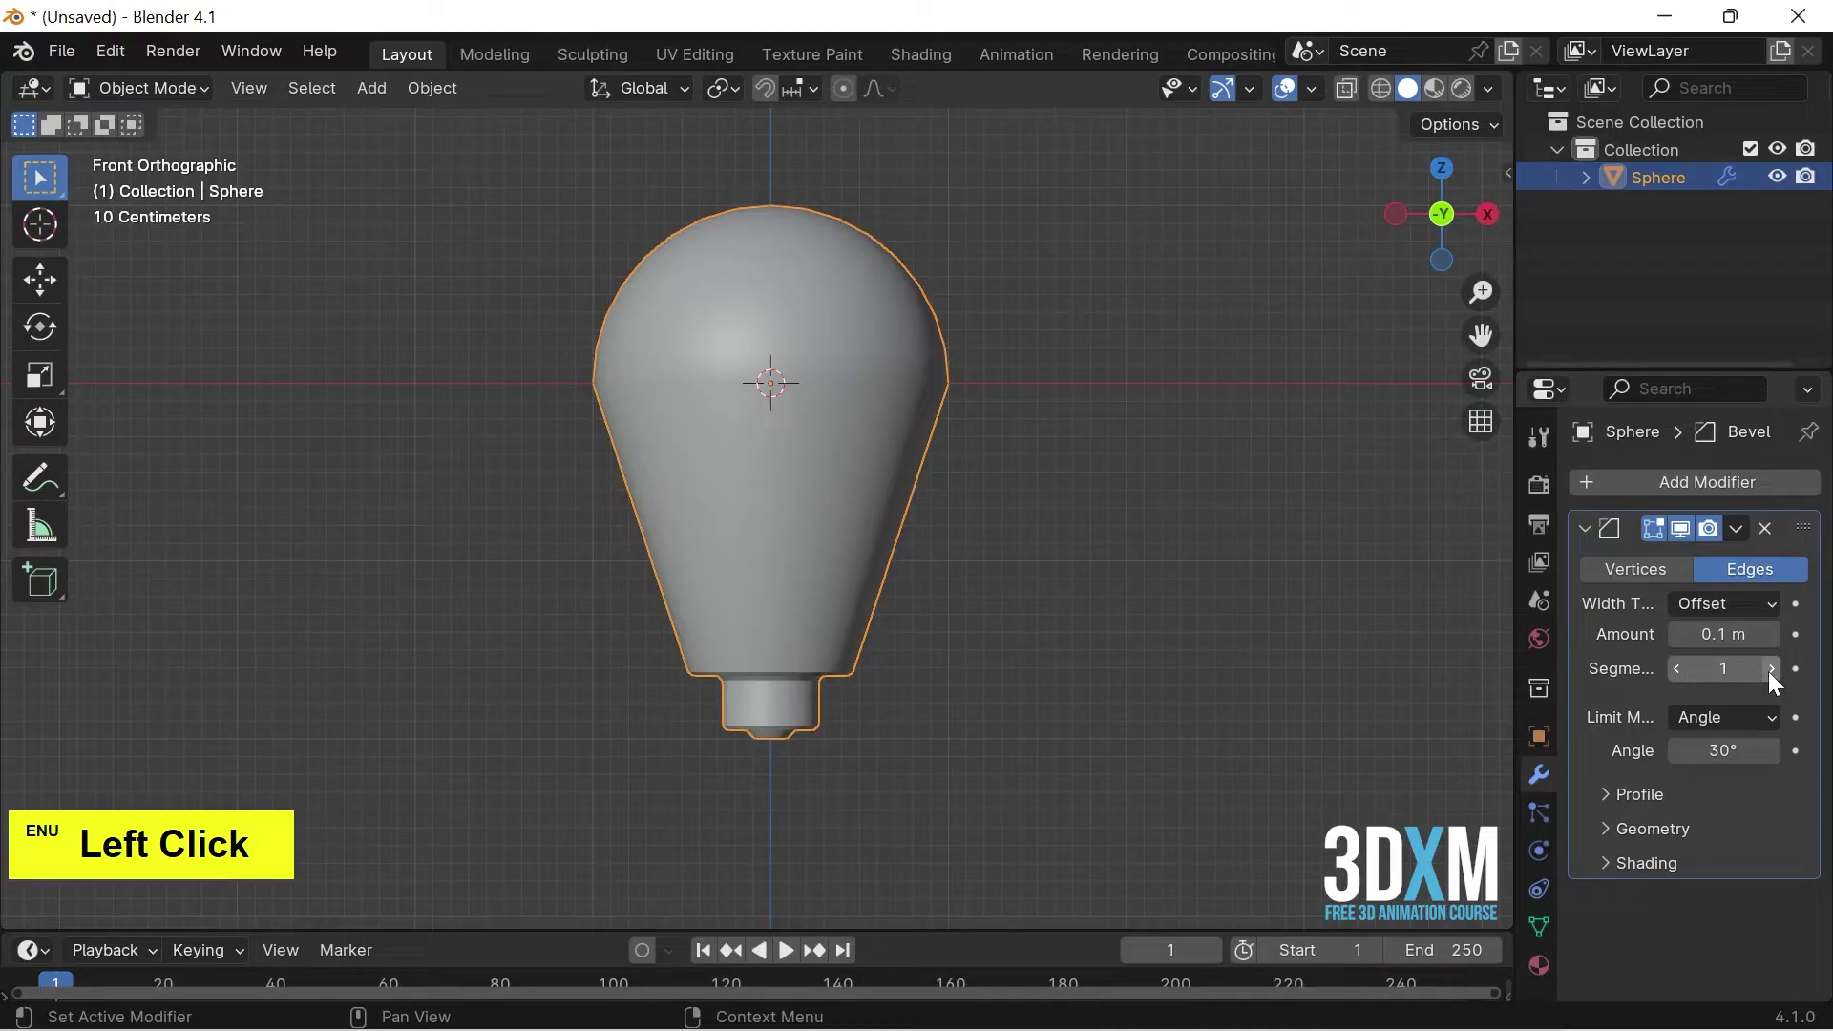
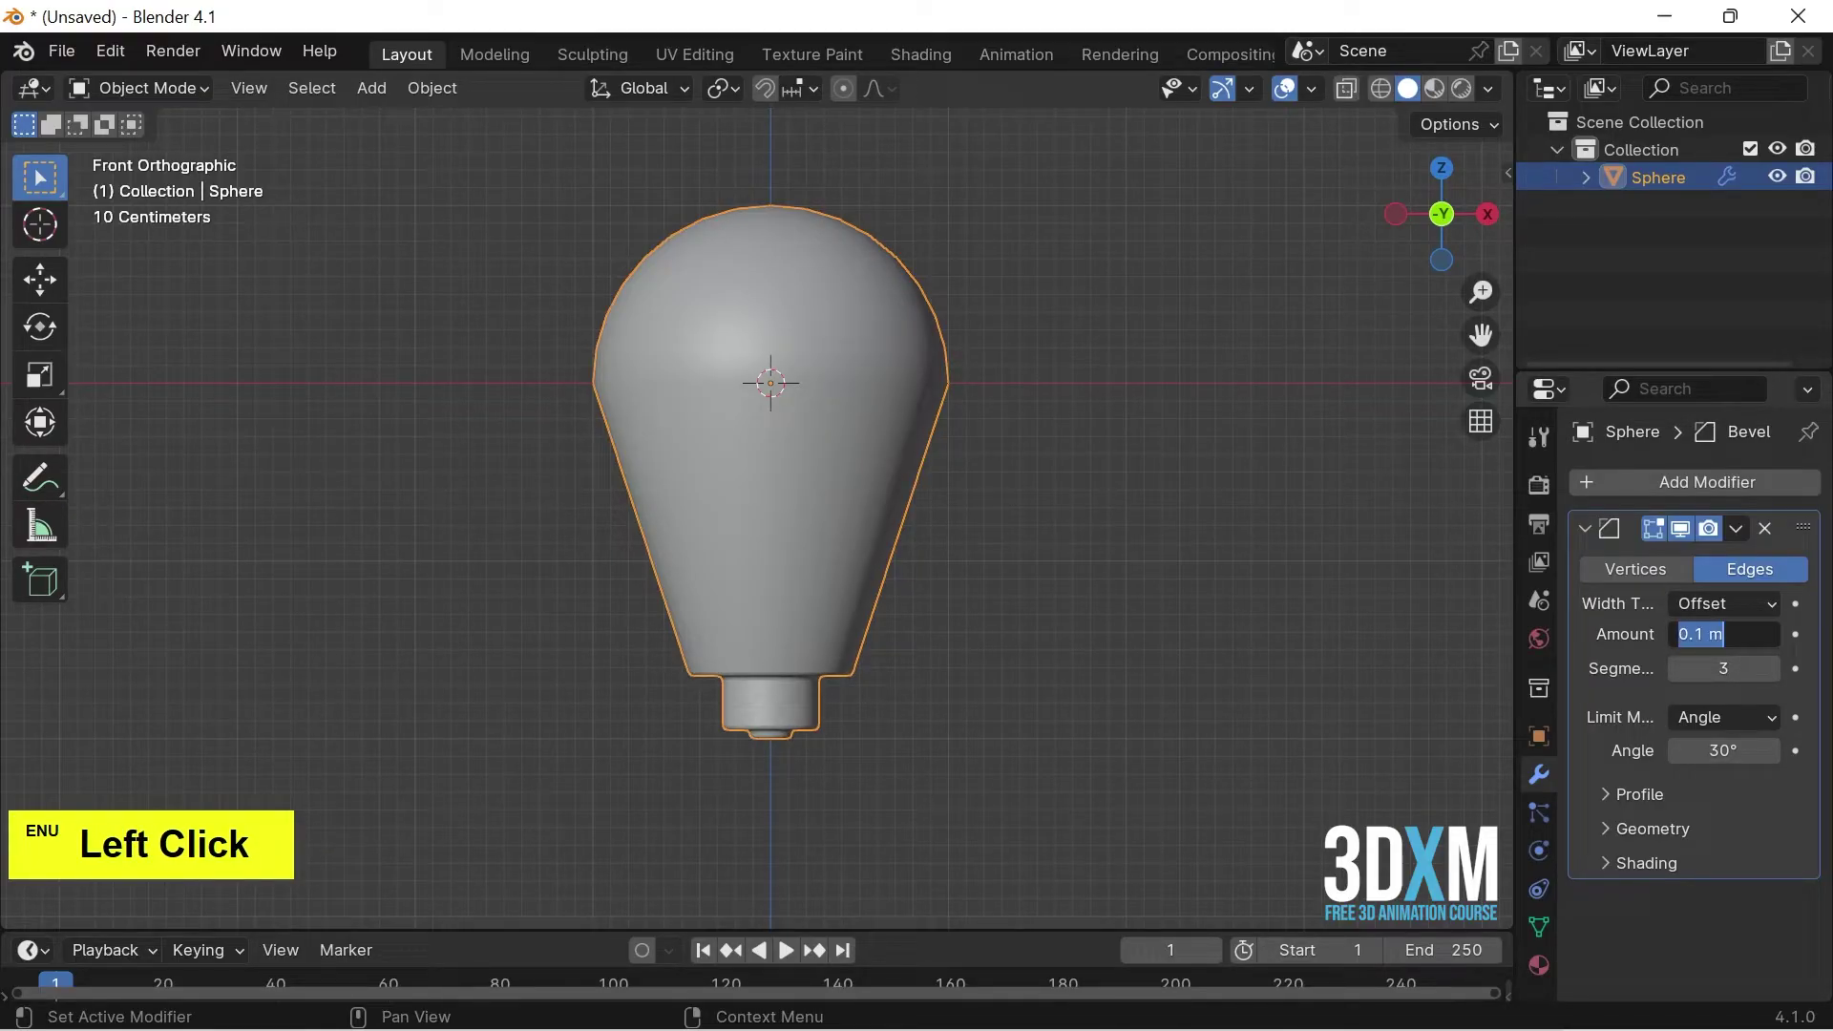
{"action": "key", "text": "Return"}
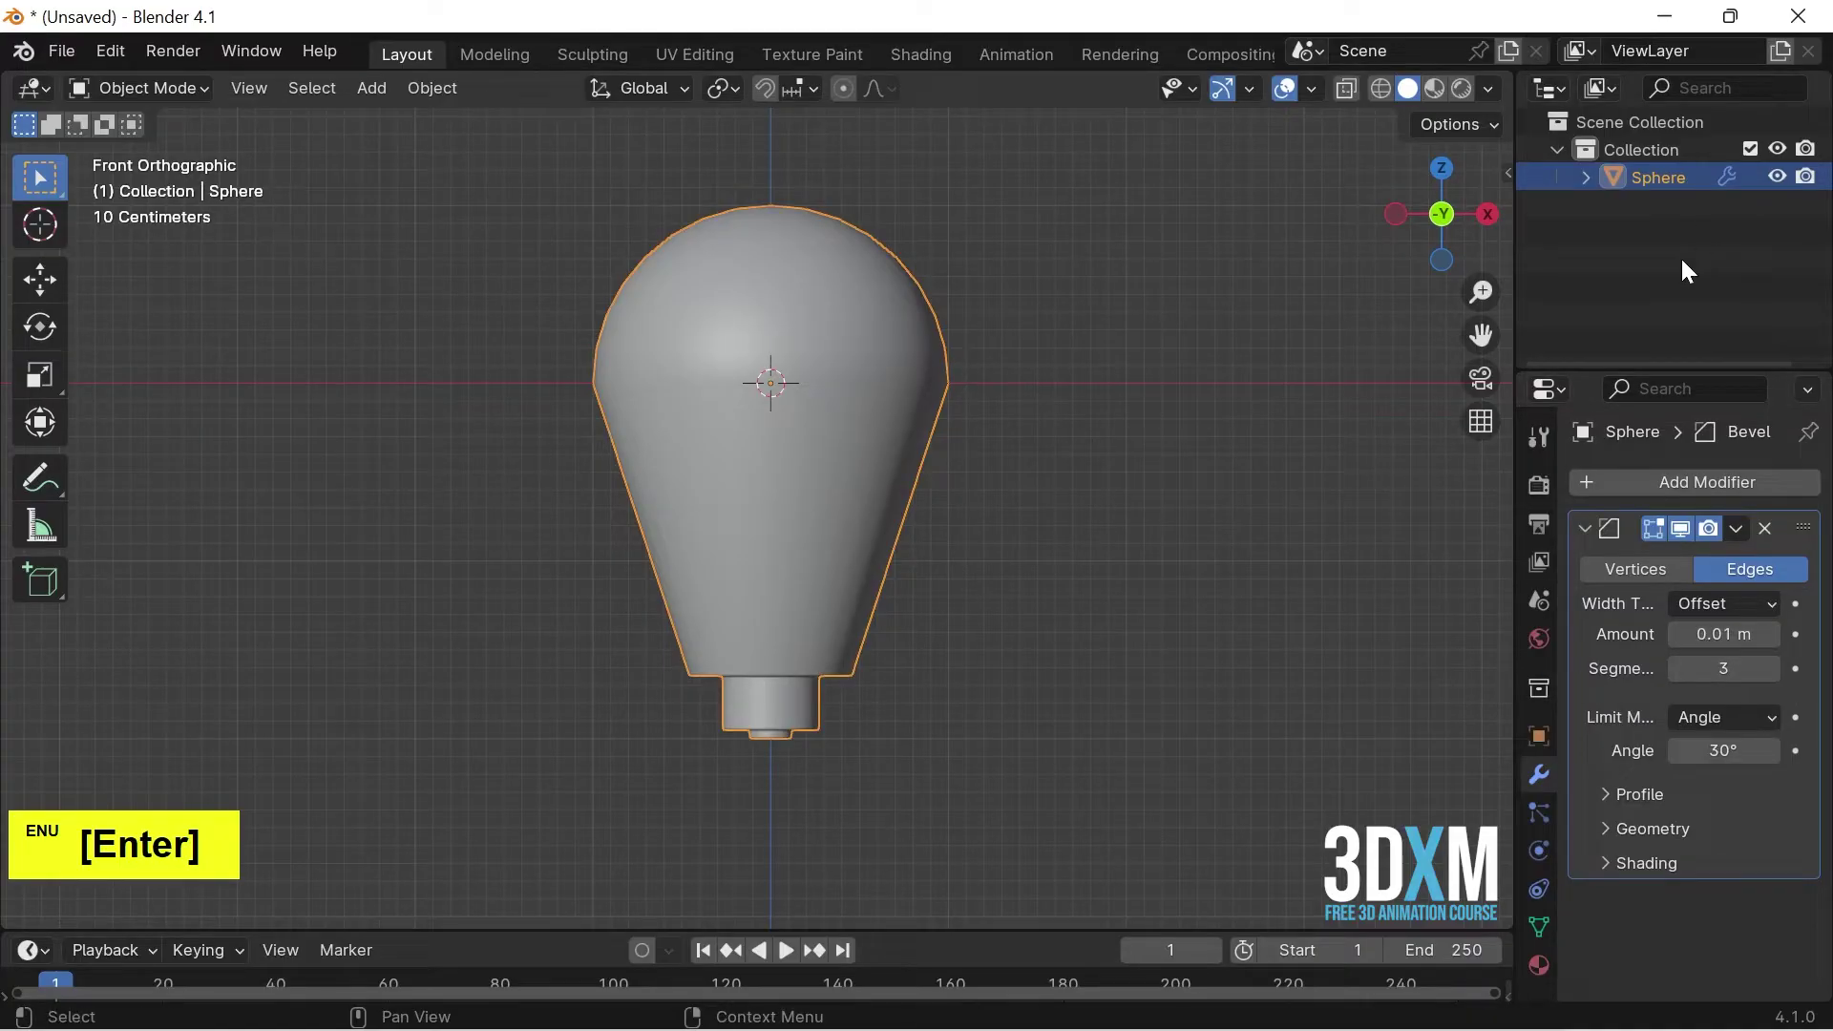
Rename the object to Led Bulb.
{"action": "key", "text": "F2"}
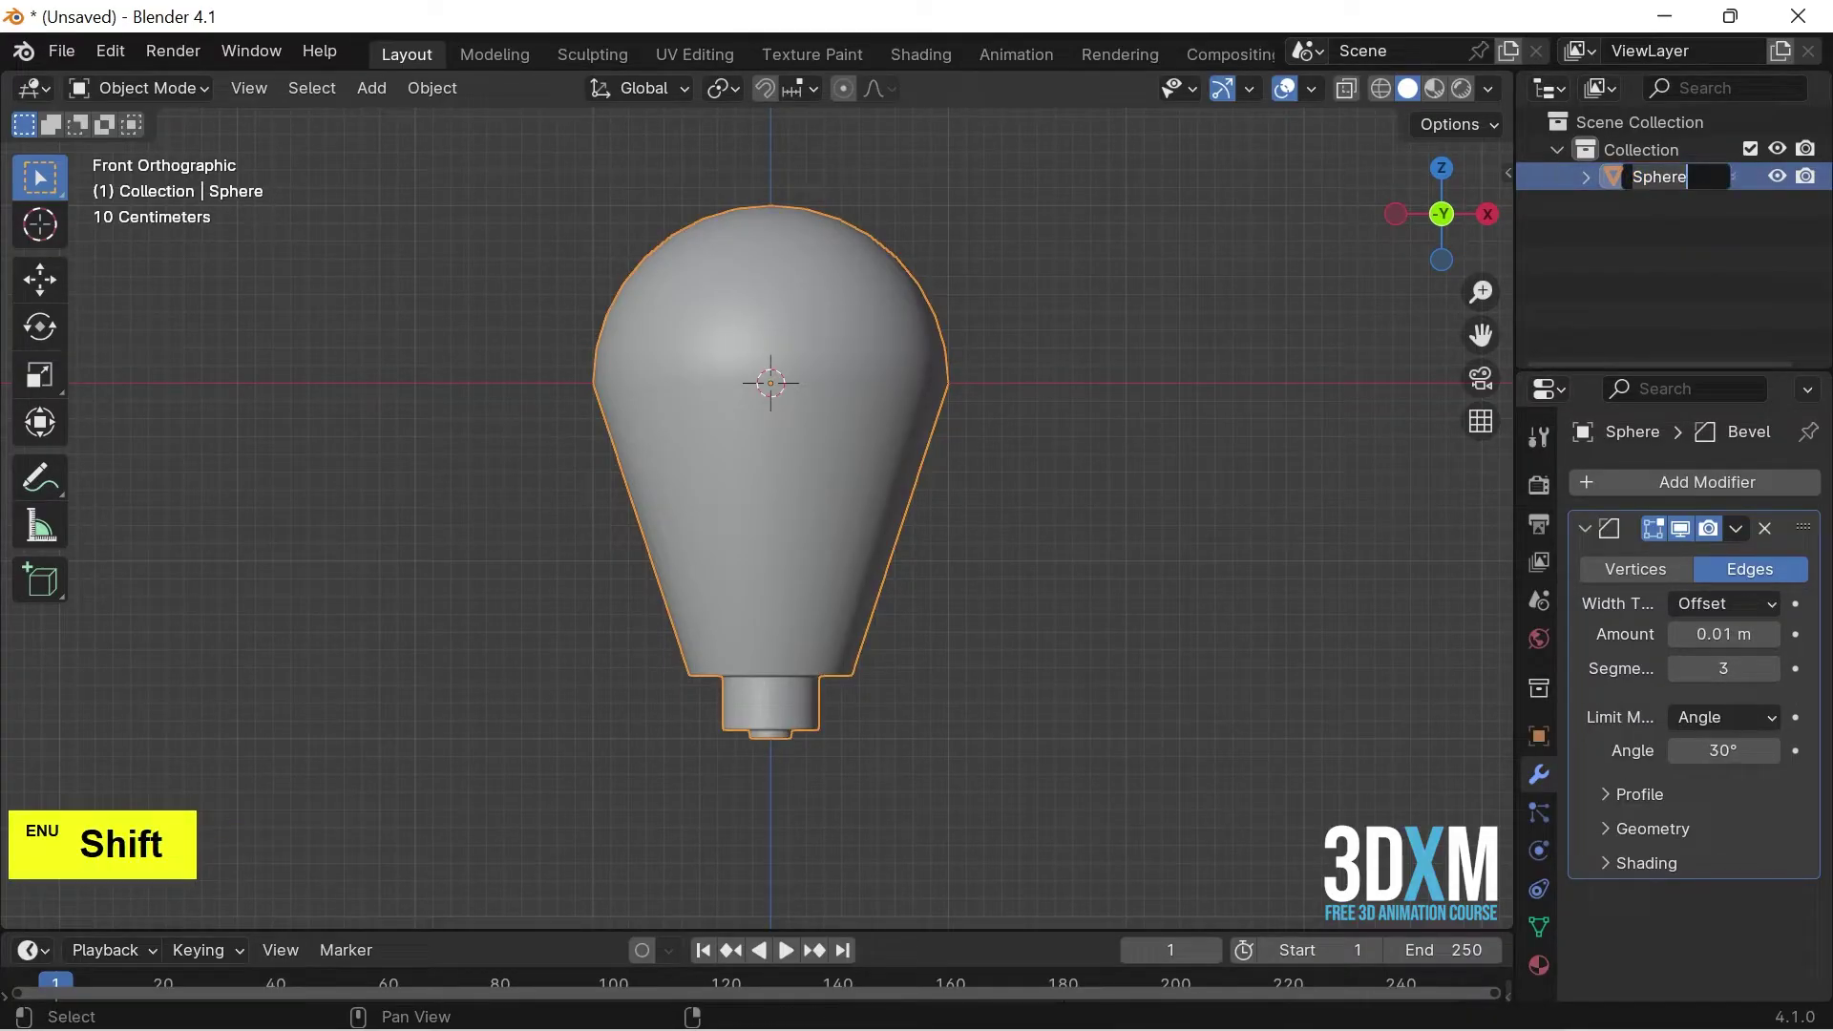
{"action": "key", "text": "space"}
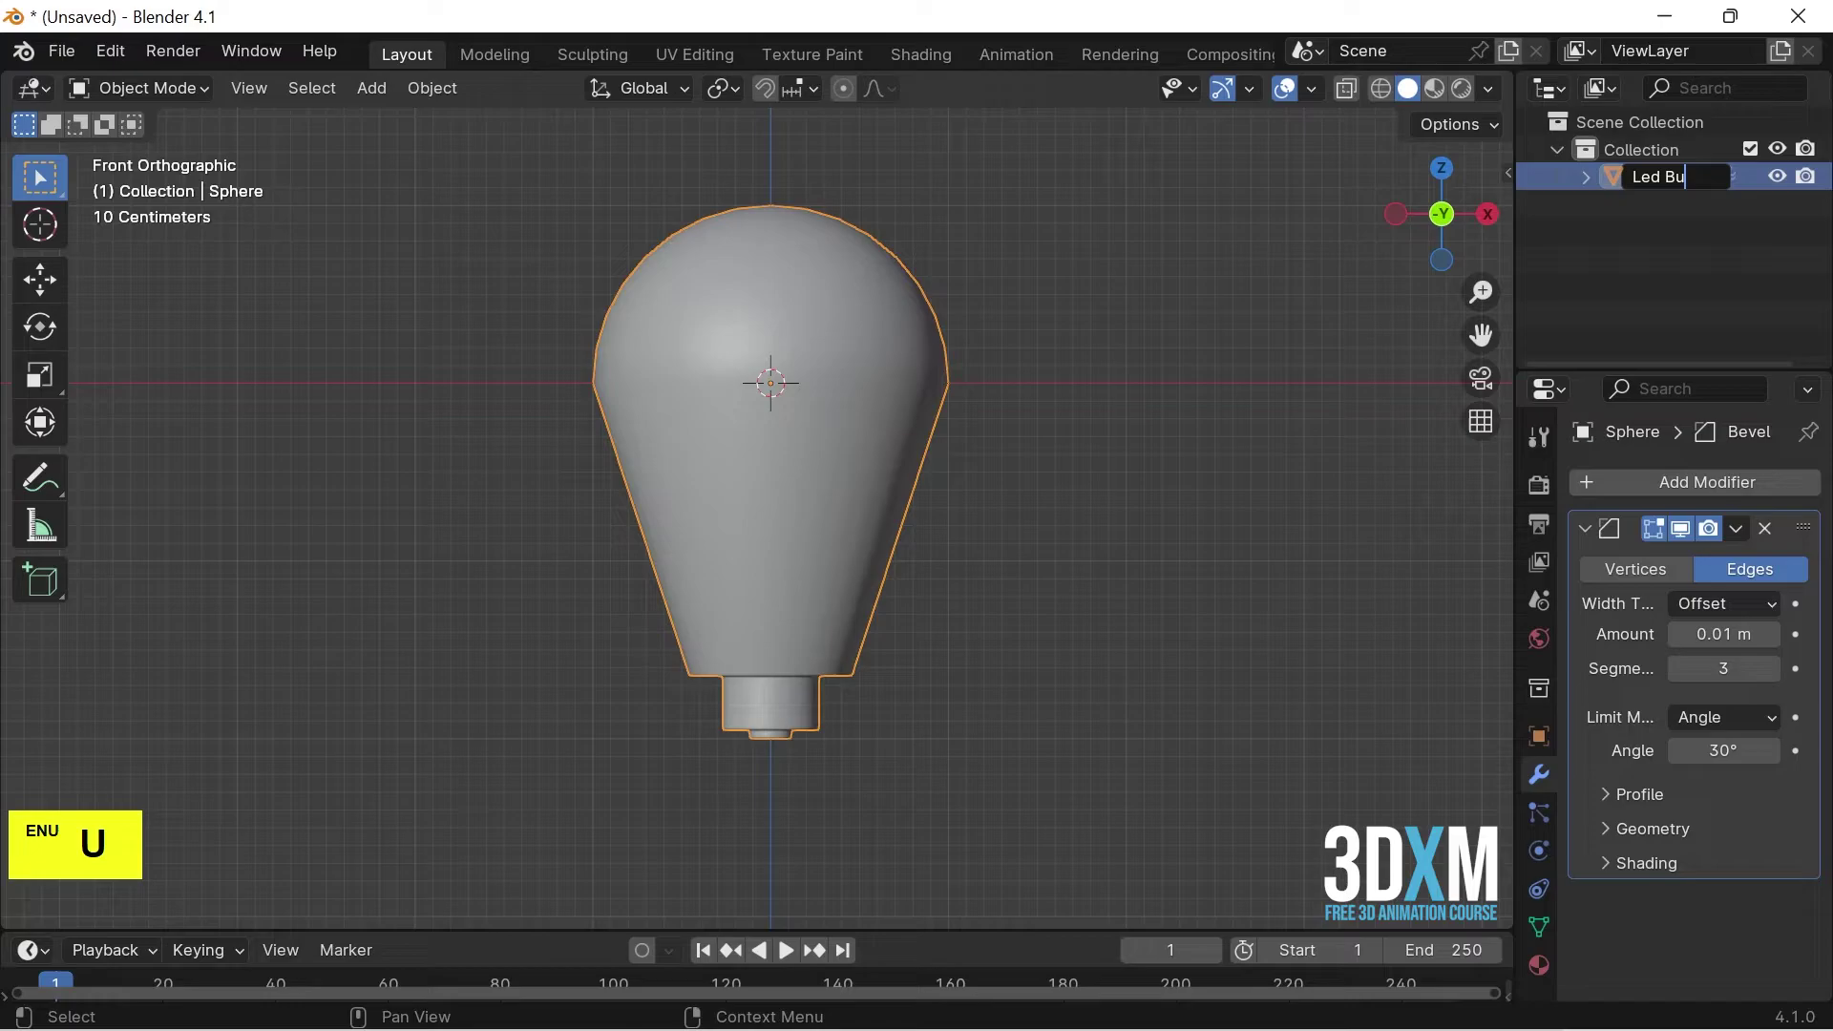
{"action": "left_click", "coordinate": [727, 364]}
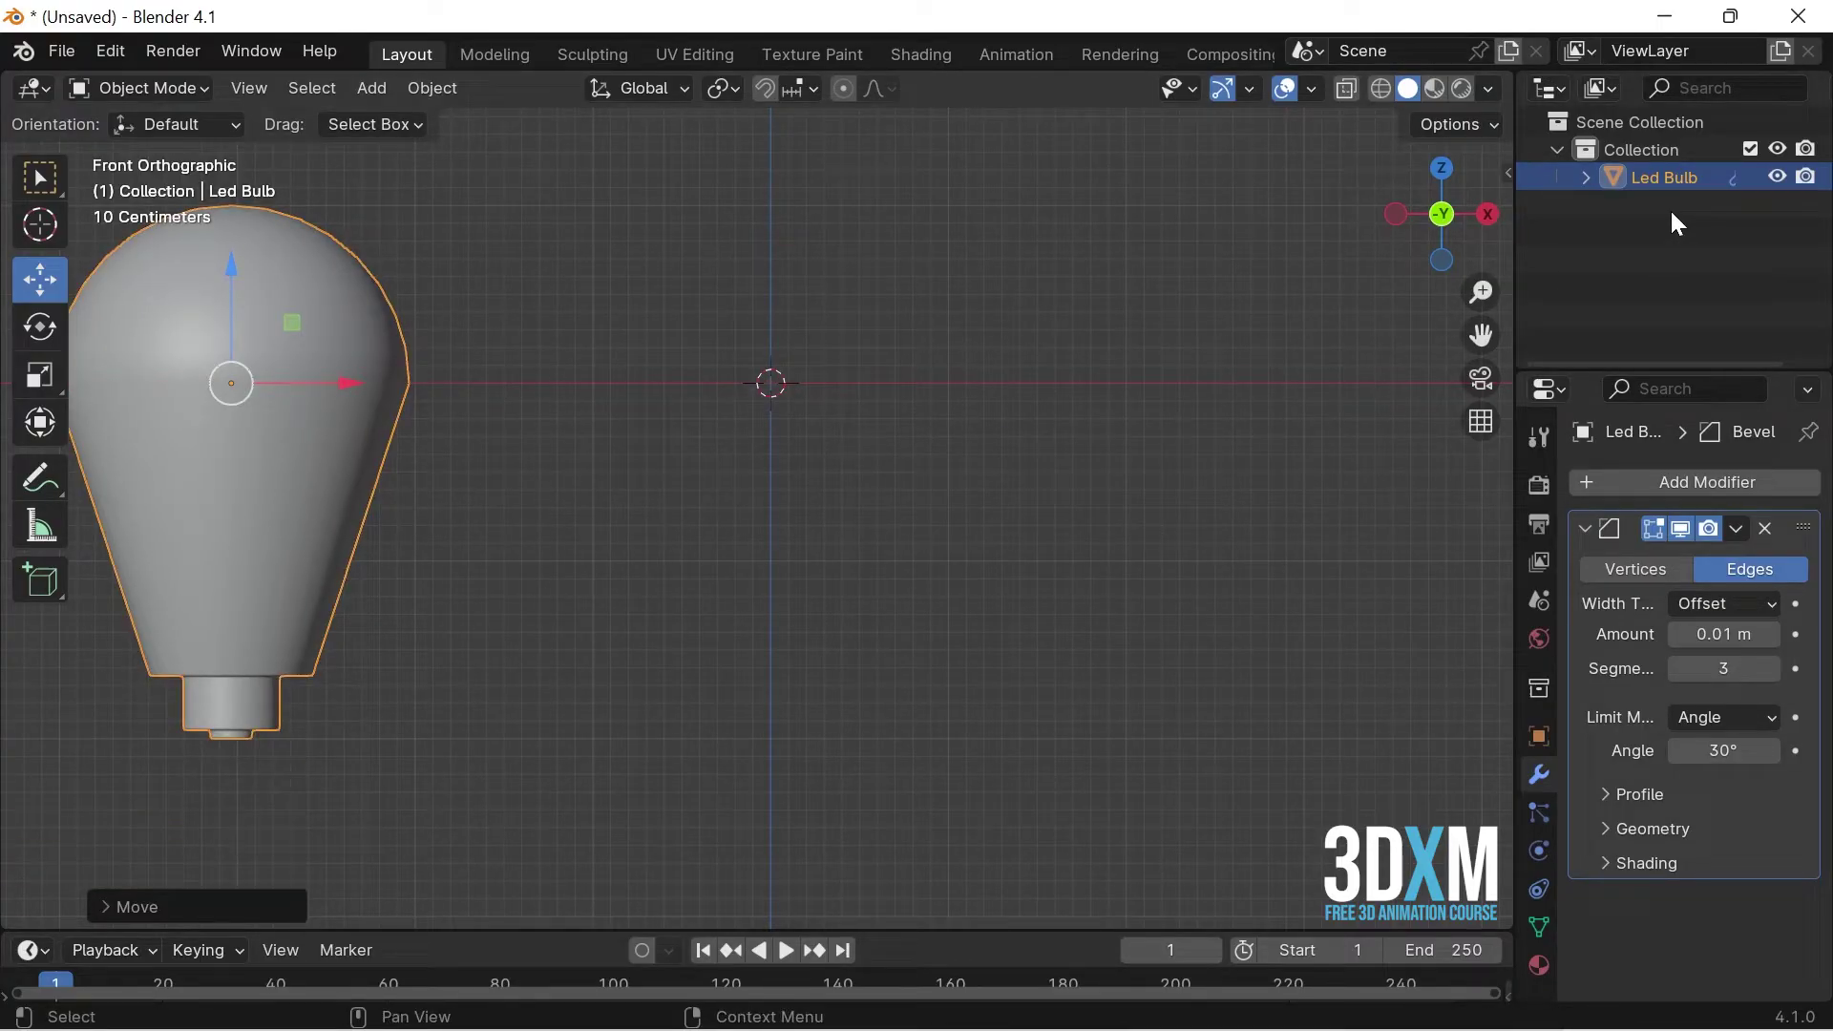
Hide Led Bulb from the viewport and bring up the save file browser with Ctrl+S.
{"action": "left_click", "coordinate": [1788, 184]}
{"action": "left_click", "coordinate": [1024, 295]}
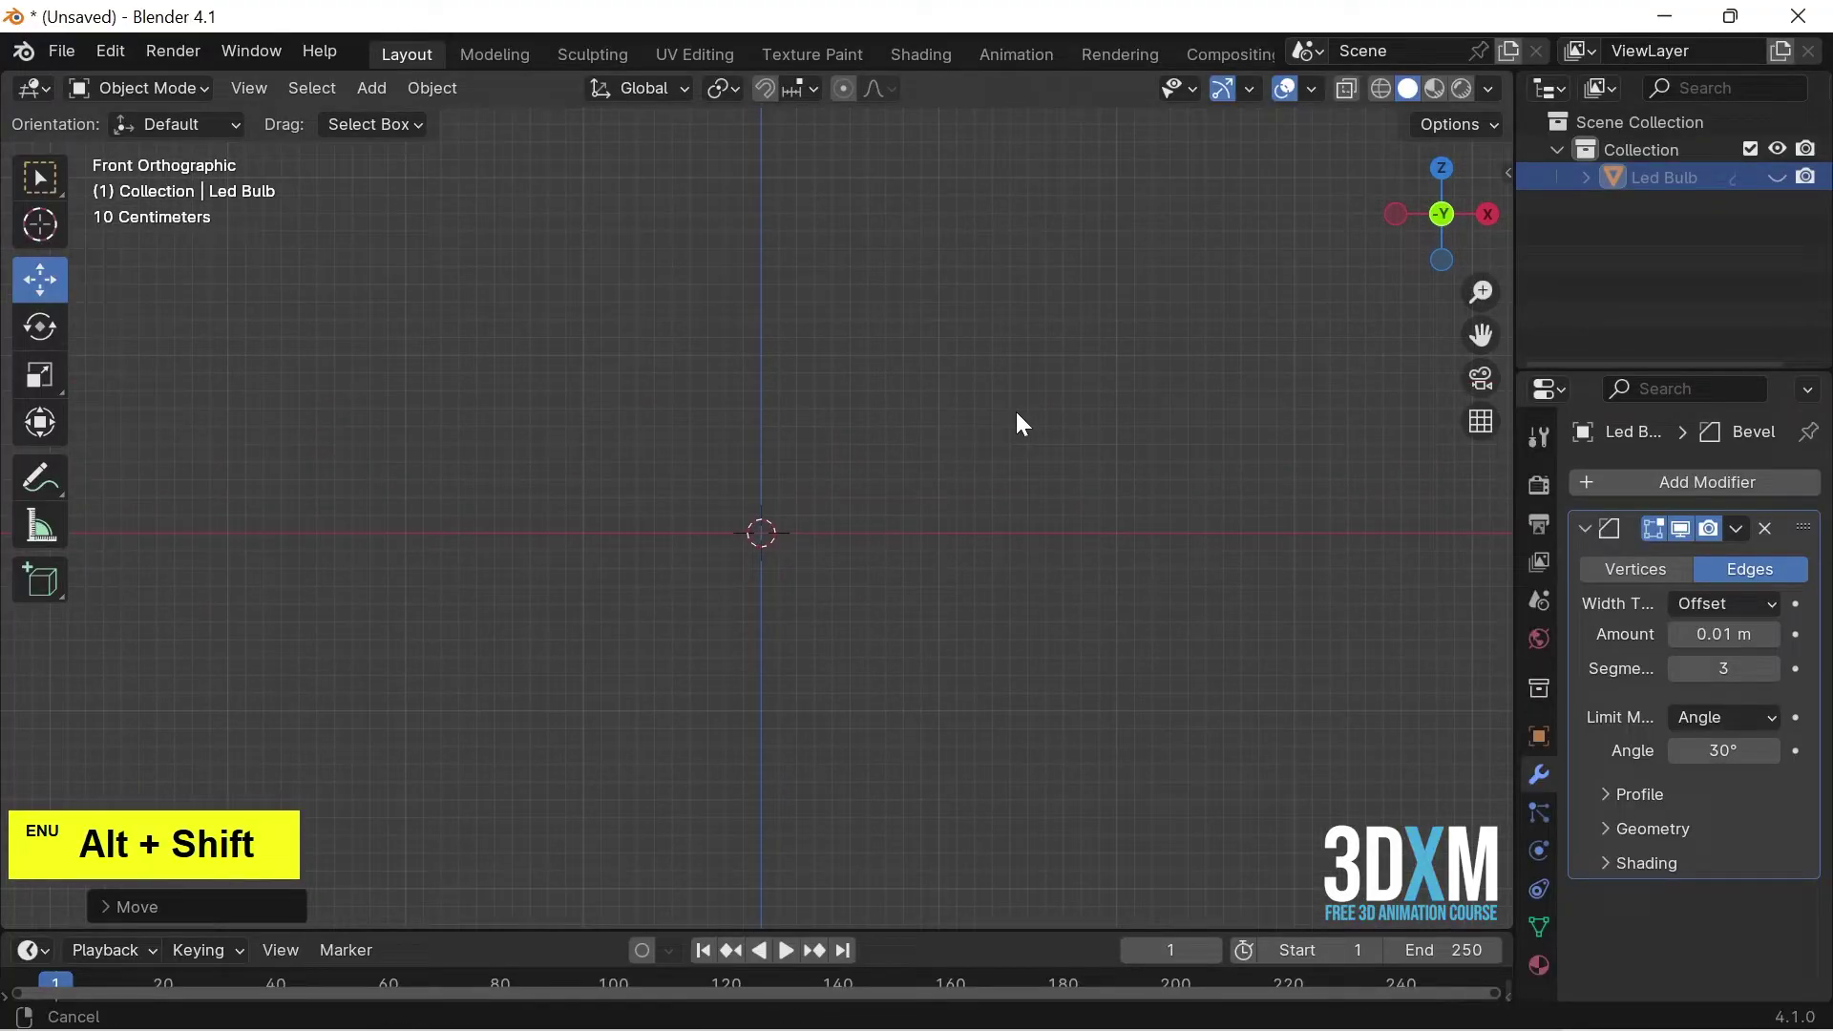
{"action": "key", "text": "ctrl+s"}
Create a new folder named 'Class 17 practice' on the Desktop in the File View.
{"action": "left_click", "coordinate": [336, 332]}
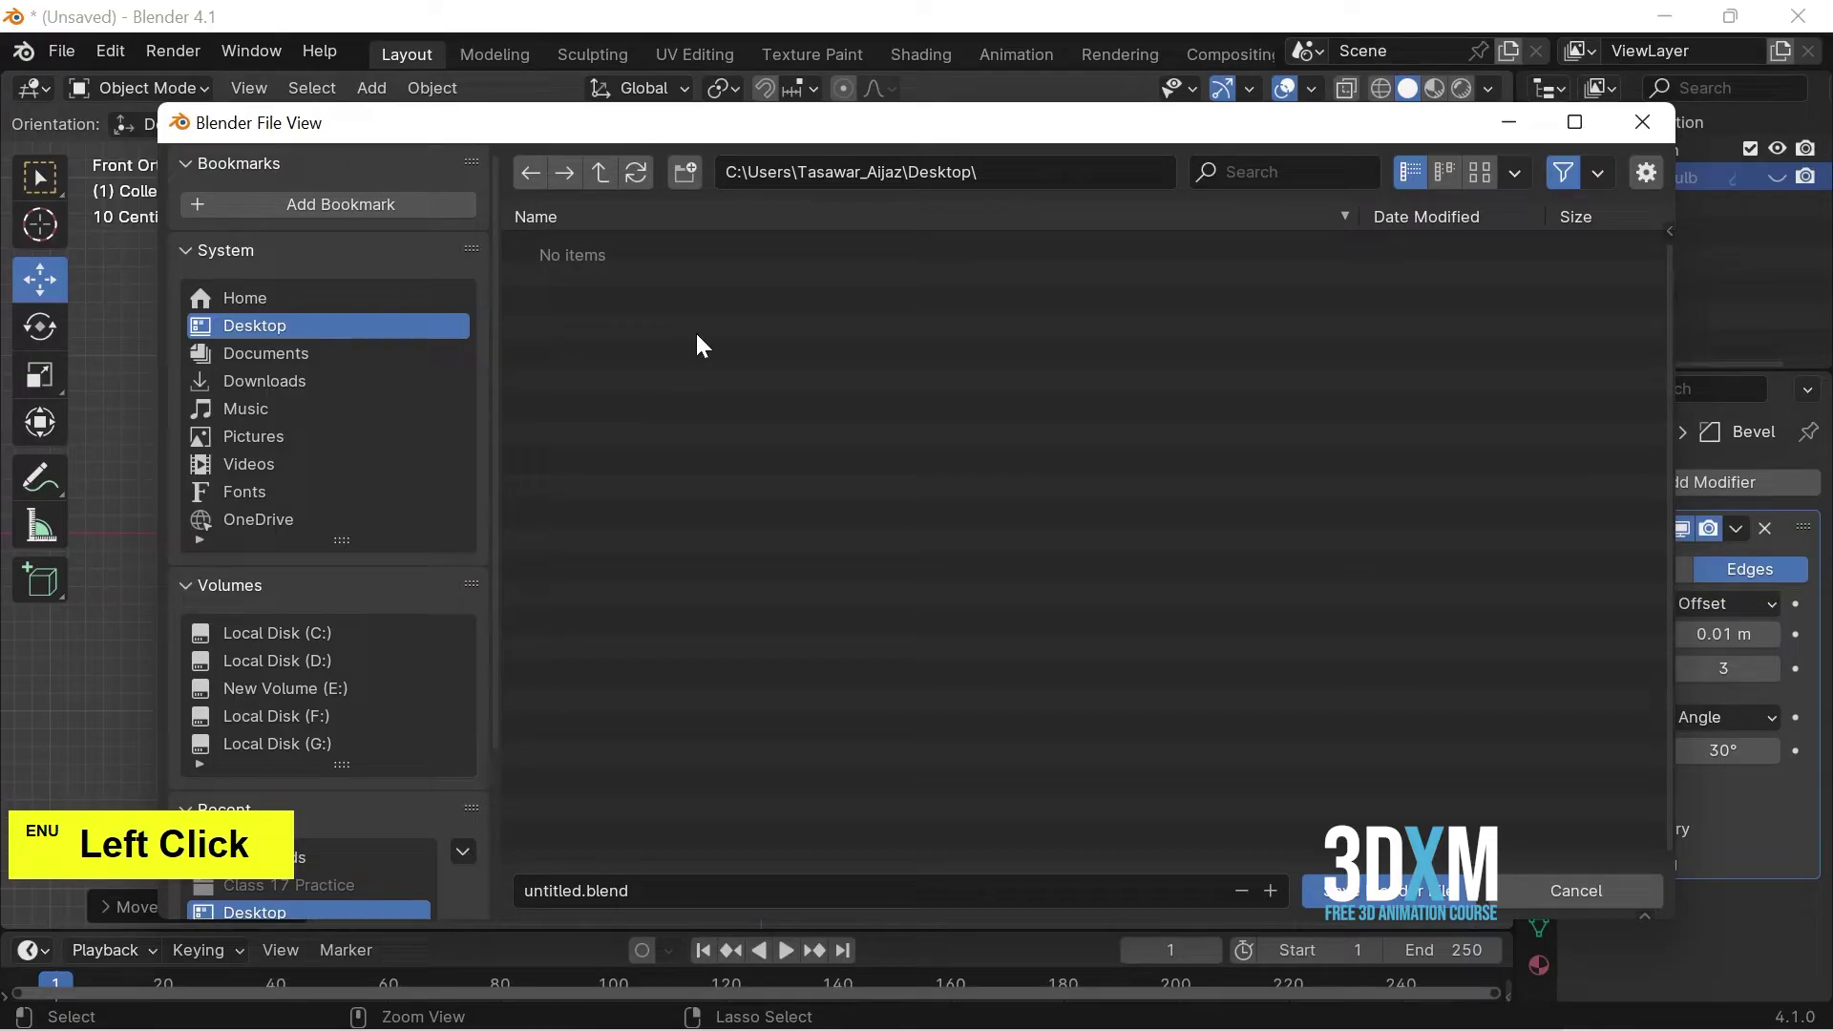
{"action": "right_click", "coordinate": [765, 325]}
{"action": "left_click", "coordinate": [667, 583]}
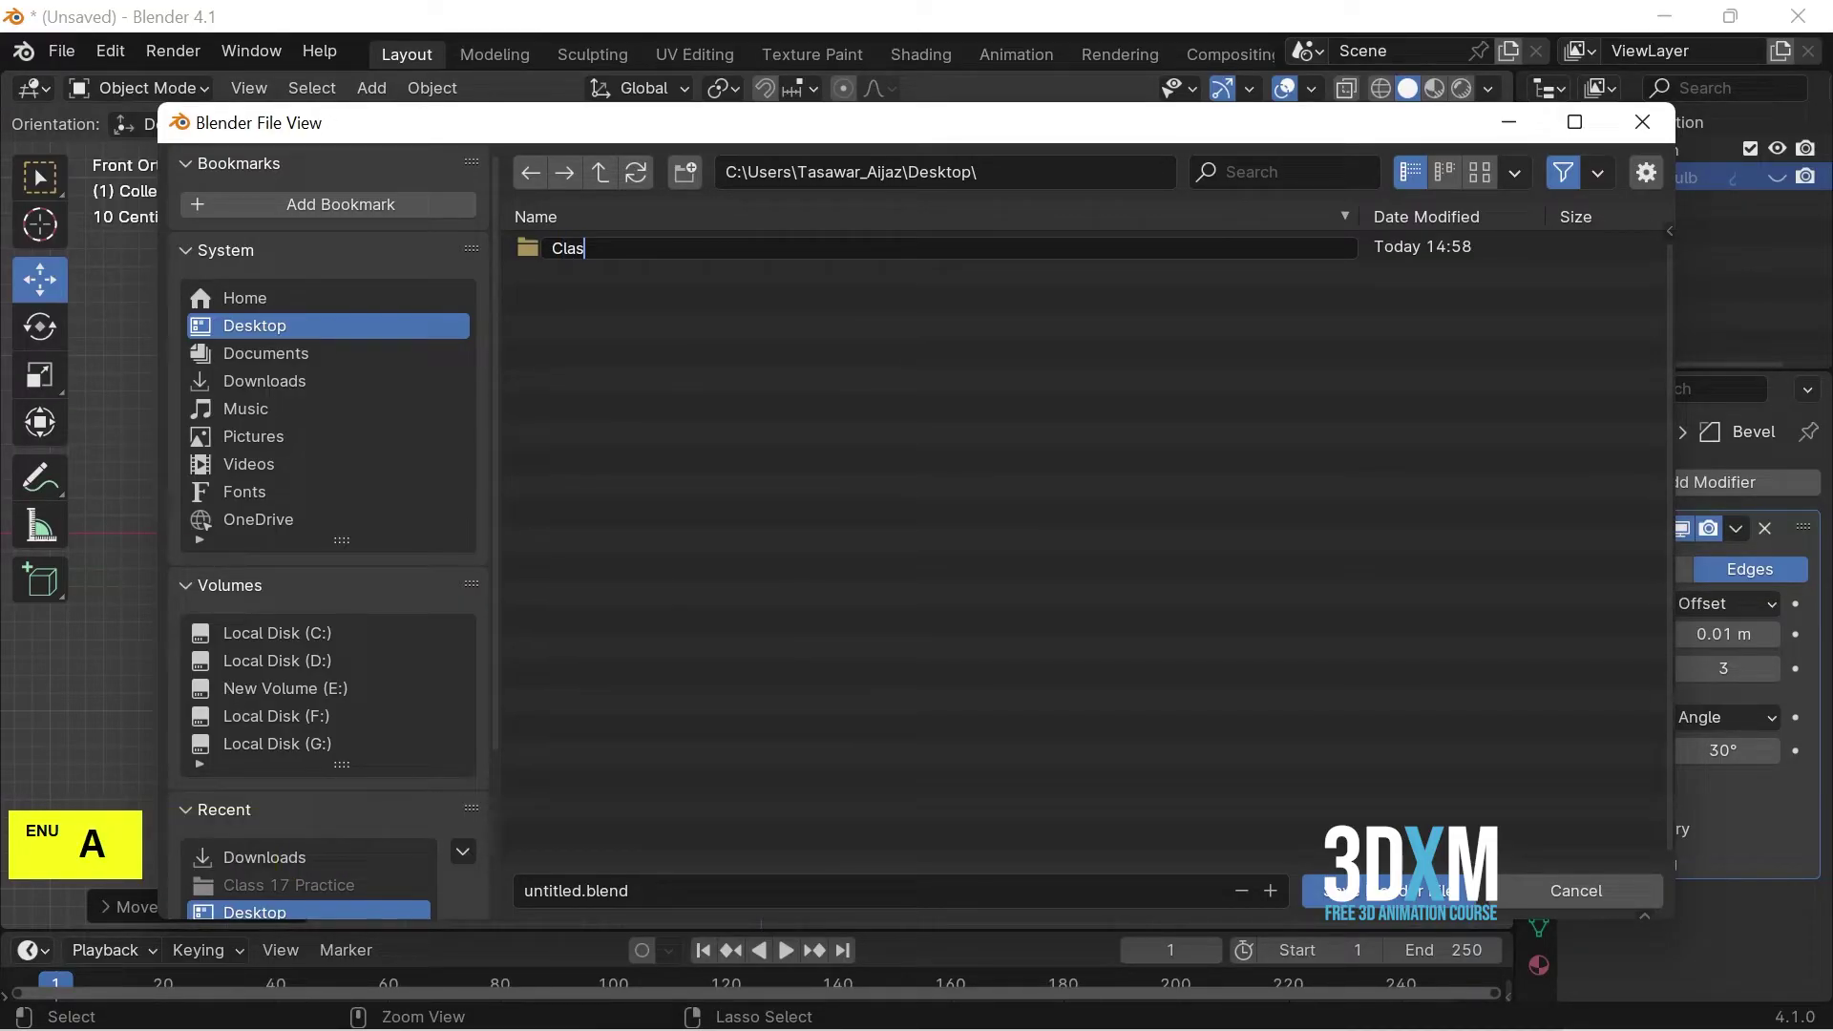
{"action": "key", "text": "space"}
{"action": "key", "text": "1"}
{"action": "key", "text": "7"}
{"action": "key", "text": "space"}
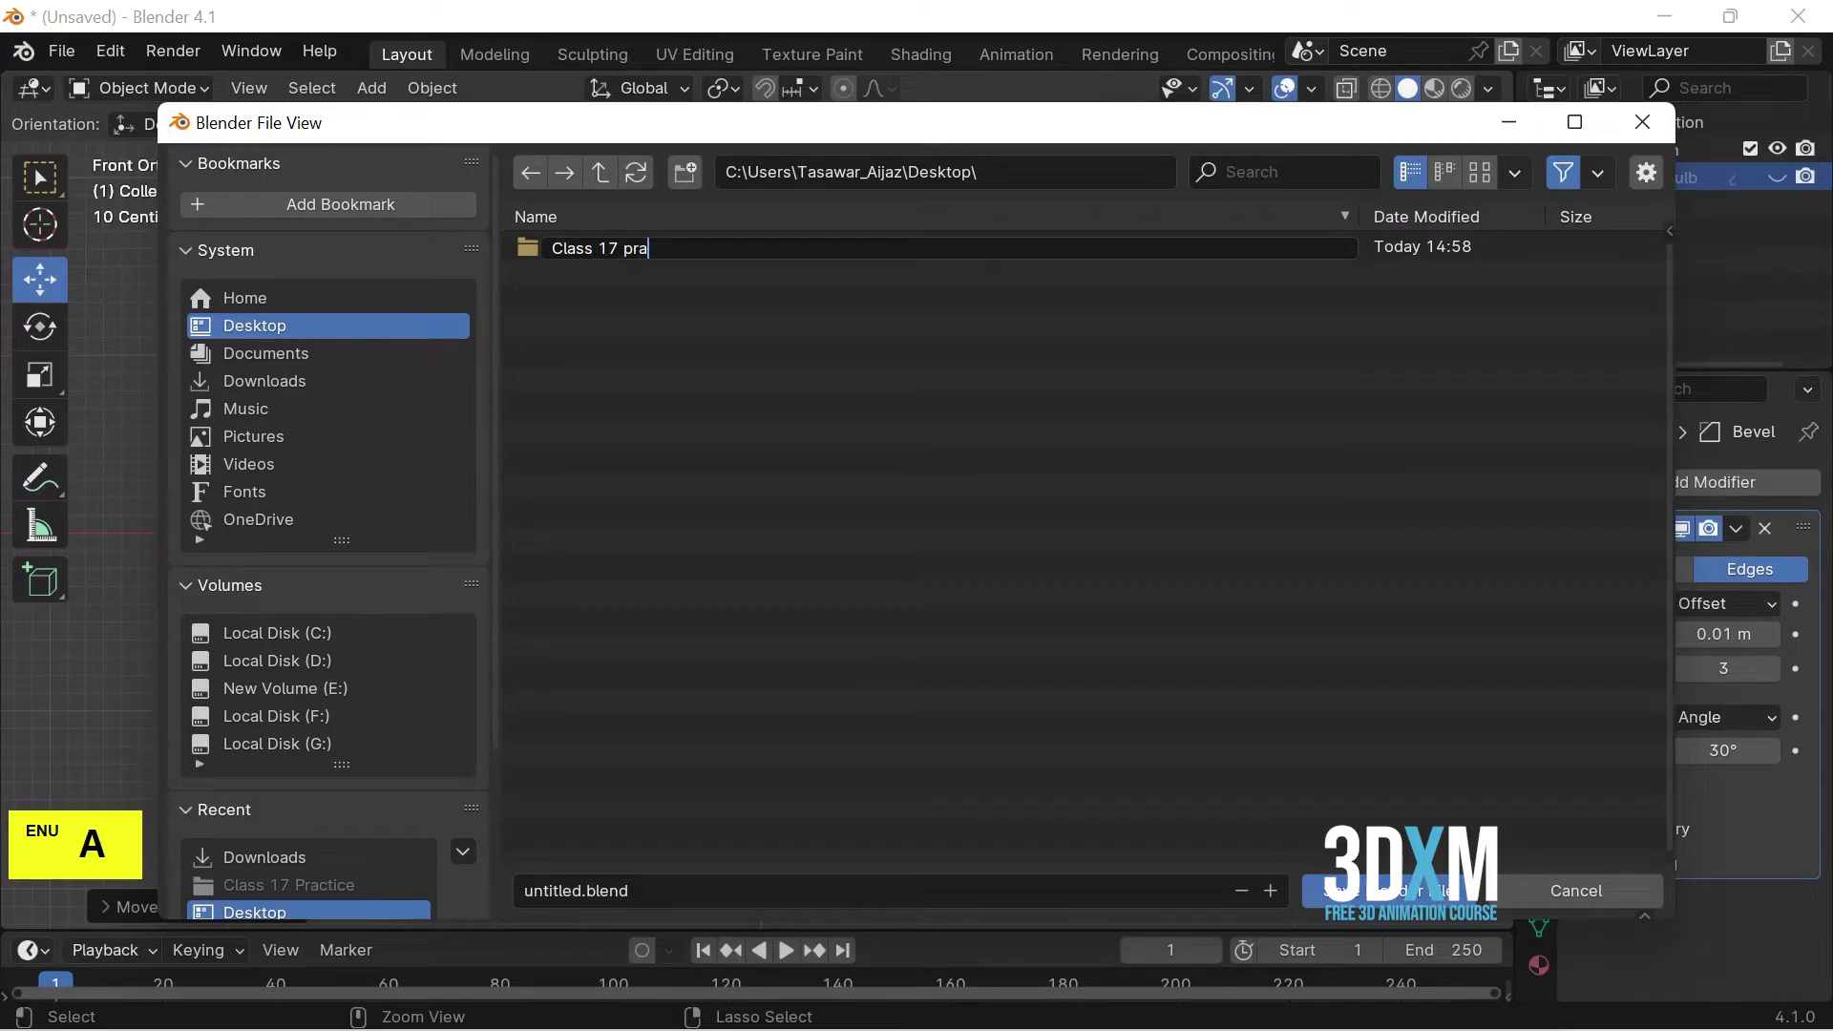
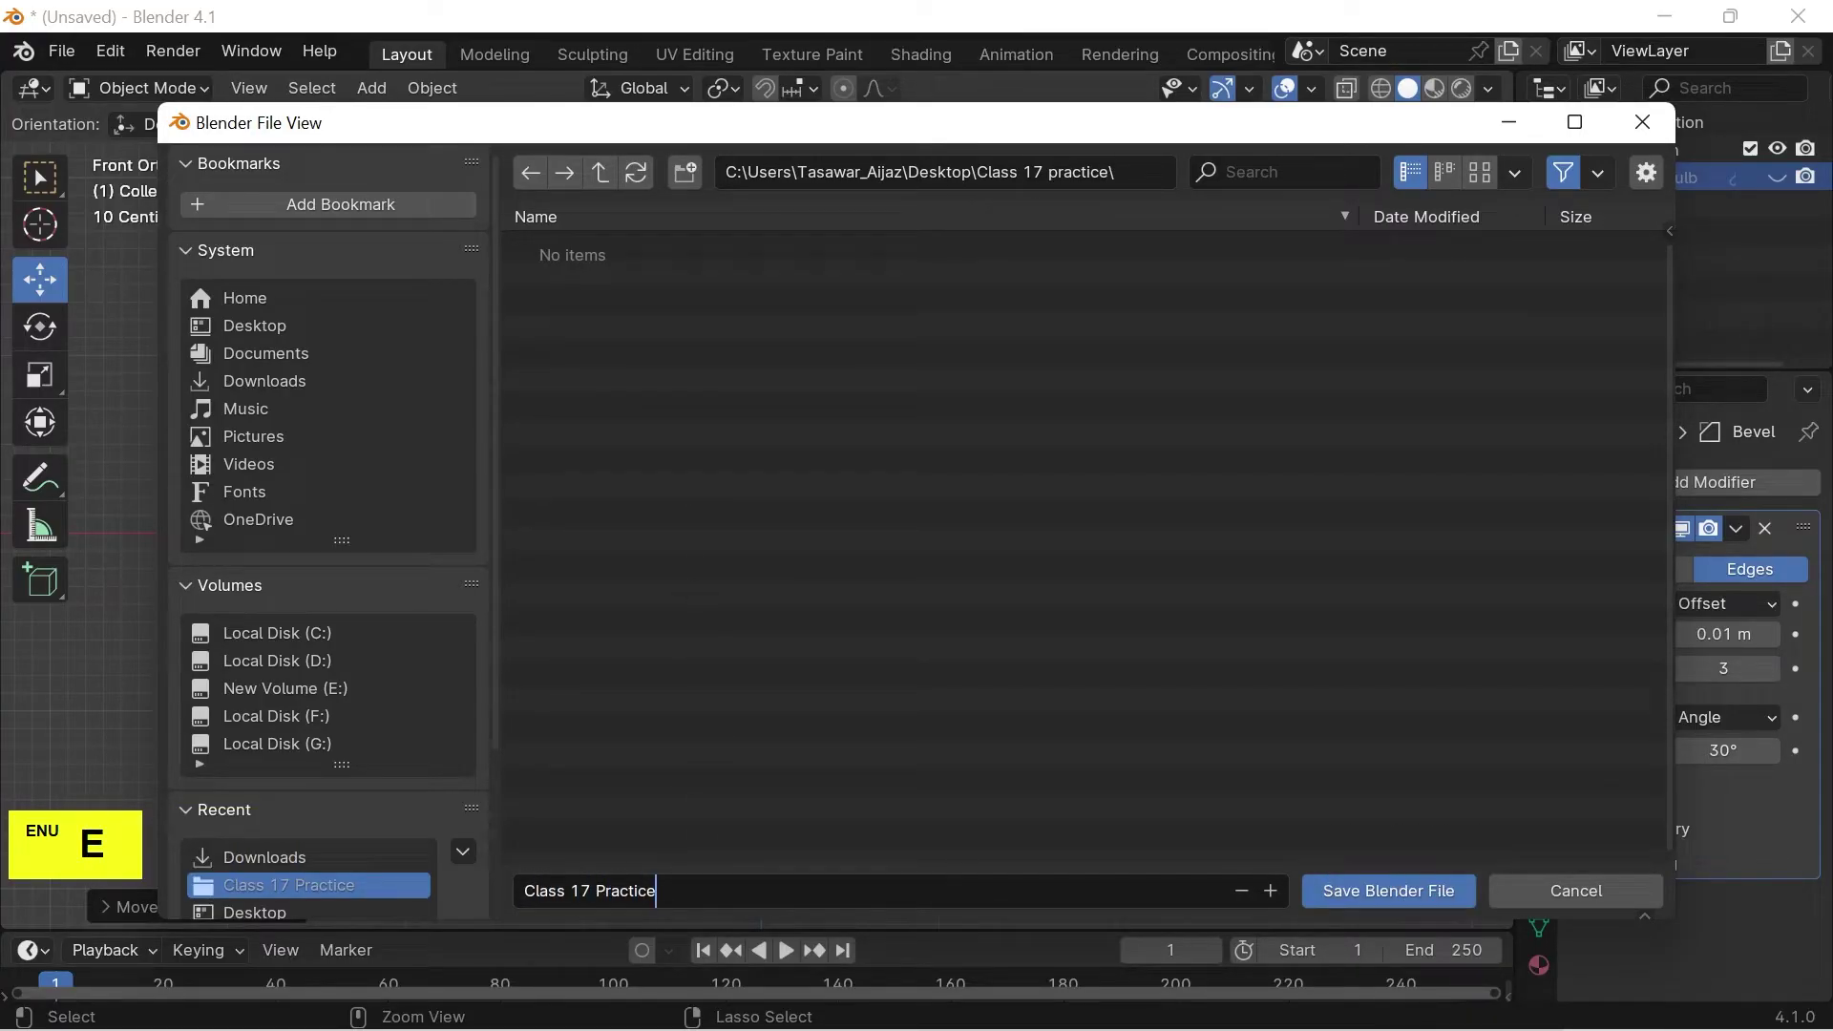
Save the scene as 'Class 17 Practice.blend' inside the new practice folder.
{"action": "left_click", "coordinate": [1432, 902]}
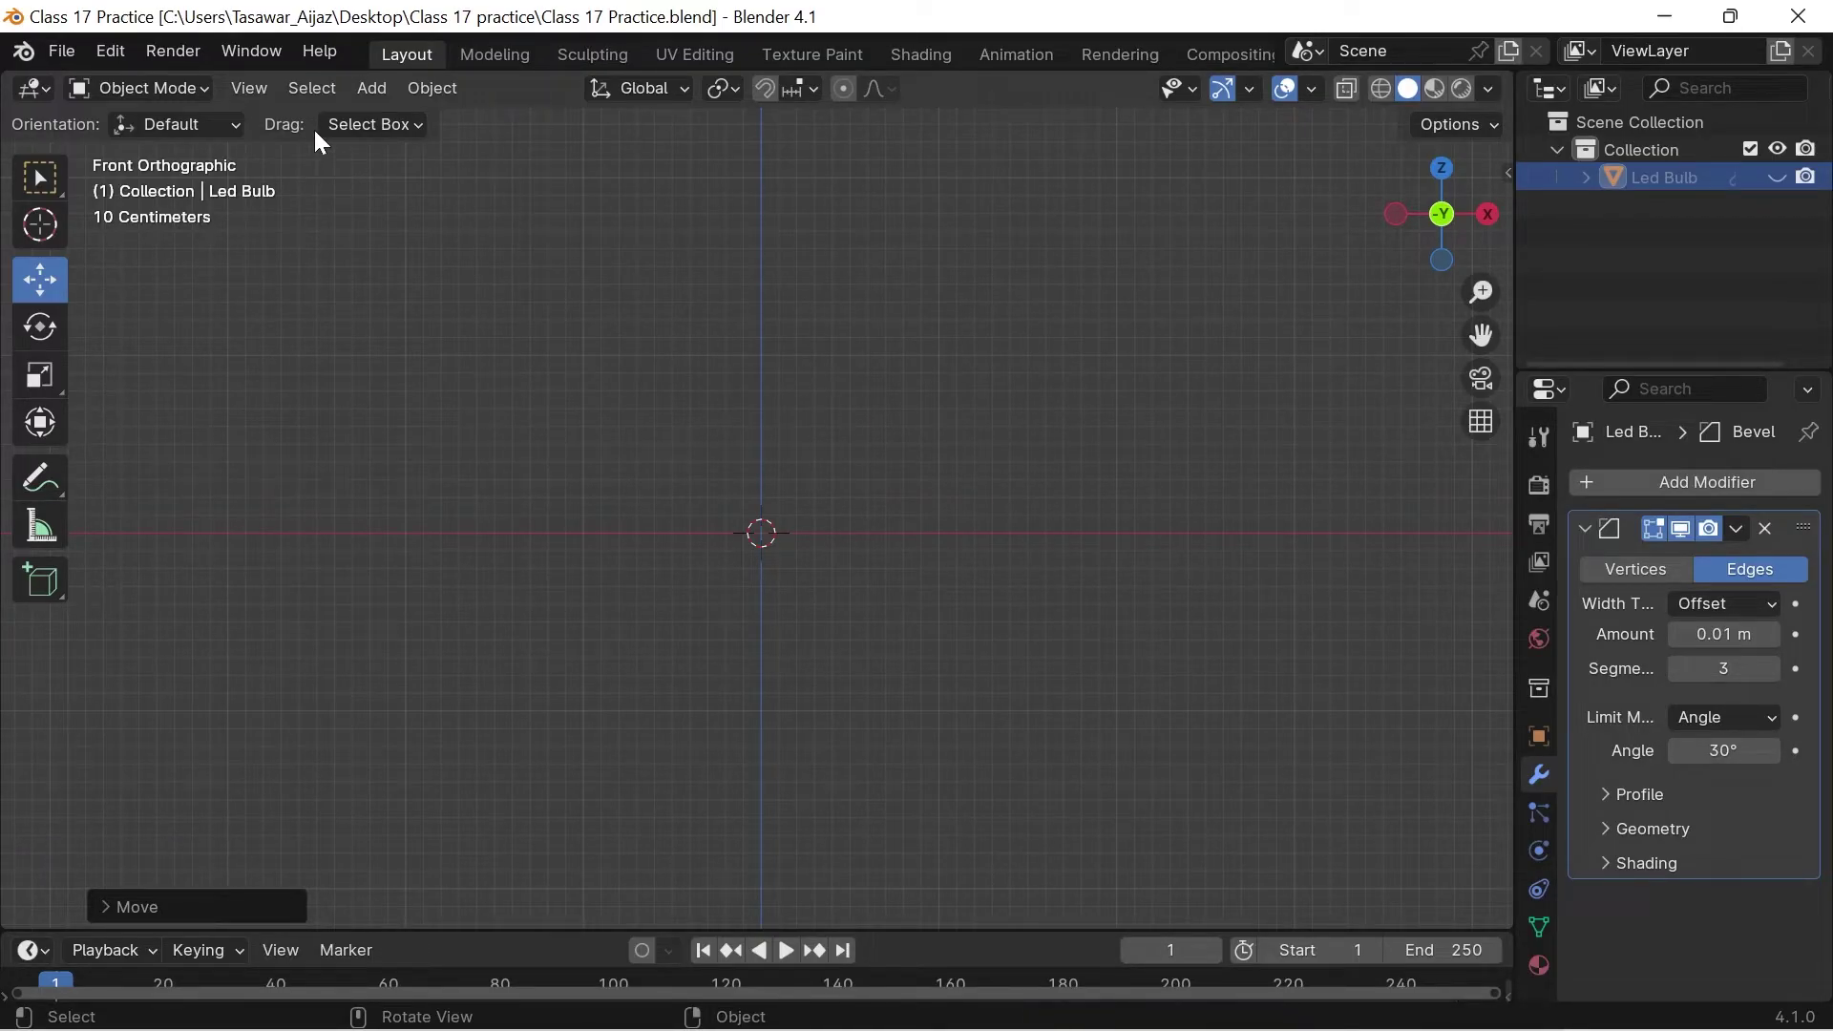
Add a cylinder mesh and scale it narrower on X and Y while keeping its height.
{"action": "left_click", "coordinate": [381, 100]}
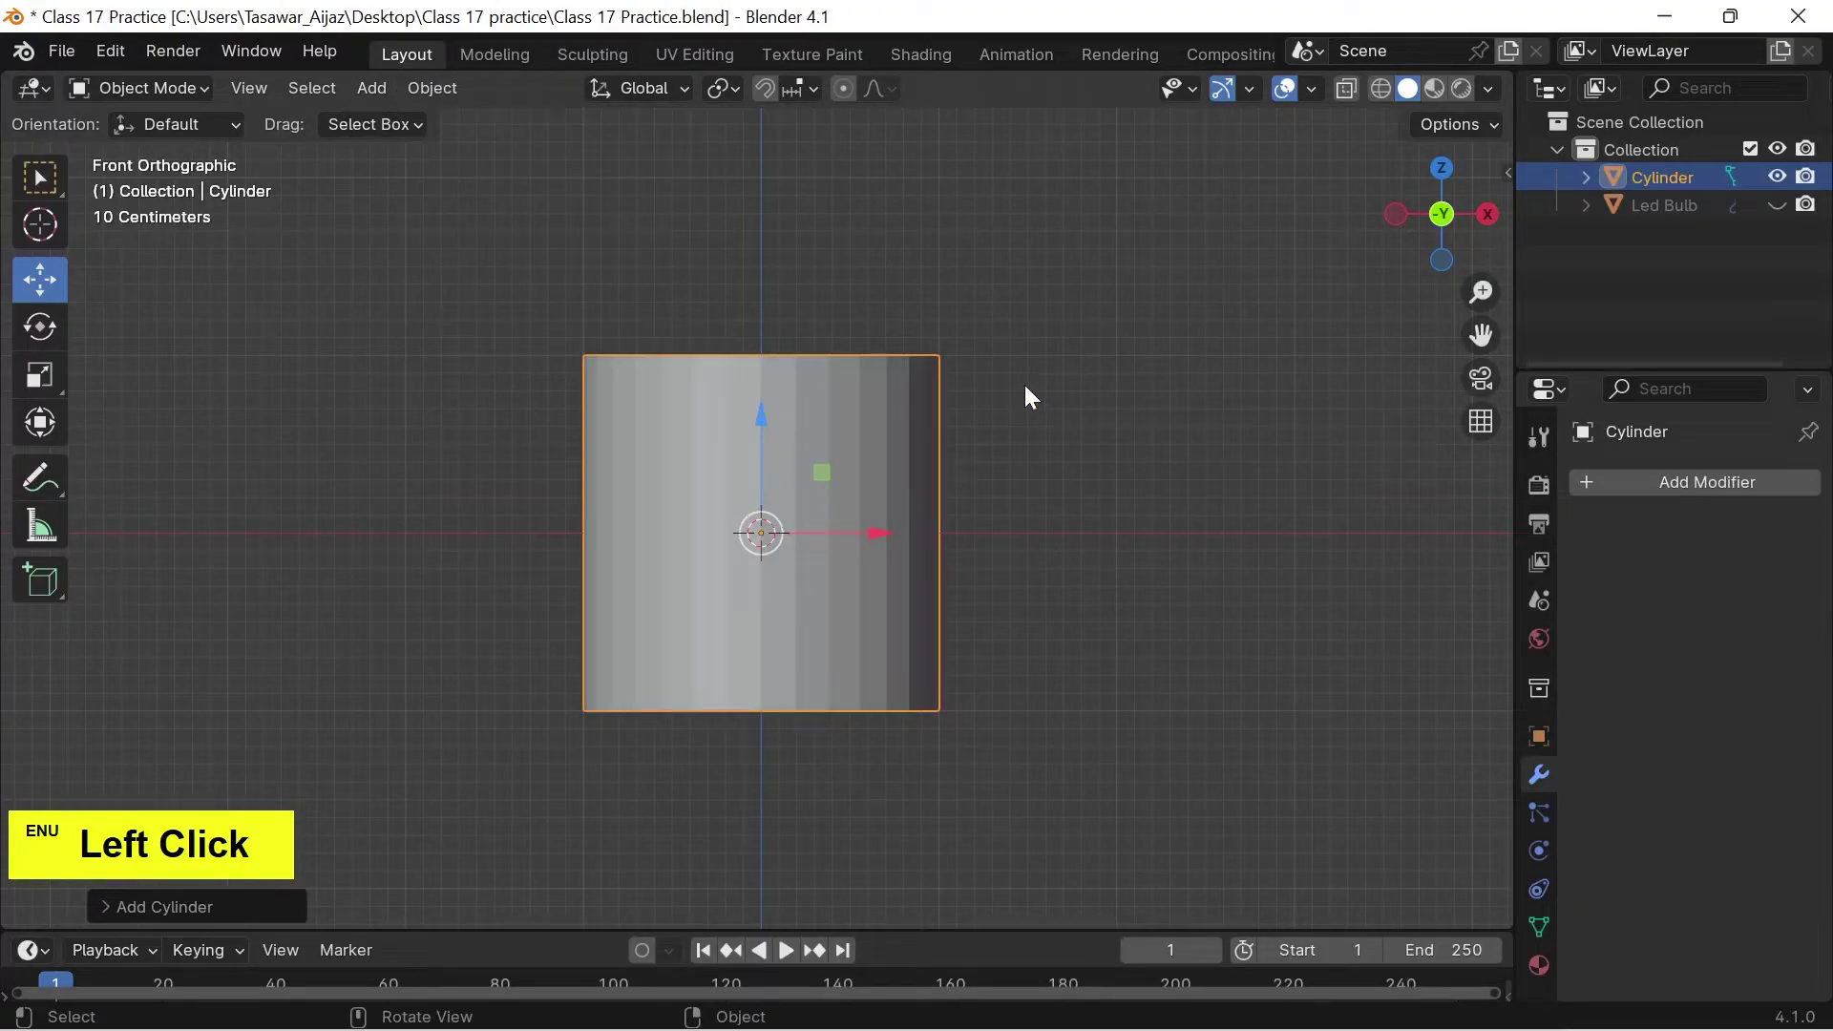
{"action": "key", "text": "Tab"}
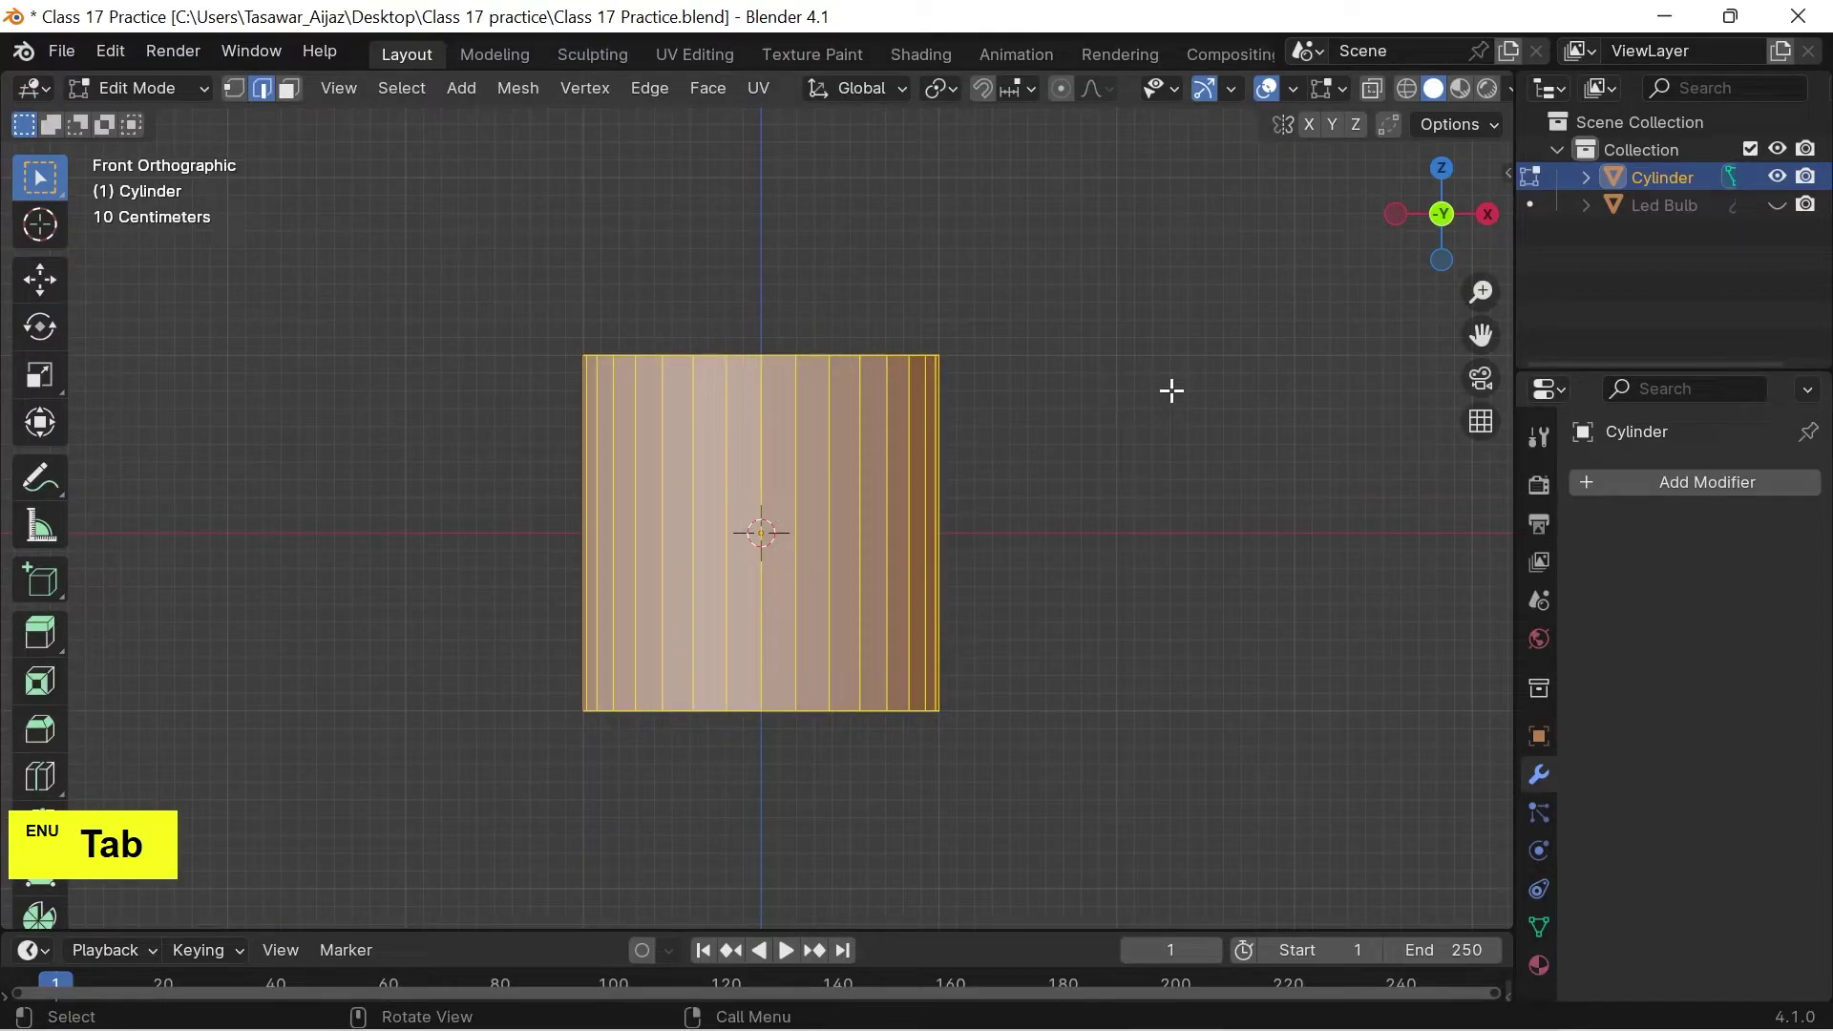
{"action": "key", "text": "s"}
{"action": "key", "text": "shift+z"}
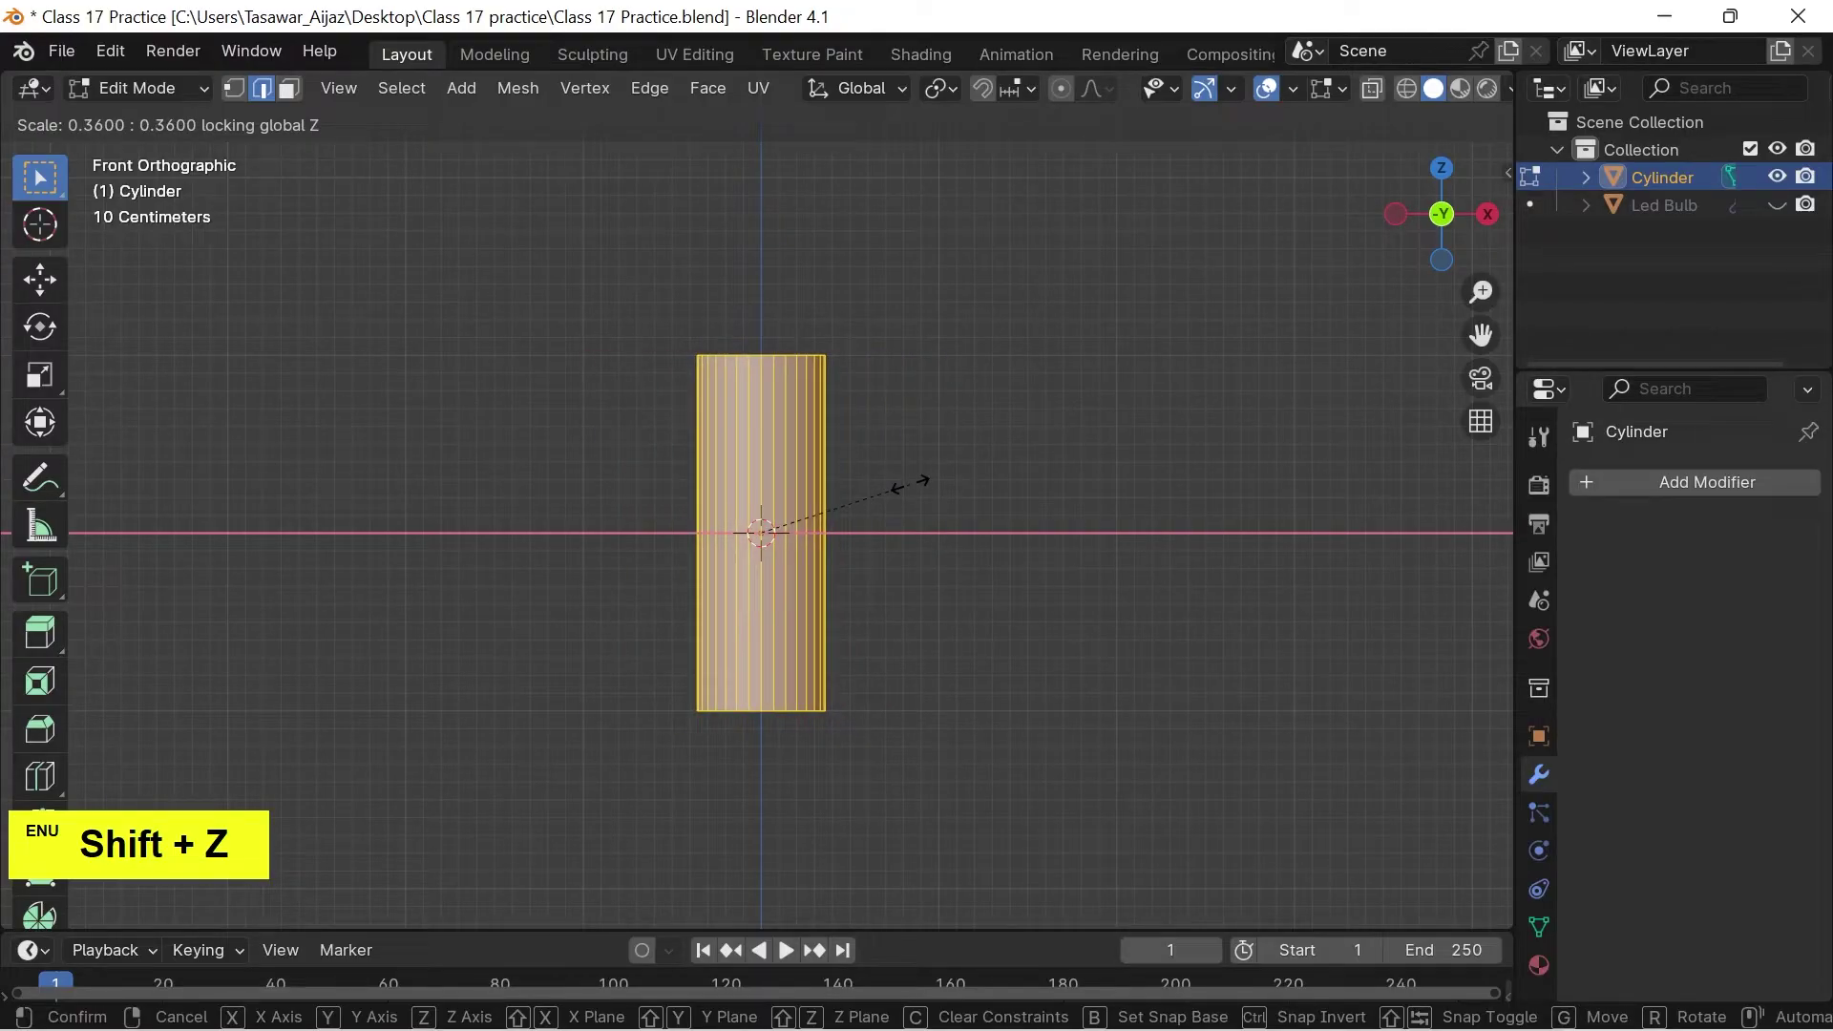
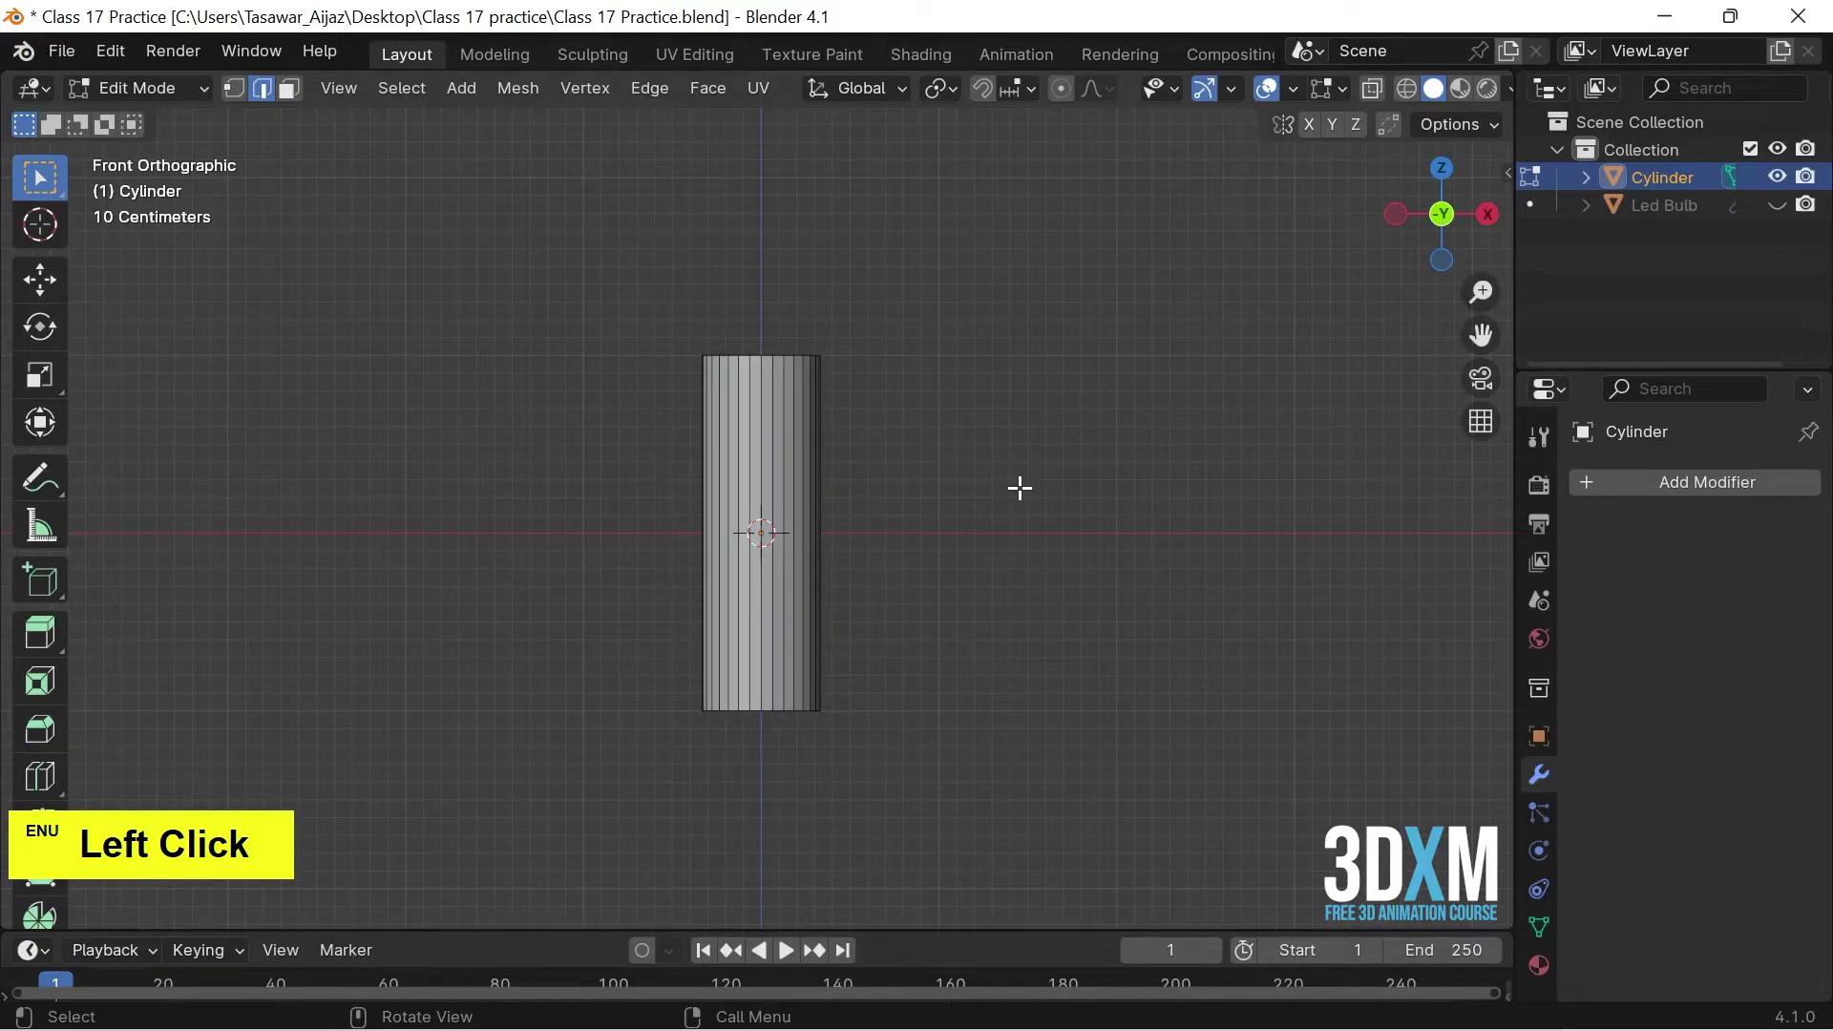
Extrude the cylinder's top rim upward twice, tapering it into a narrower bottle neck.
{"action": "scroll", "scroll_direction": "up", "scroll_amount": 3}
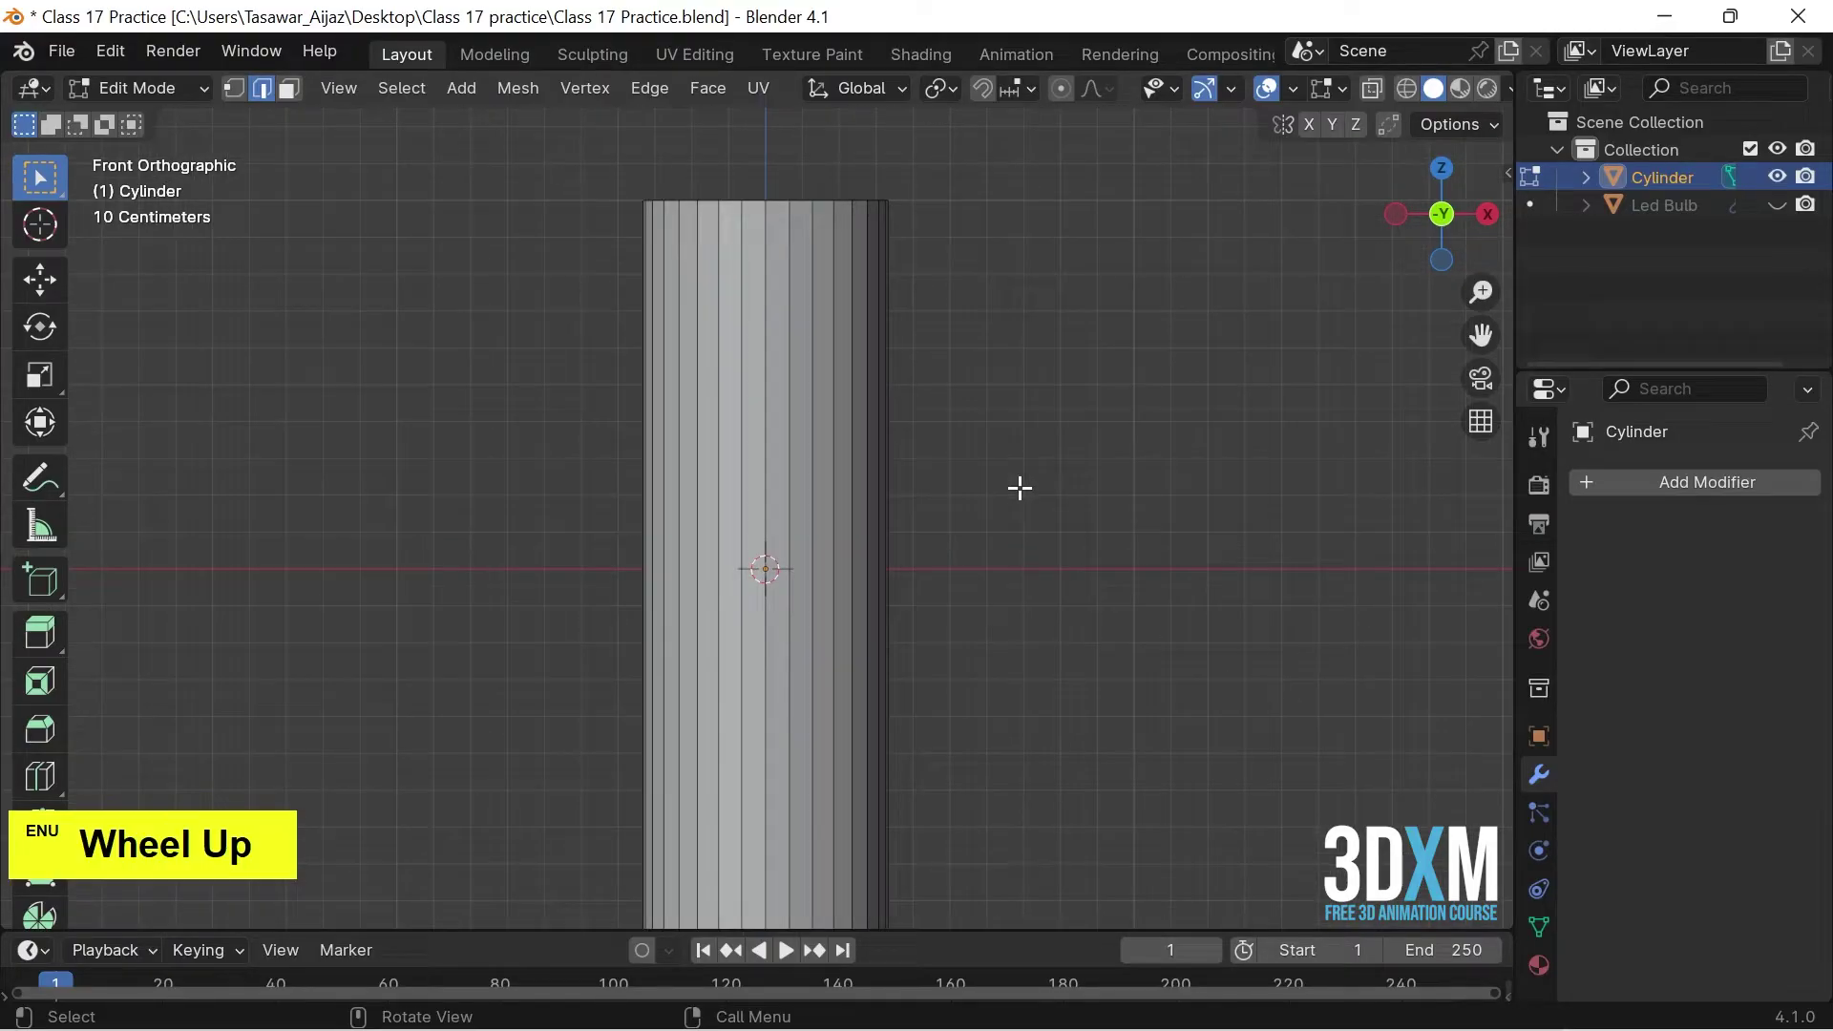
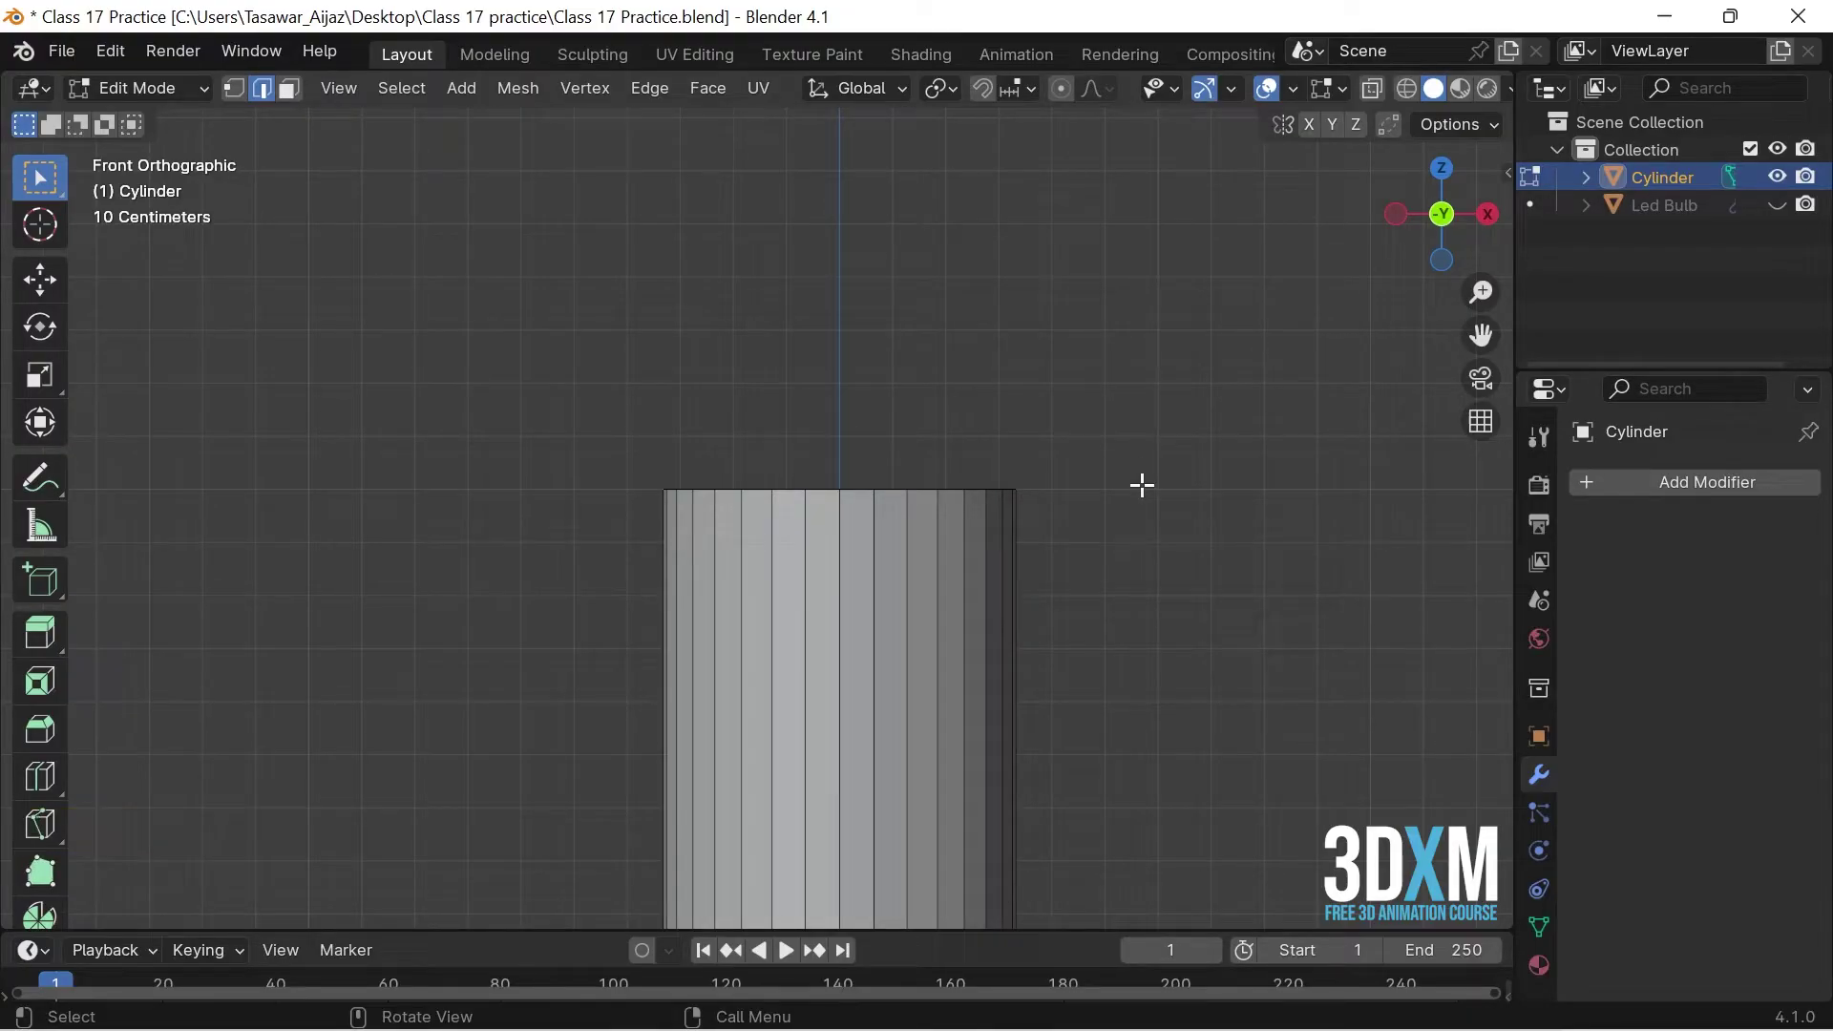
{"action": "key", "text": "2"}
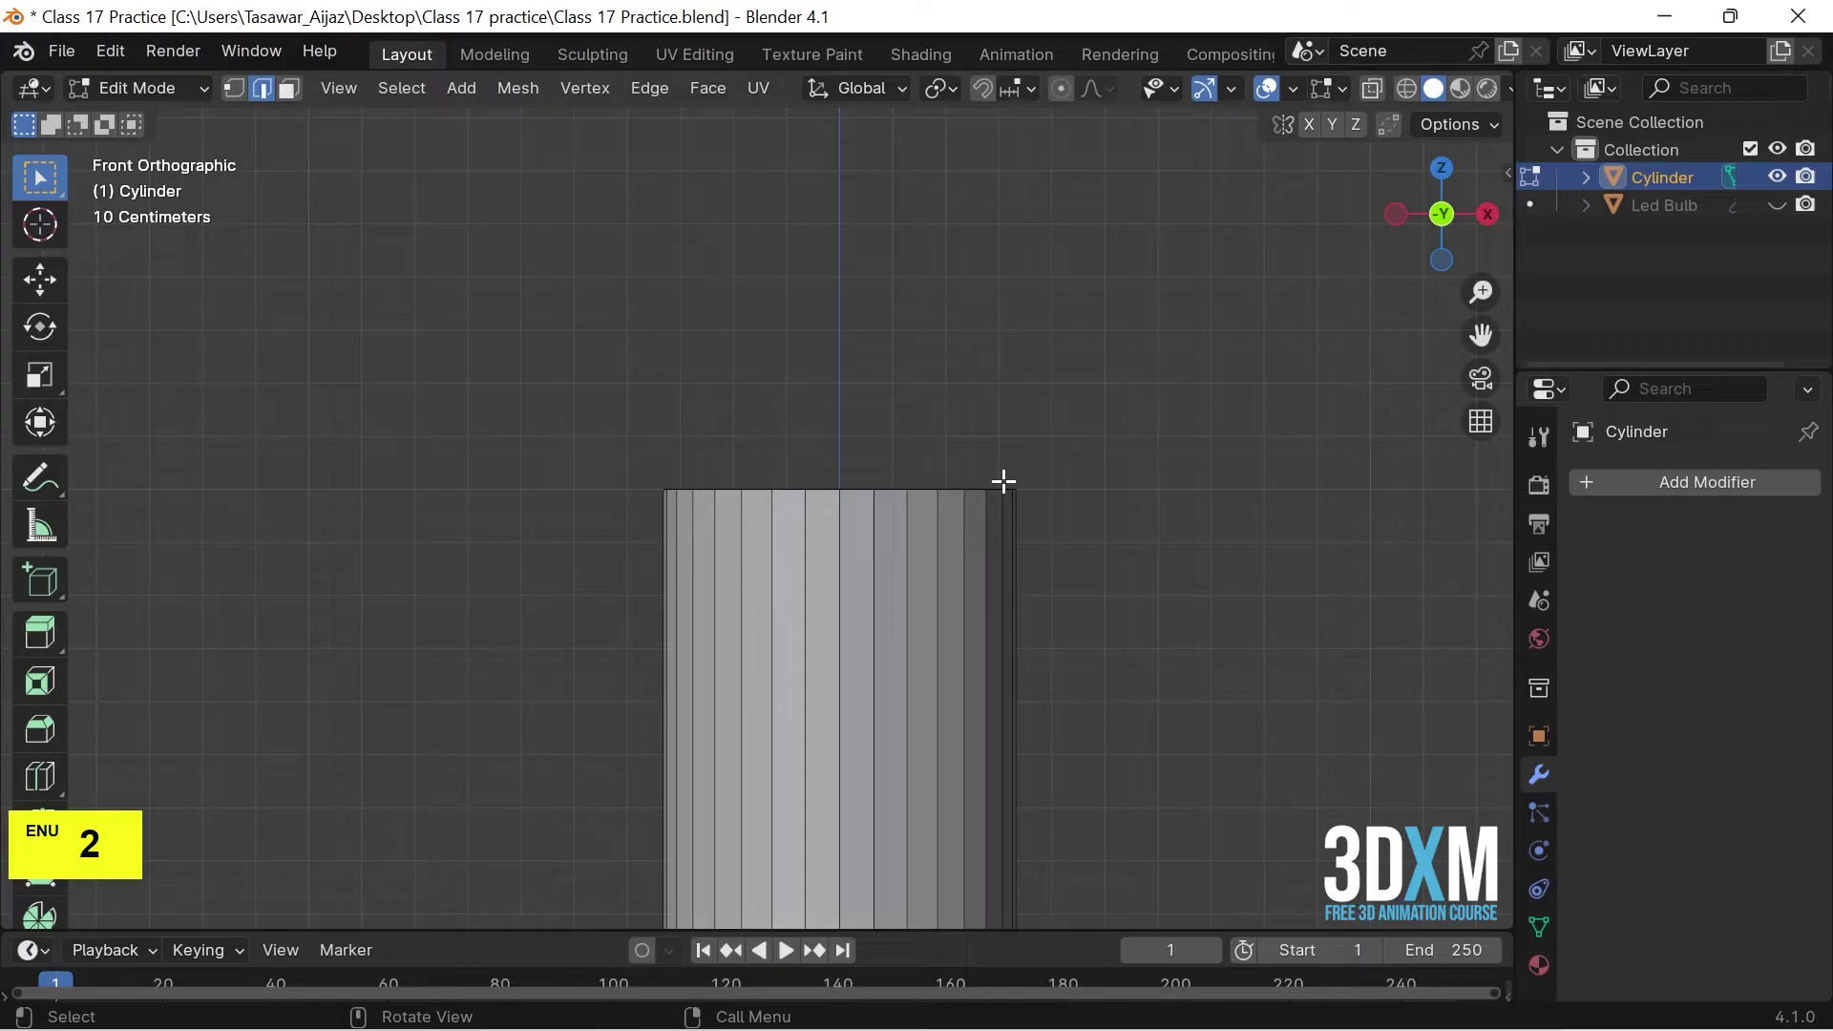
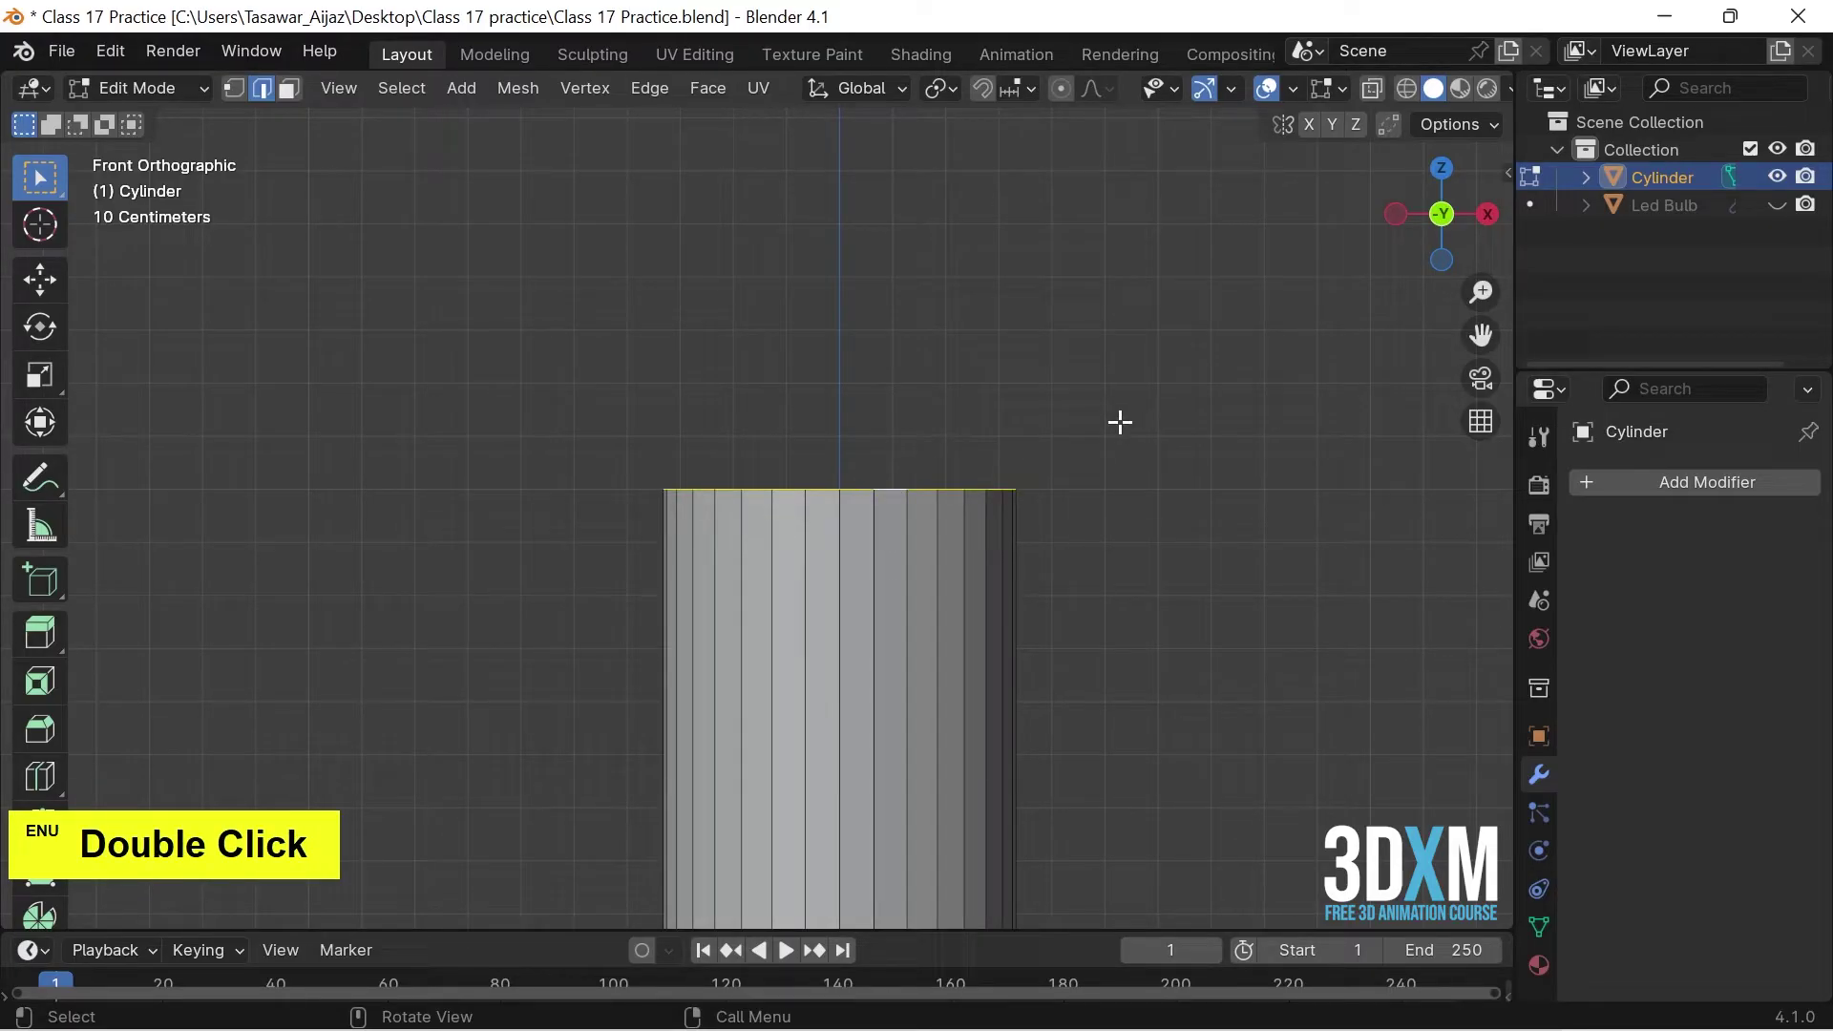
{"action": "scroll", "scroll_direction": "down", "scroll_amount": 3}
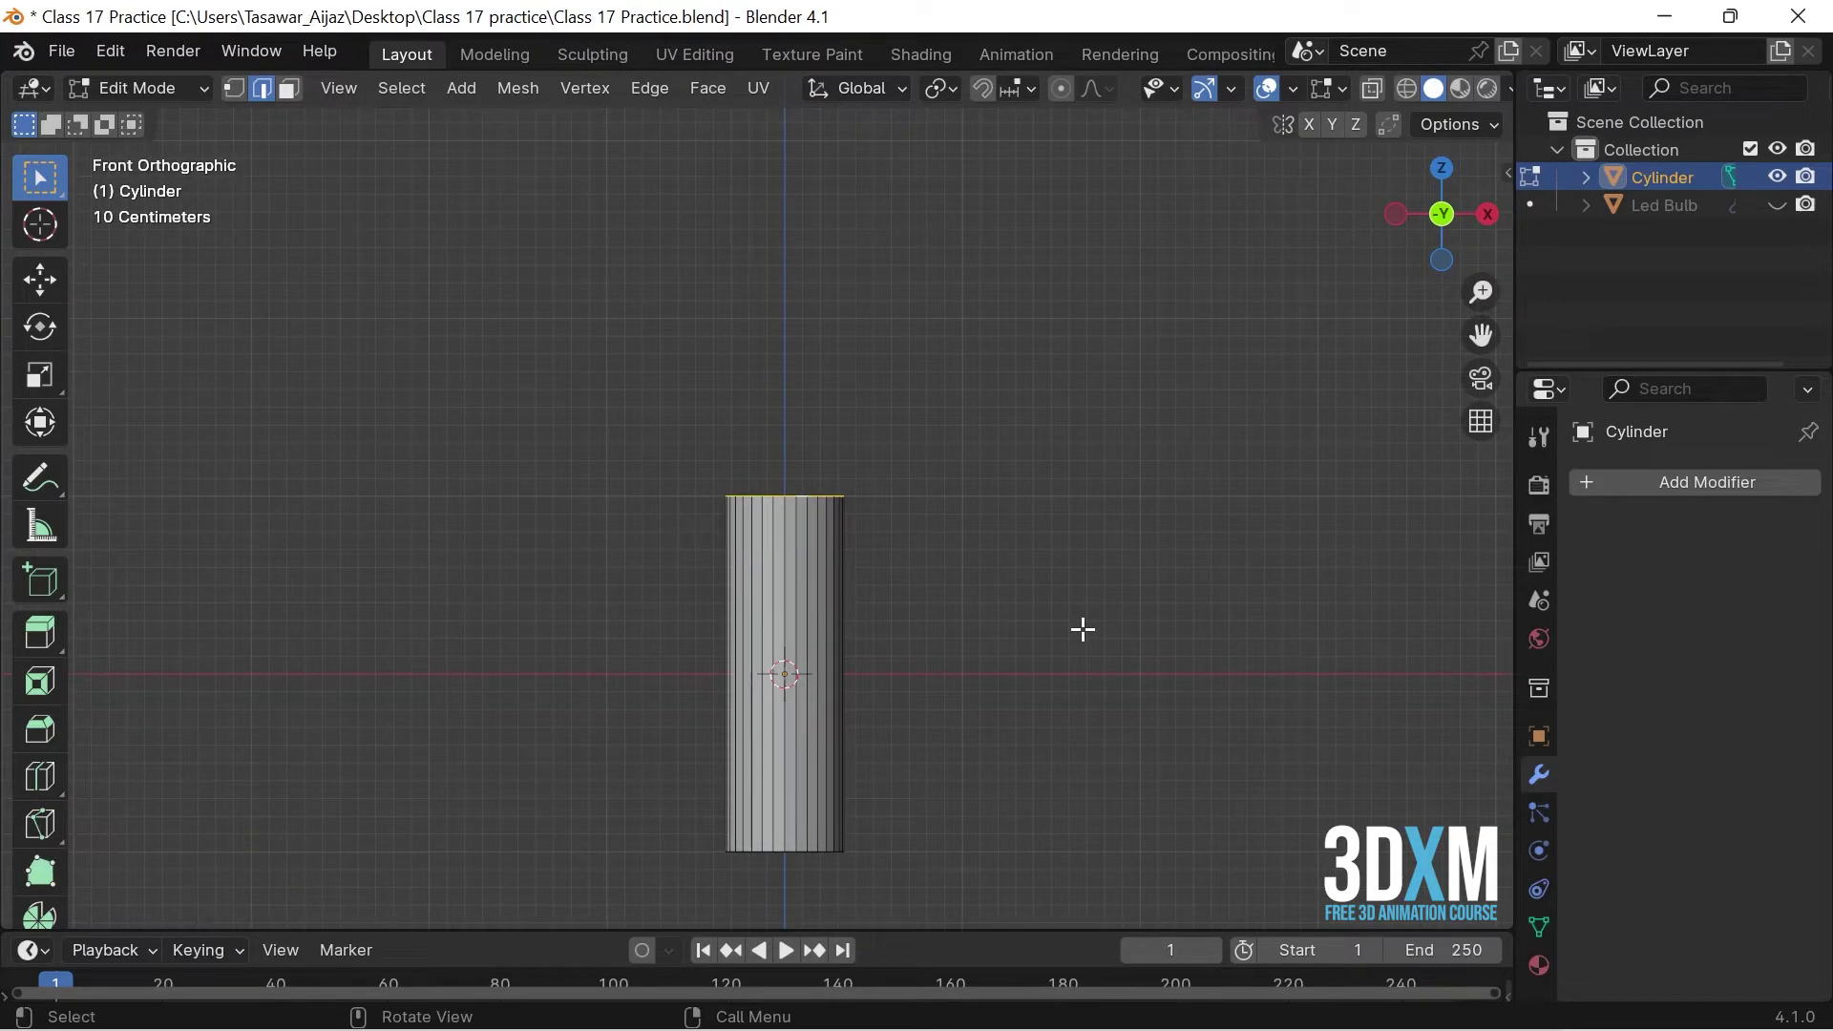
{"action": "key", "text": "e"}
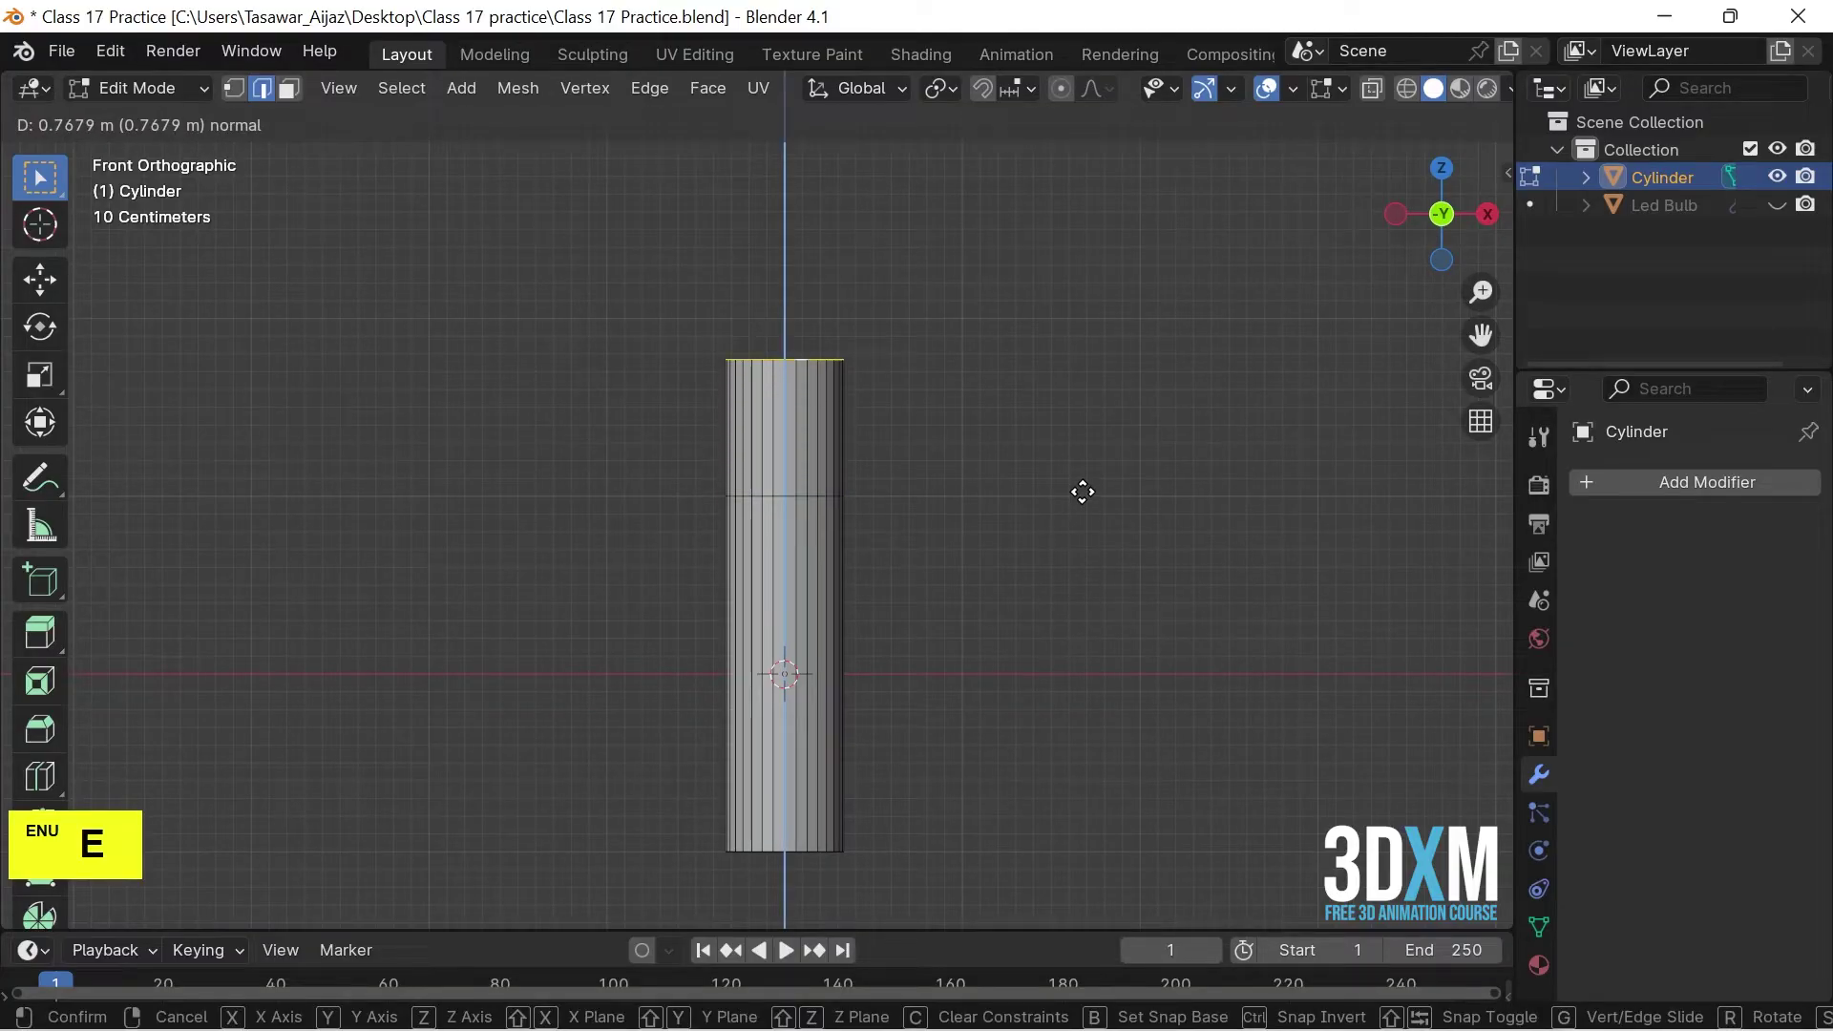
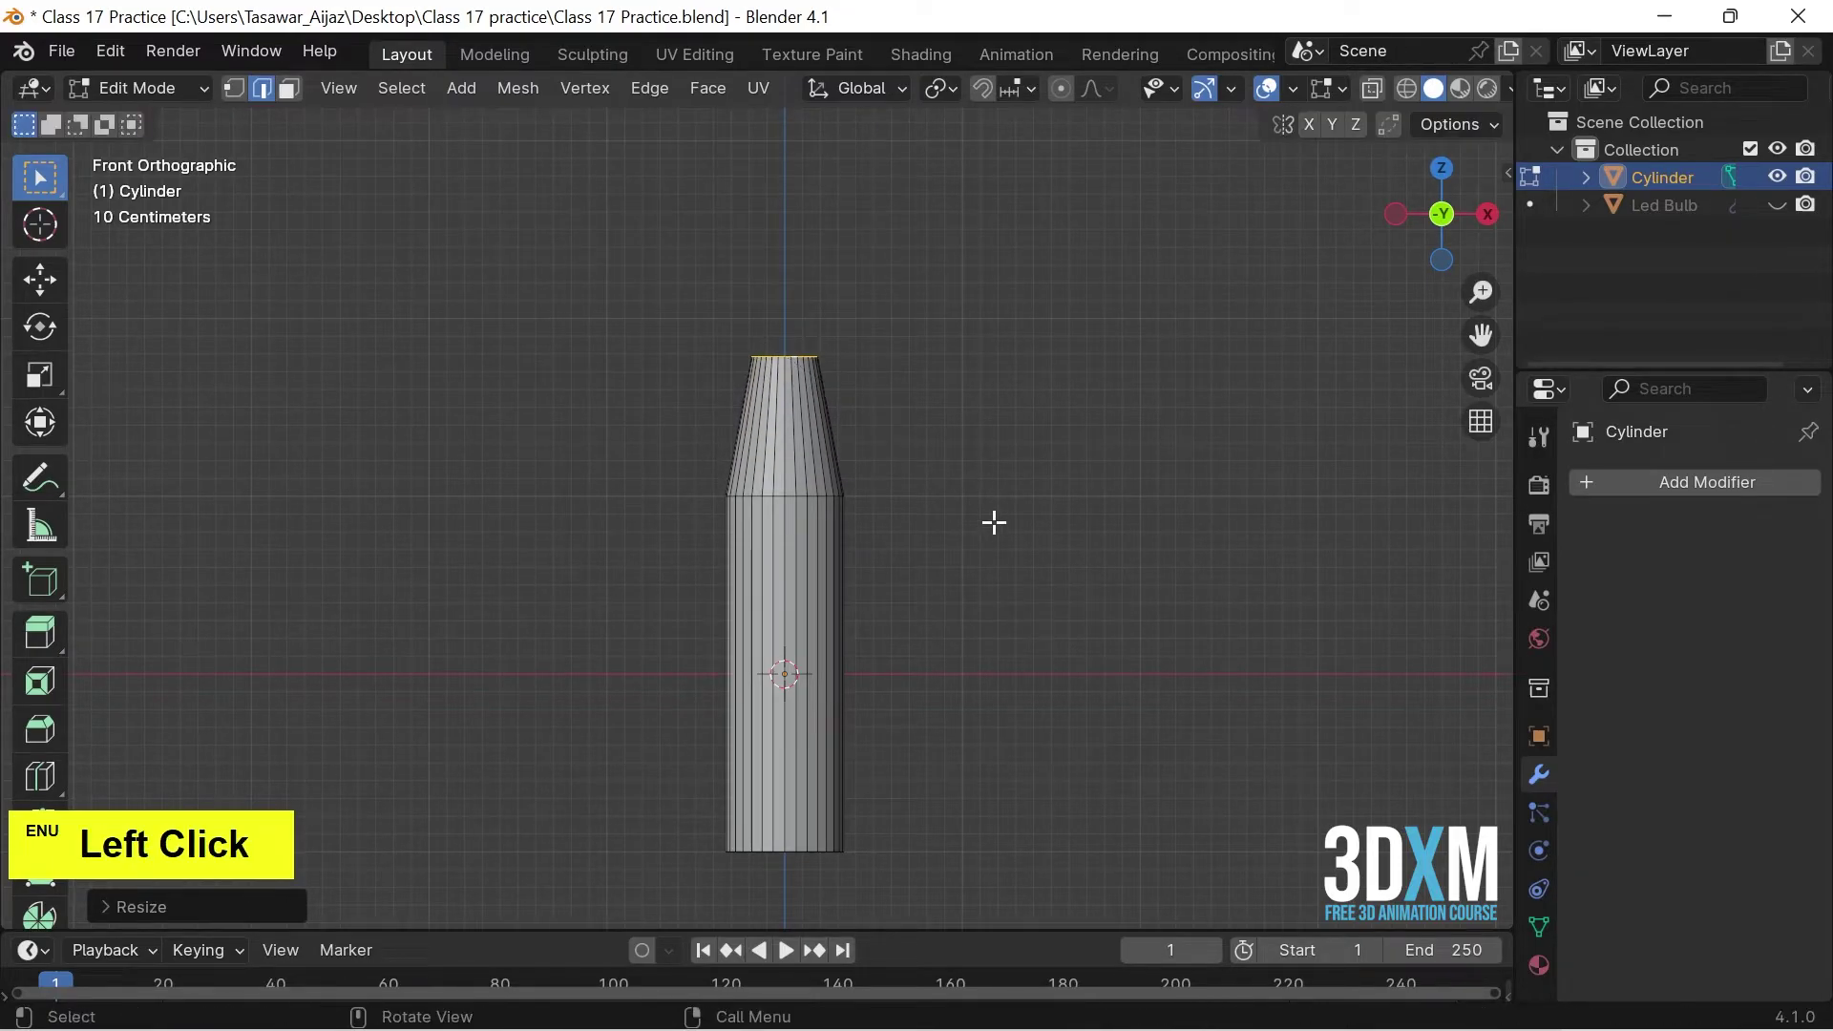
{"action": "key", "text": "e"}
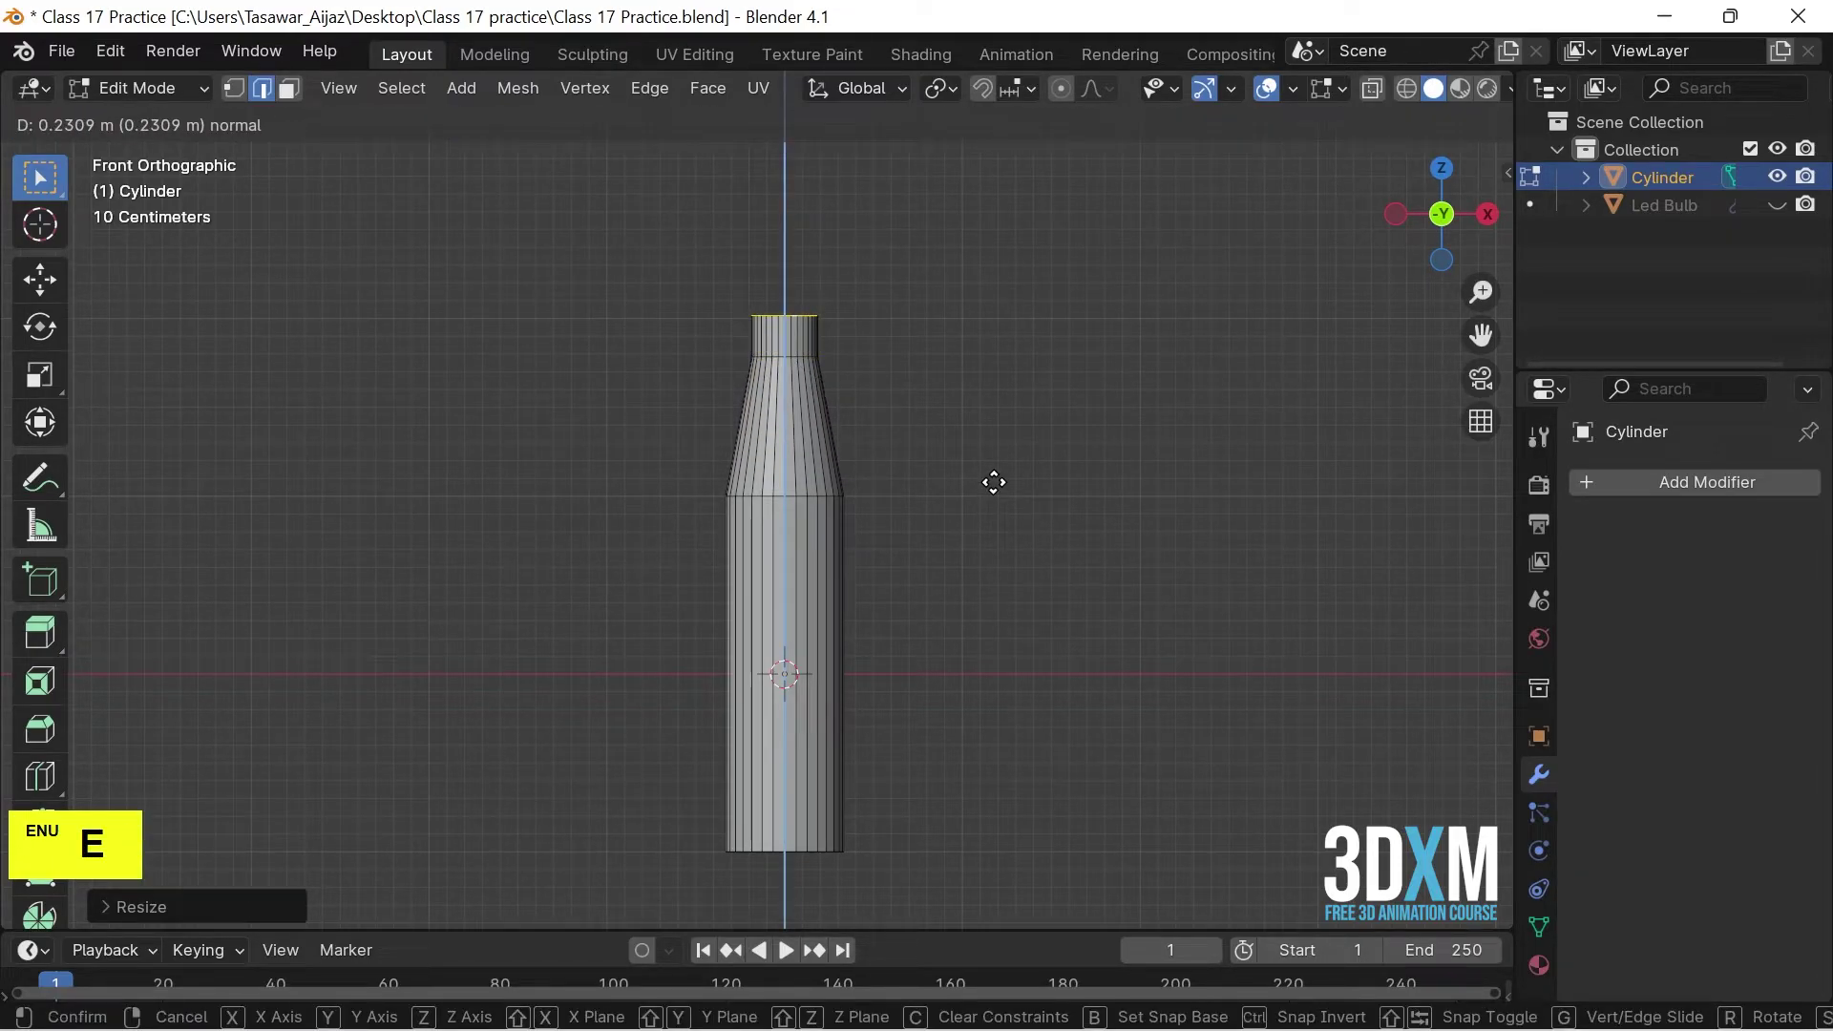
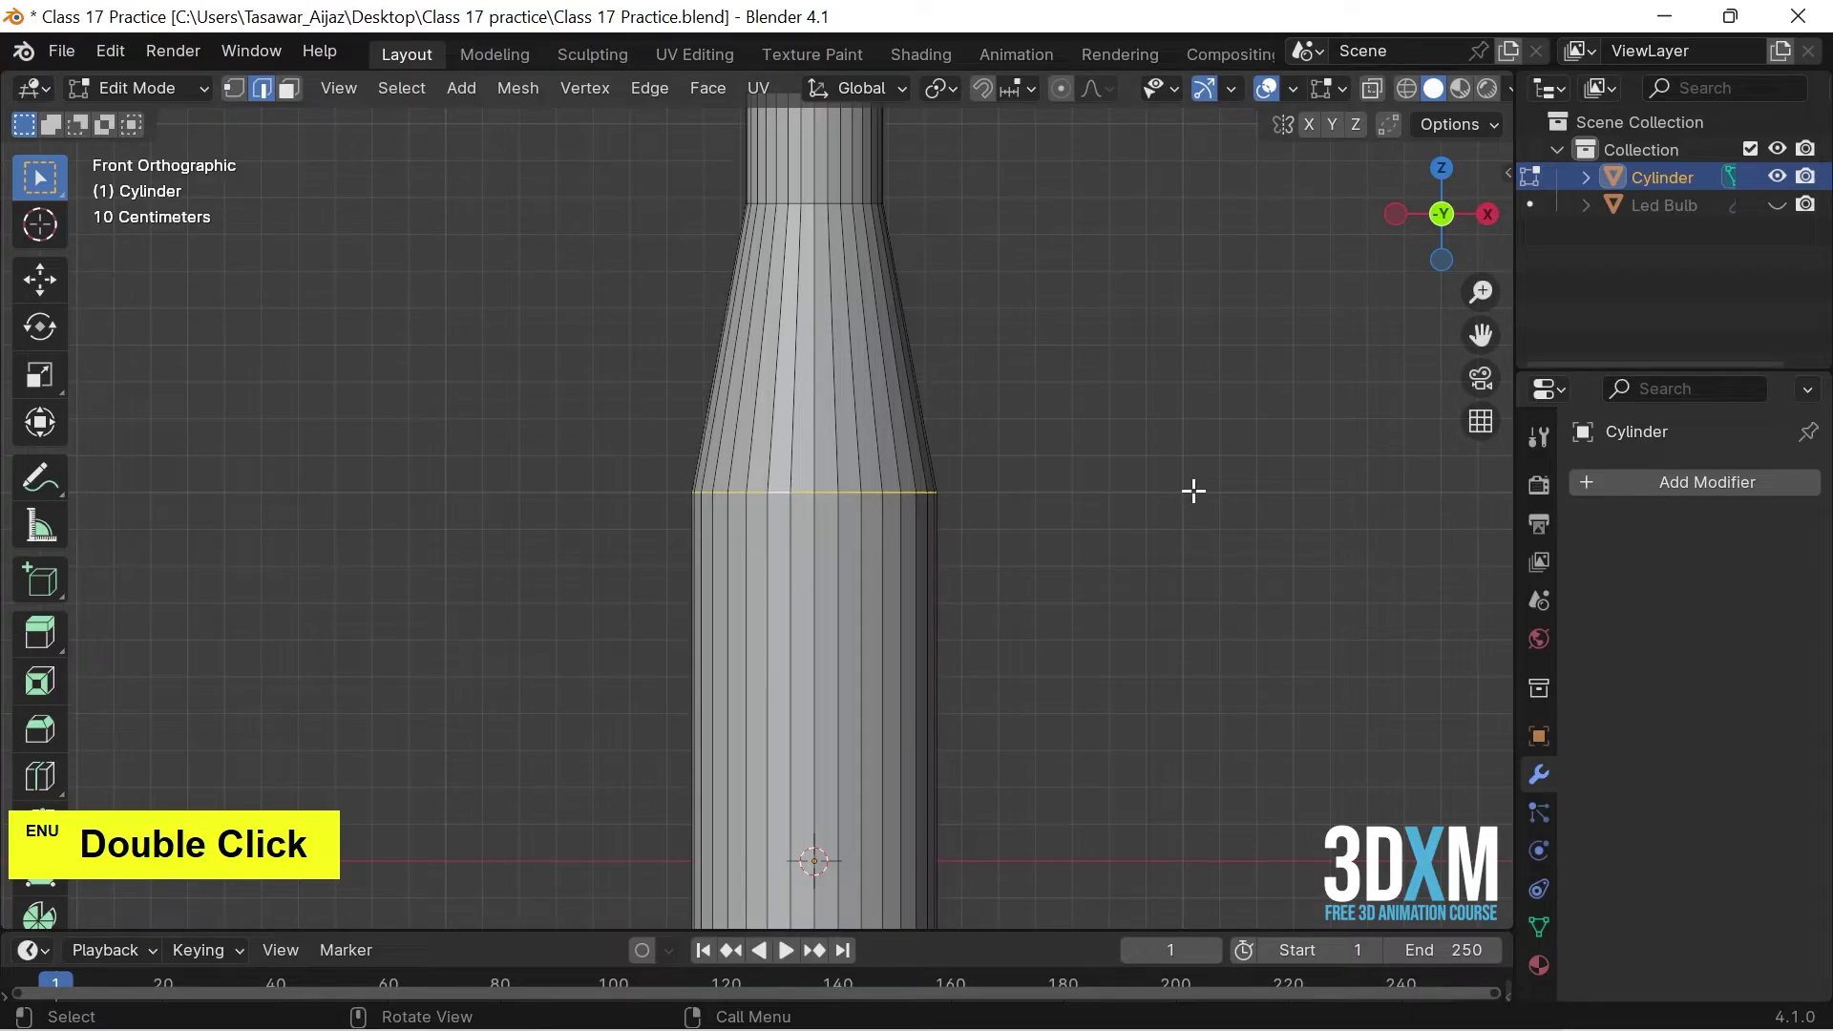
Bevel the shoulder edge loop with Ctrl+B, adding extra loops where body meets neck.
{"action": "key", "text": "ctrl+b"}
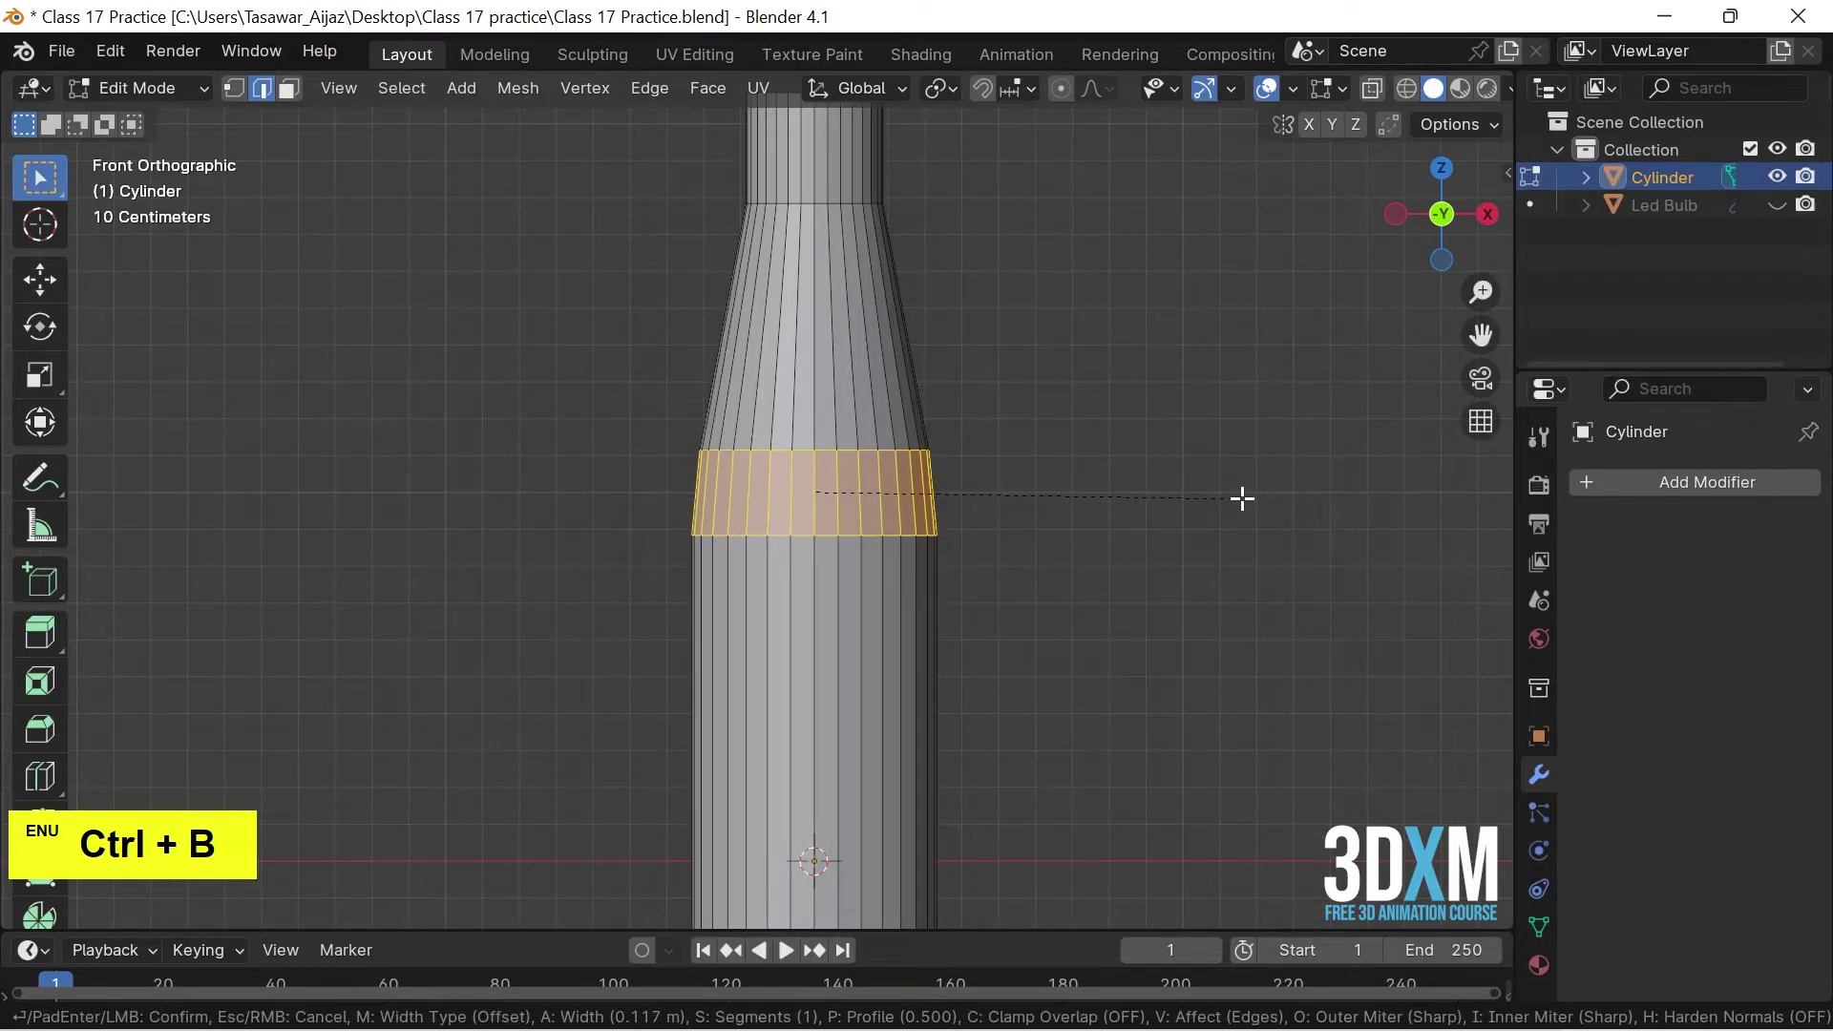
{"action": "scroll", "scroll_direction": "up", "scroll_amount": 3}
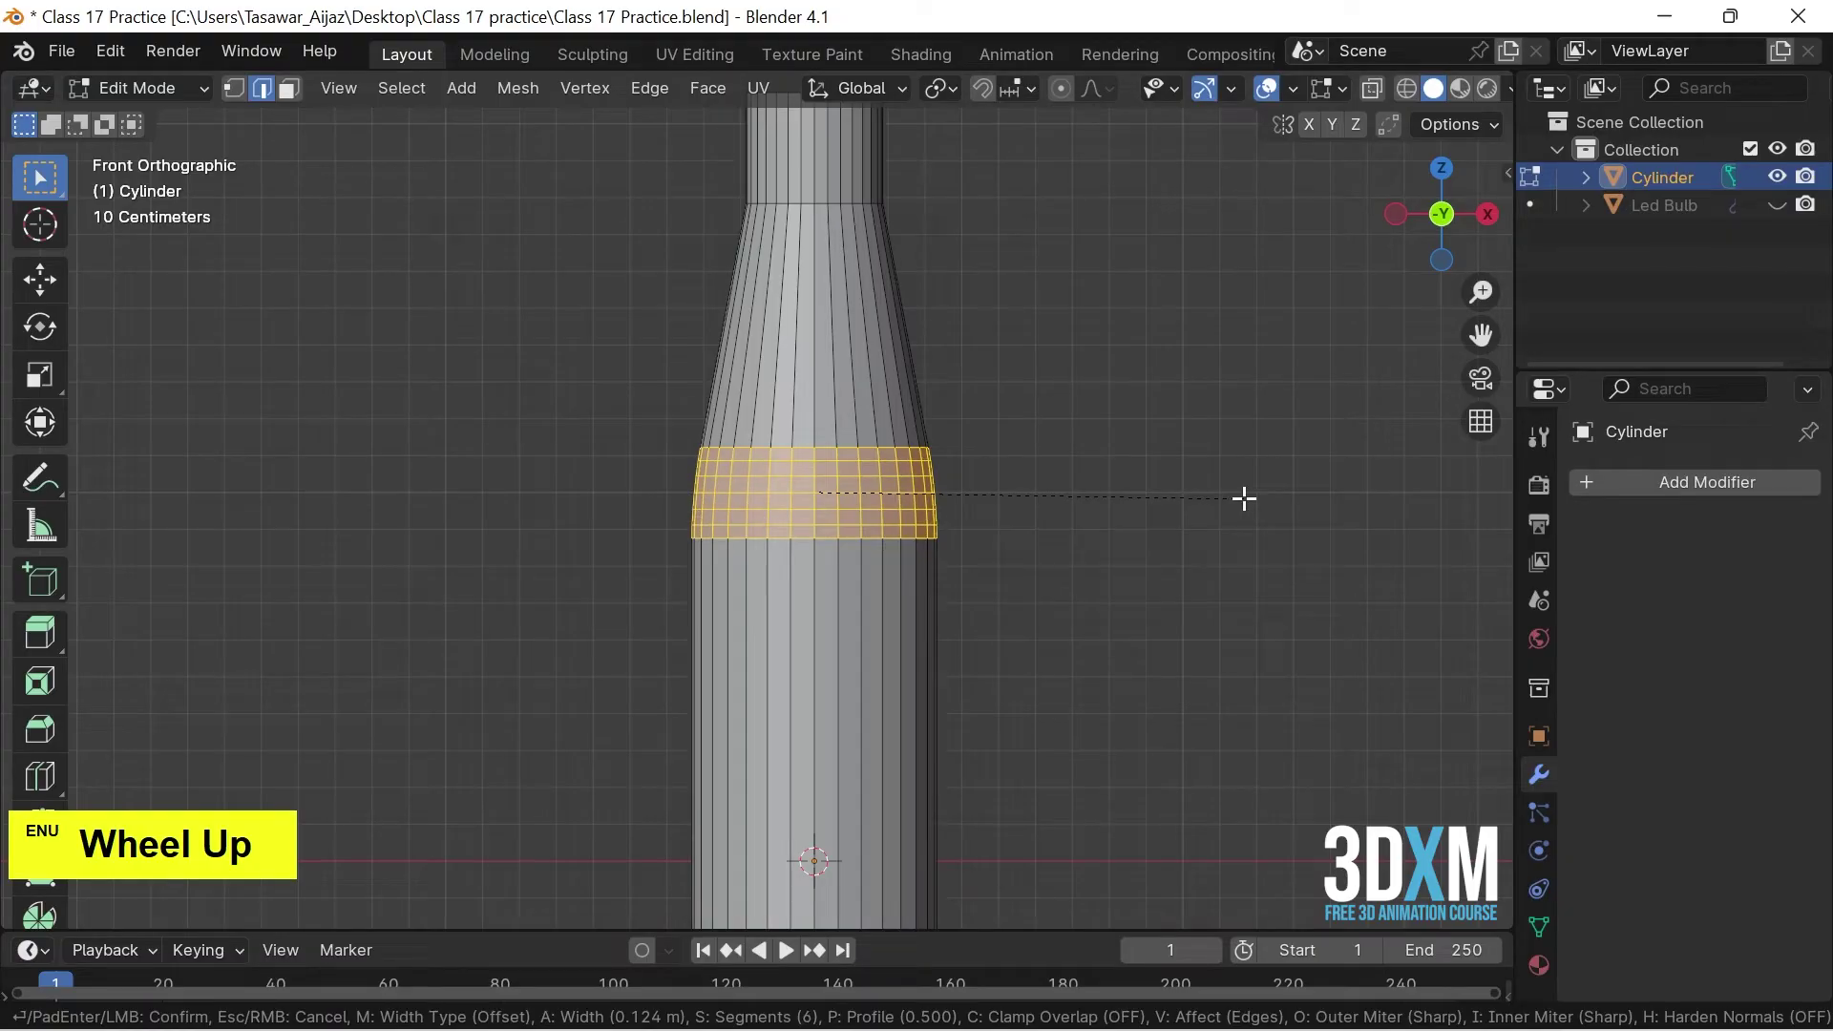
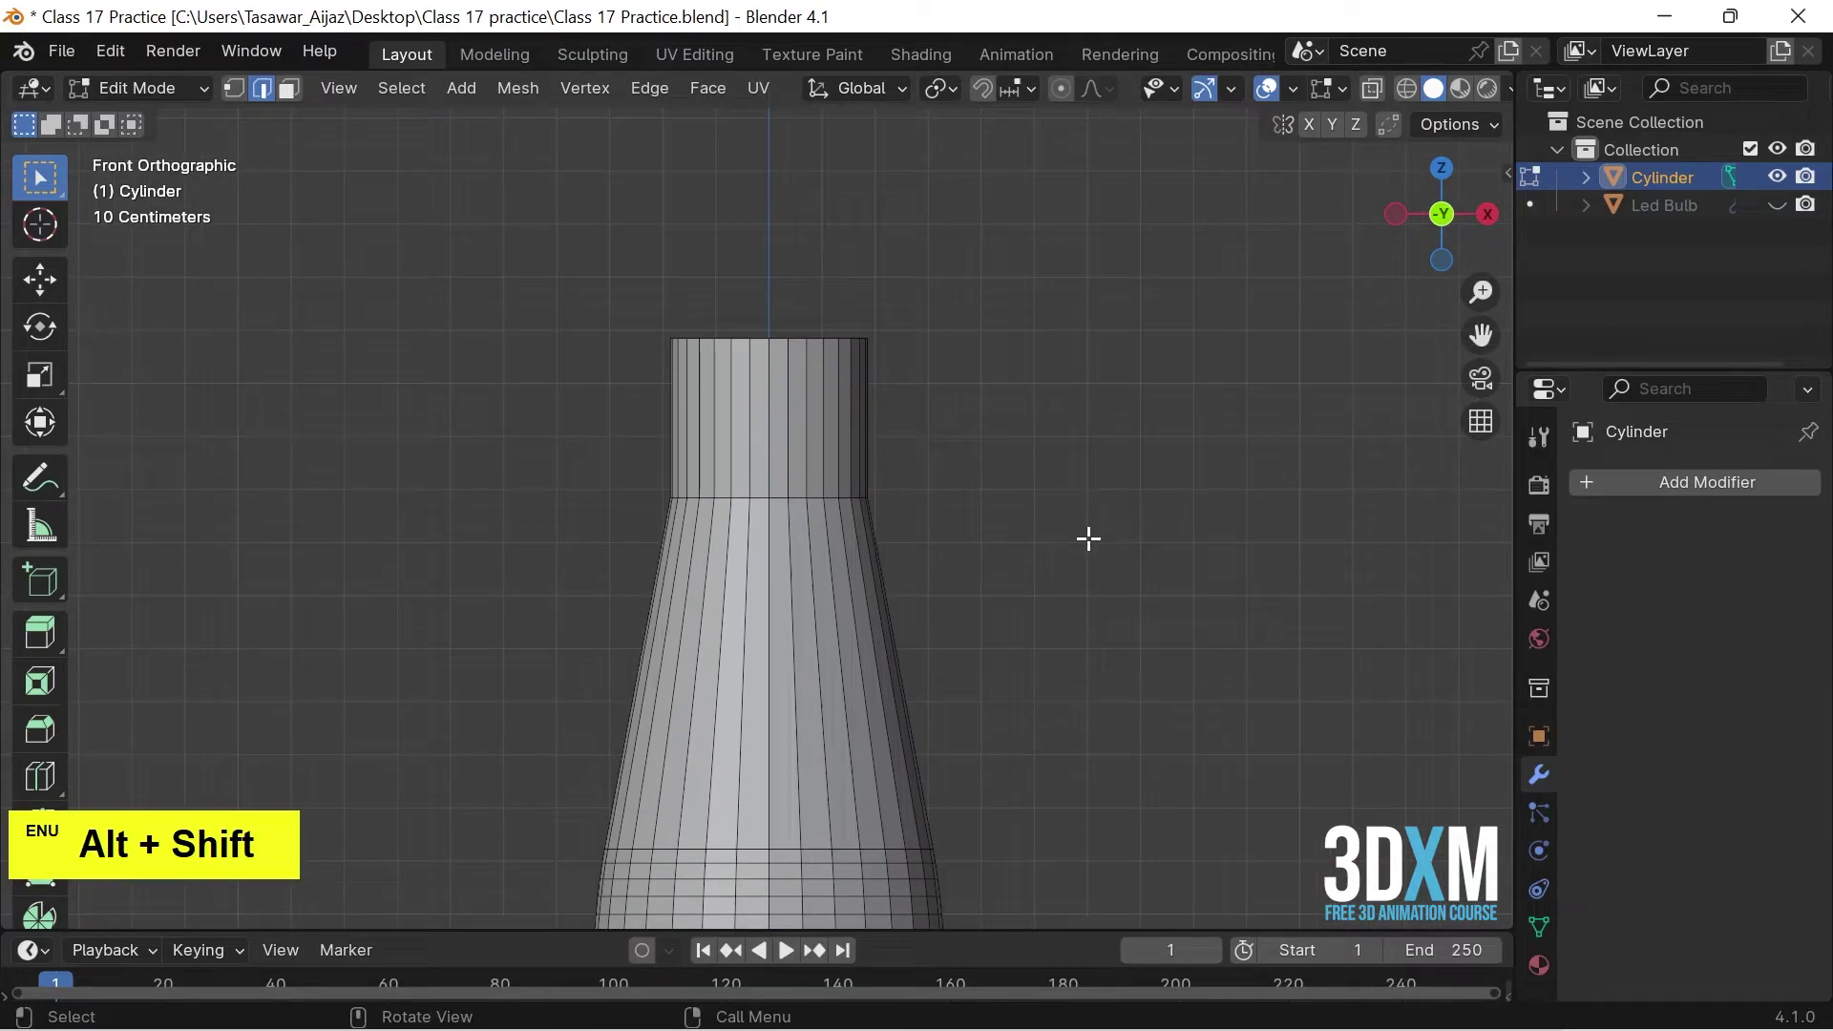
{"action": "scroll", "scroll_direction": "up", "scroll_amount": 3}
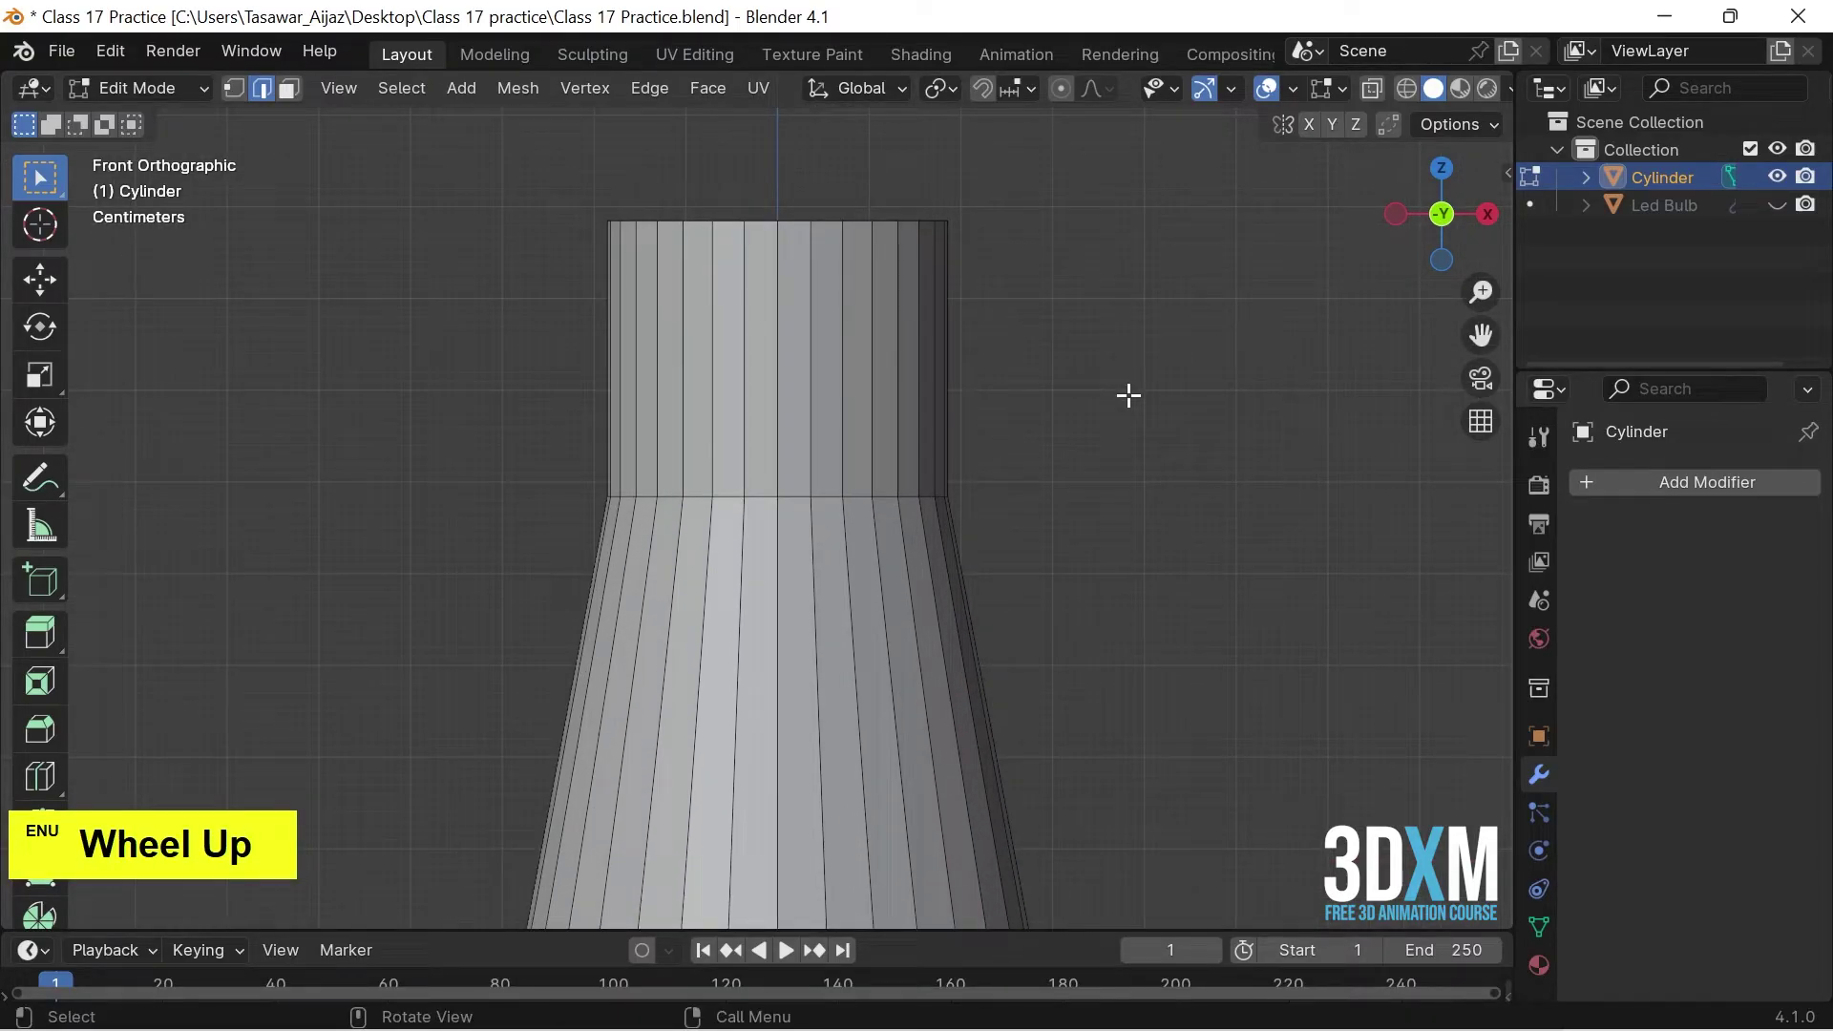
{"action": "key", "text": "3"}
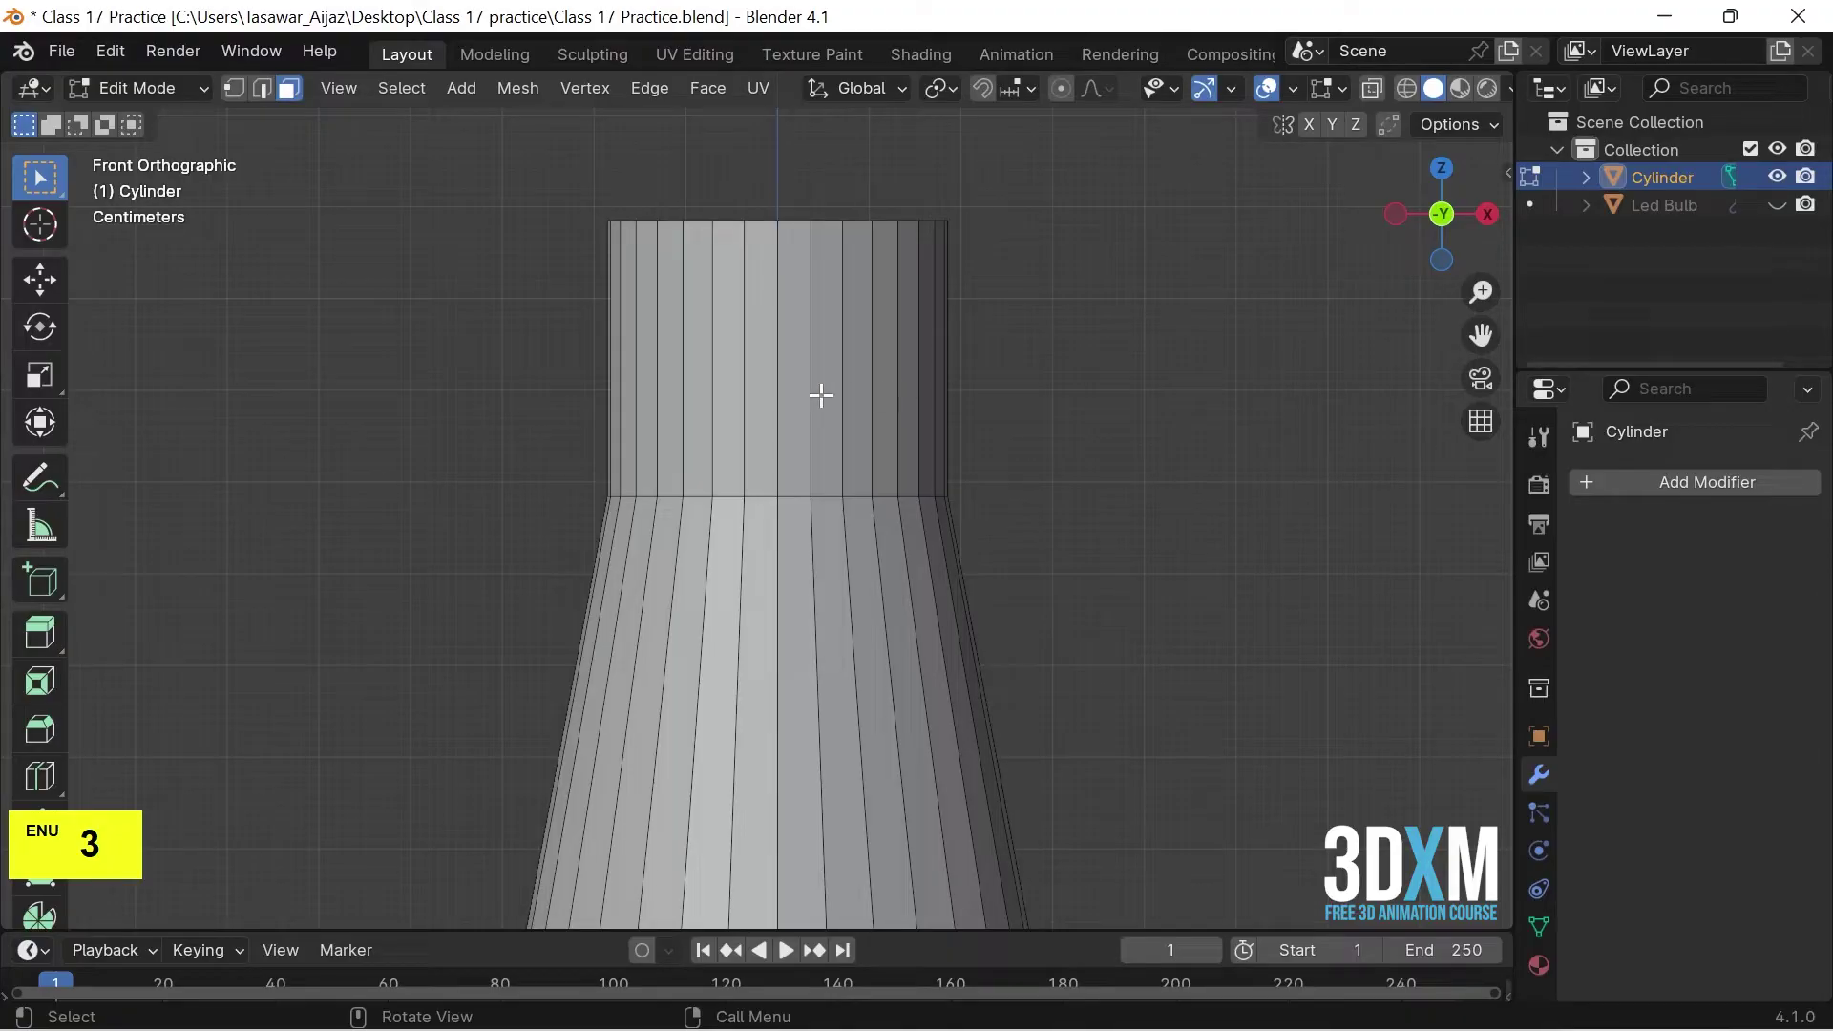
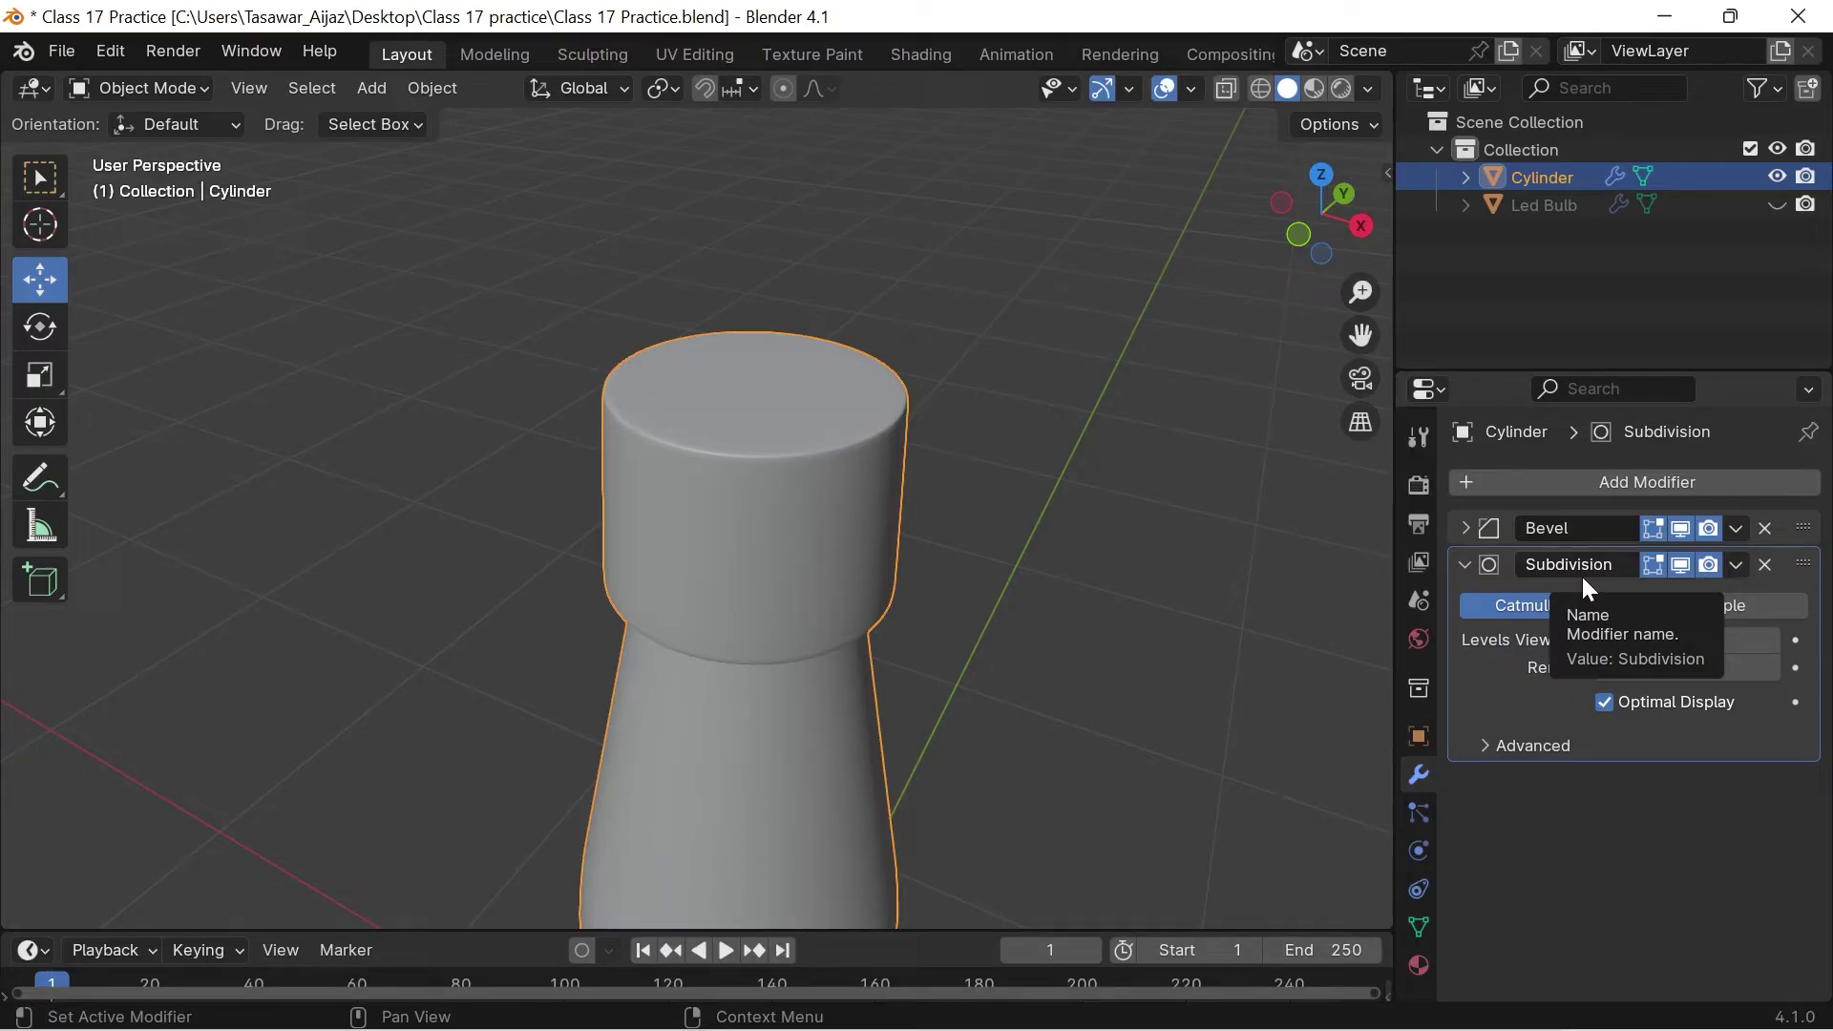
{"action": "left_click", "coordinate": [1683, 577]}
{"action": "double_click", "coordinate": [1683, 577]}
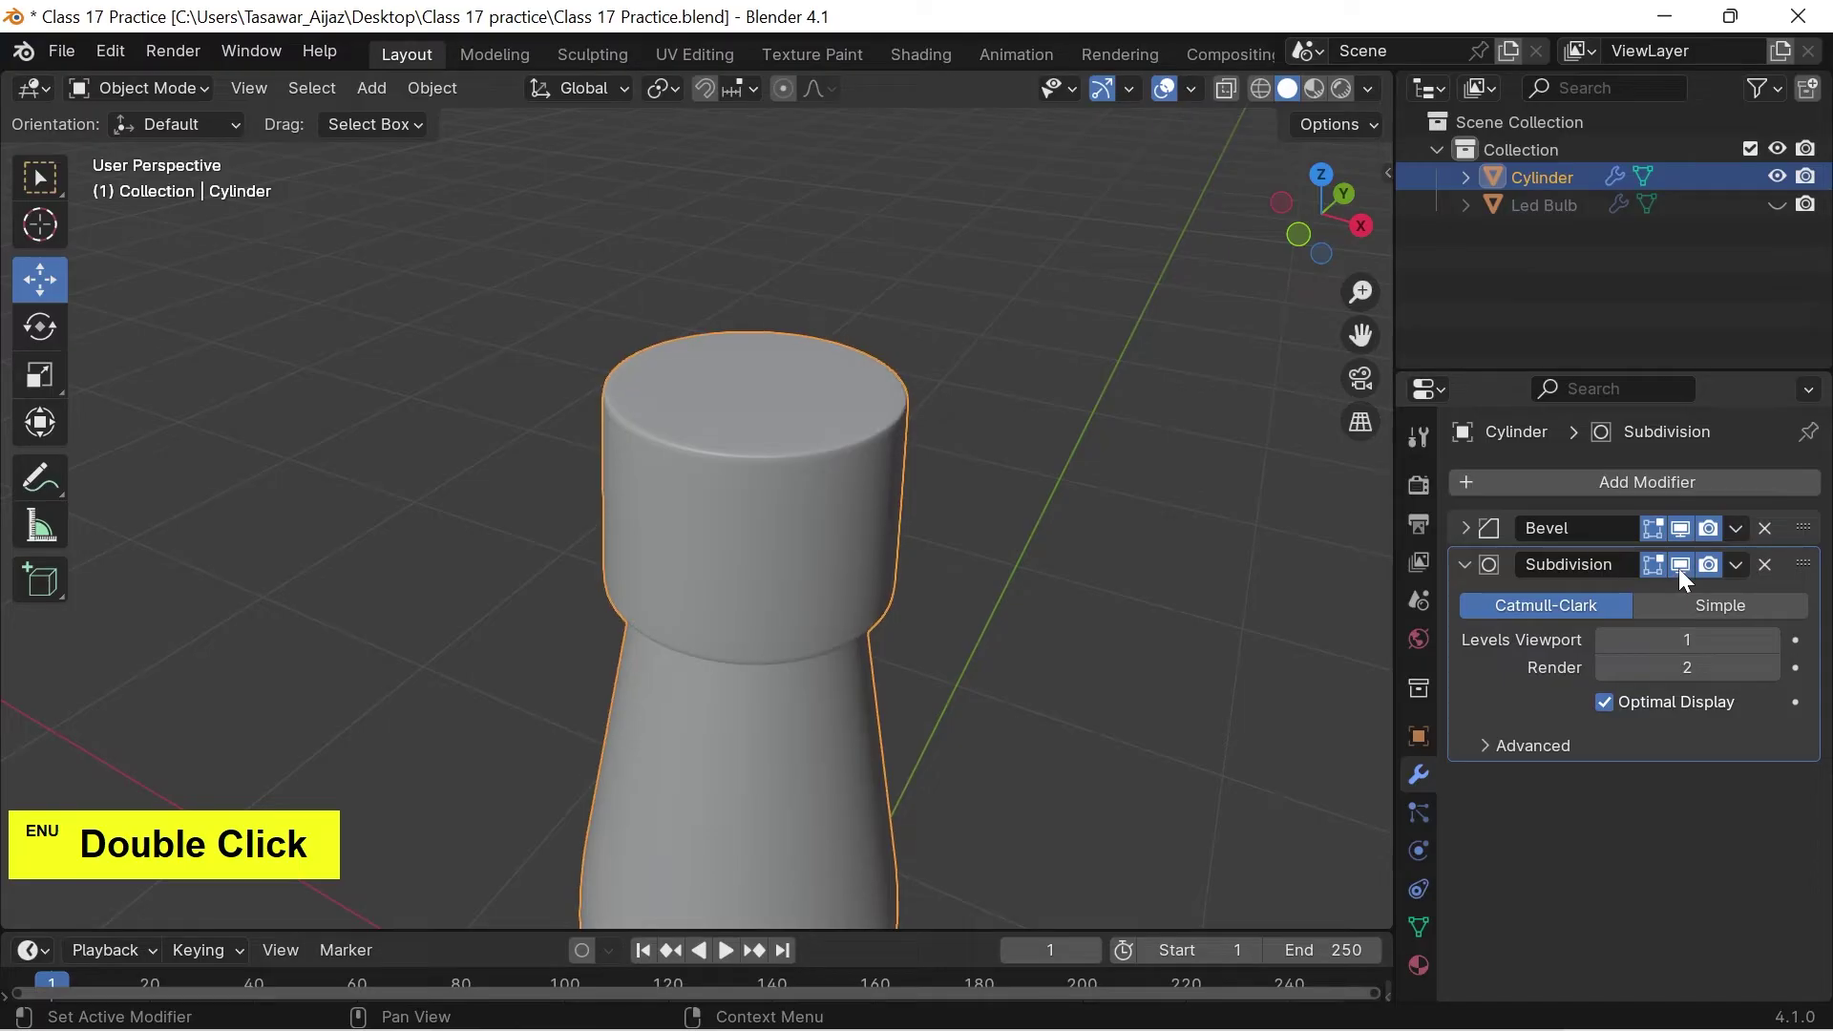
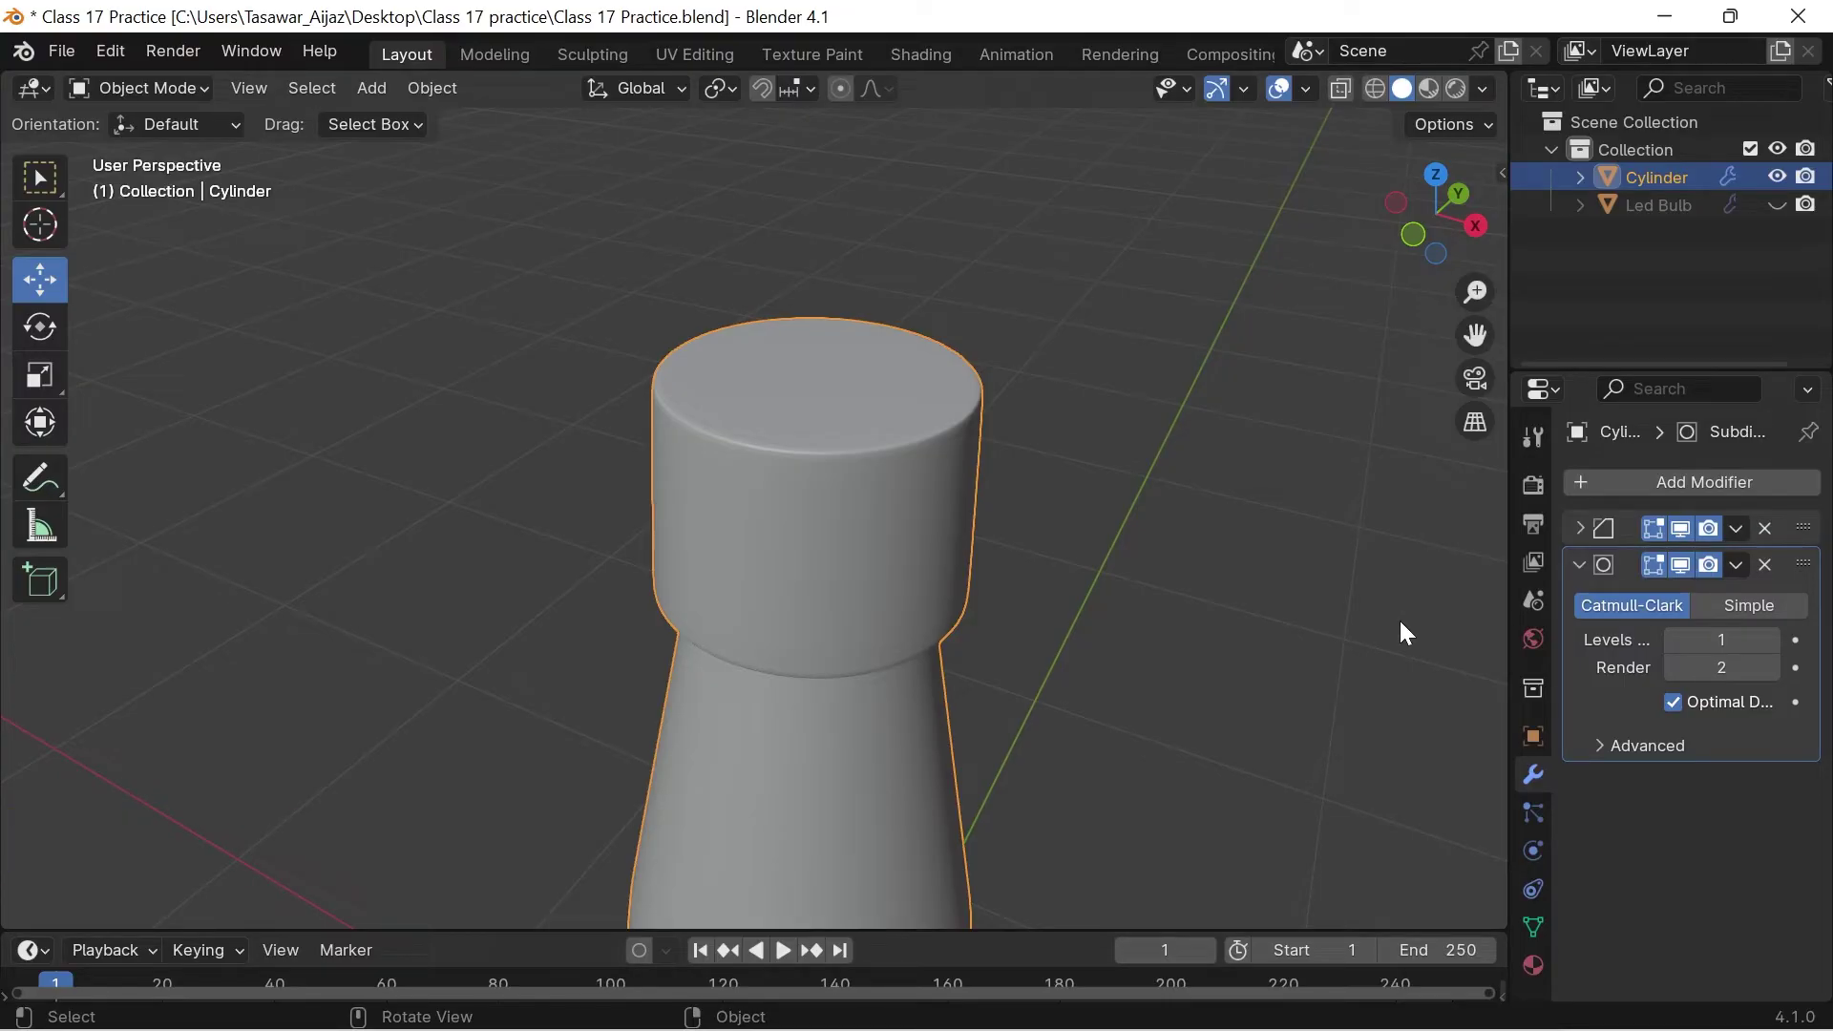
{"action": "left_click", "coordinate": [1780, 652]}
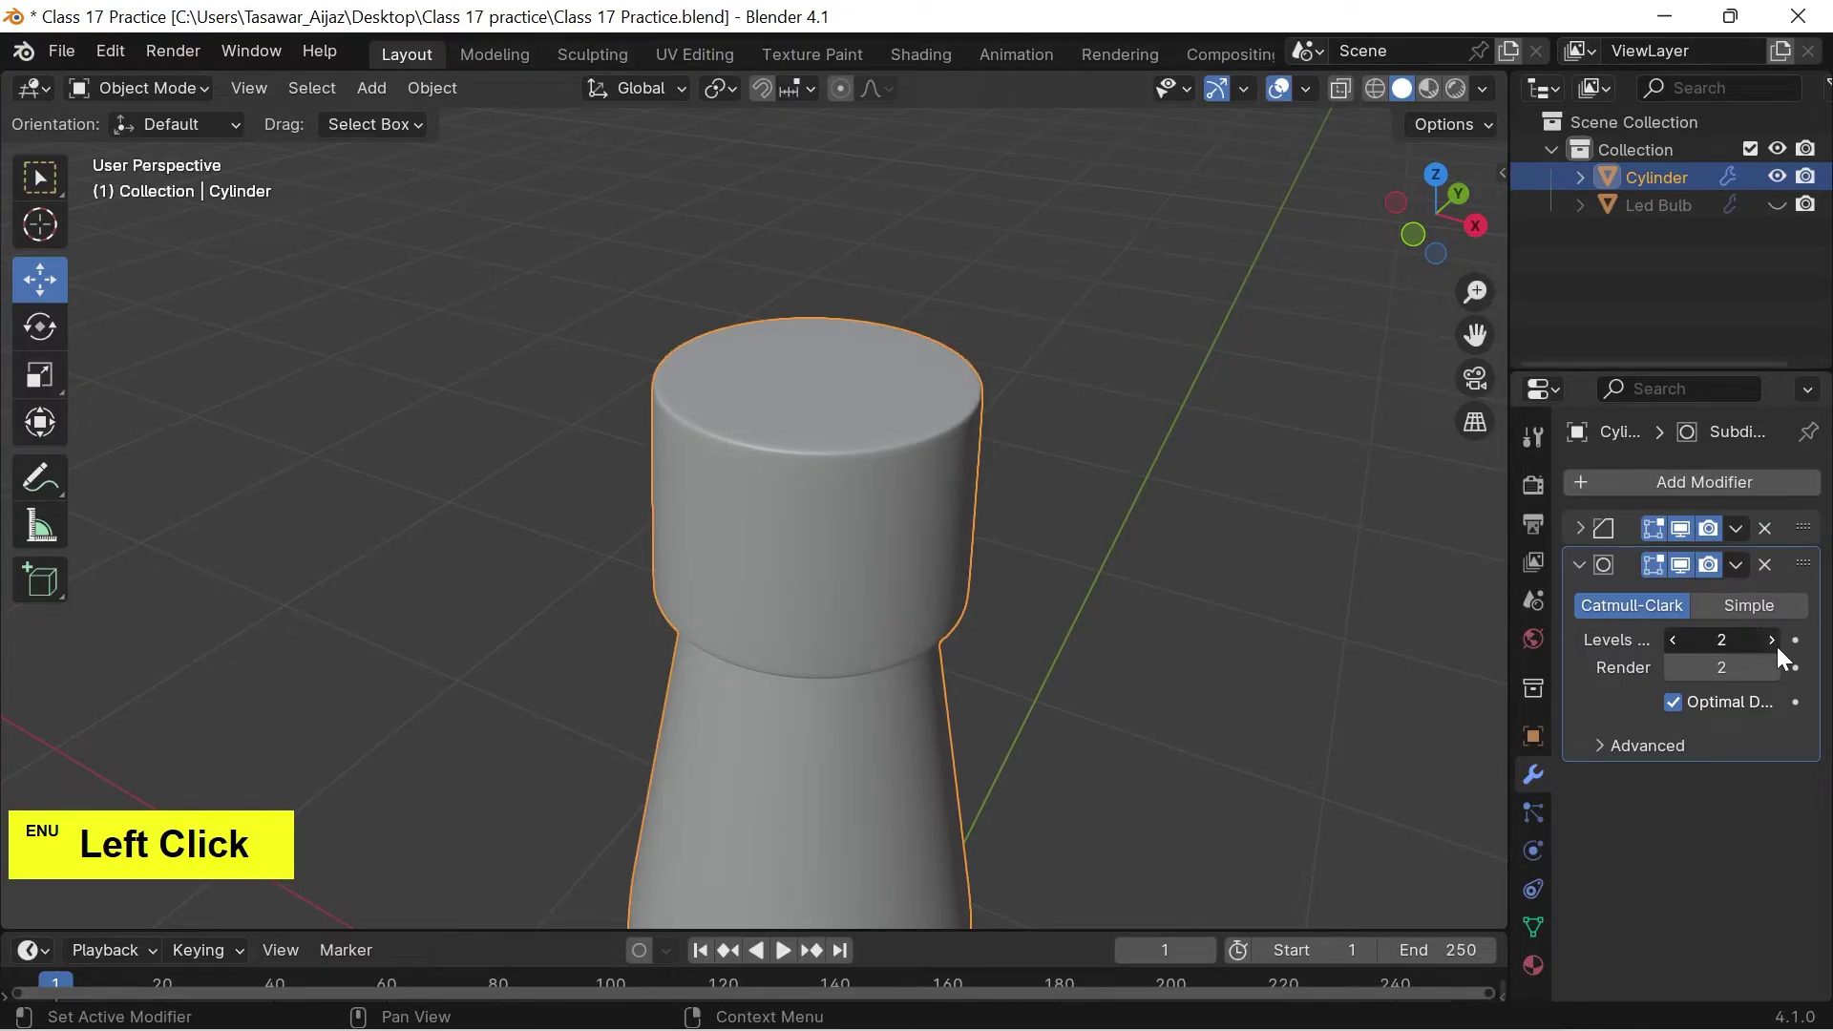
{"action": "double_click", "coordinate": [1688, 576]}
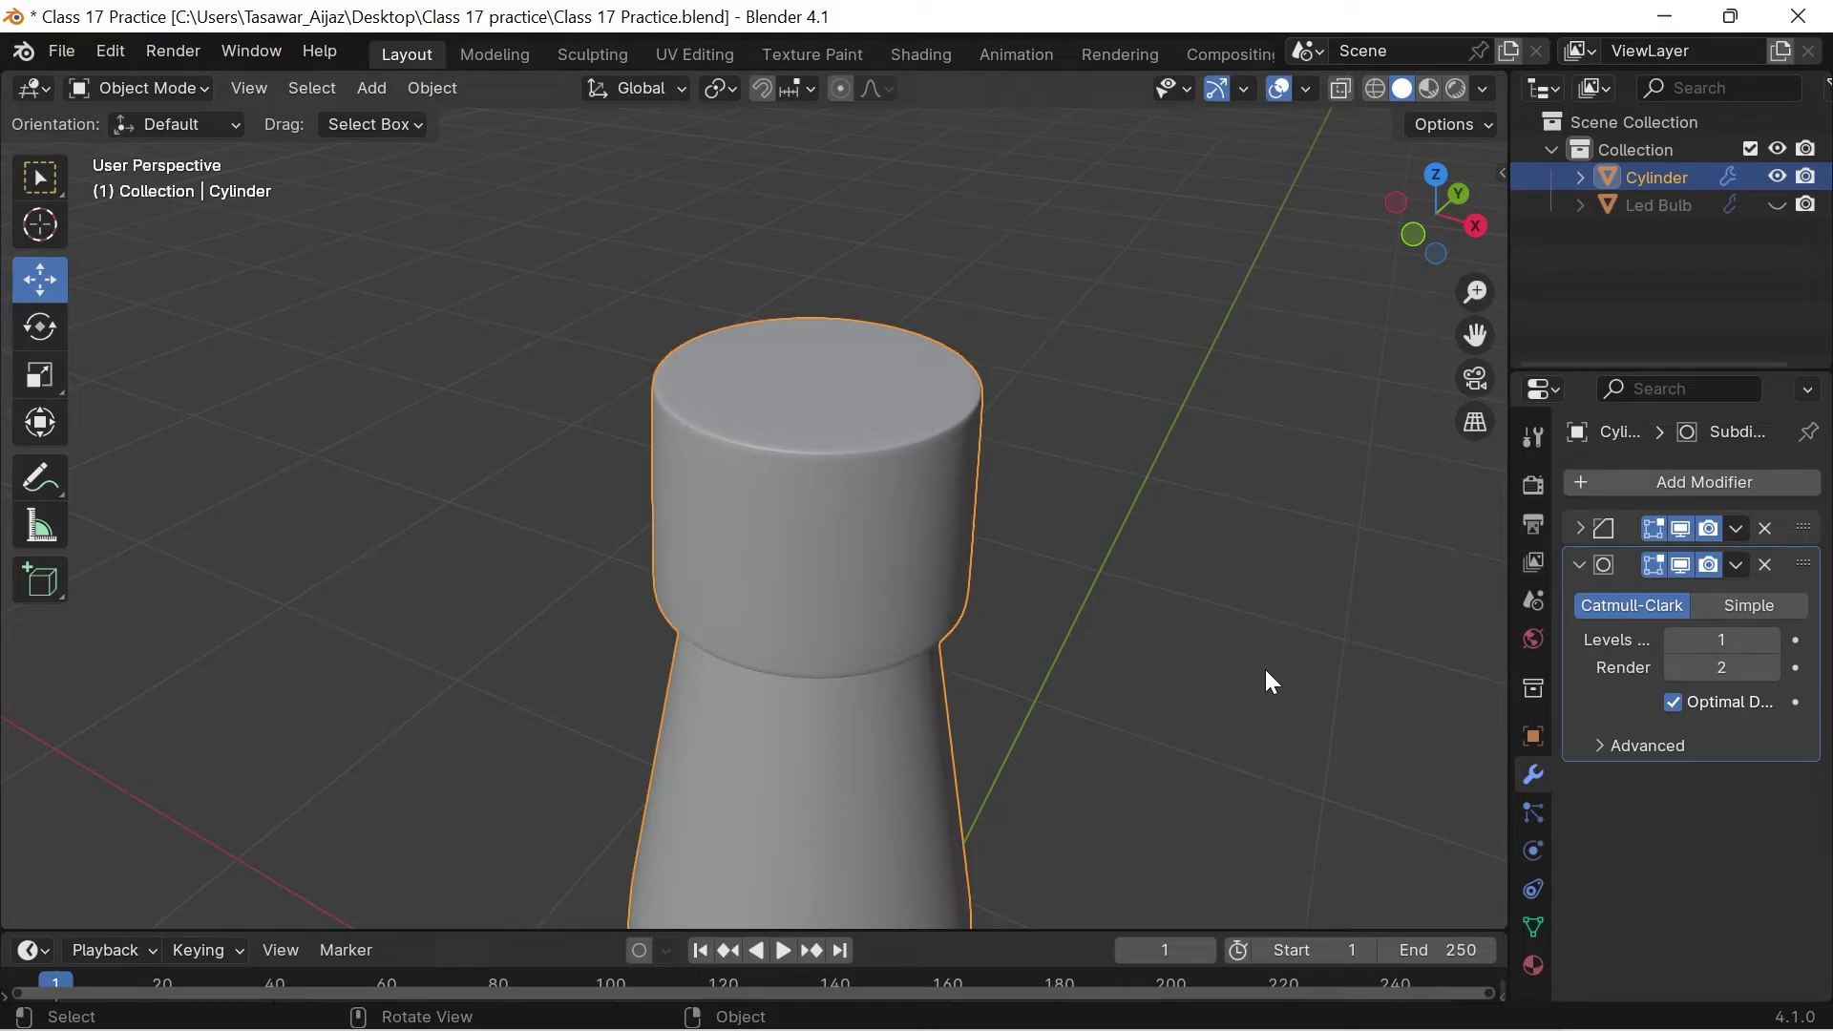
{"action": "scroll", "scroll_direction": "down", "scroll_amount": 3}
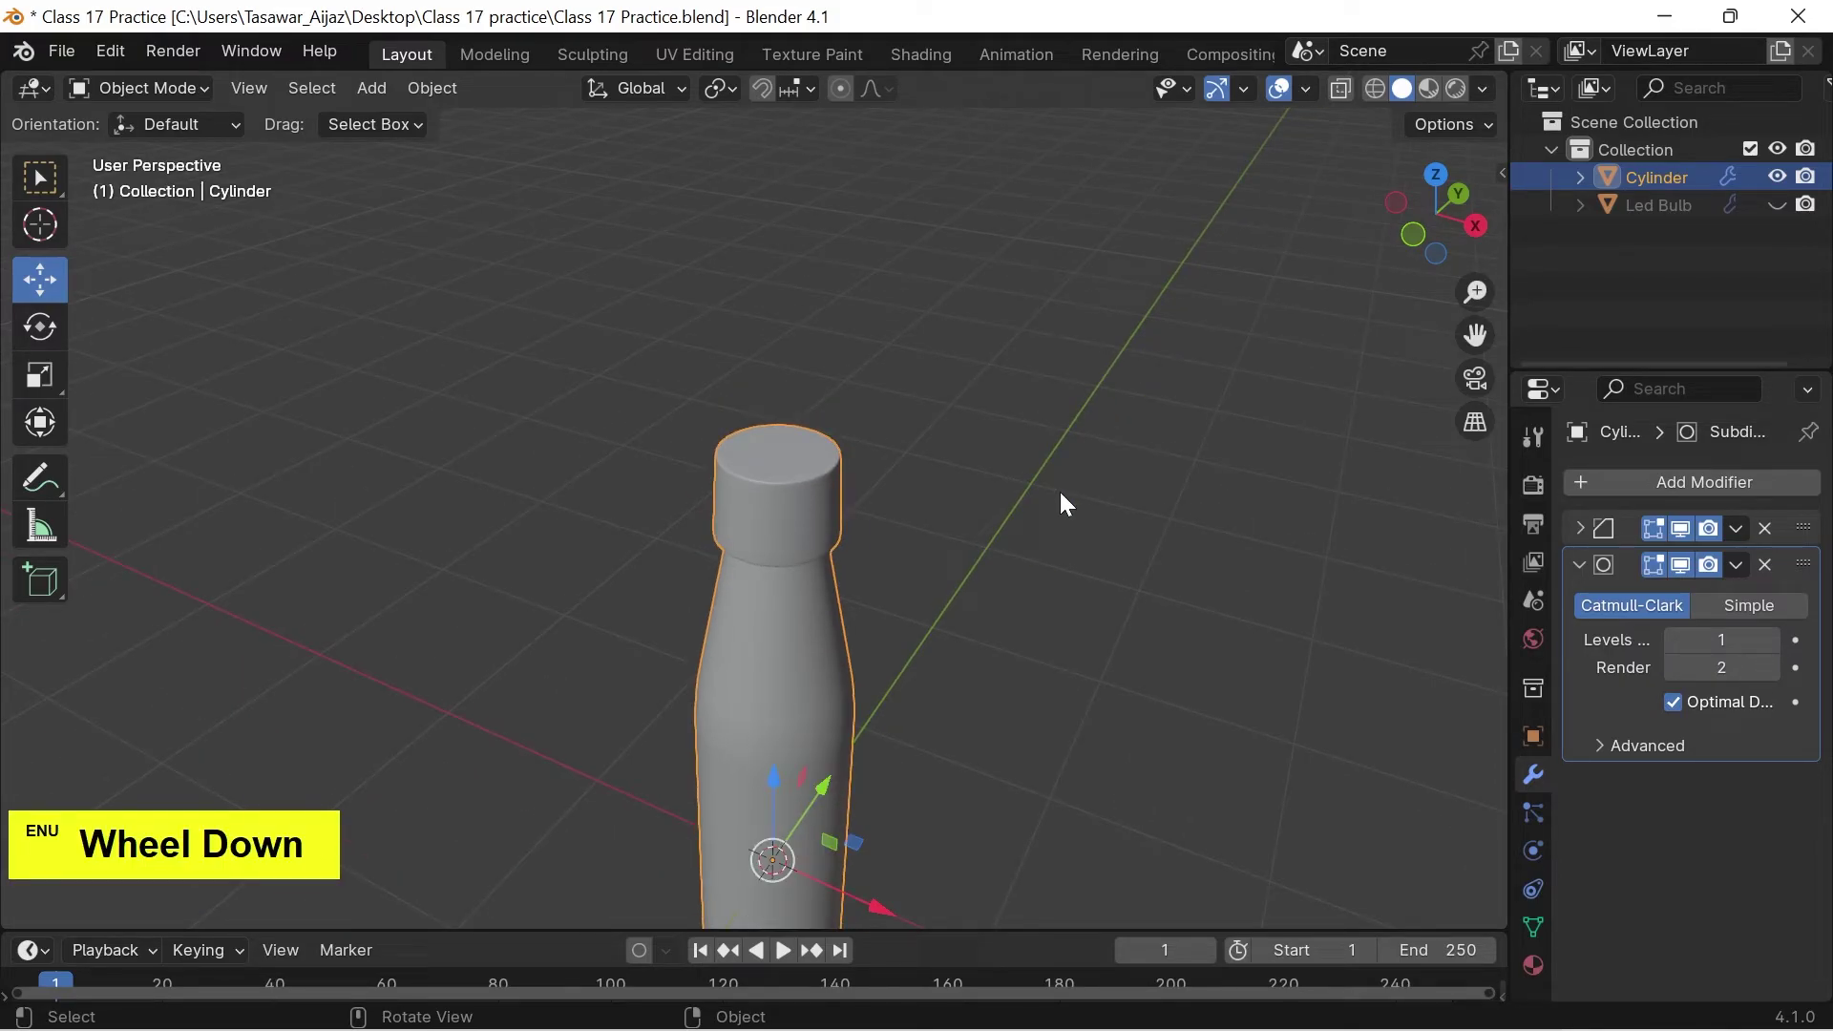
{"action": "left_click", "coordinate": [1089, 517]}
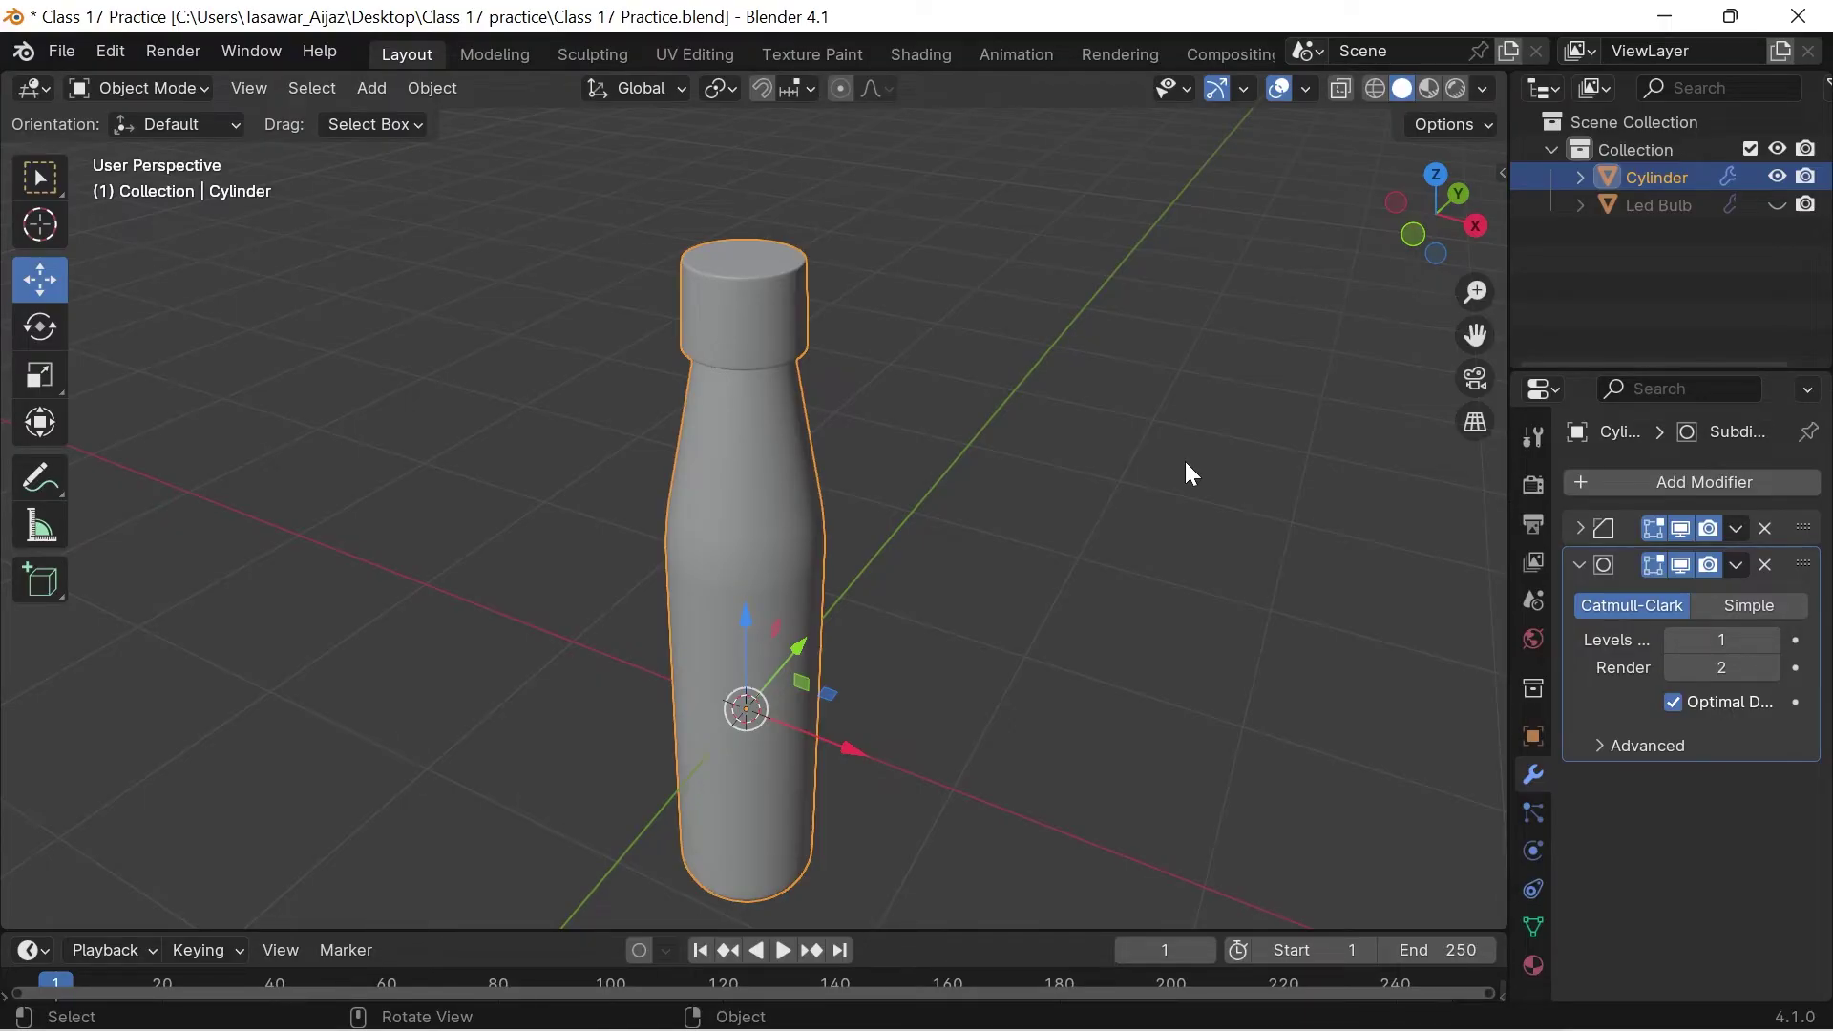
{"action": "key", "text": "1"}
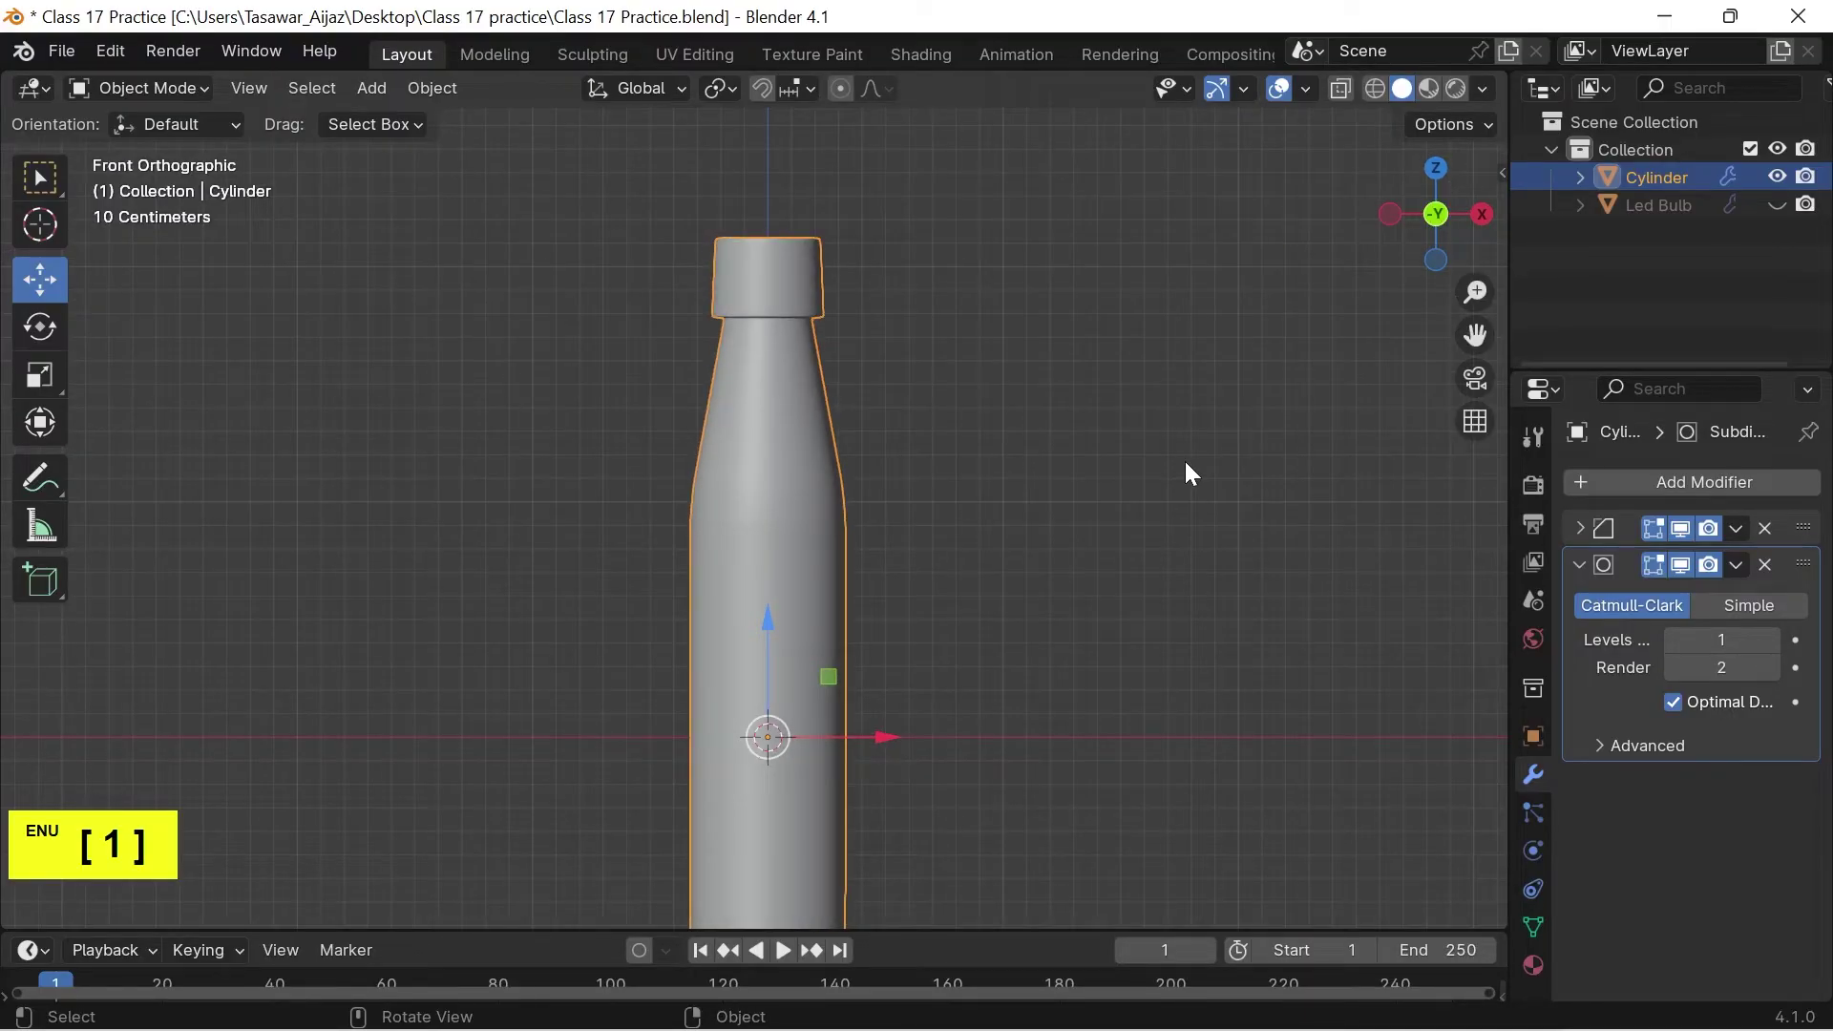
{"action": "scroll", "scroll_direction": "down", "scroll_amount": 3}
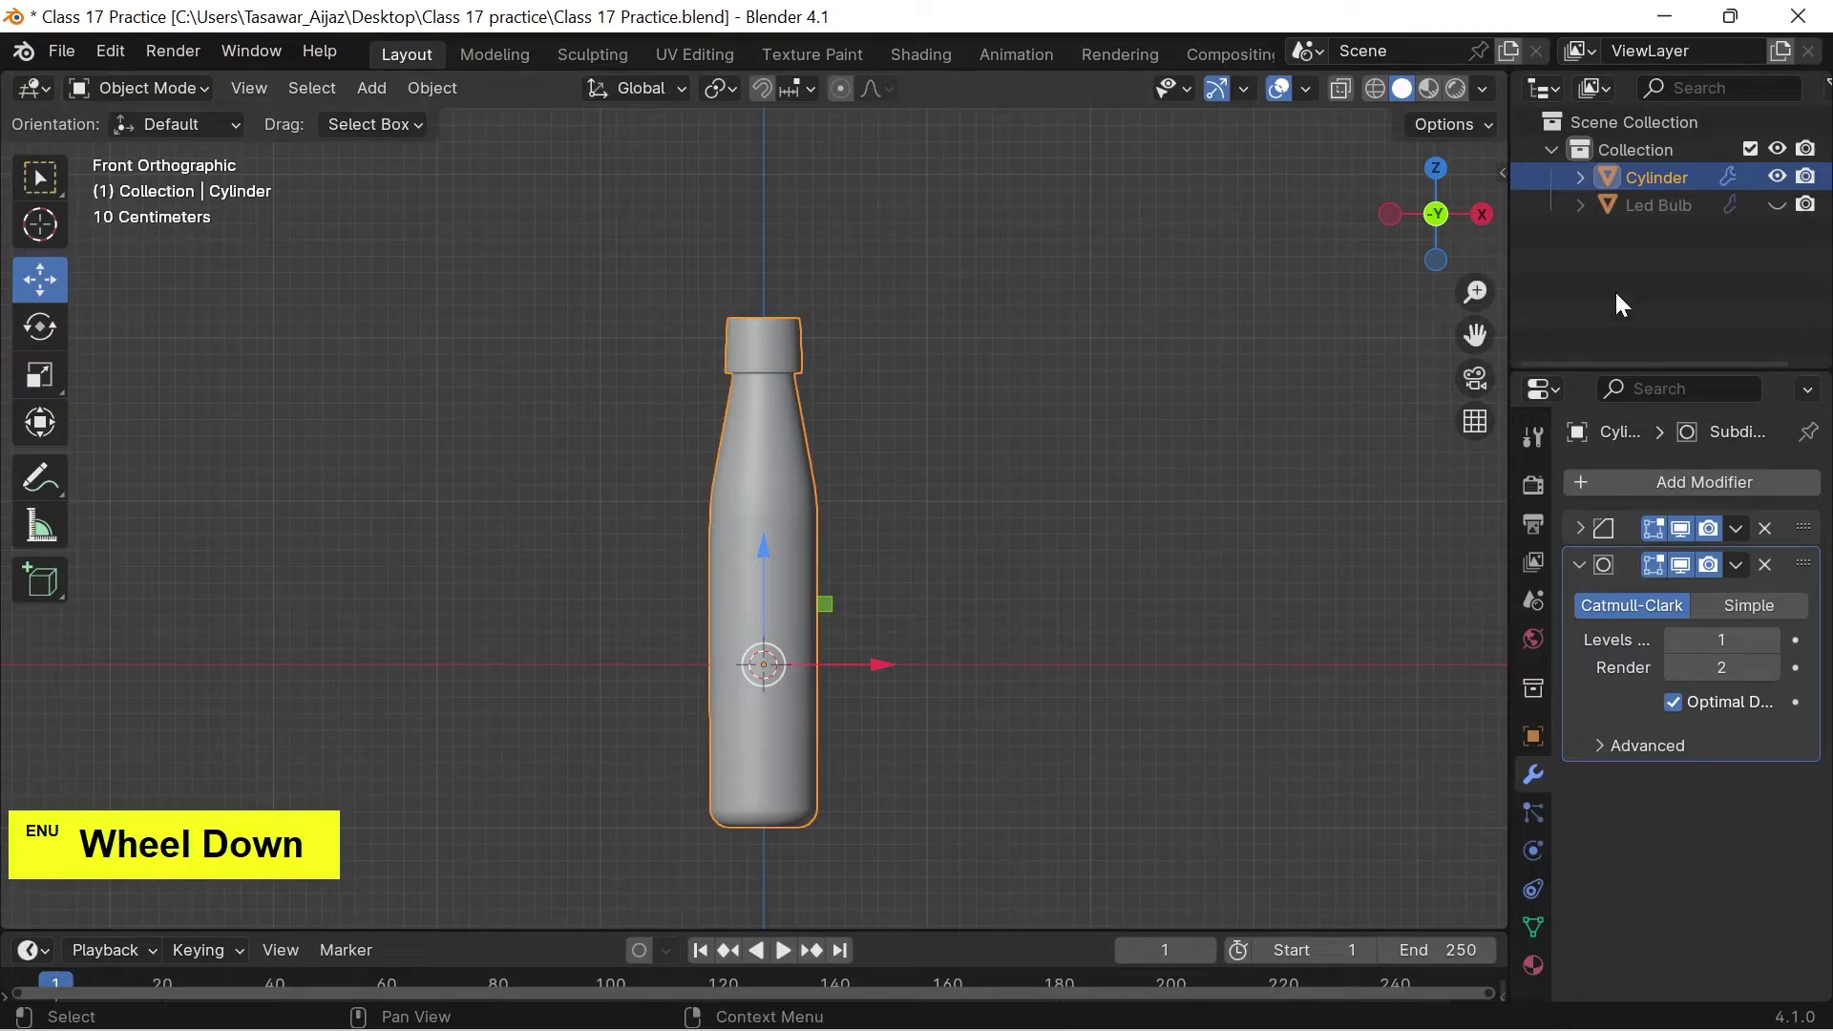
Rename the cylinder to 'Bottle', hide it from the viewport, and save the file.
{"action": "key", "text": "F2"}
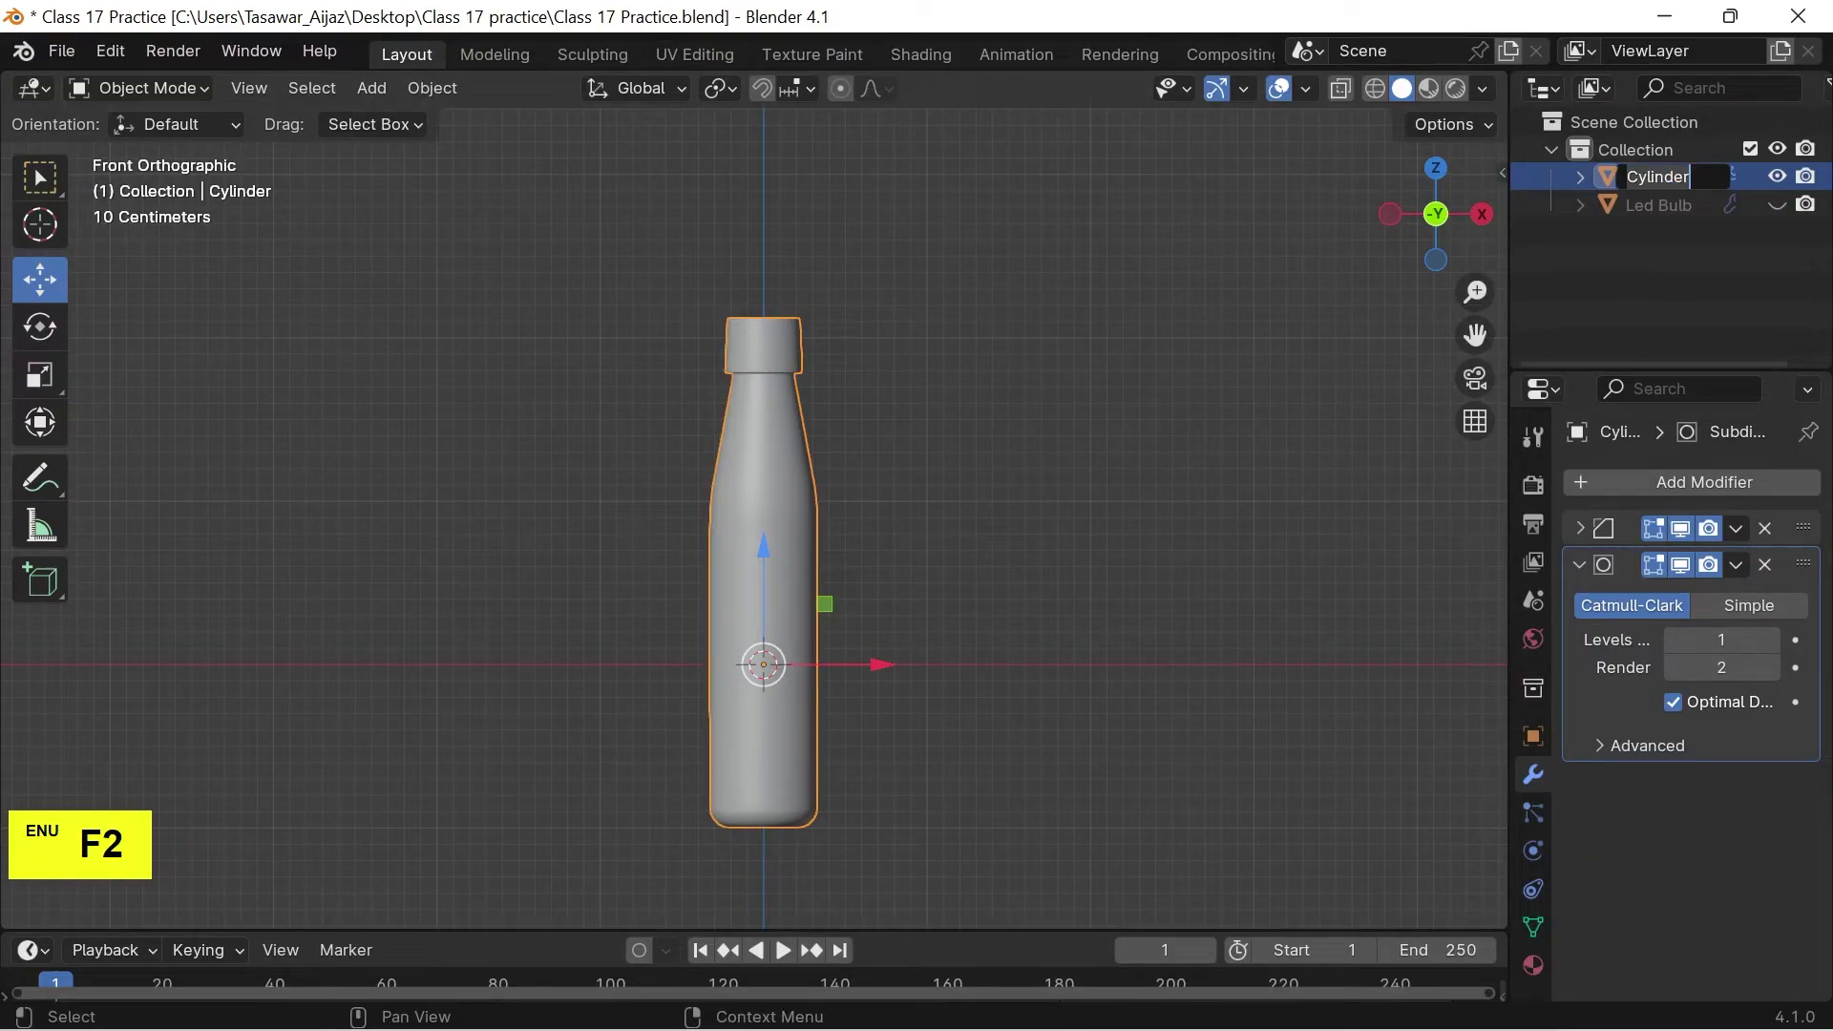
{"action": "key", "text": "l"}
{"action": "left_click", "coordinate": [913, 596]}
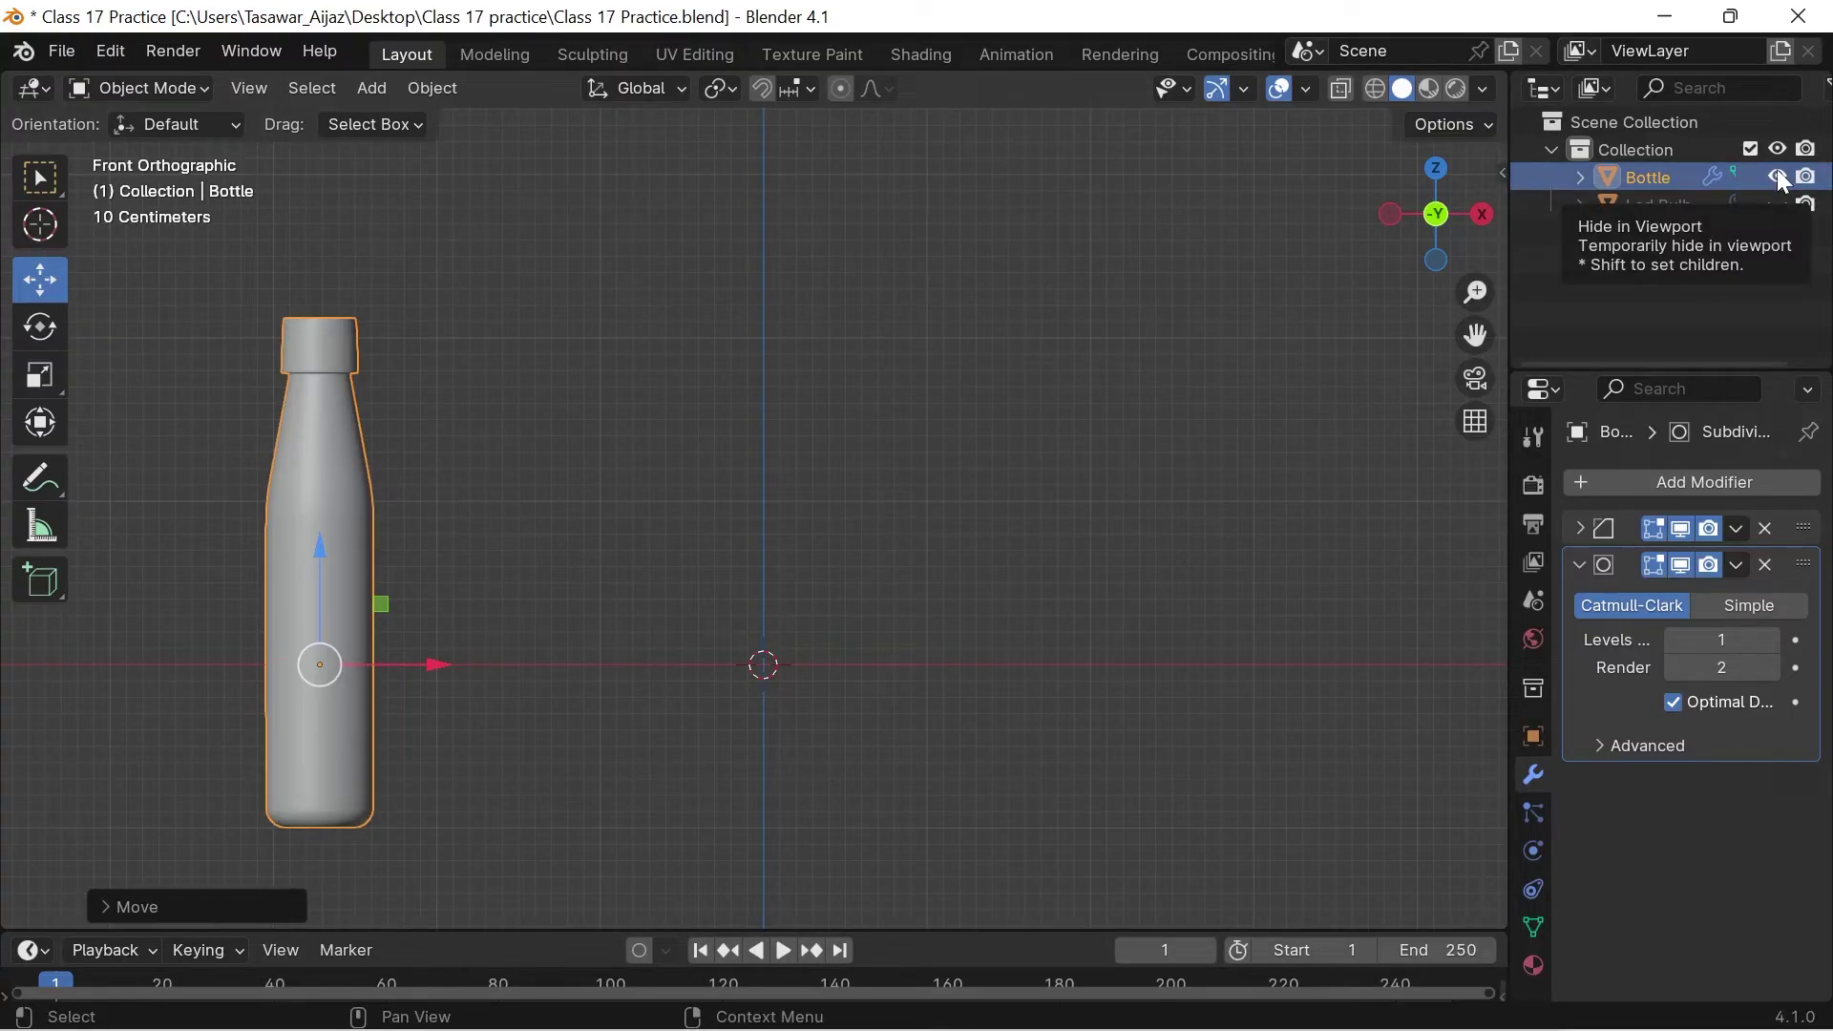
{"action": "left_click", "coordinate": [1782, 178]}
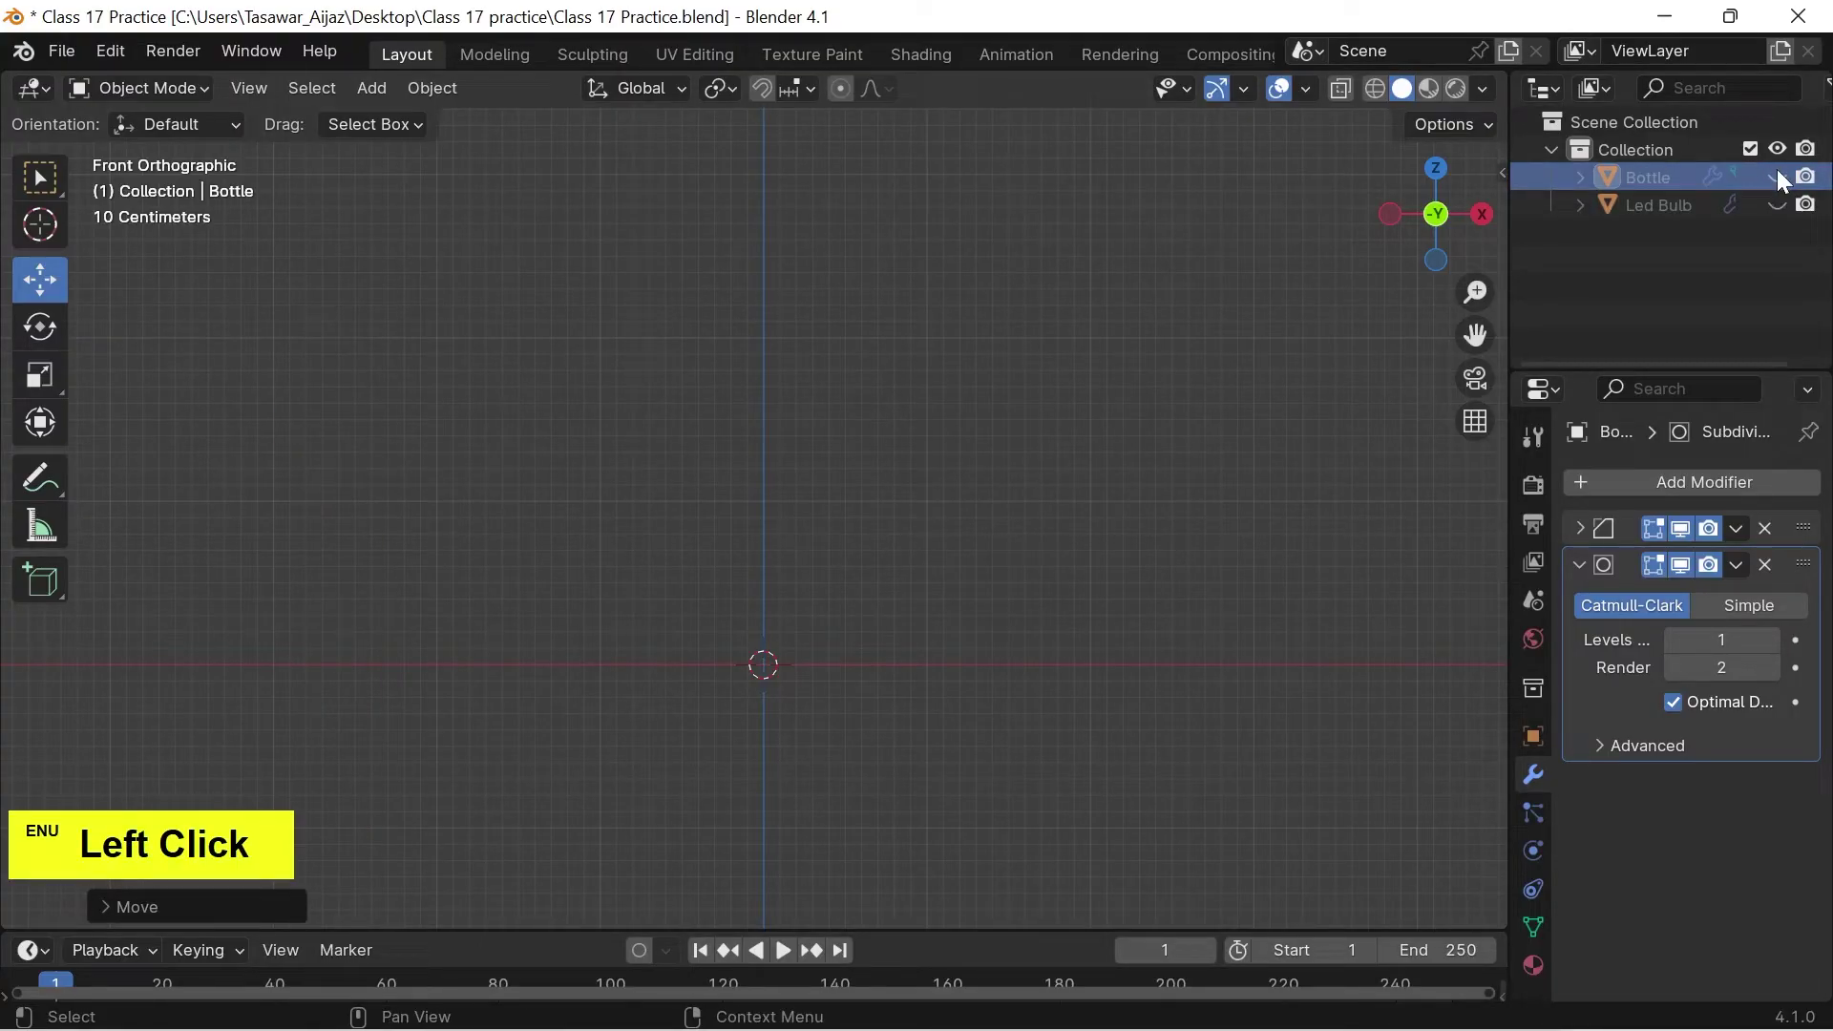
{"action": "key", "text": "ctrl+s"}
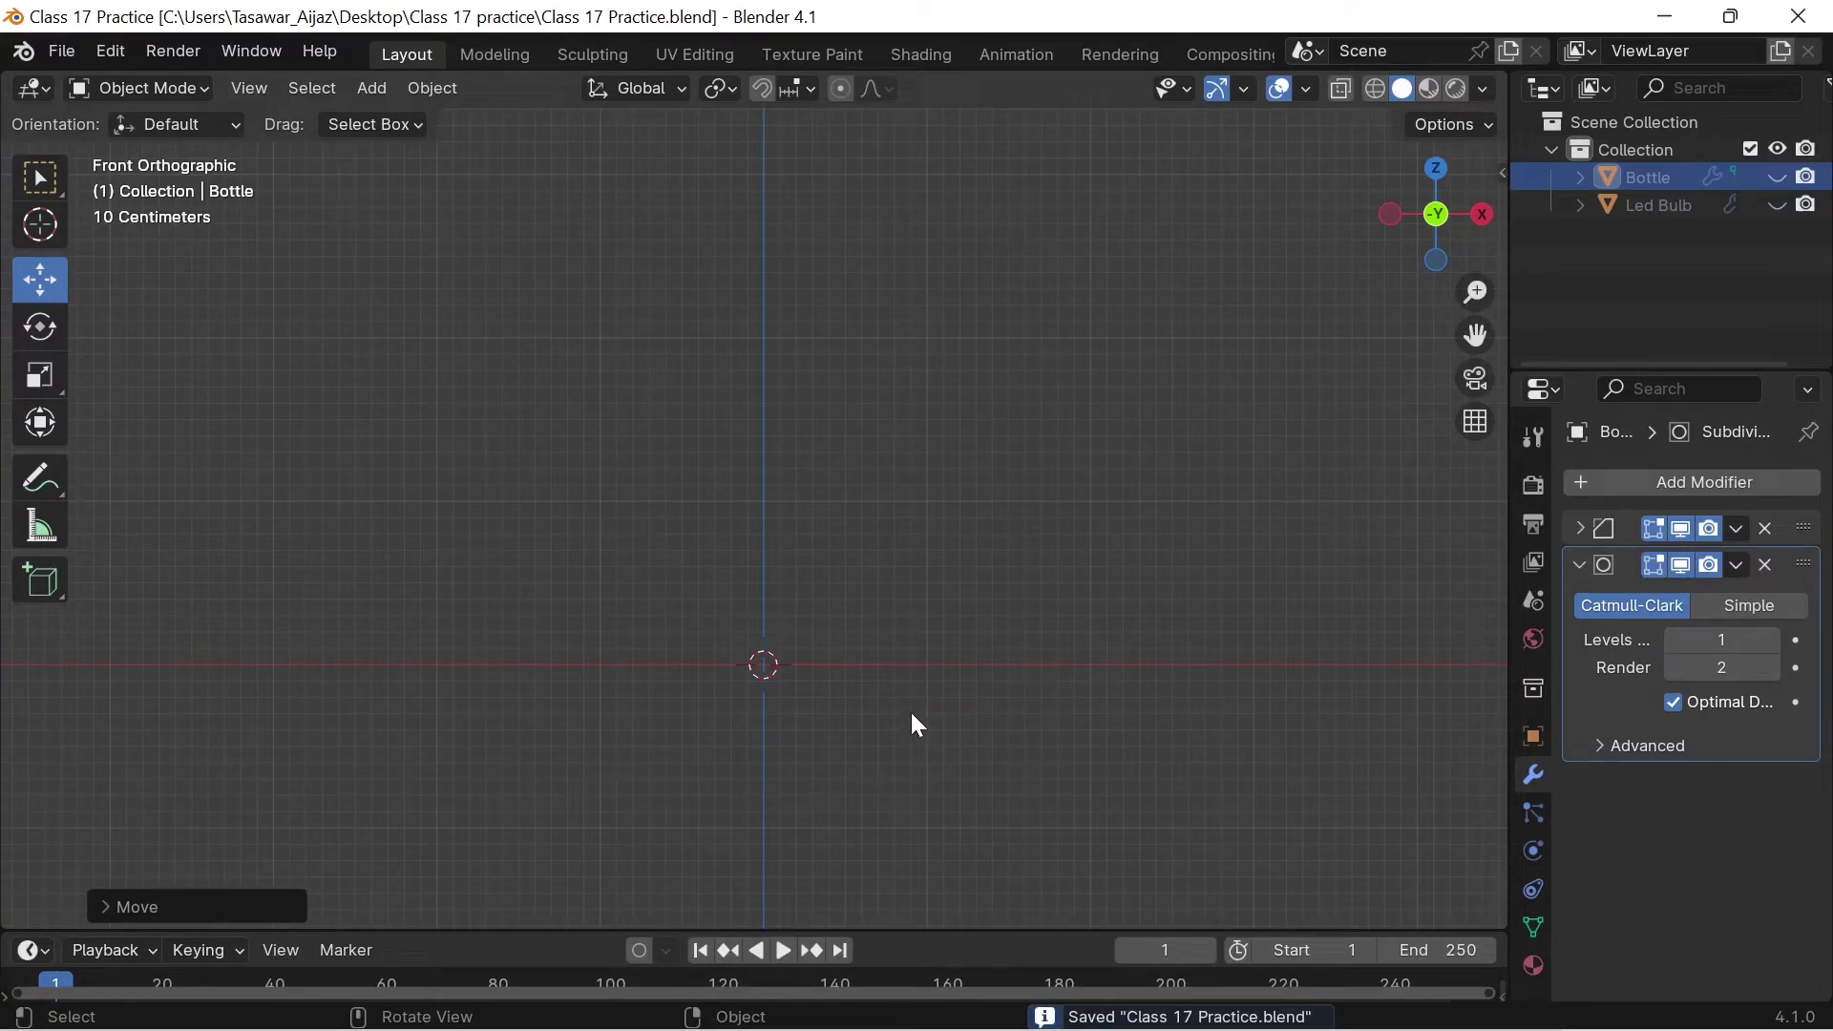
Start adding a reference image to the scene via Shift+A > Image > Reference.
{"action": "left_click", "coordinate": [924, 745]}
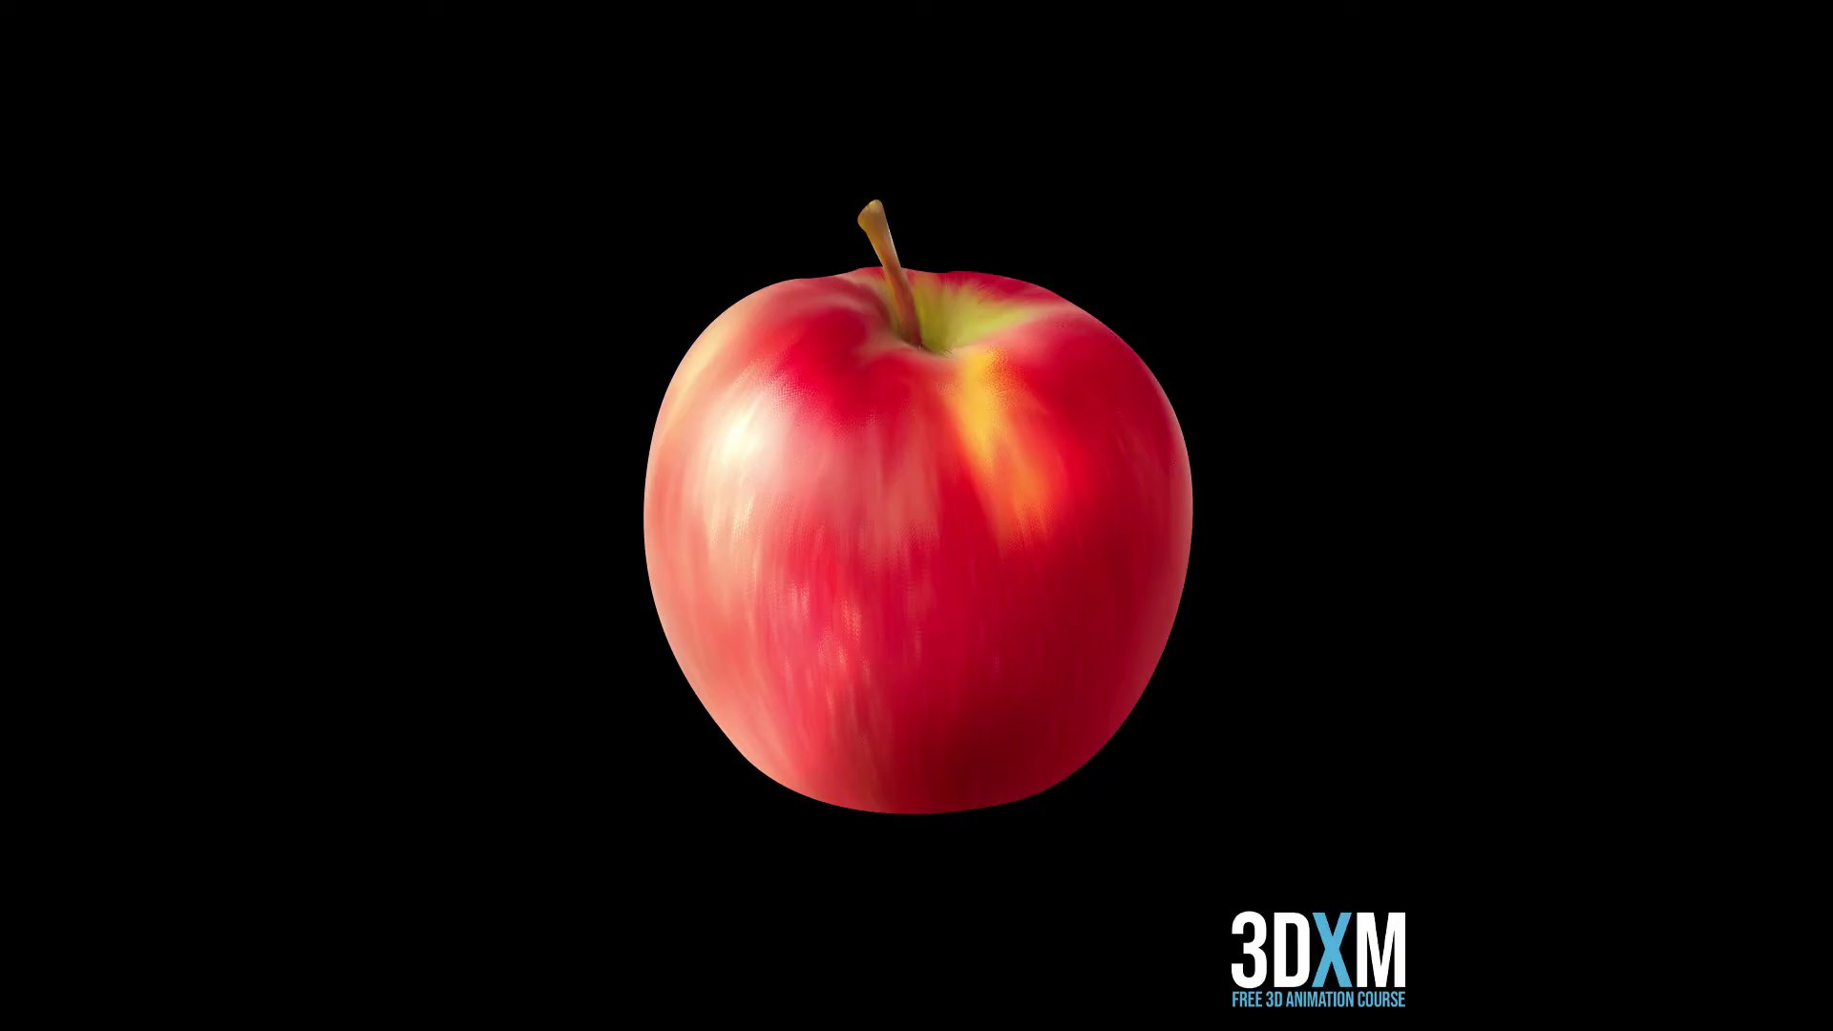
Load 'Apple Front.png' from Downloads as a reference image in the front view.
{"action": "left_click", "coordinate": [381, 101]}
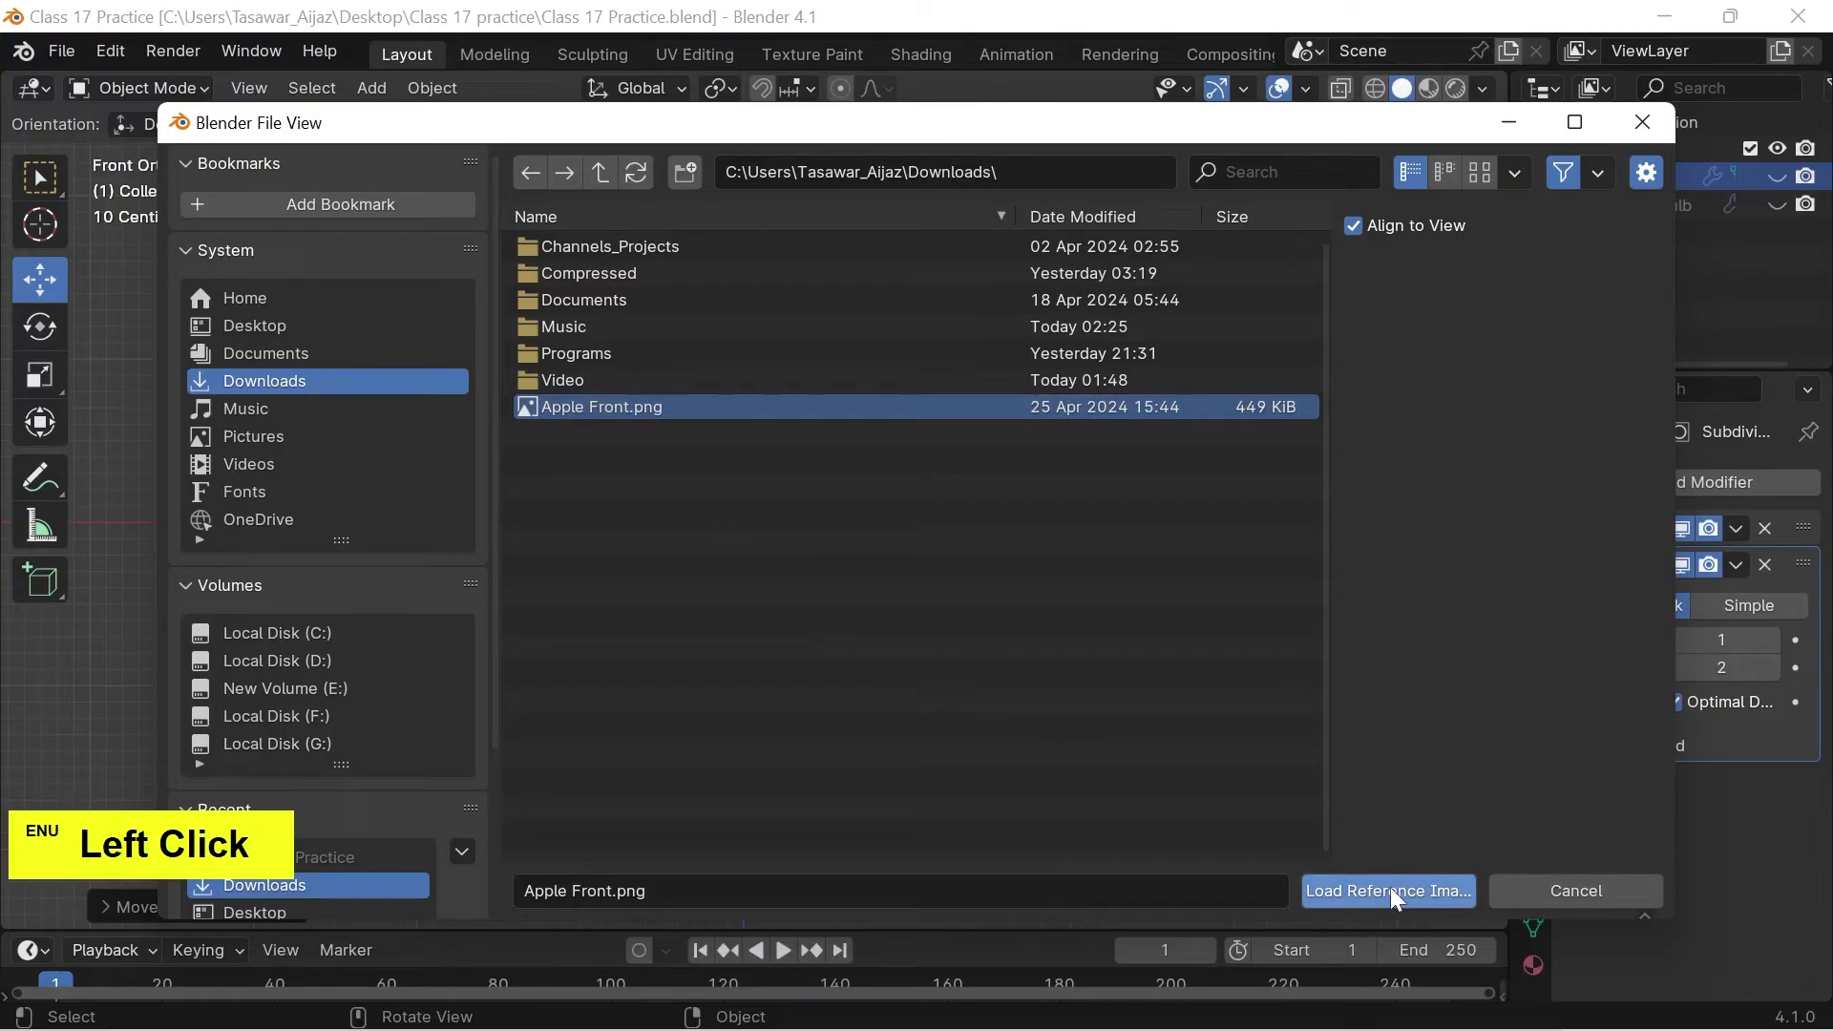
{"action": "scroll", "scroll_direction": "down", "scroll_amount": 3}
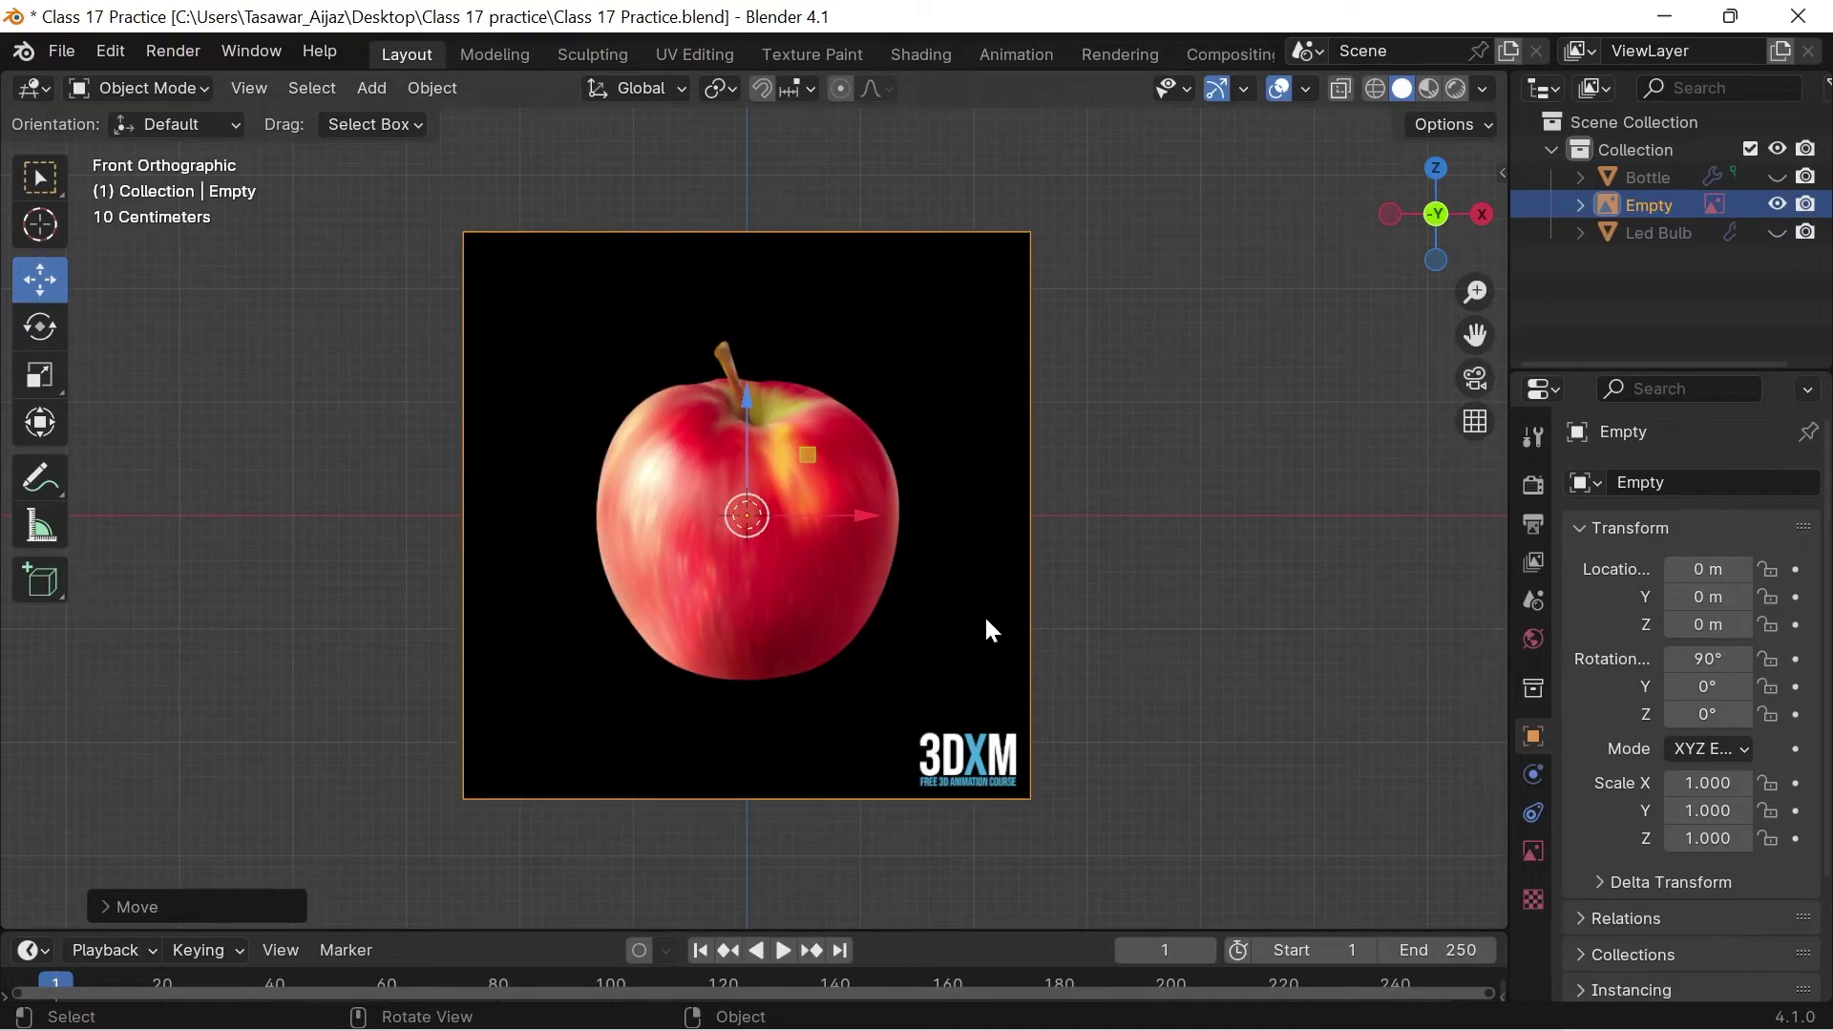
Set the apple reference to 0.3 opacity and make the Empty unselectable in the Outliner.
{"action": "left_click", "coordinate": [990, 627]}
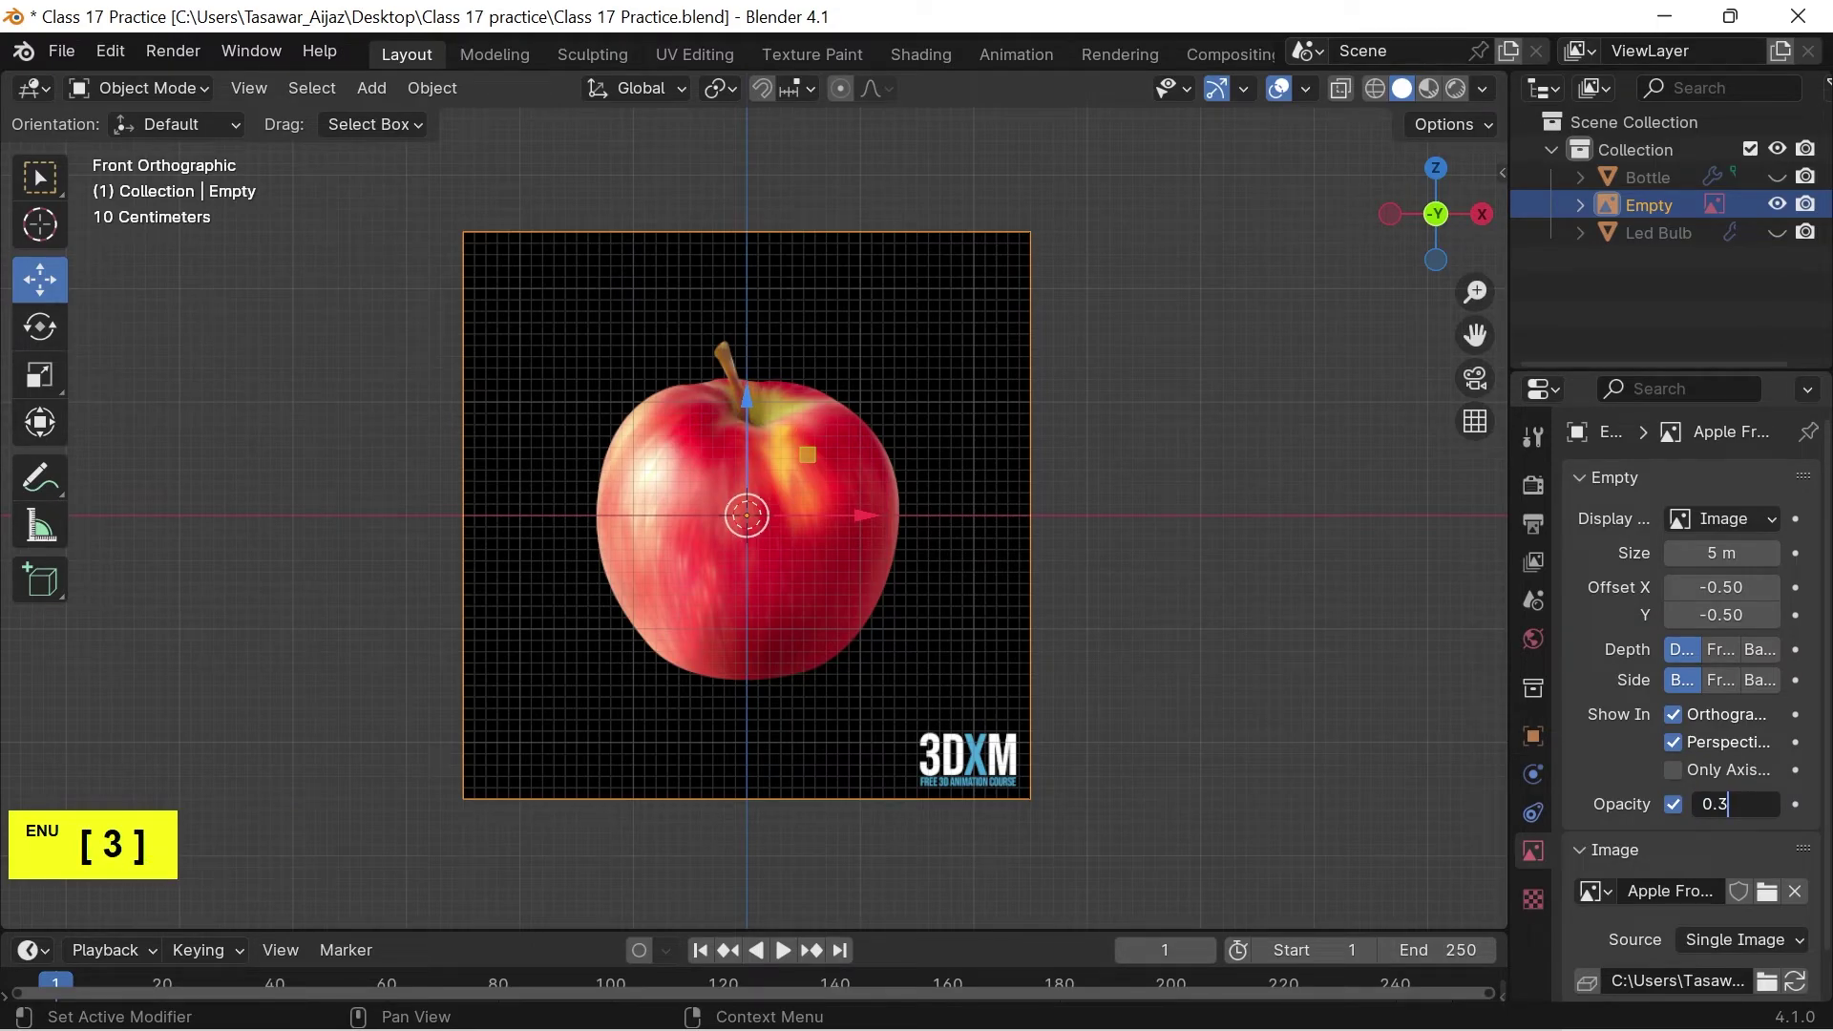
{"action": "key", "text": "Return"}
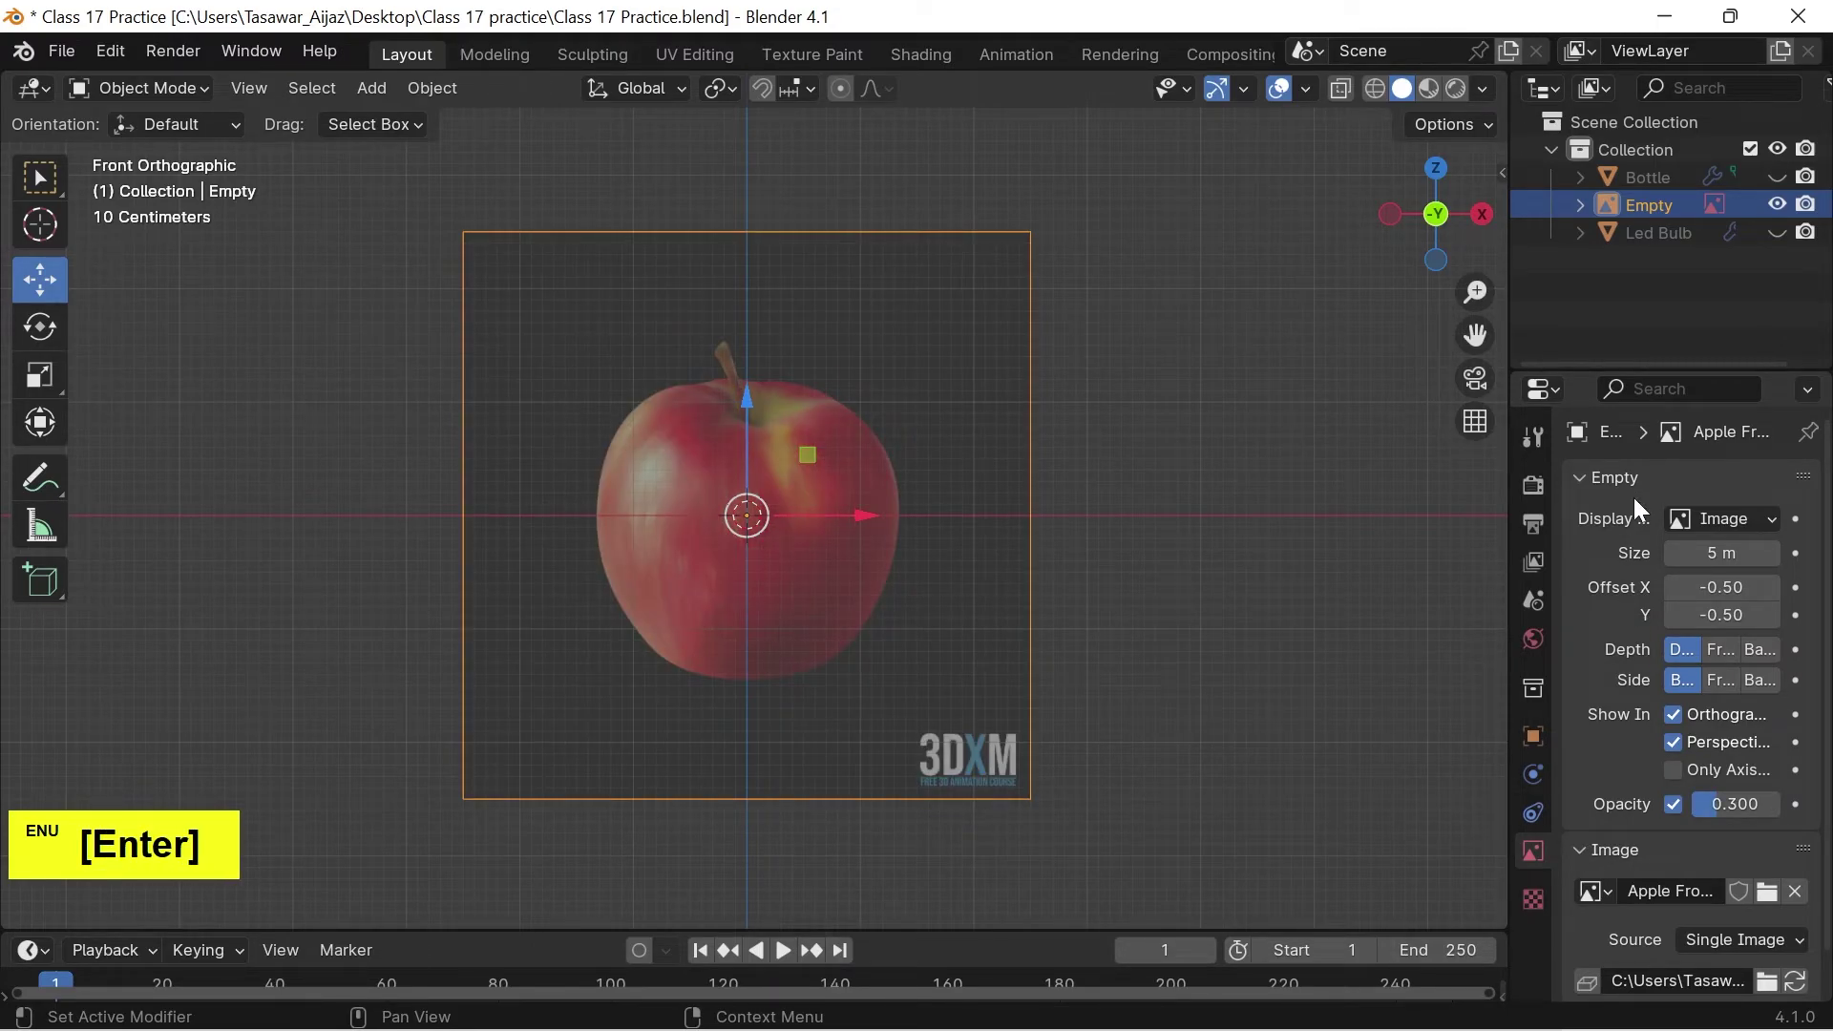
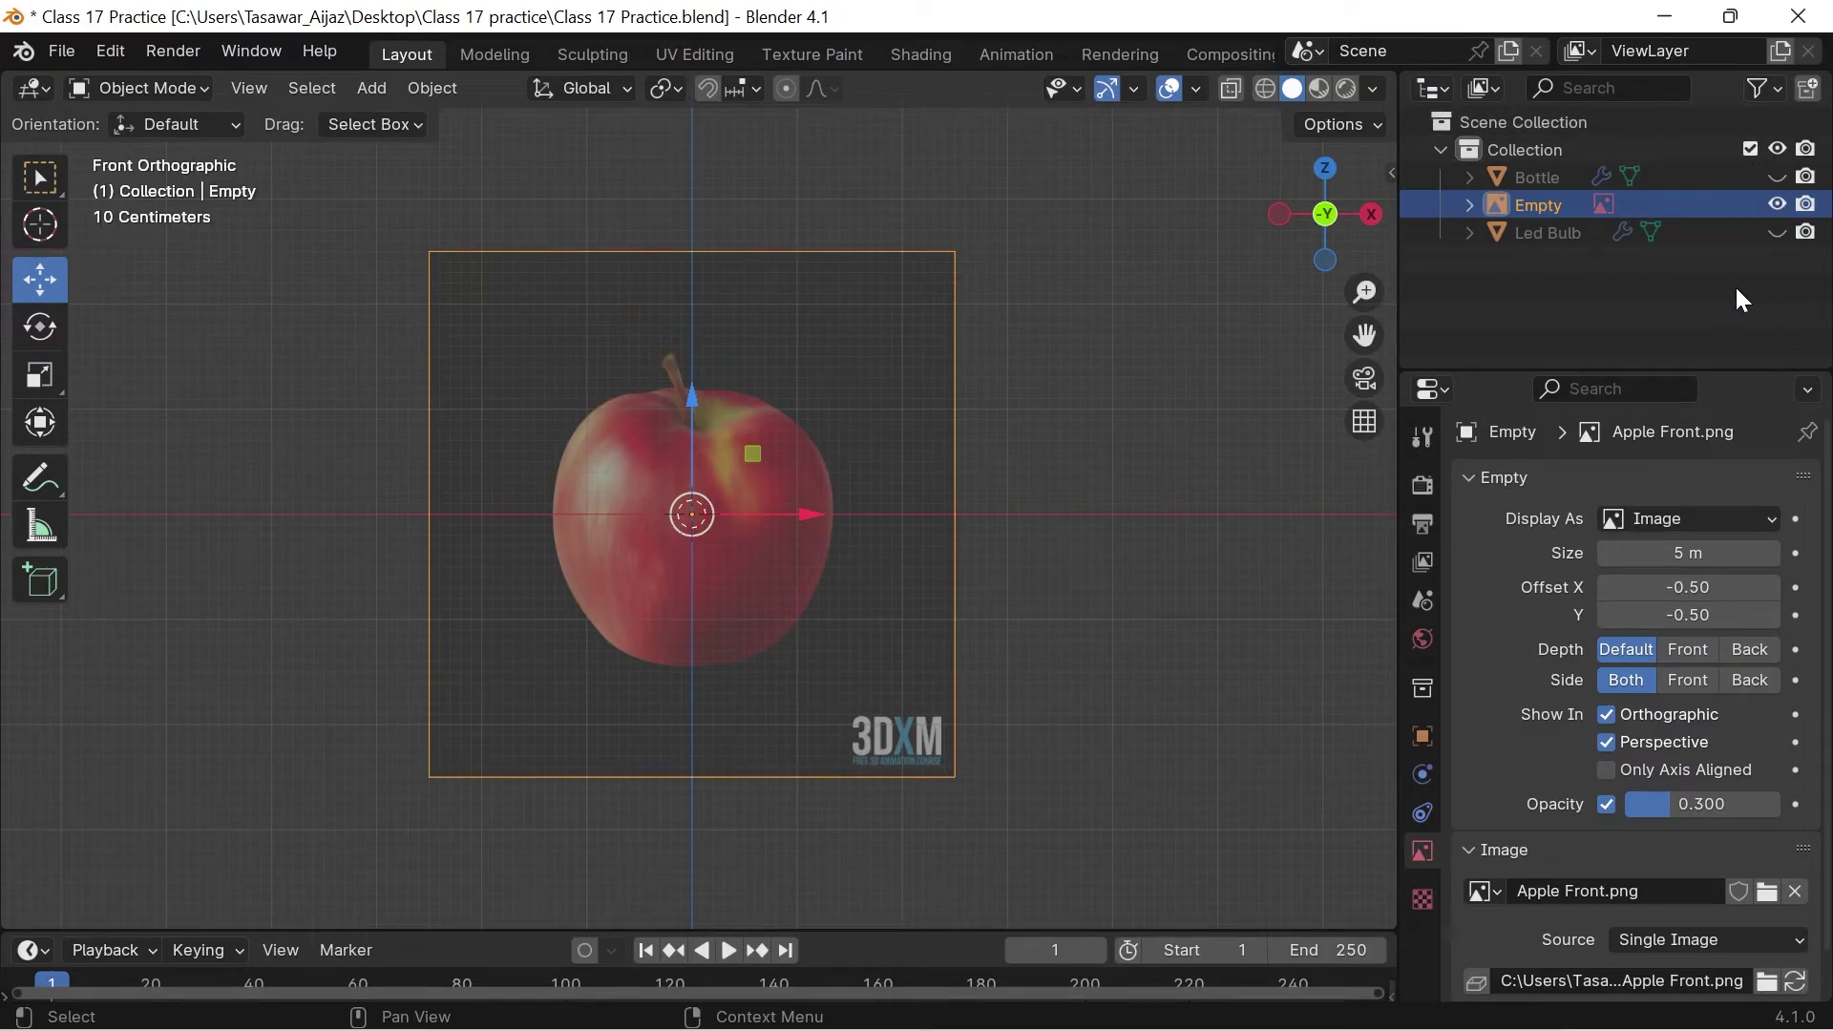
{"action": "left_click", "coordinate": [1778, 95]}
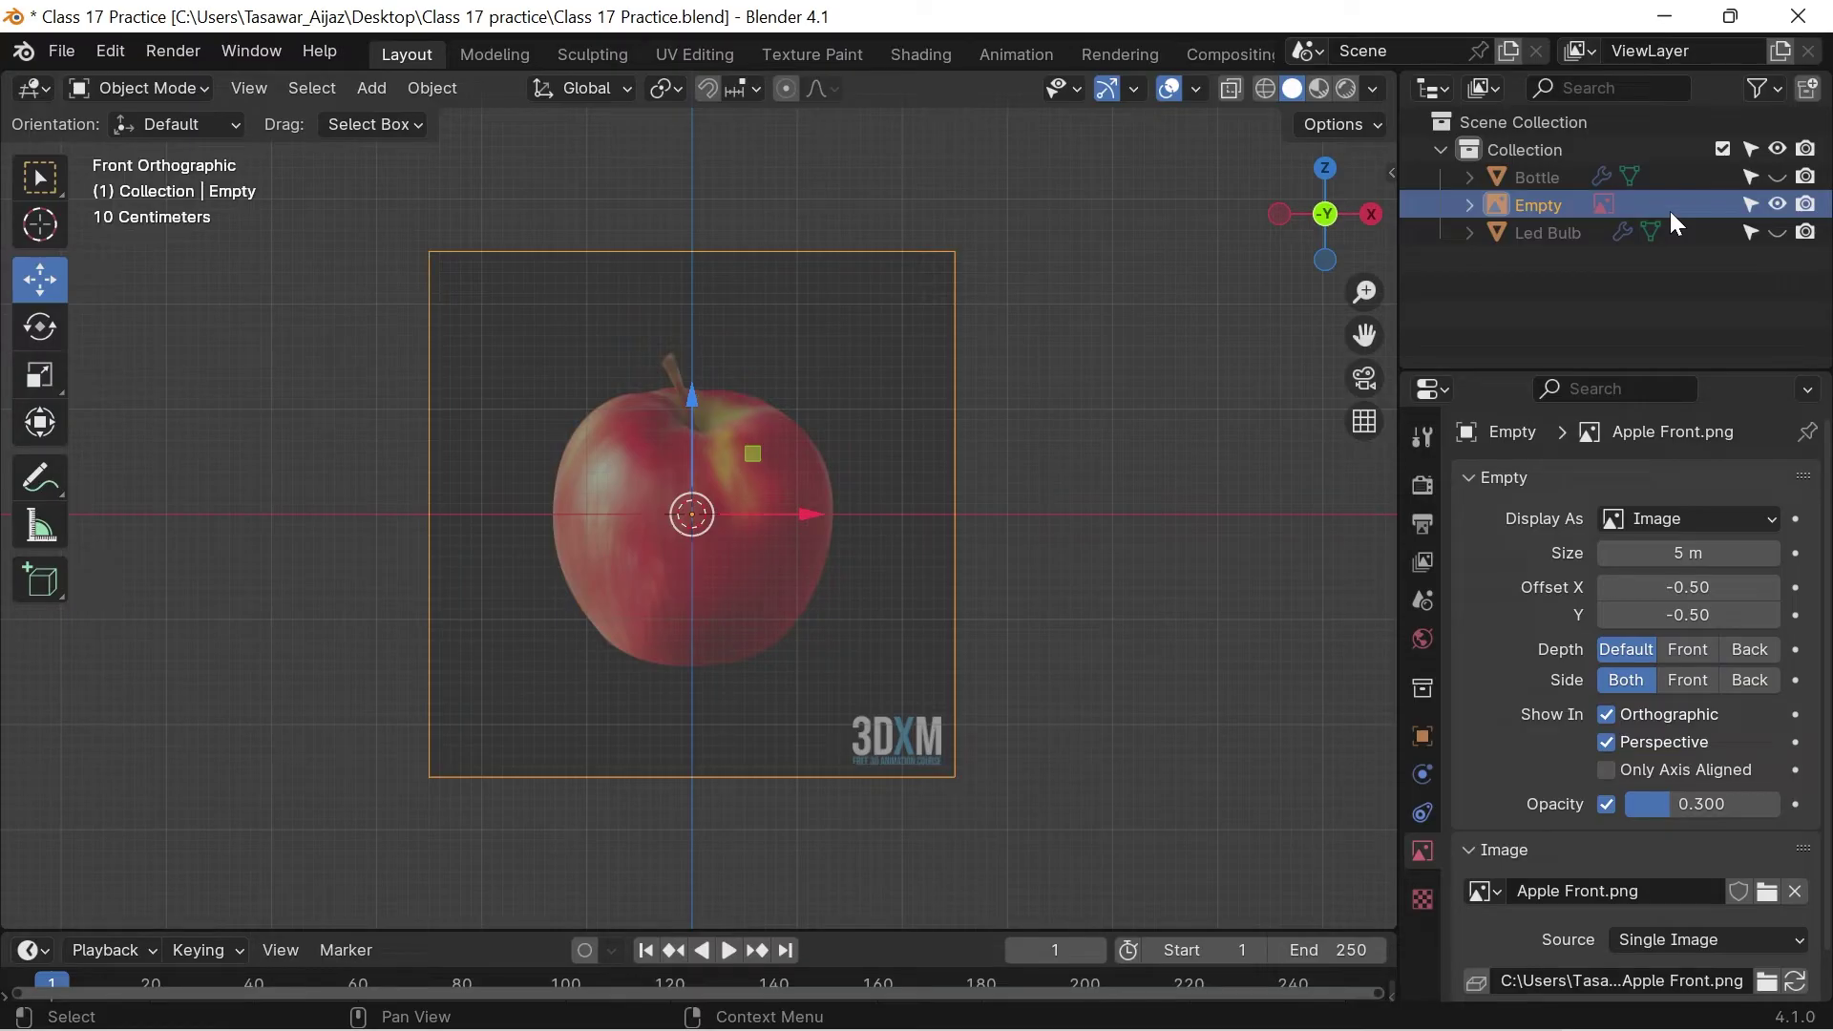
{"action": "left_click", "coordinate": [1751, 217]}
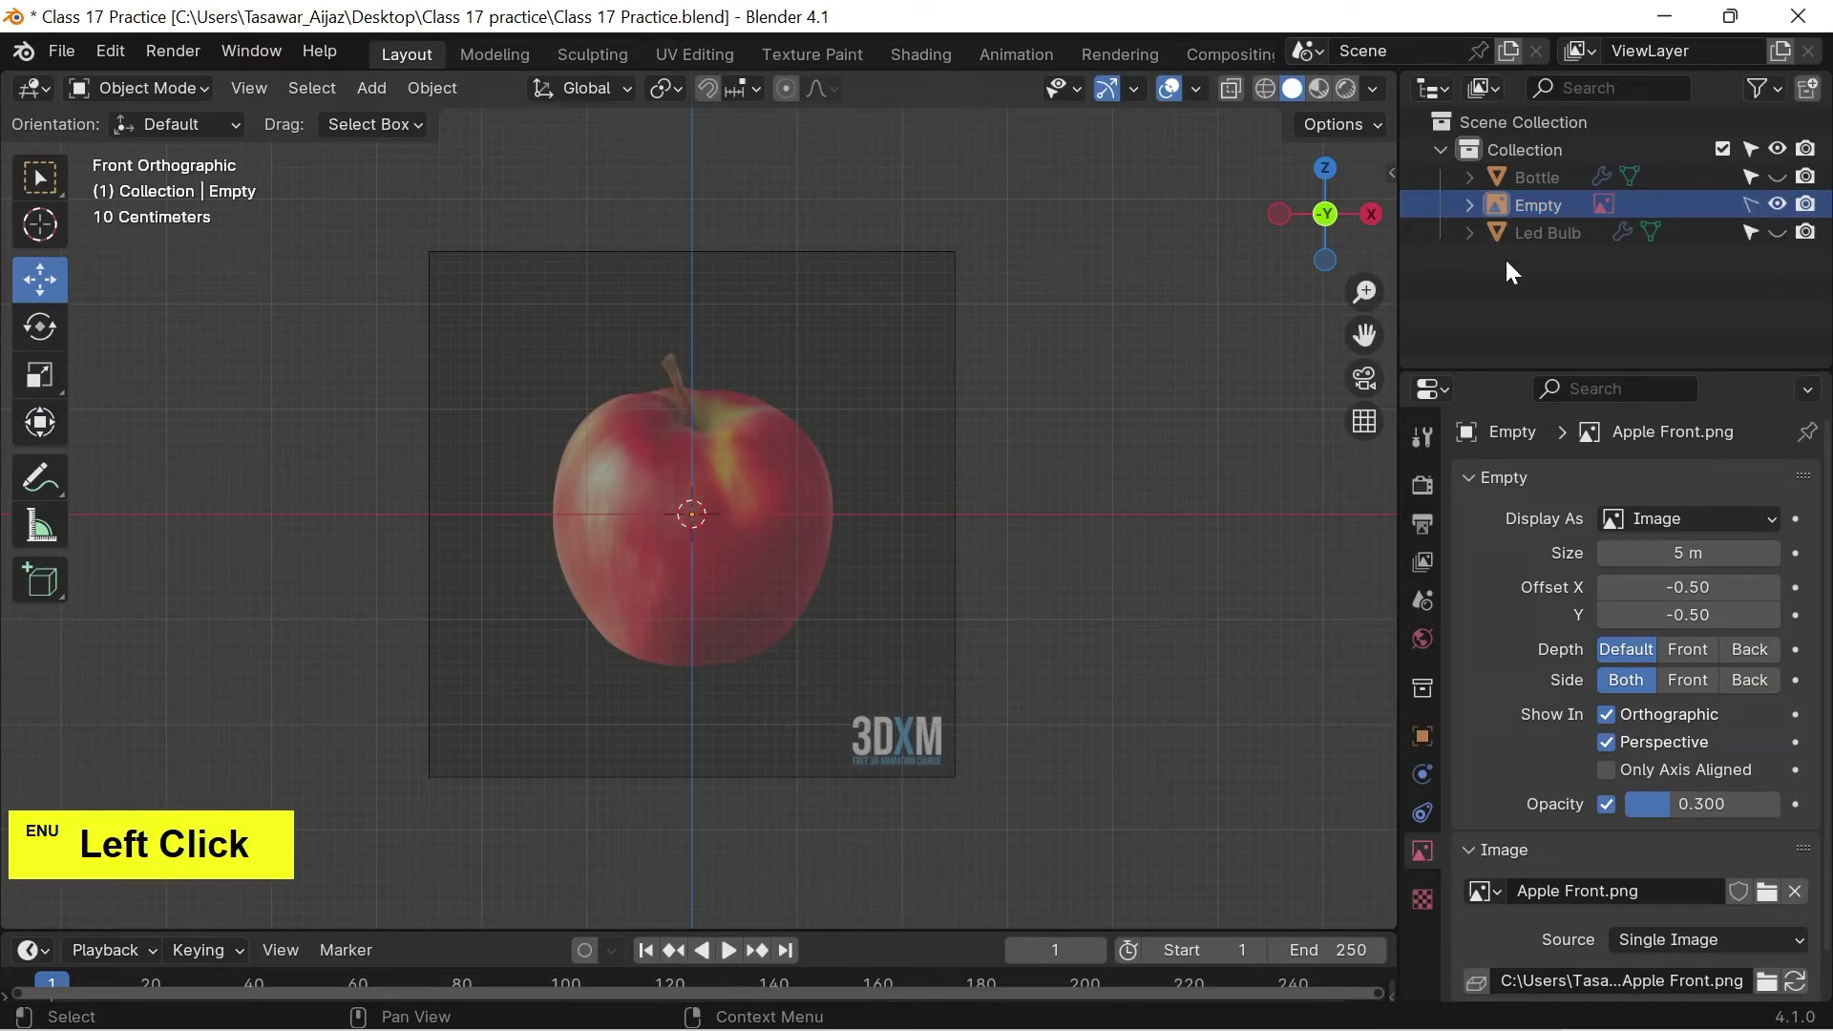
{"action": "left_click", "coordinate": [870, 376]}
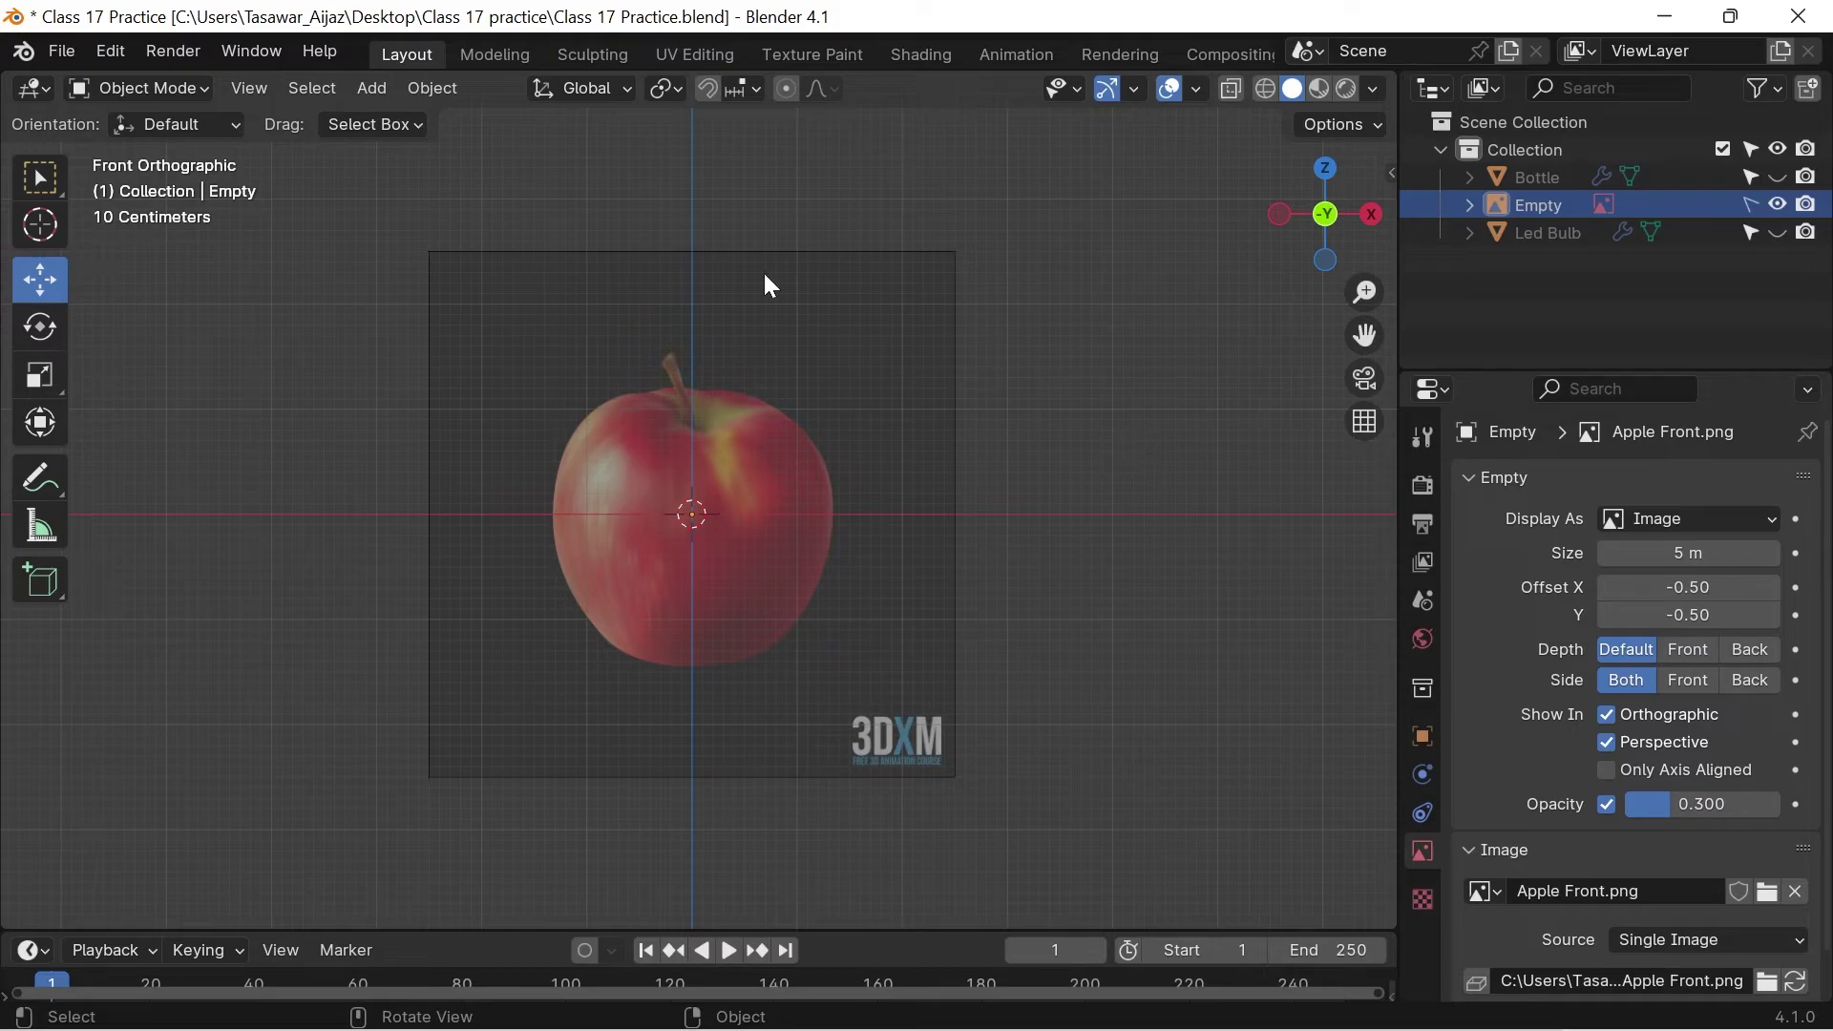
Add a UV sphere, move it up and scale it to match the apple's outline.
{"action": "left_click", "coordinate": [384, 105]}
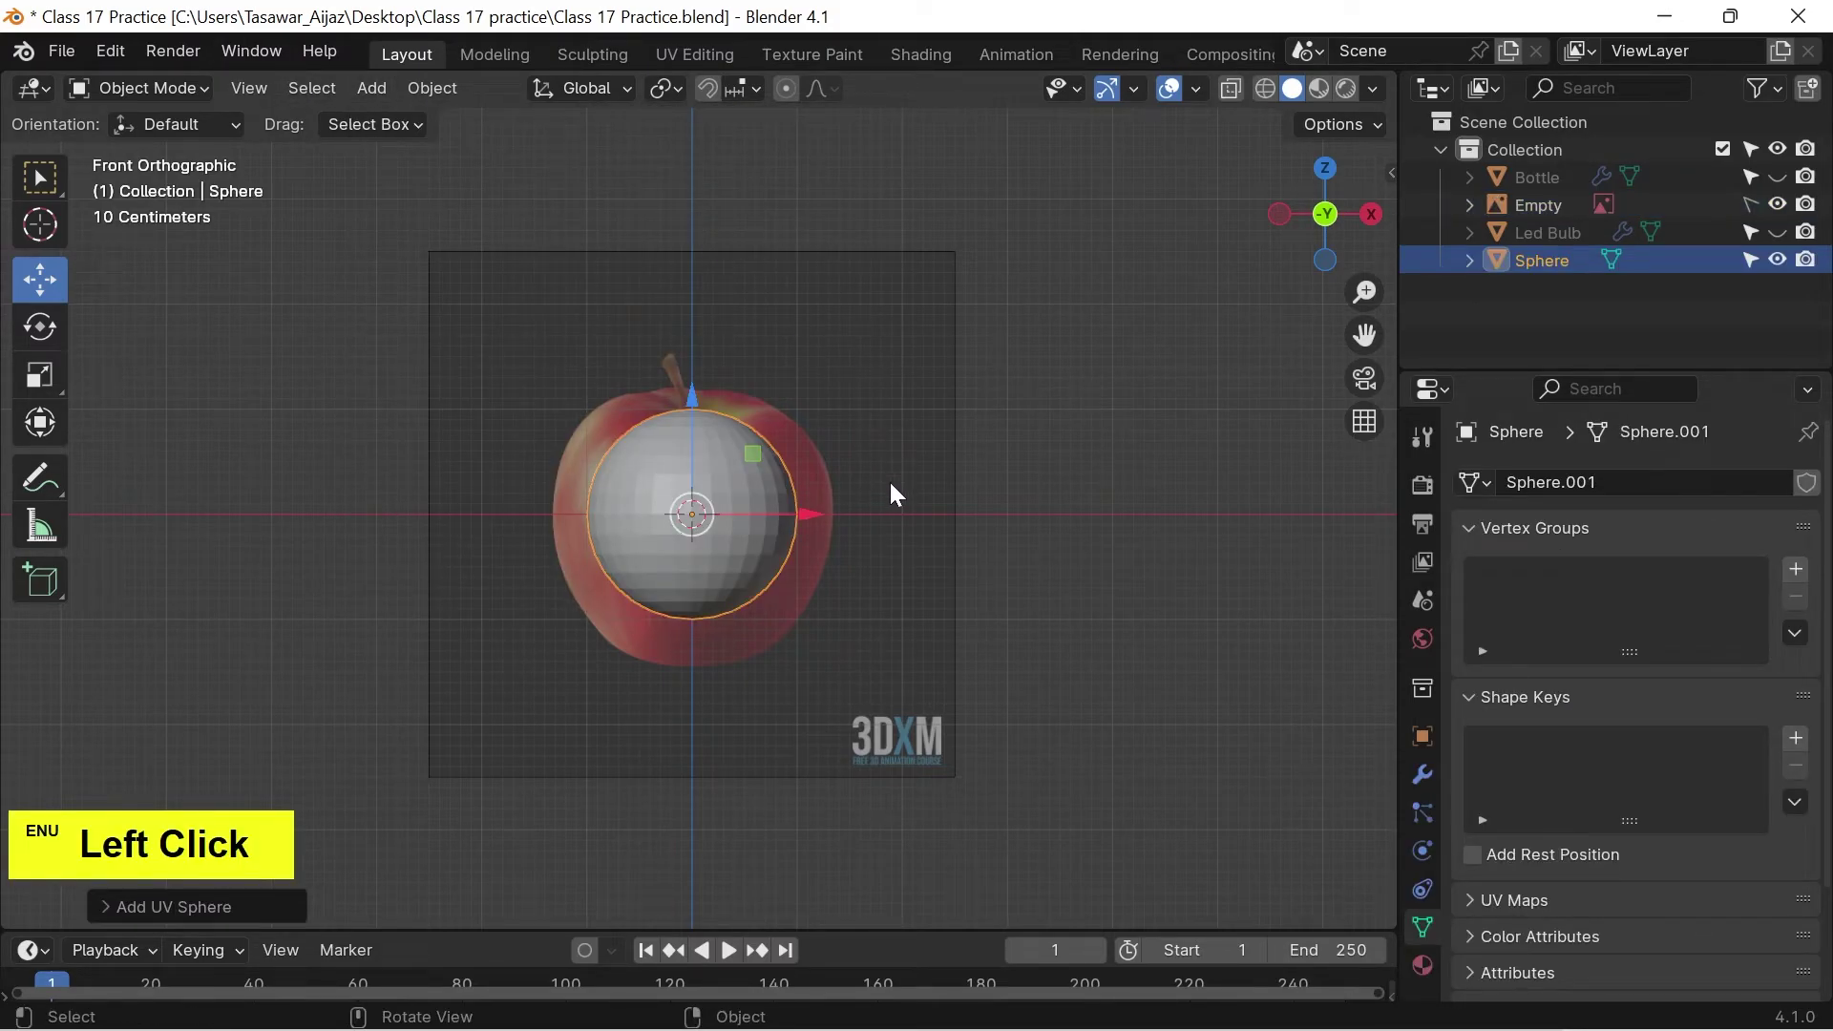
{"action": "key", "text": "Tab"}
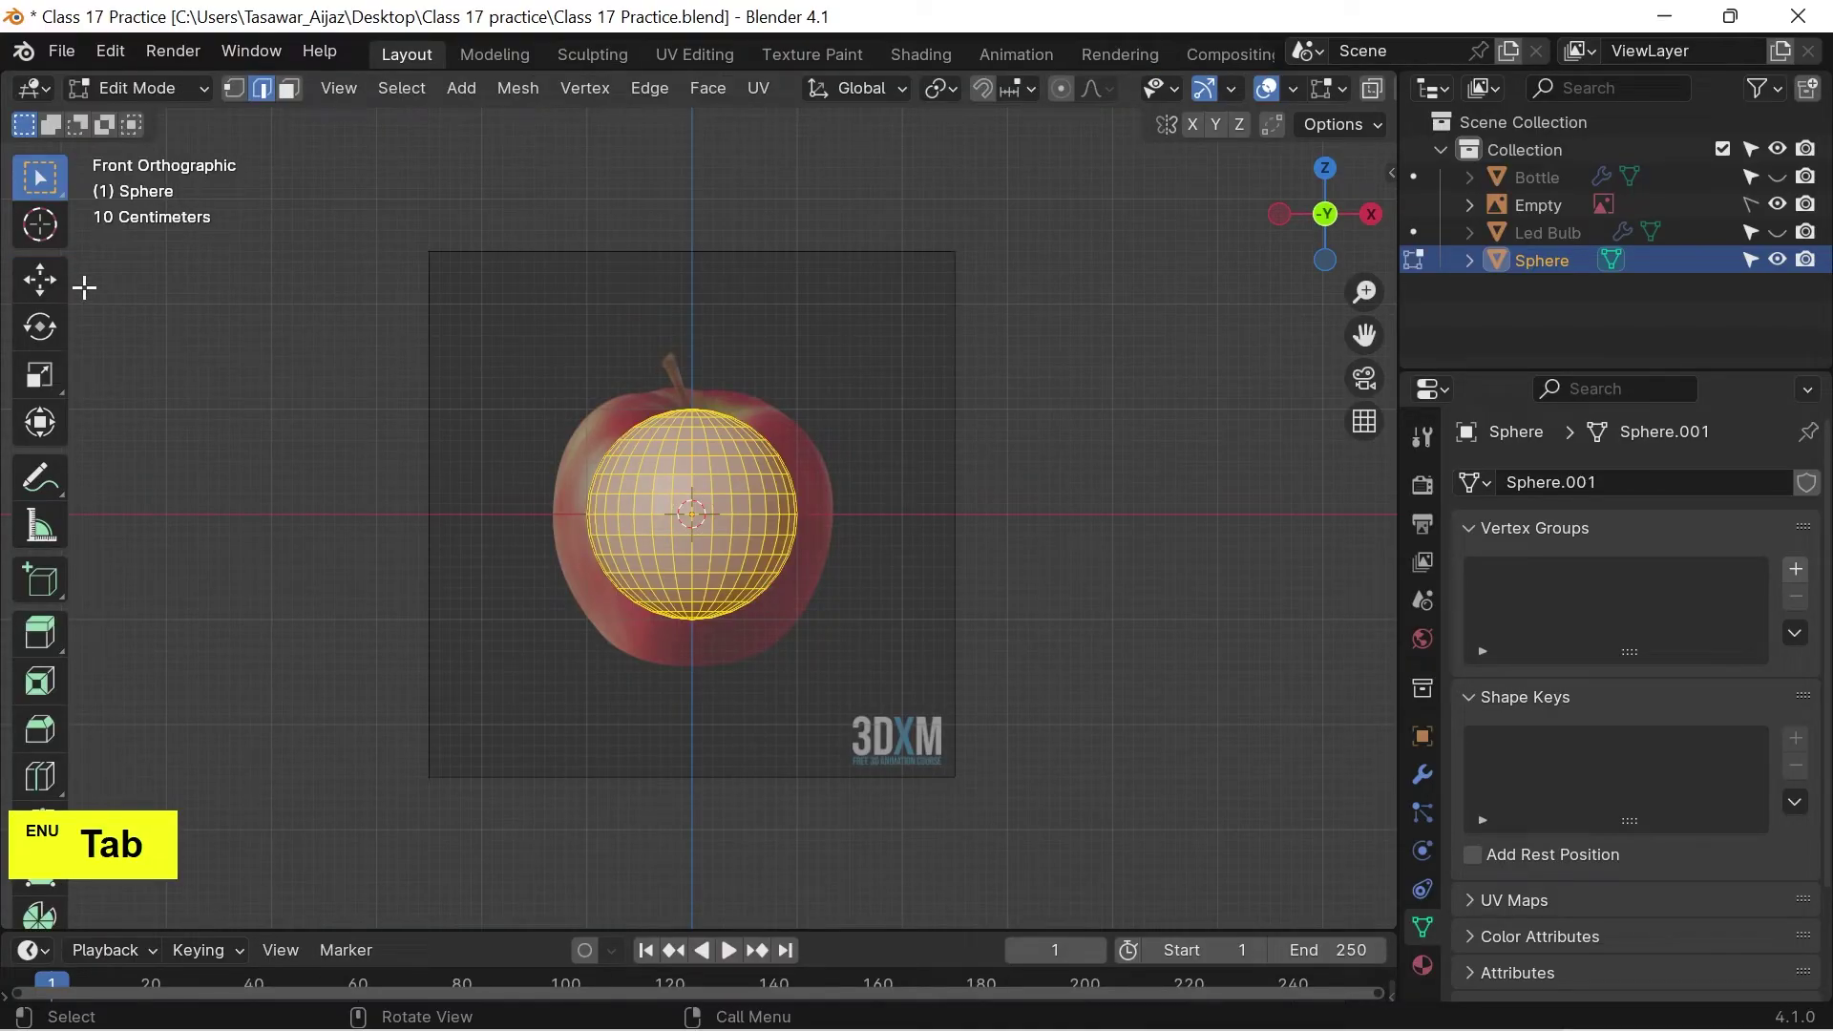
{"action": "left_click", "coordinate": [53, 295]}
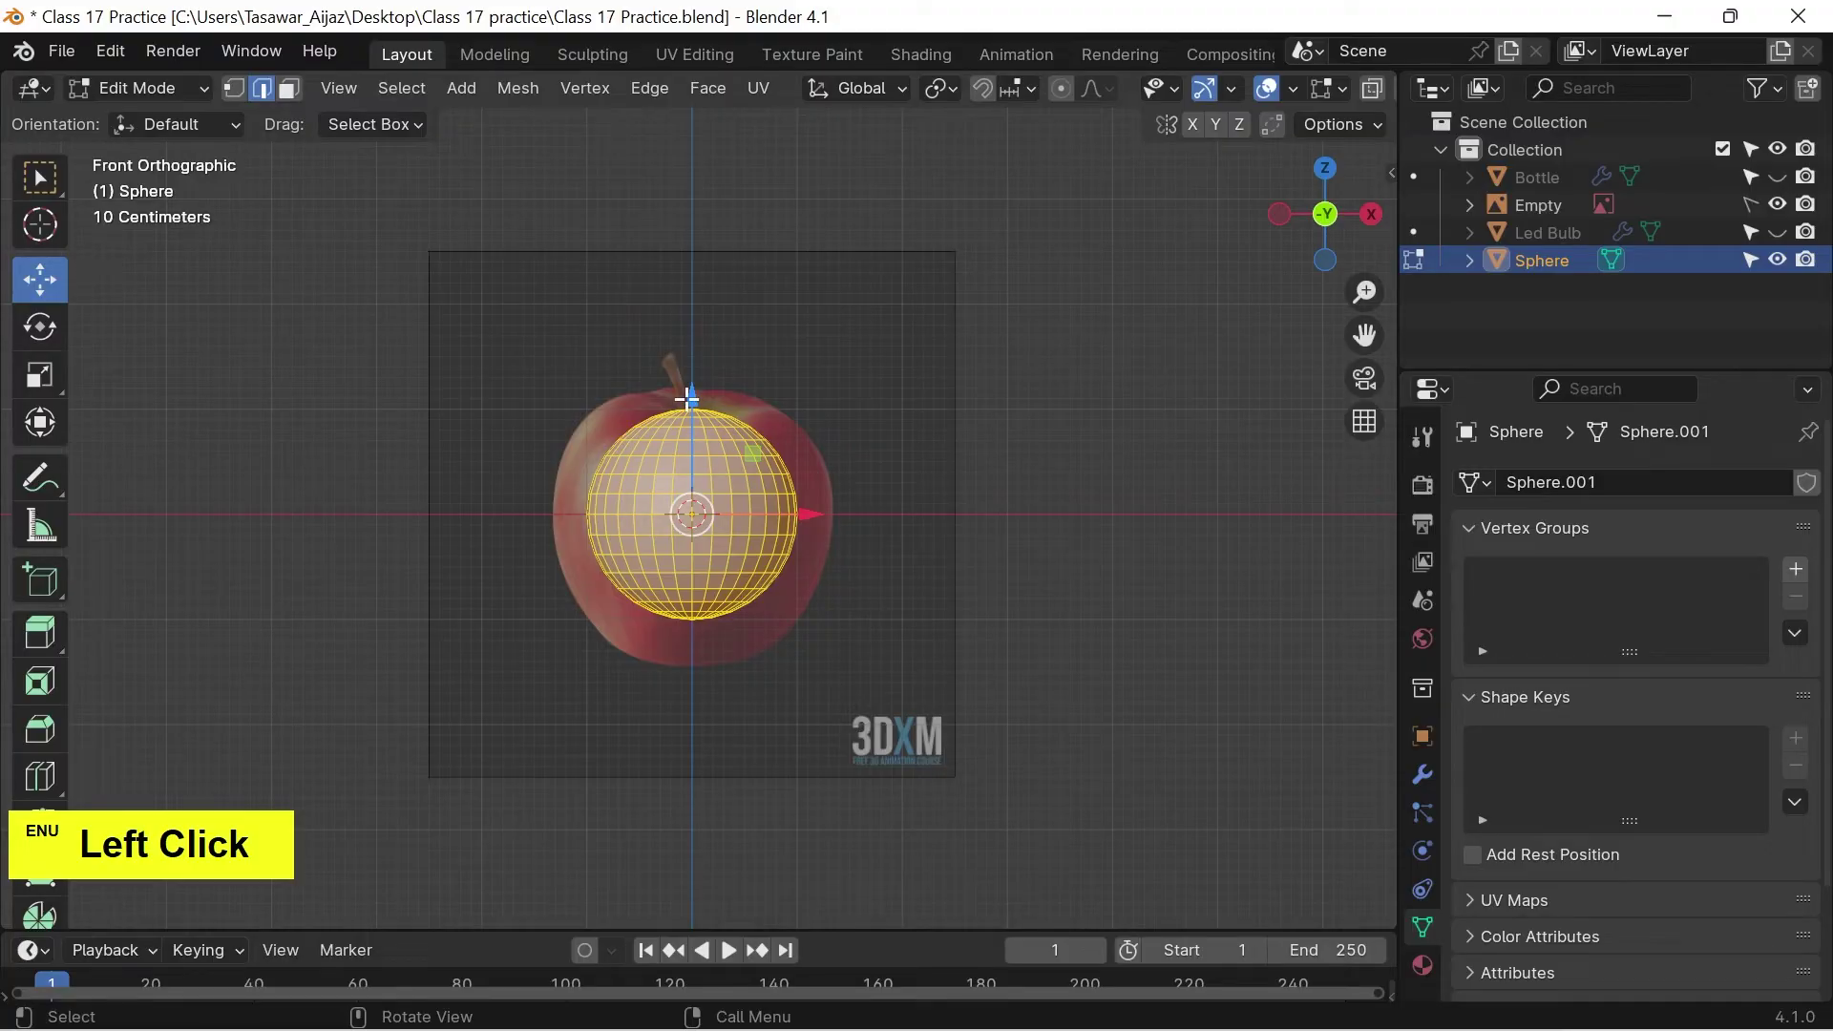
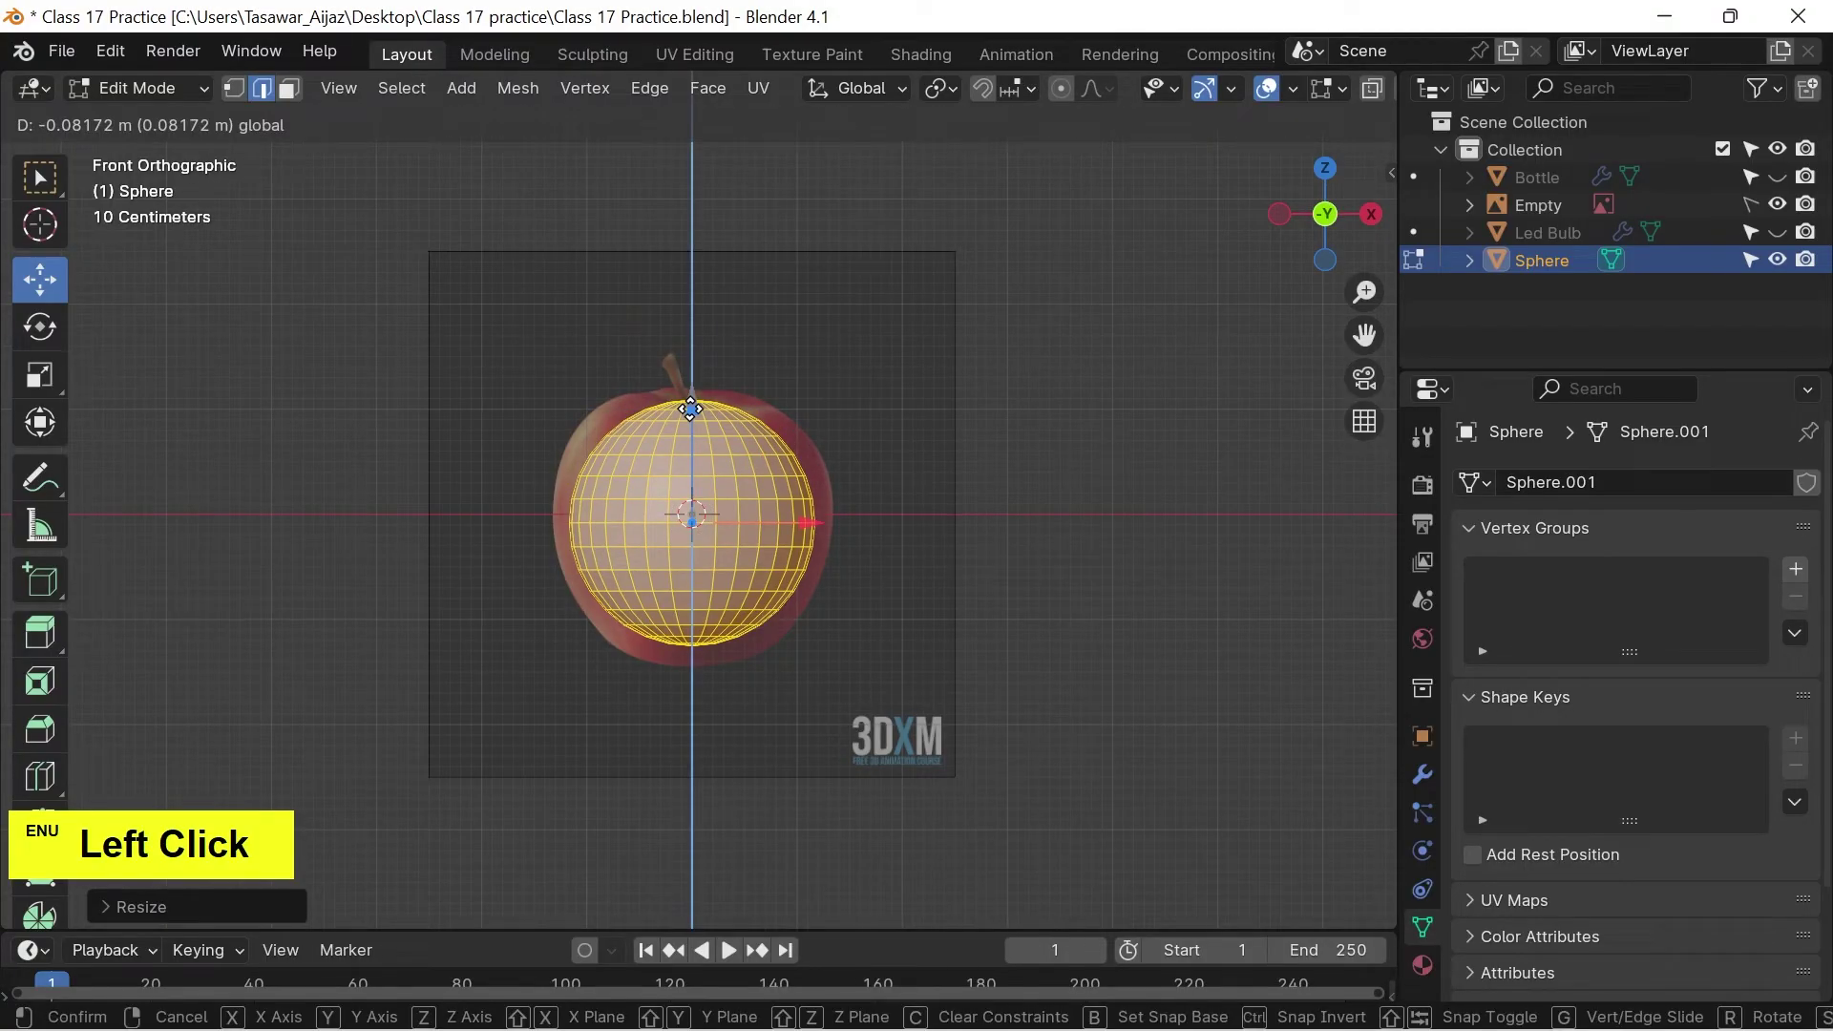
{"action": "scroll", "scroll_direction": "up", "scroll_amount": 3}
{"action": "key", "text": "s"}
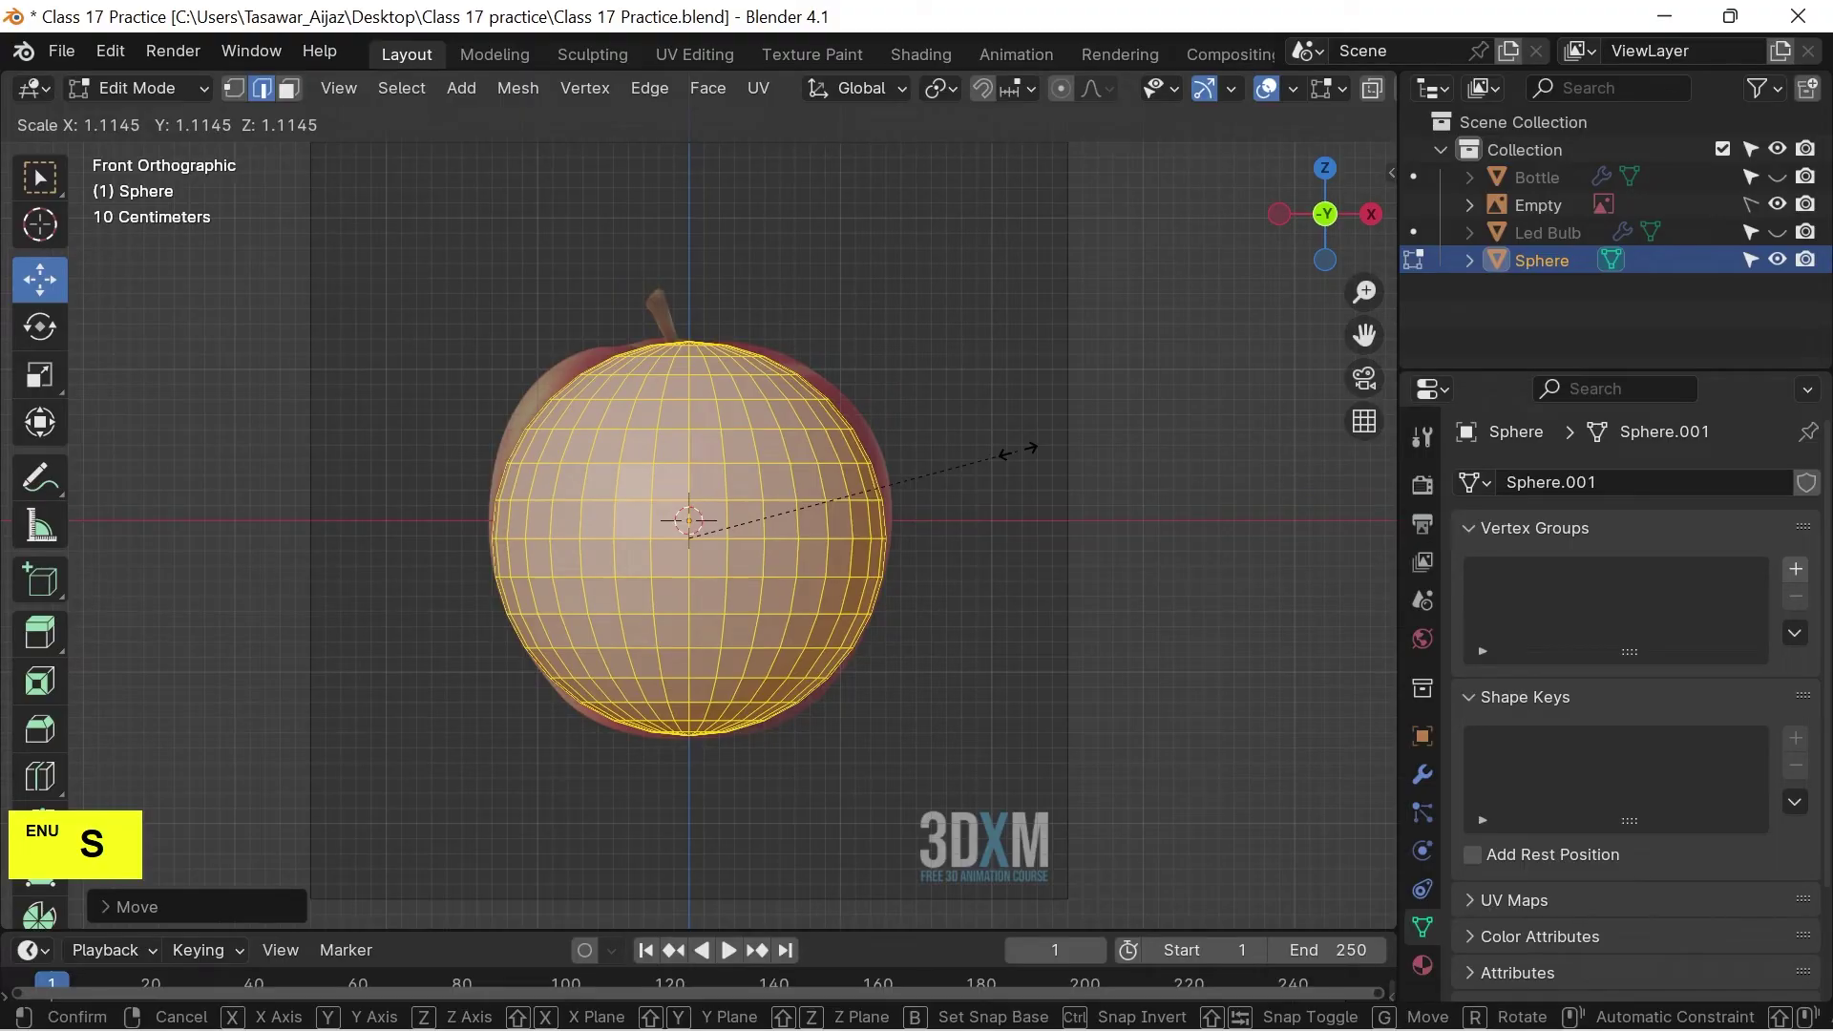
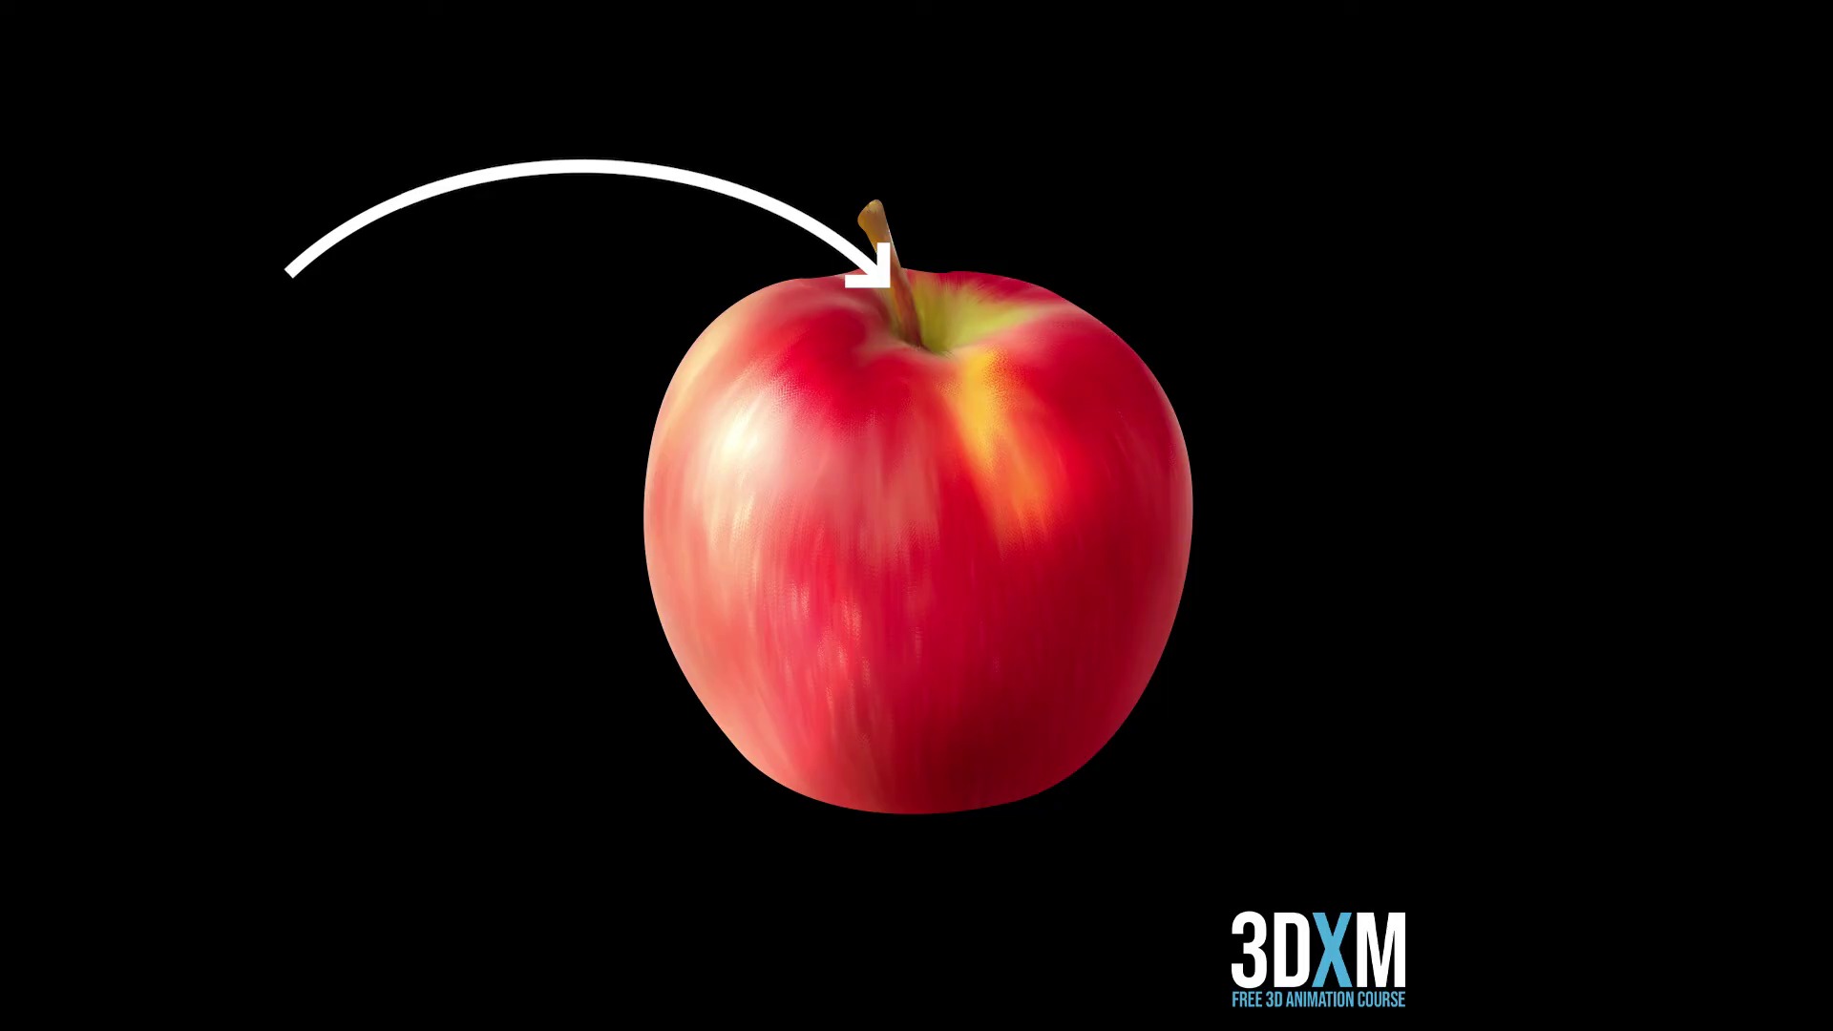
Select the sphere's top vertex, move it on Z, and enable proportional editing.
{"action": "key", "text": "1"}
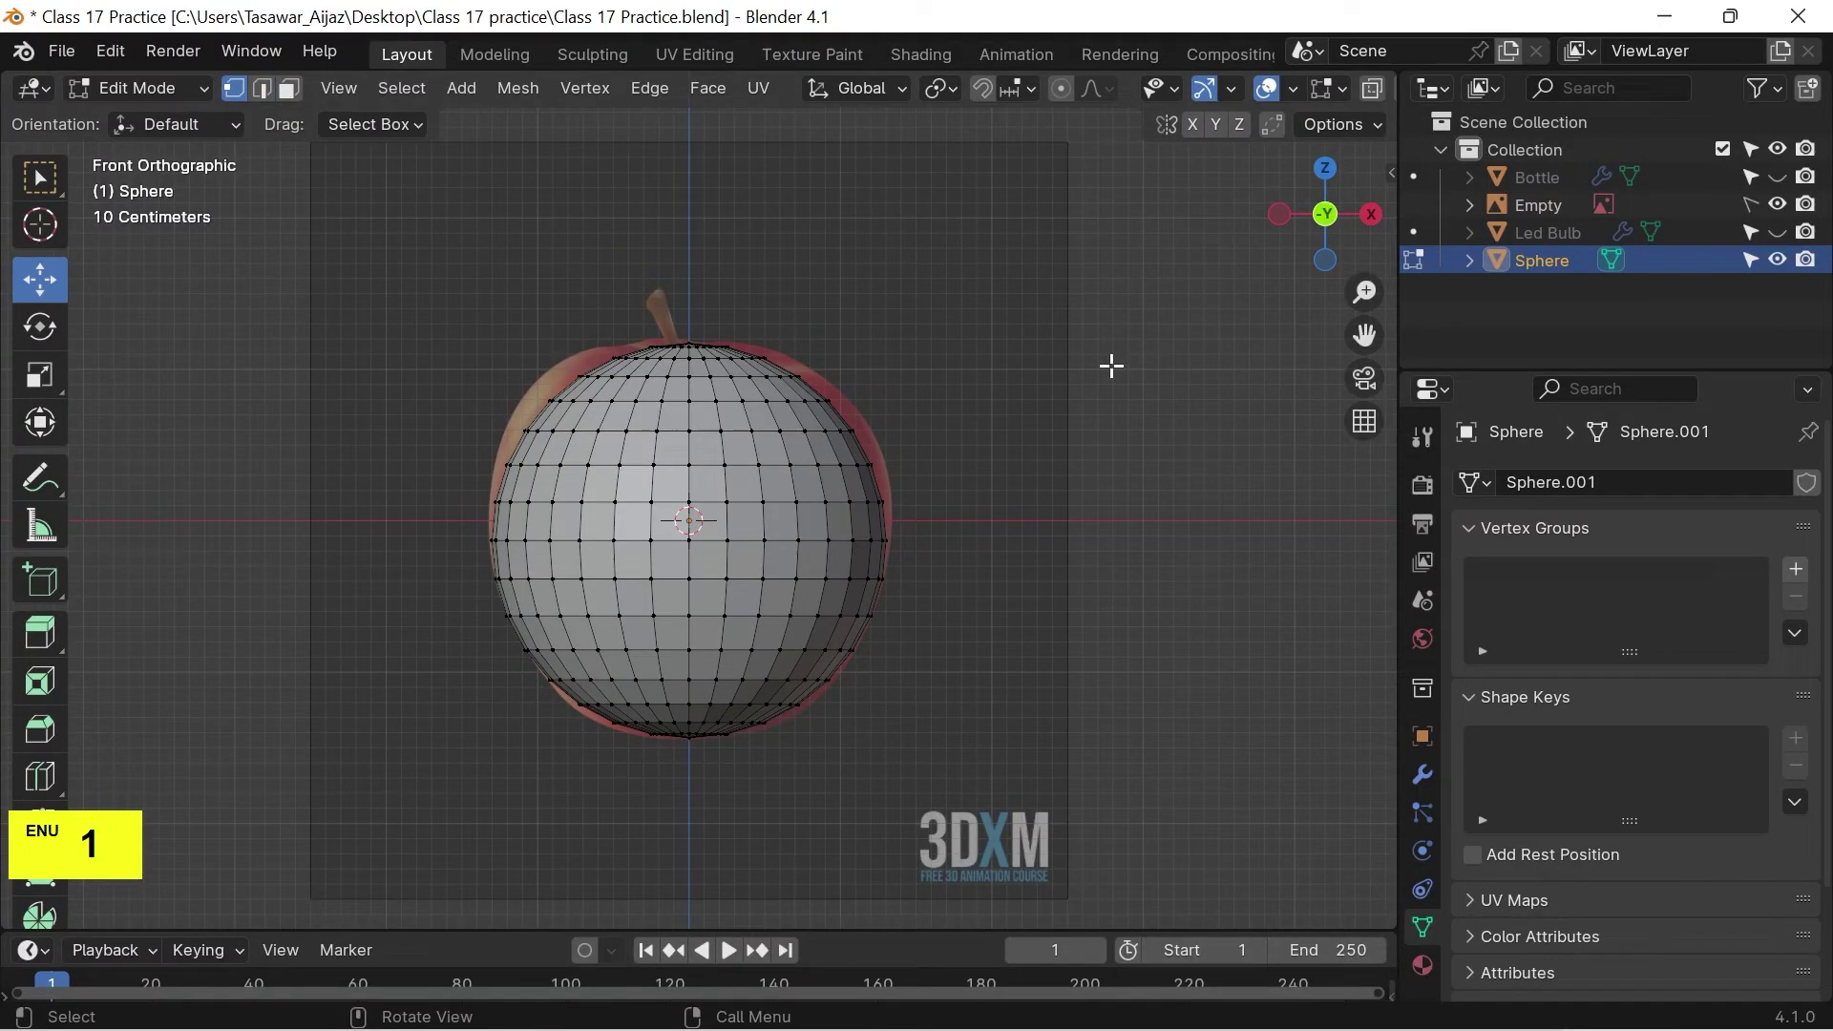
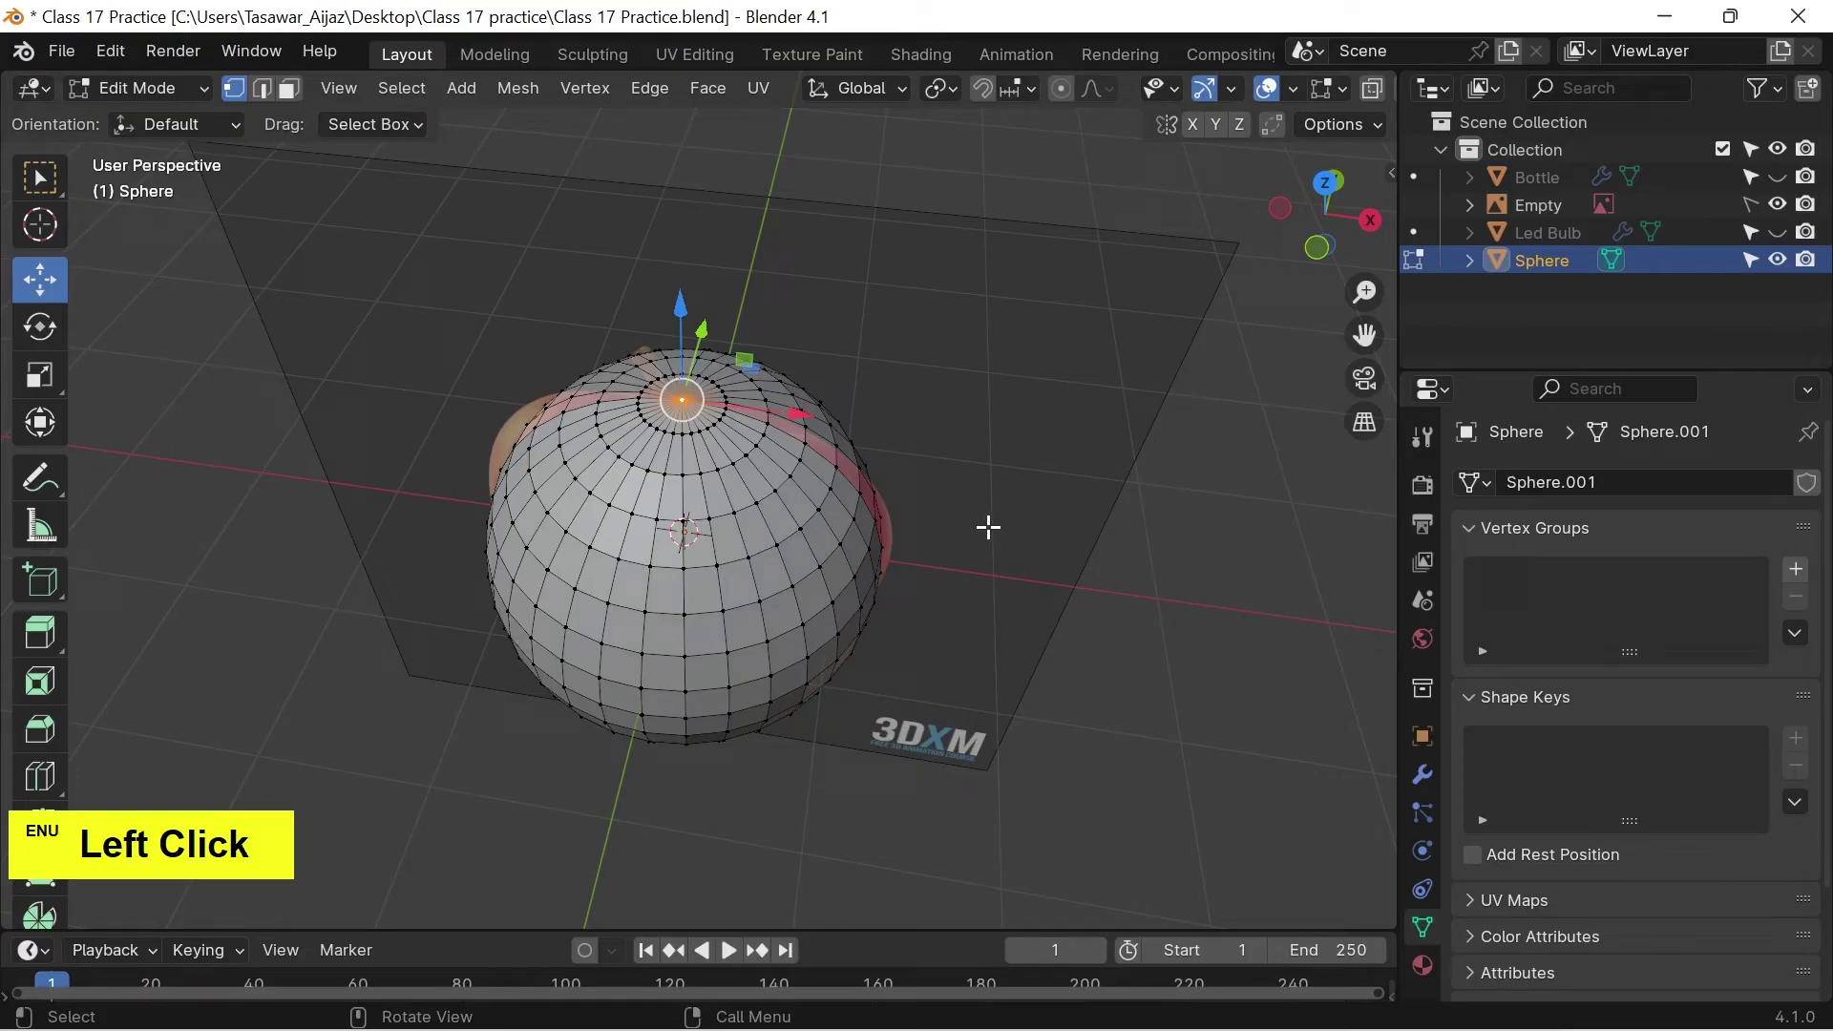
{"action": "key", "text": "g"}
{"action": "key", "text": "z"}
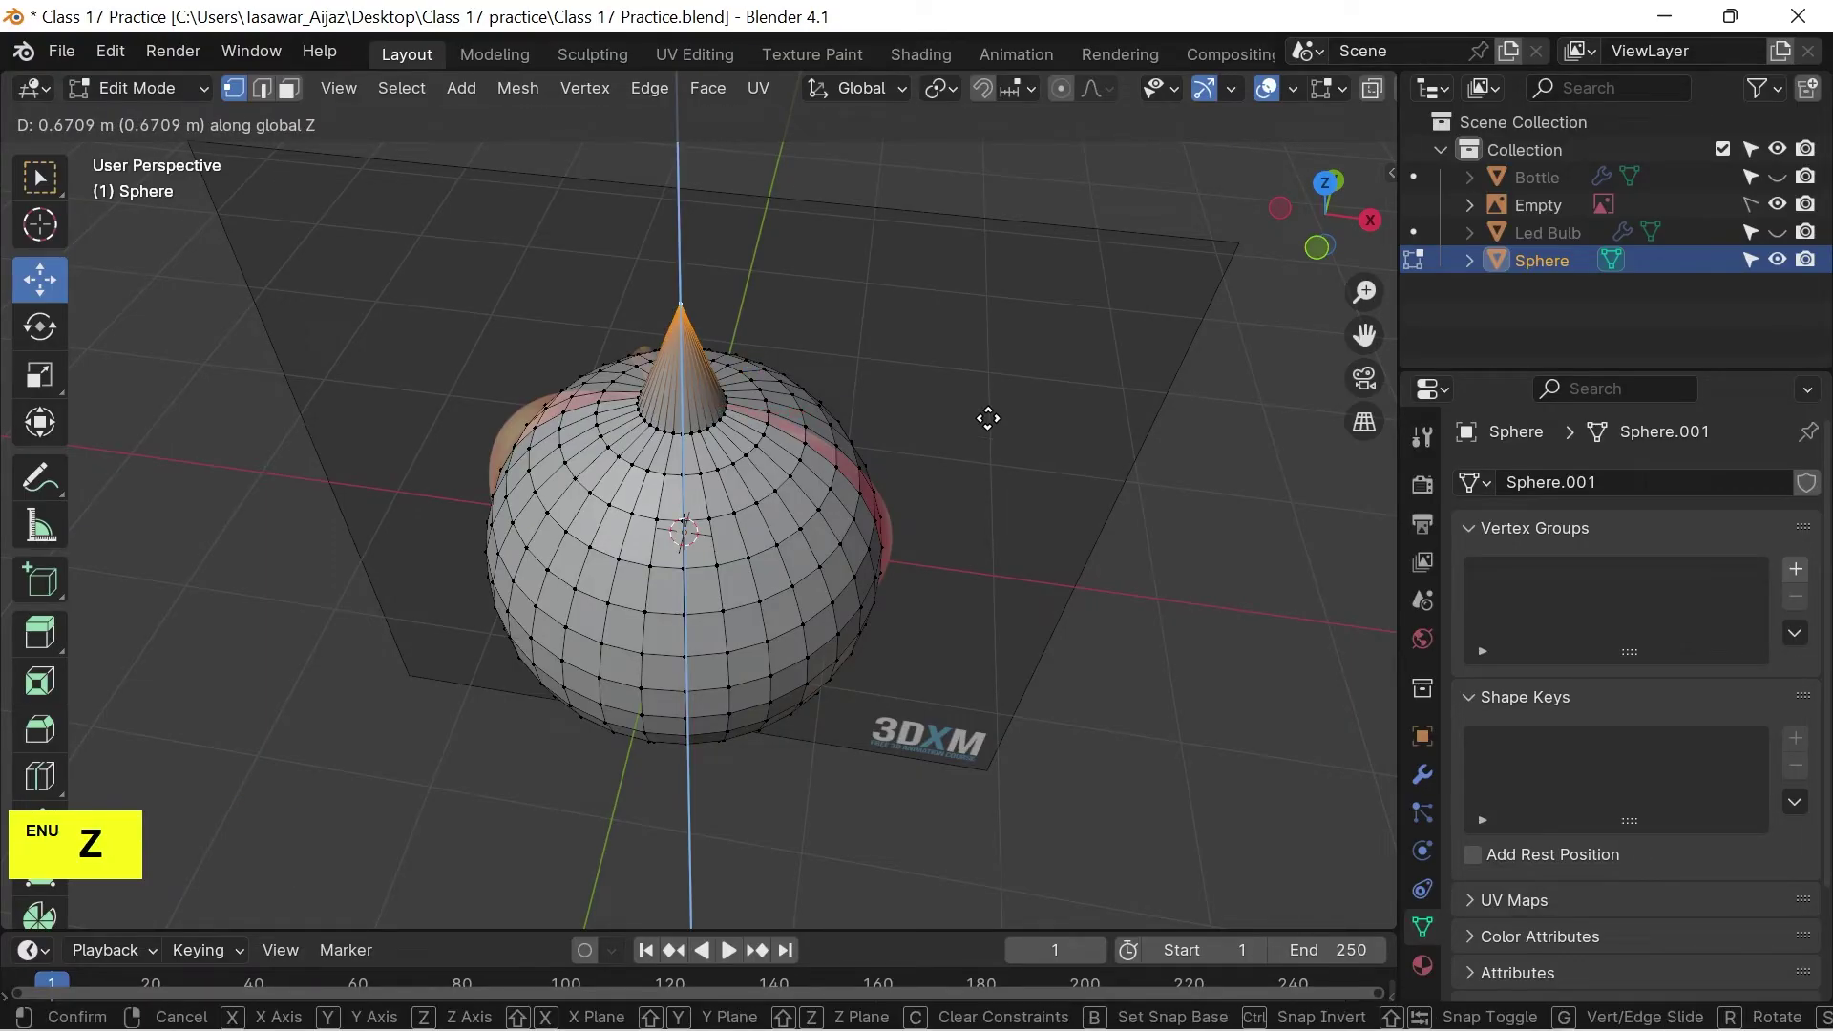
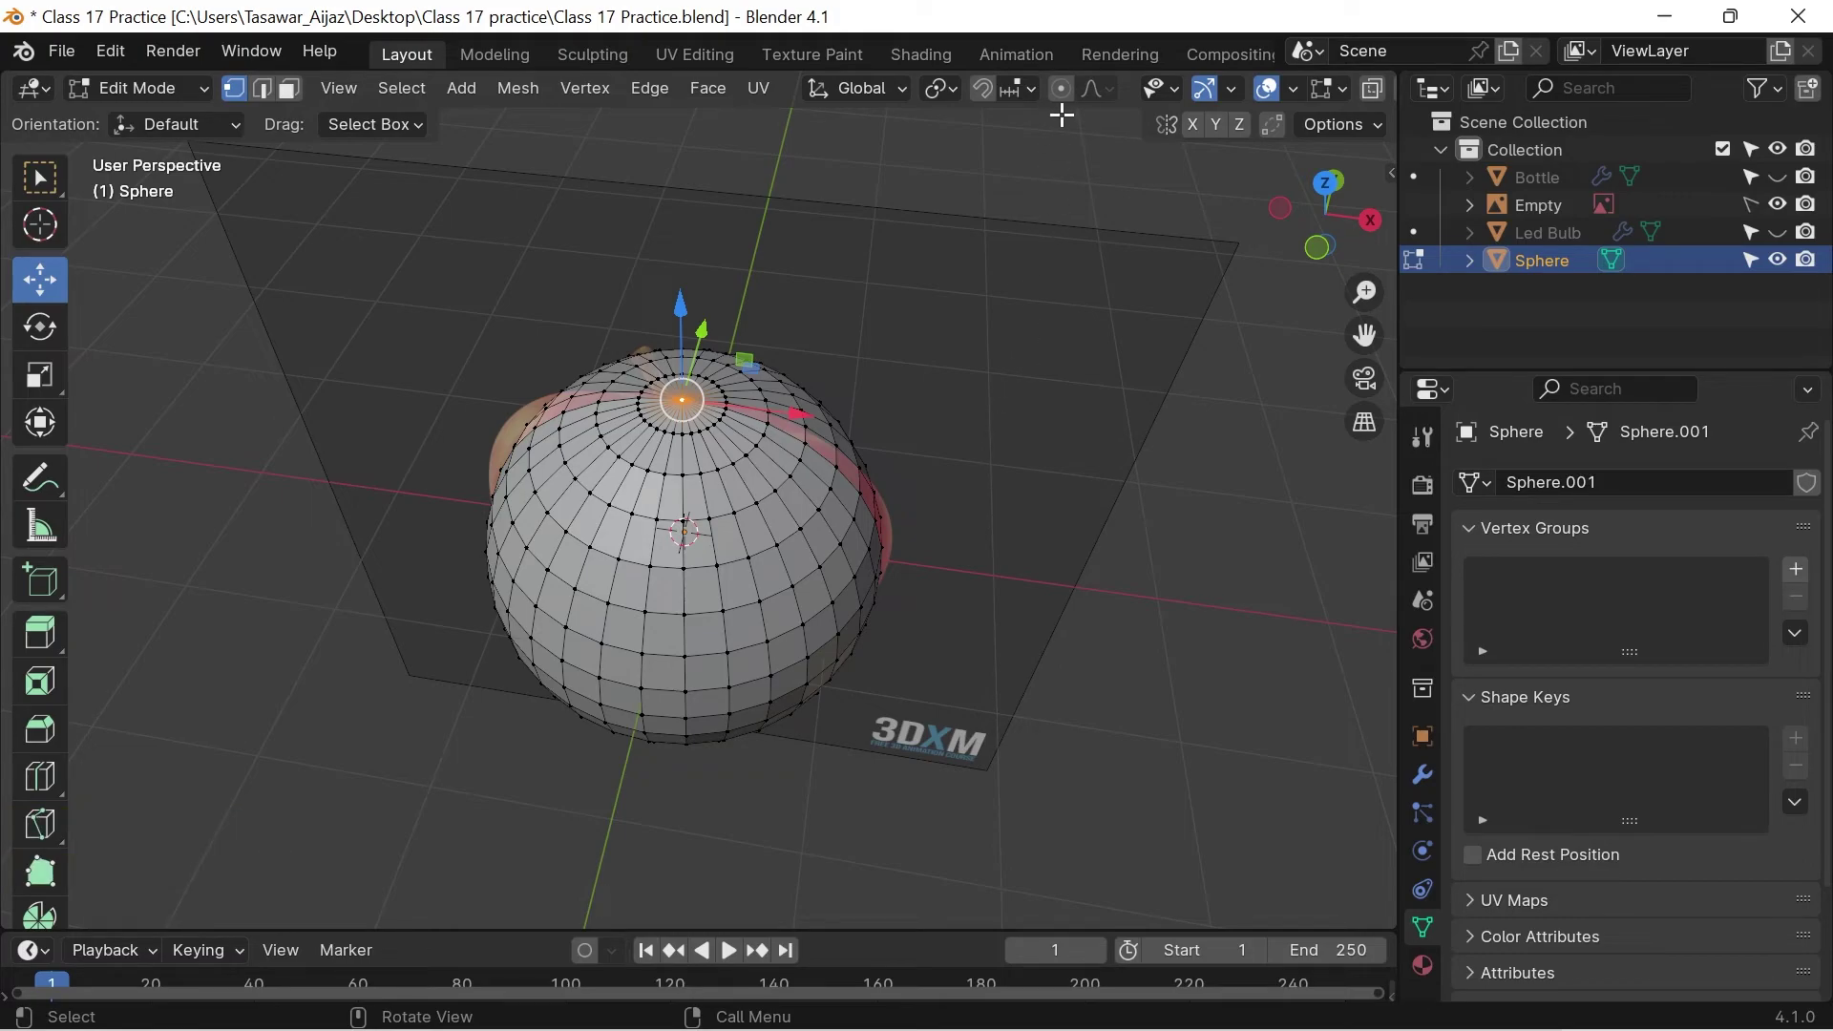
{"action": "left_click", "coordinate": [1070, 101]}
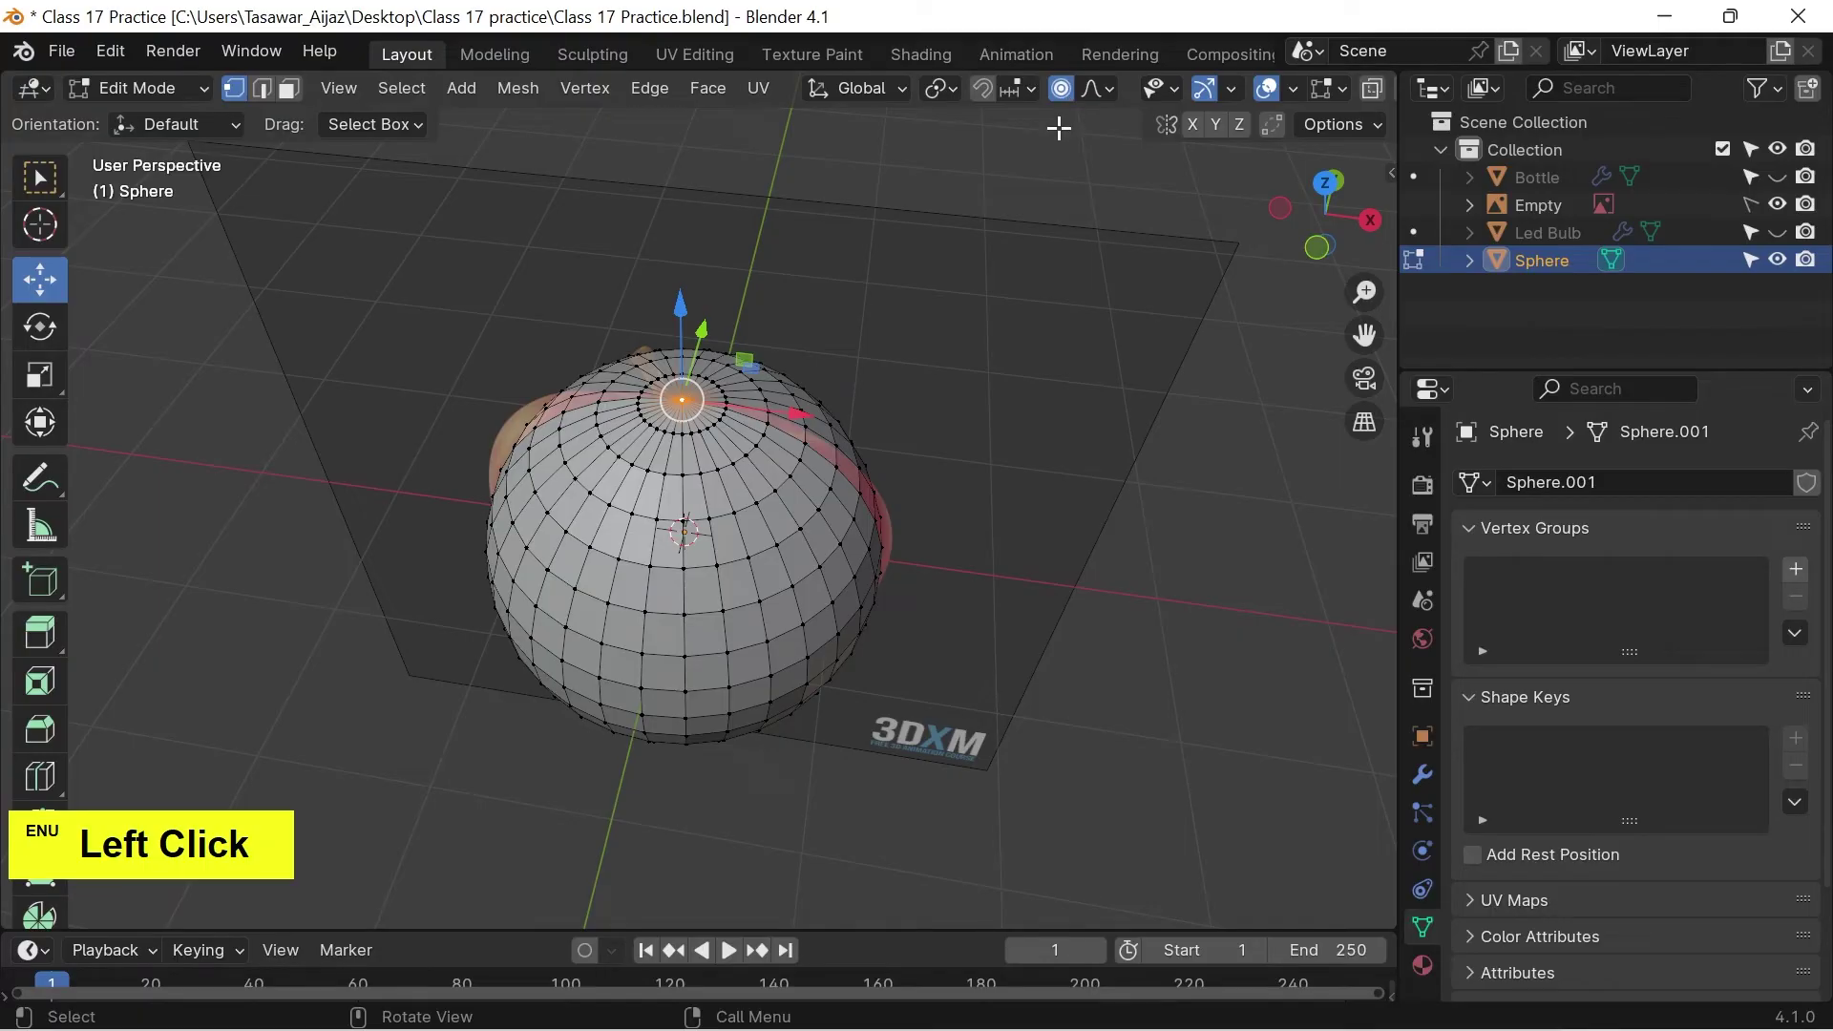
{"action": "key", "text": "o"}
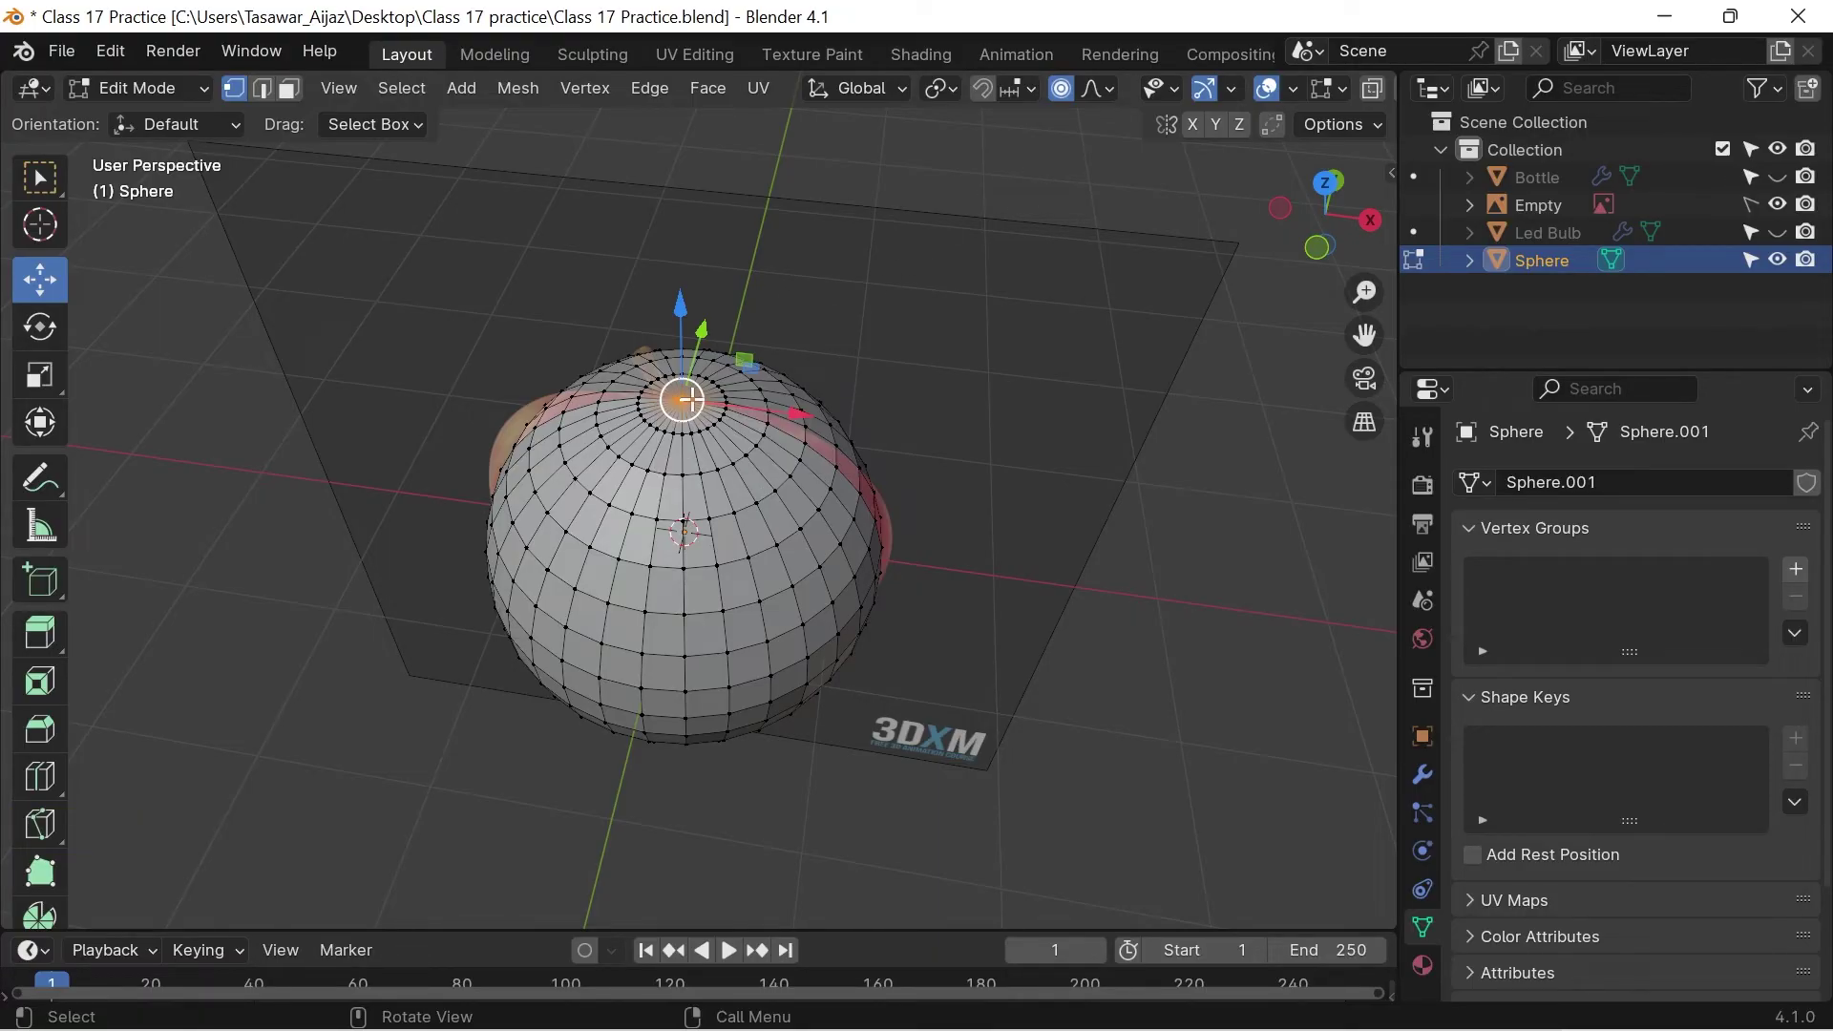
Drag the top pole down on Z with reduced proportional influence to form the stem dip.
{"action": "key", "text": "g"}
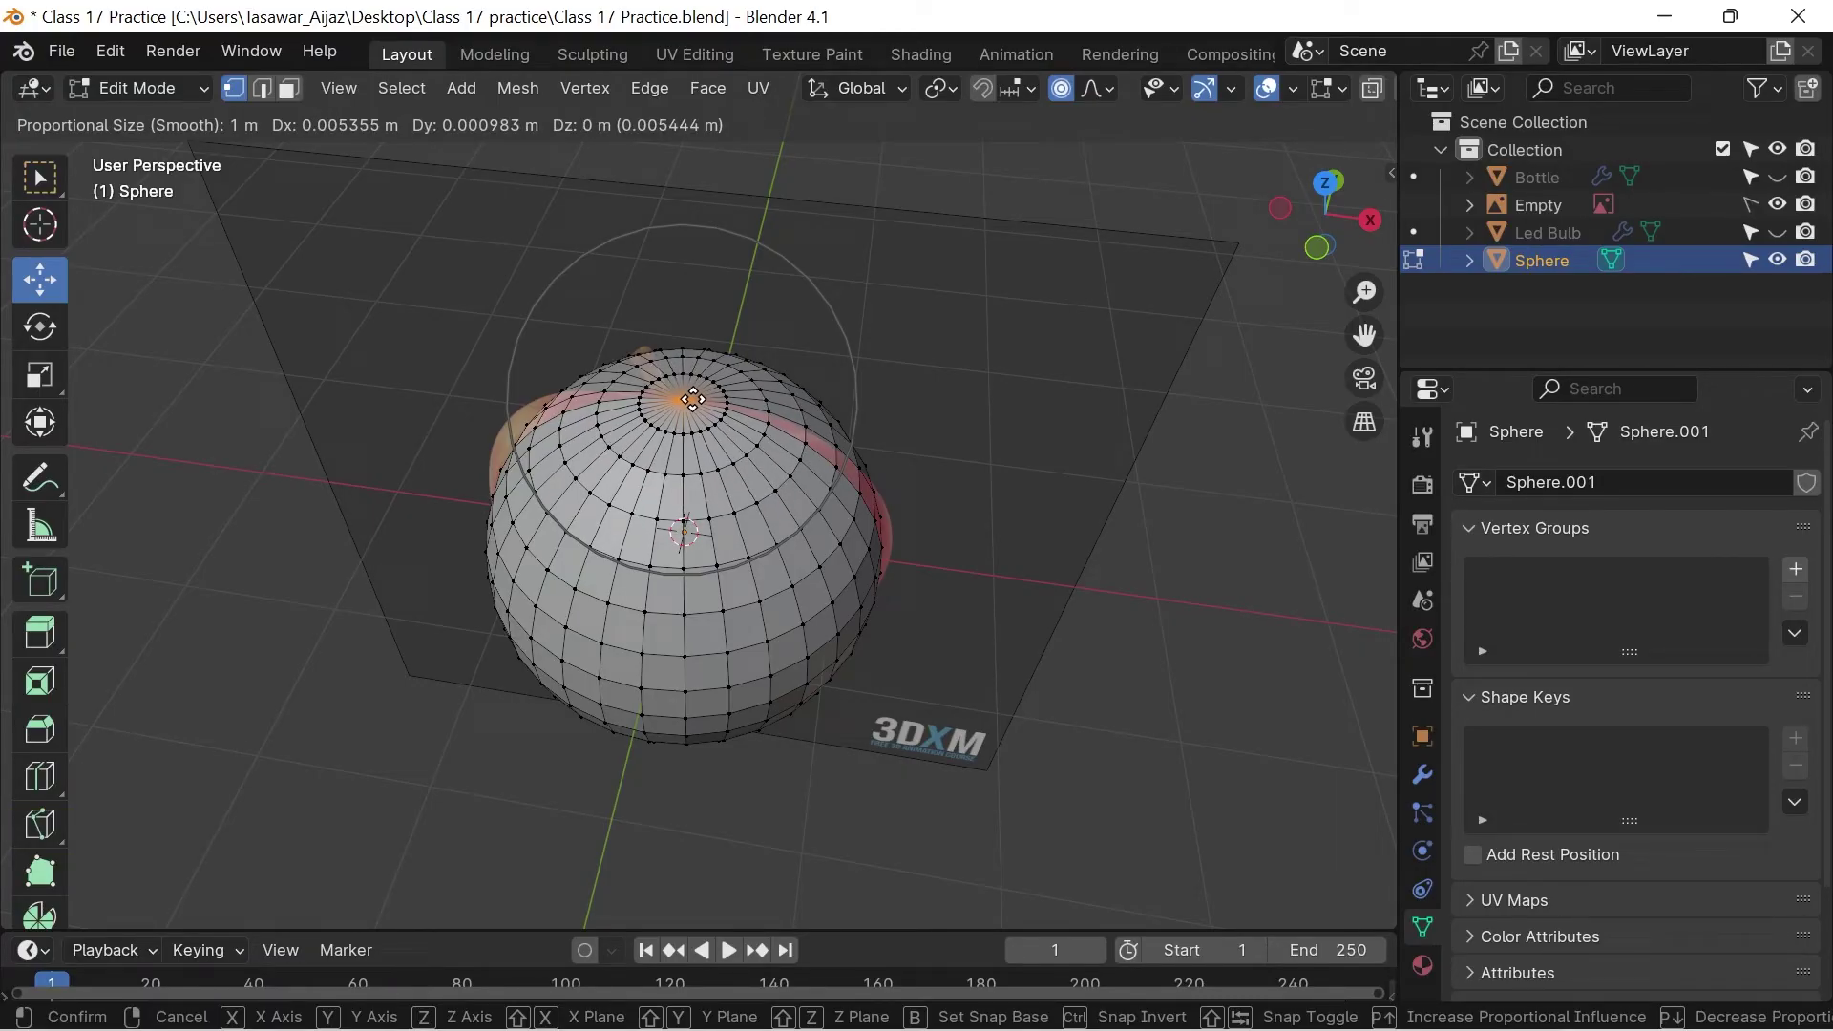
{"action": "scroll", "scroll_direction": "down", "scroll_amount": 3}
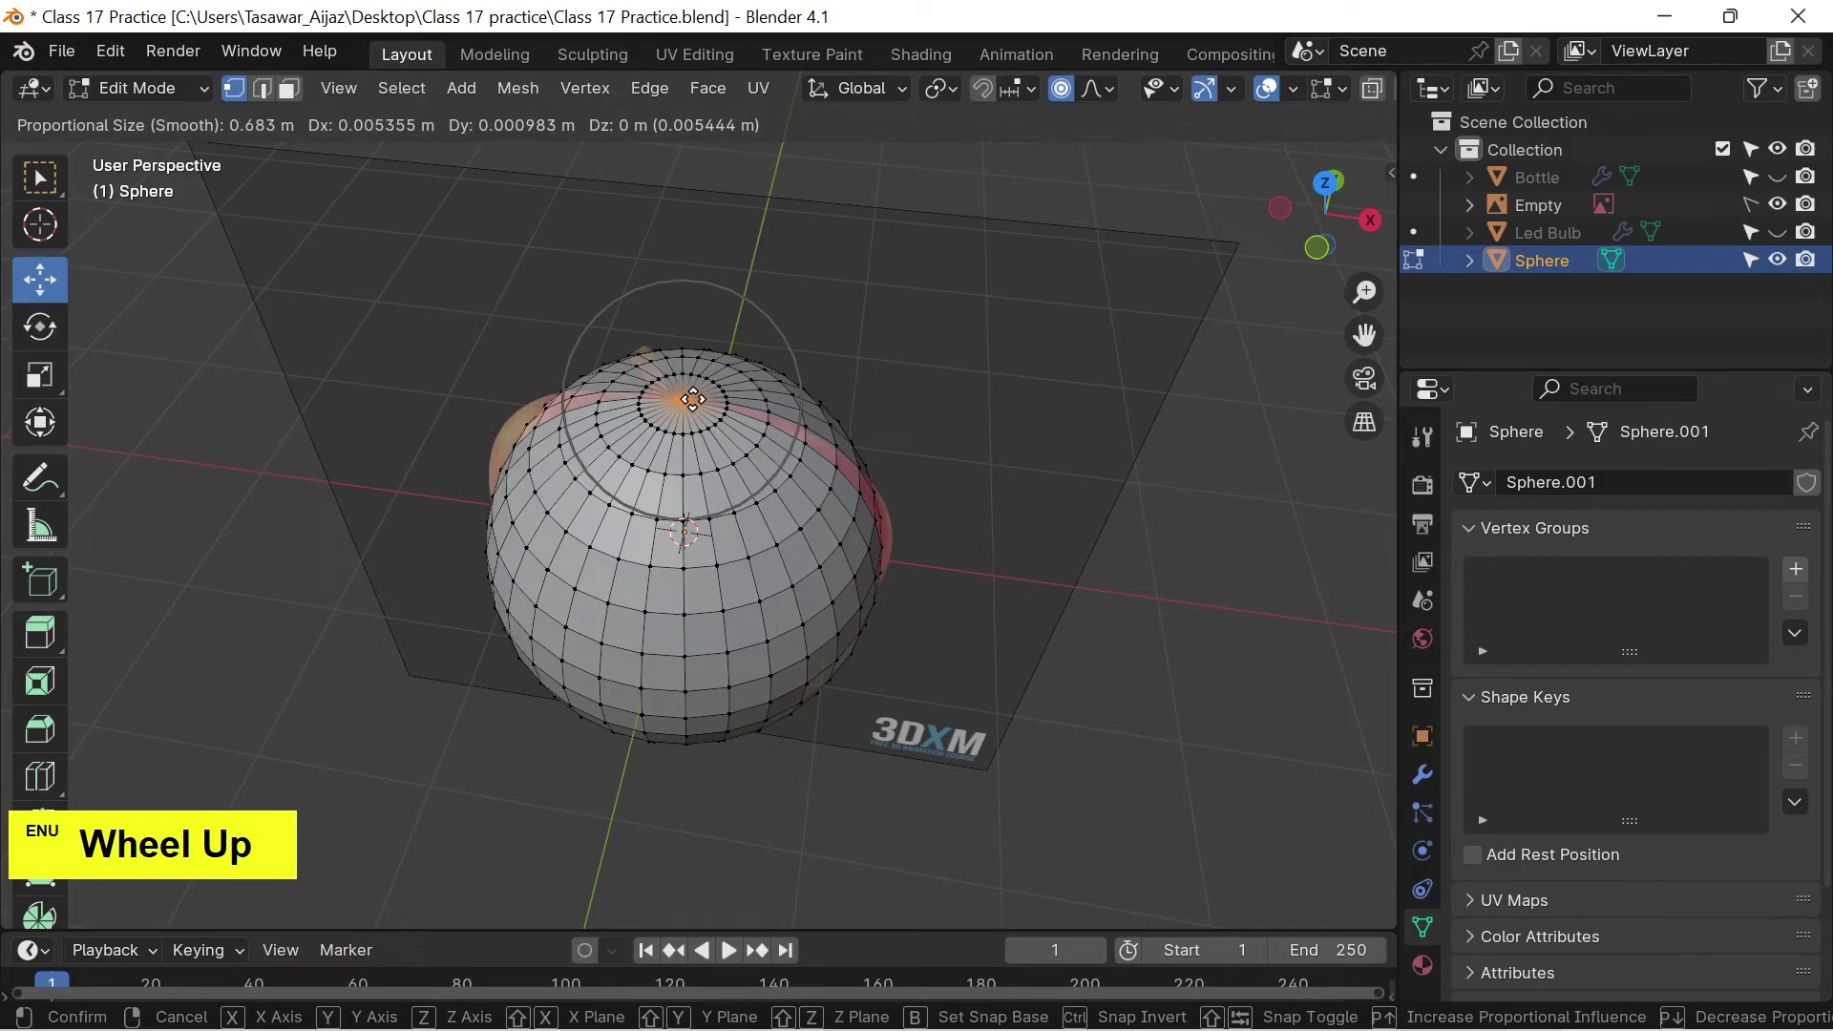
{"action": "scroll", "scroll_direction": "down", "scroll_amount": 3}
{"action": "scroll", "scroll_direction": "down", "scroll_amount": 3}
{"action": "scroll", "scroll_direction": "down", "scroll_amount": 3}
{"action": "scroll", "scroll_direction": "down", "scroll_amount": 3}
{"action": "scroll", "scroll_direction": "down", "scroll_amount": 3}
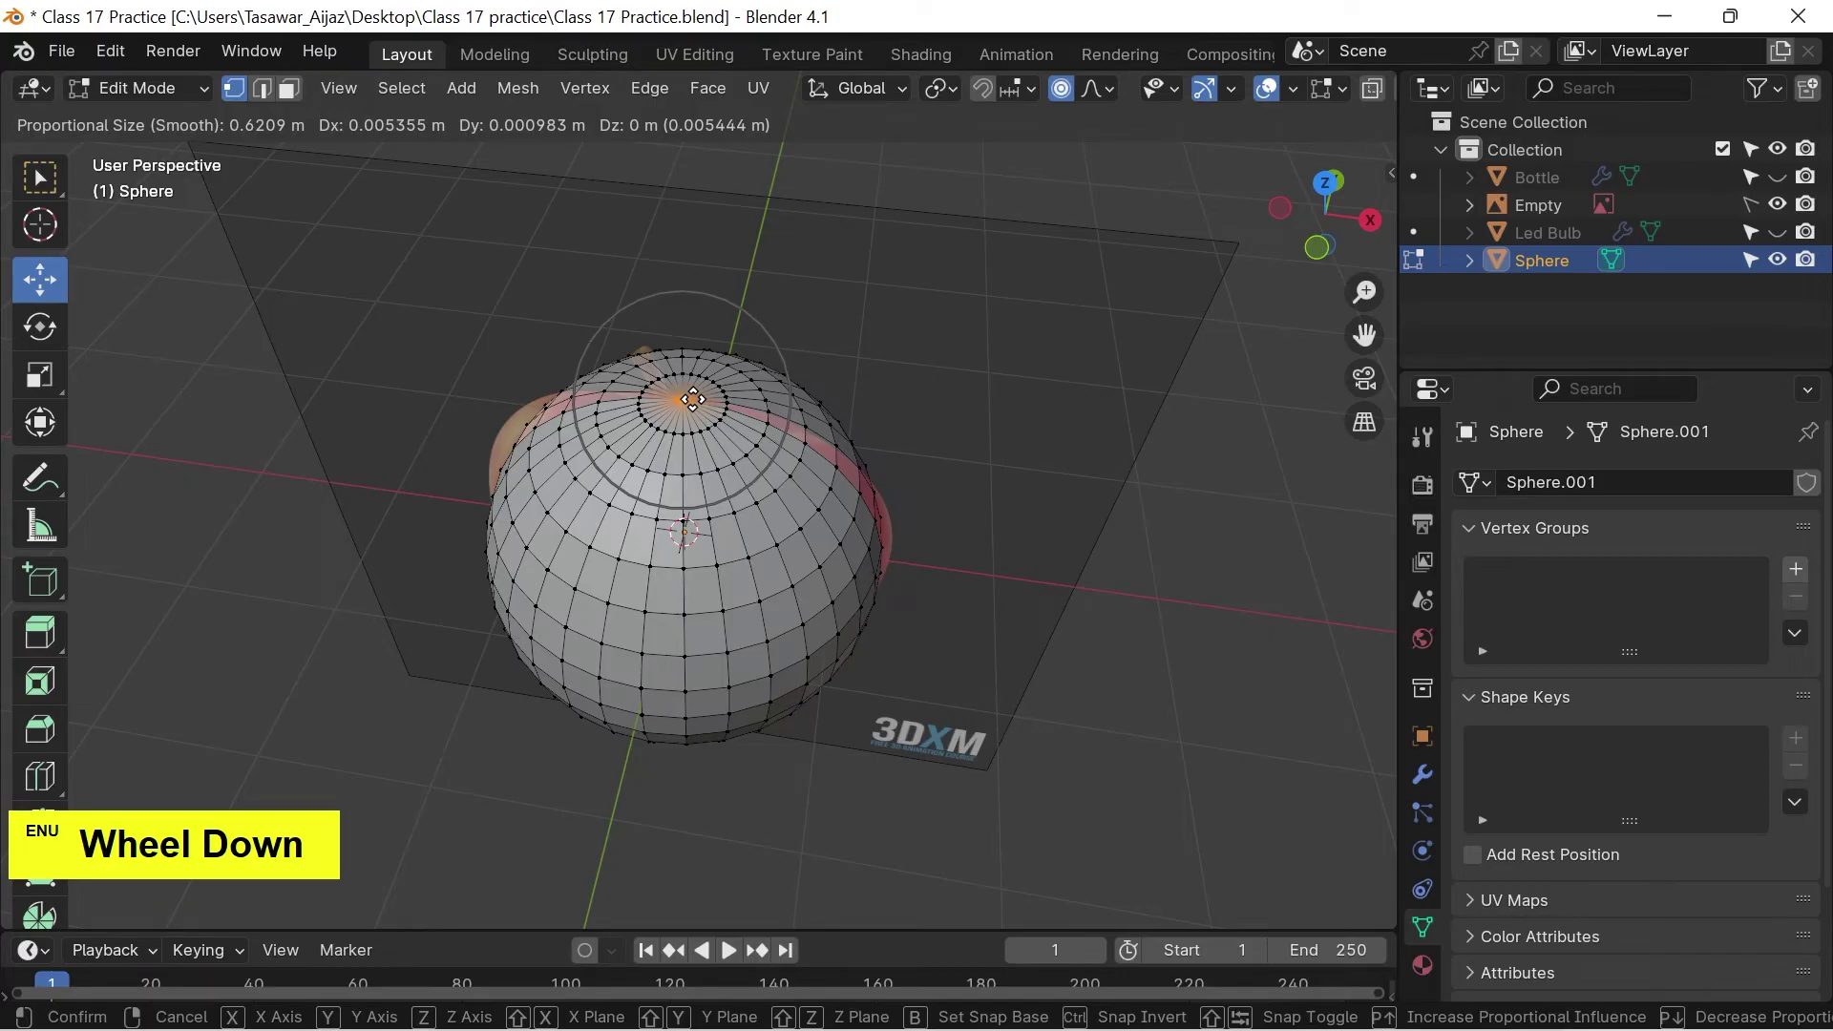
{"action": "scroll", "scroll_direction": "down", "scroll_amount": 3}
{"action": "scroll", "scroll_direction": "down", "scroll_amount": 3}
{"action": "key", "text": "z"}
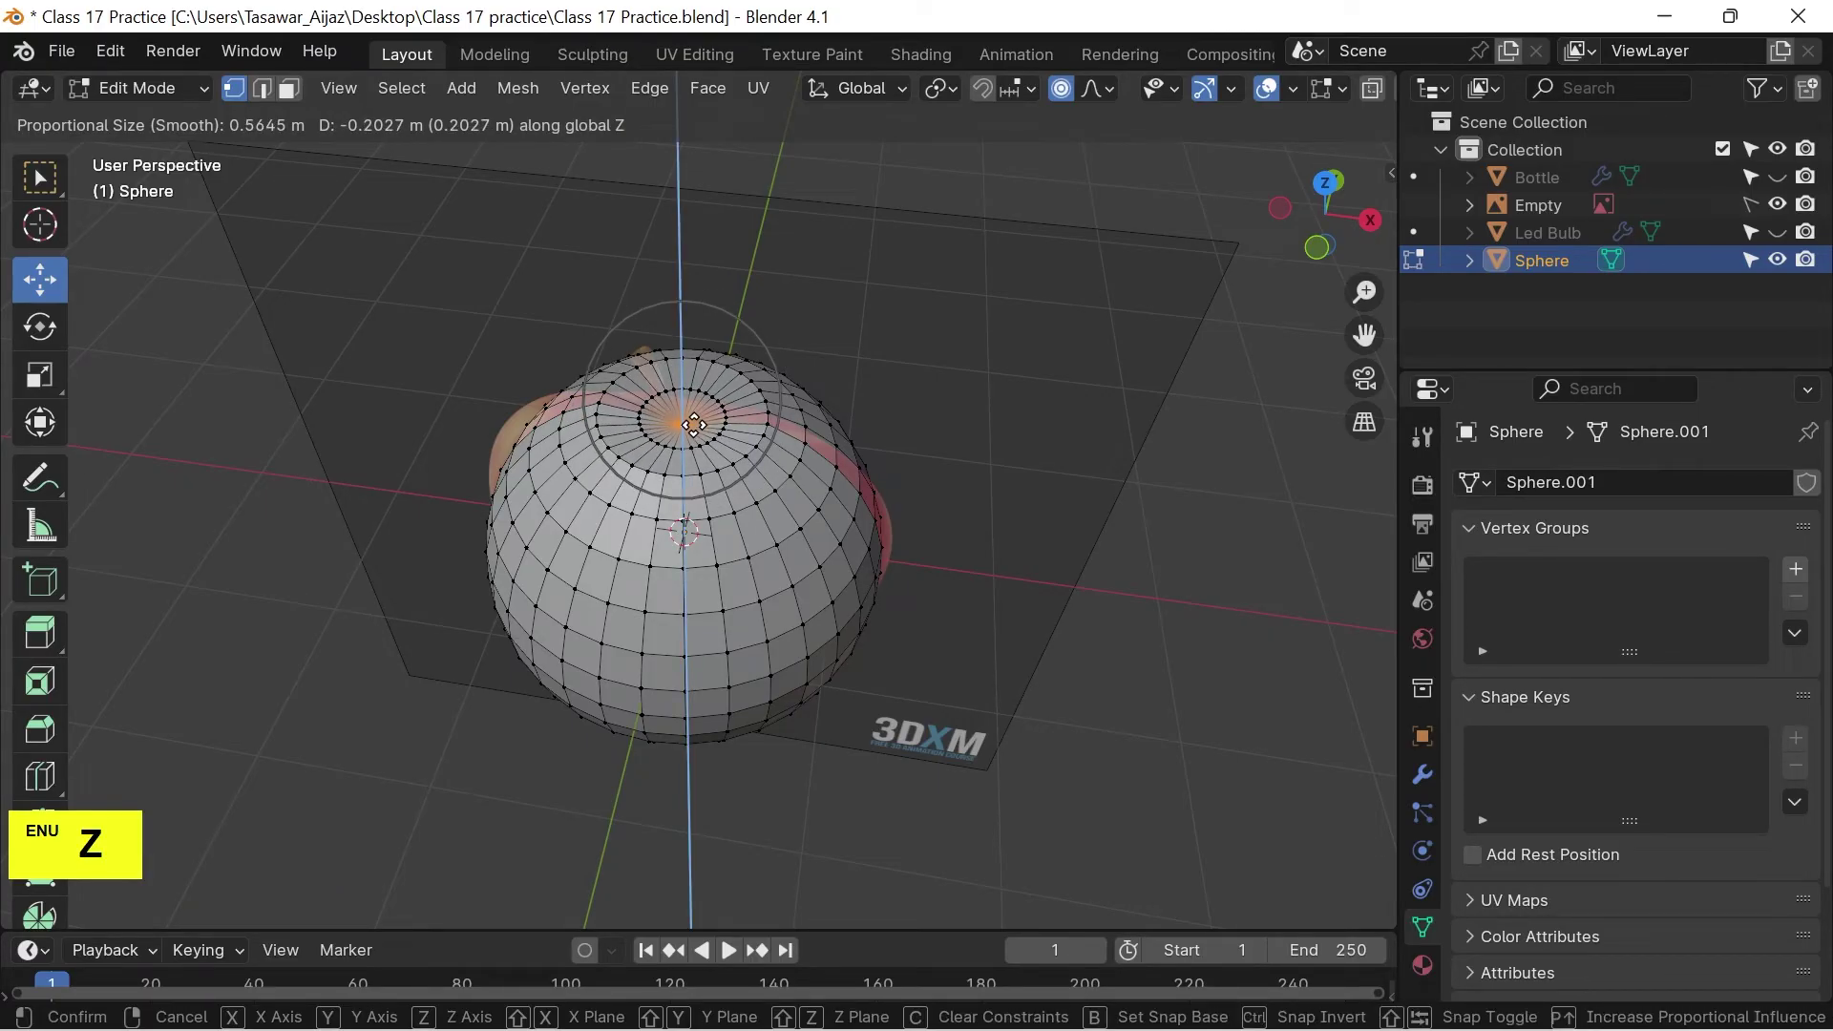
{"action": "scroll", "scroll_direction": "down", "scroll_amount": 3}
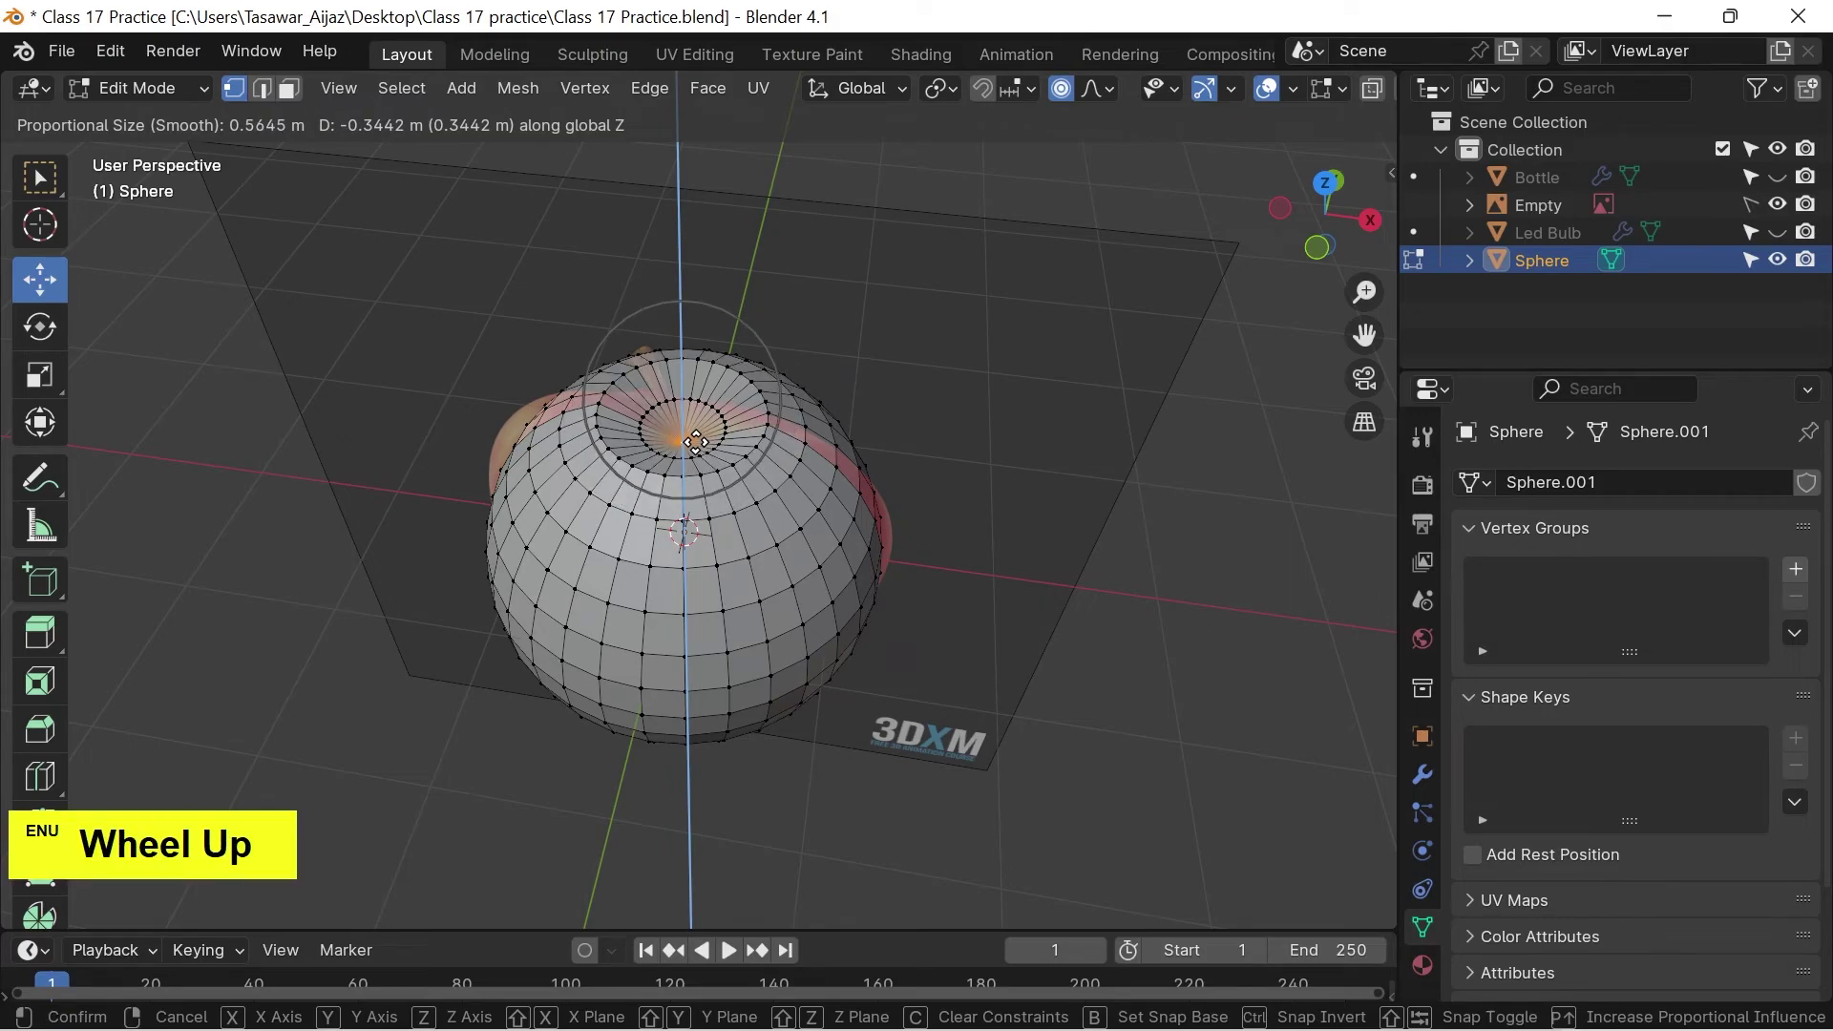
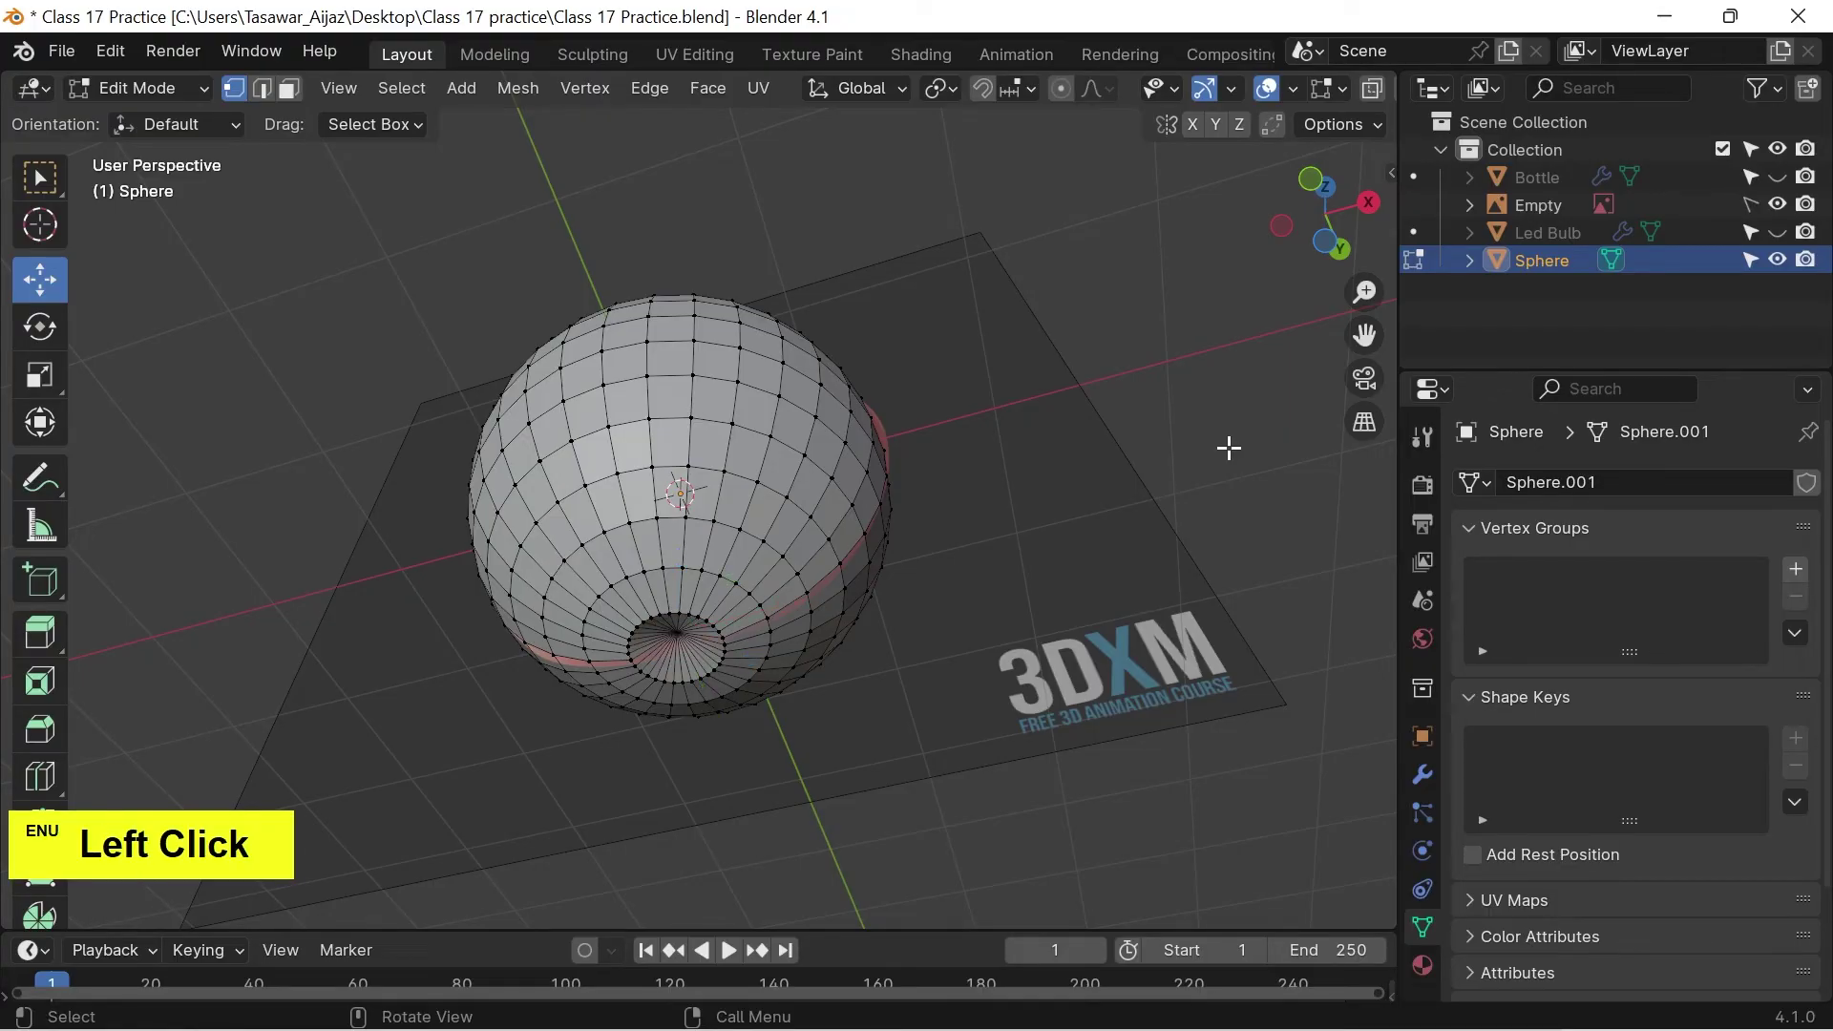
In front view with edge select, scale the middle and lowered top edge loops to the apple's width.
{"action": "key", "text": "1"}
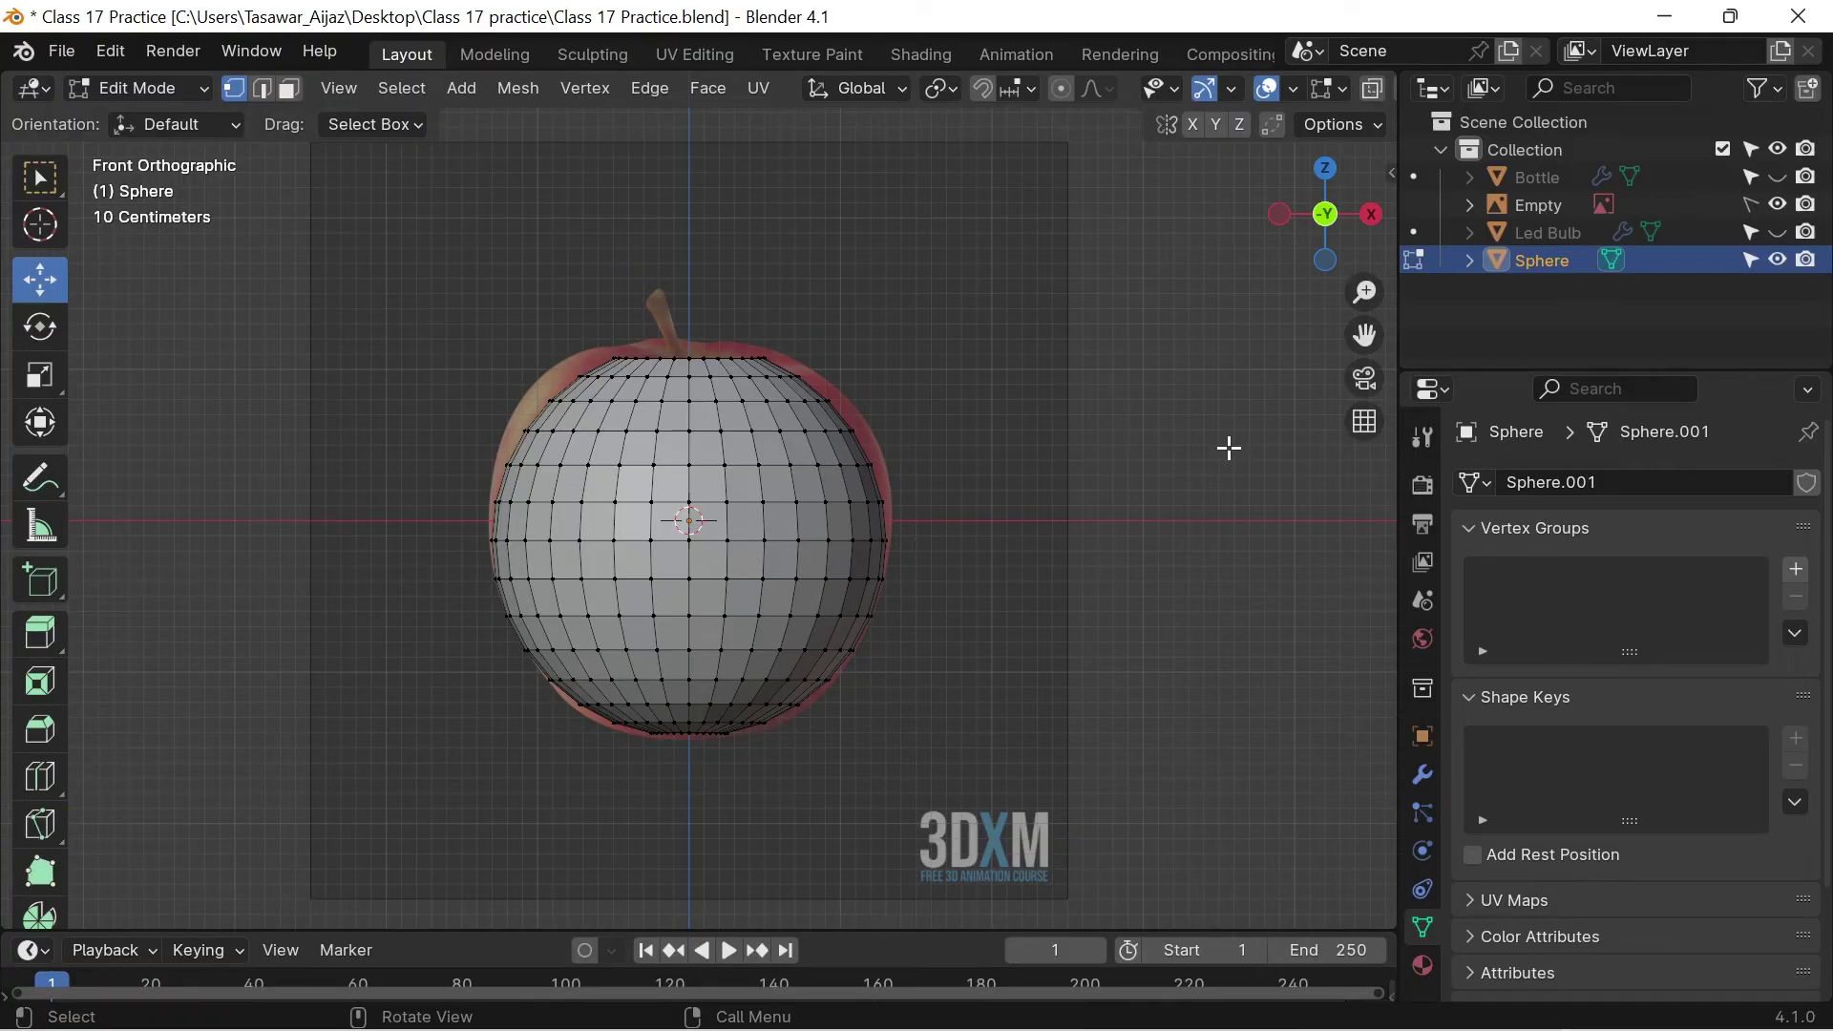
{"action": "key", "text": "2"}
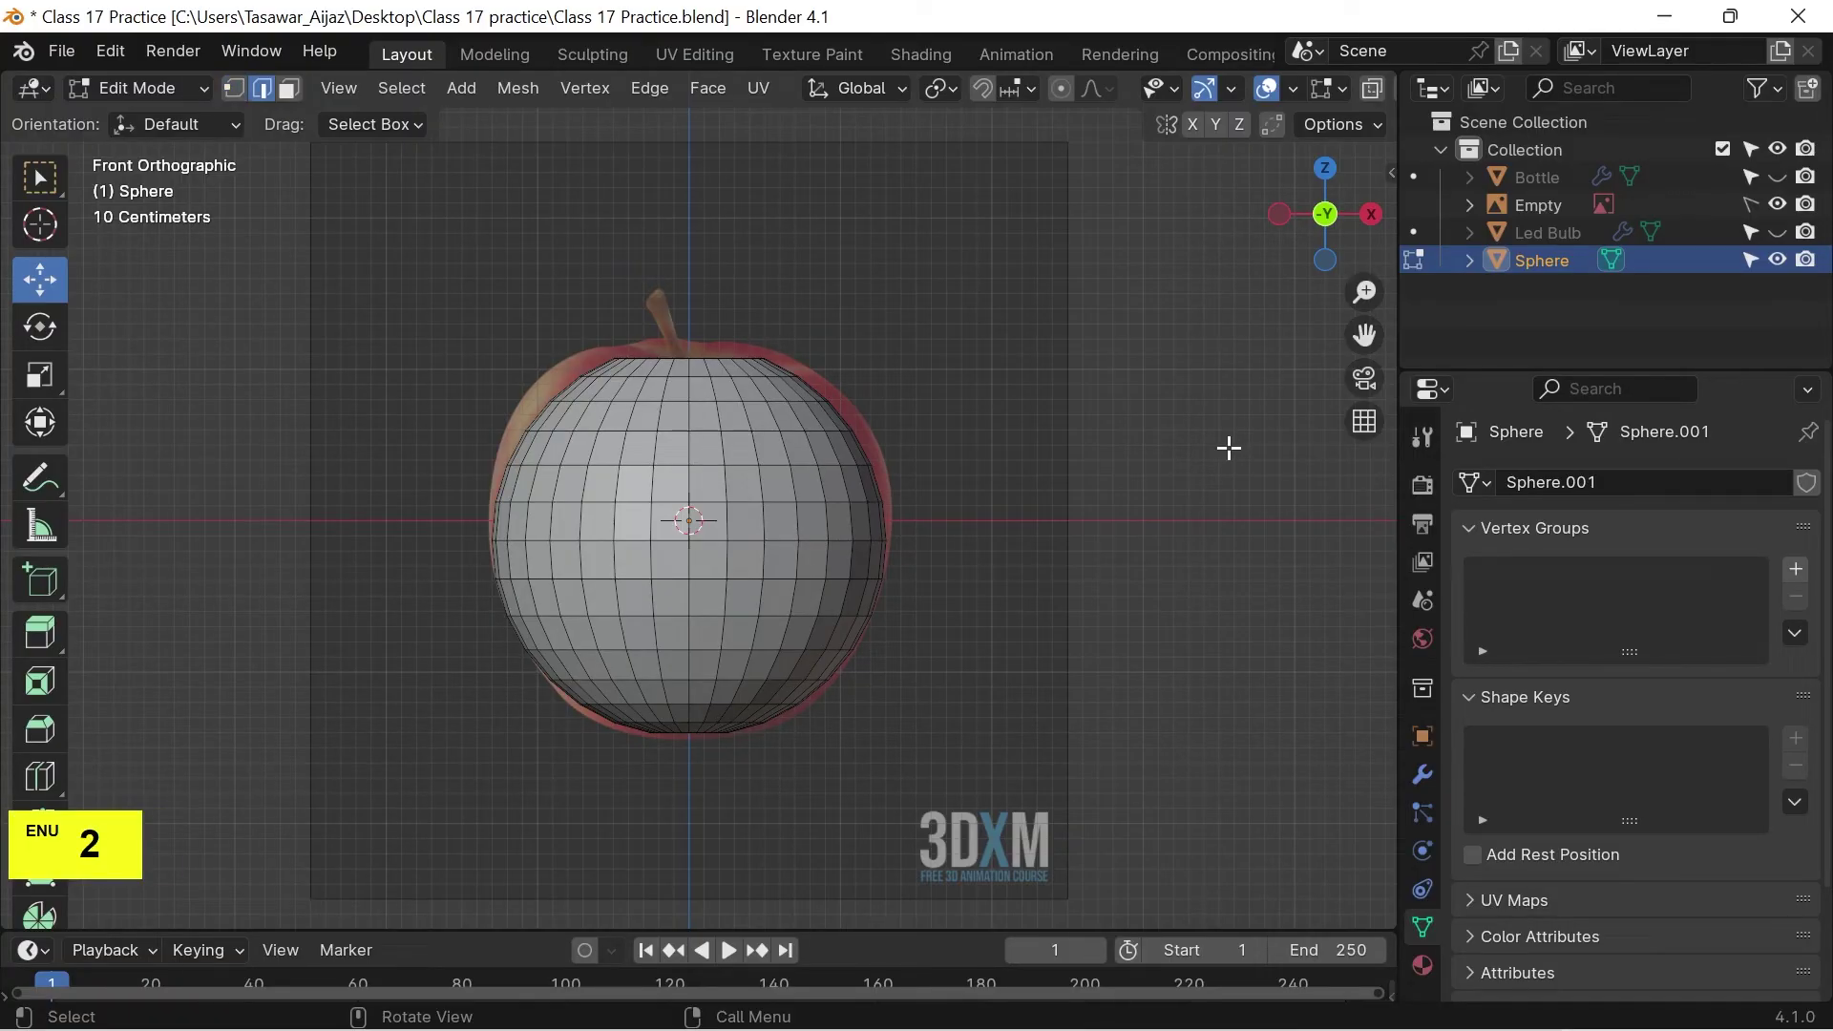
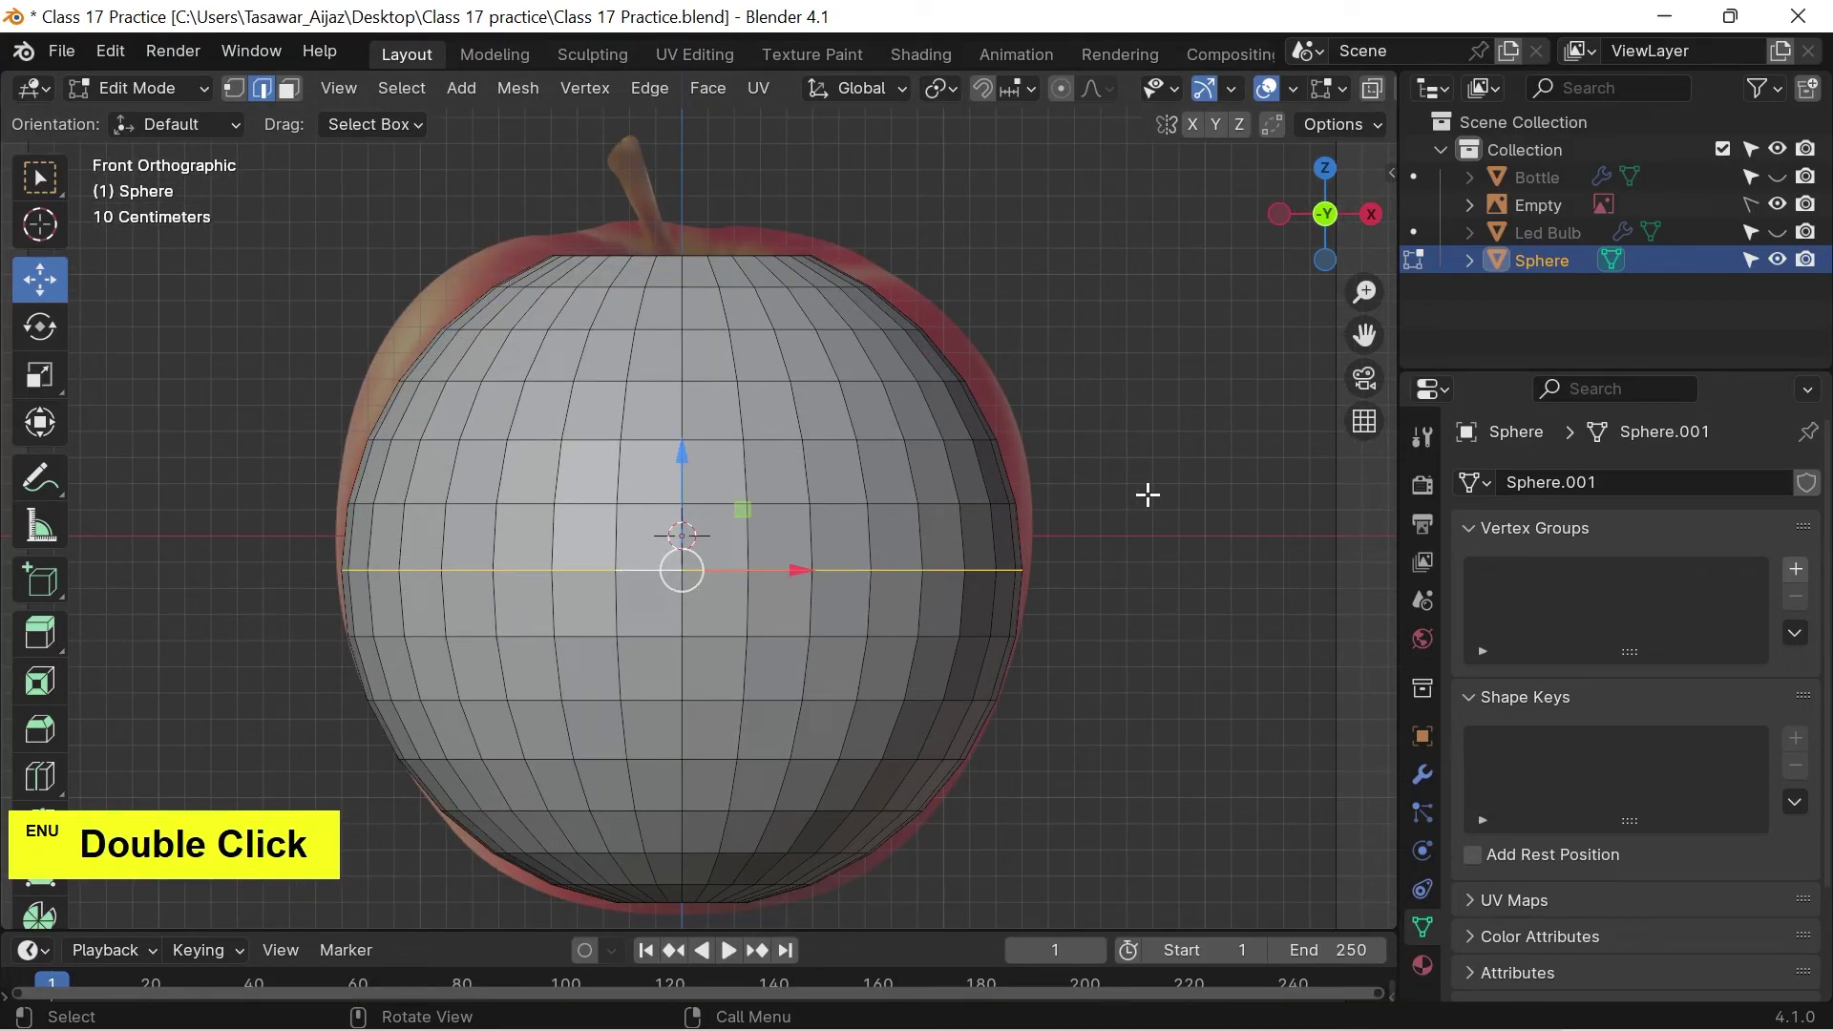
{"action": "key", "text": "s"}
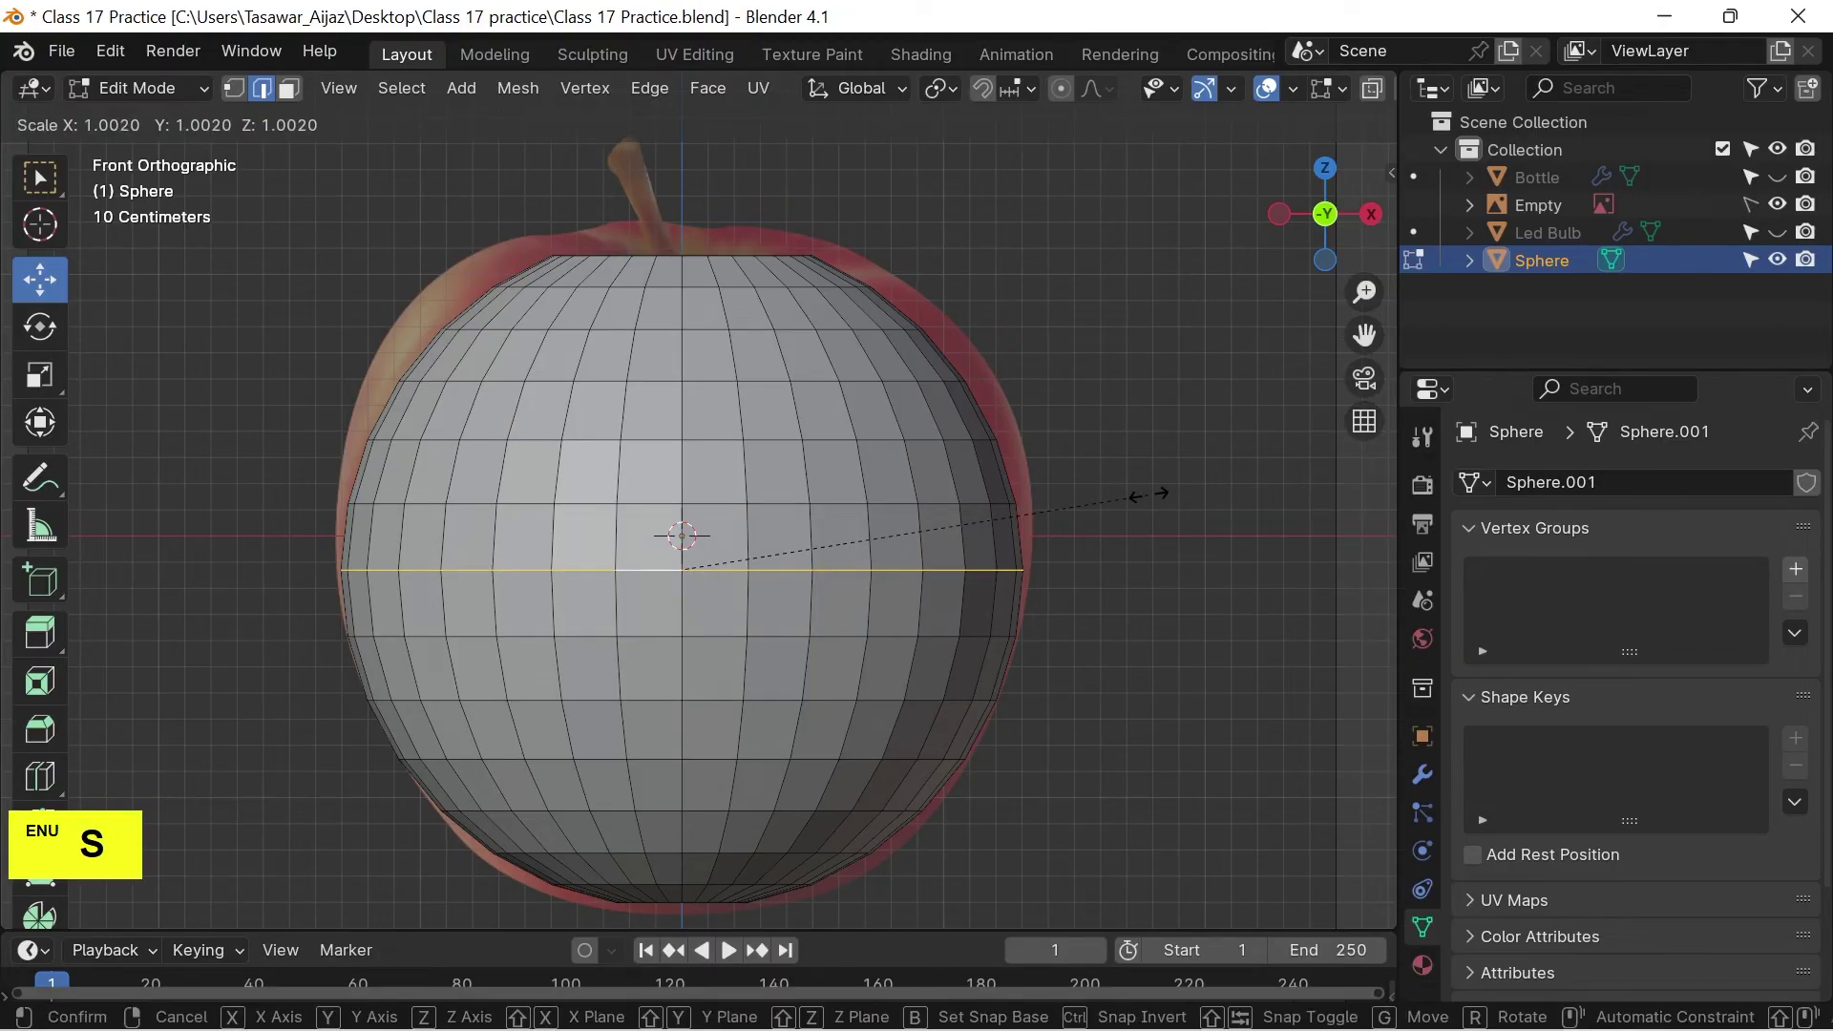
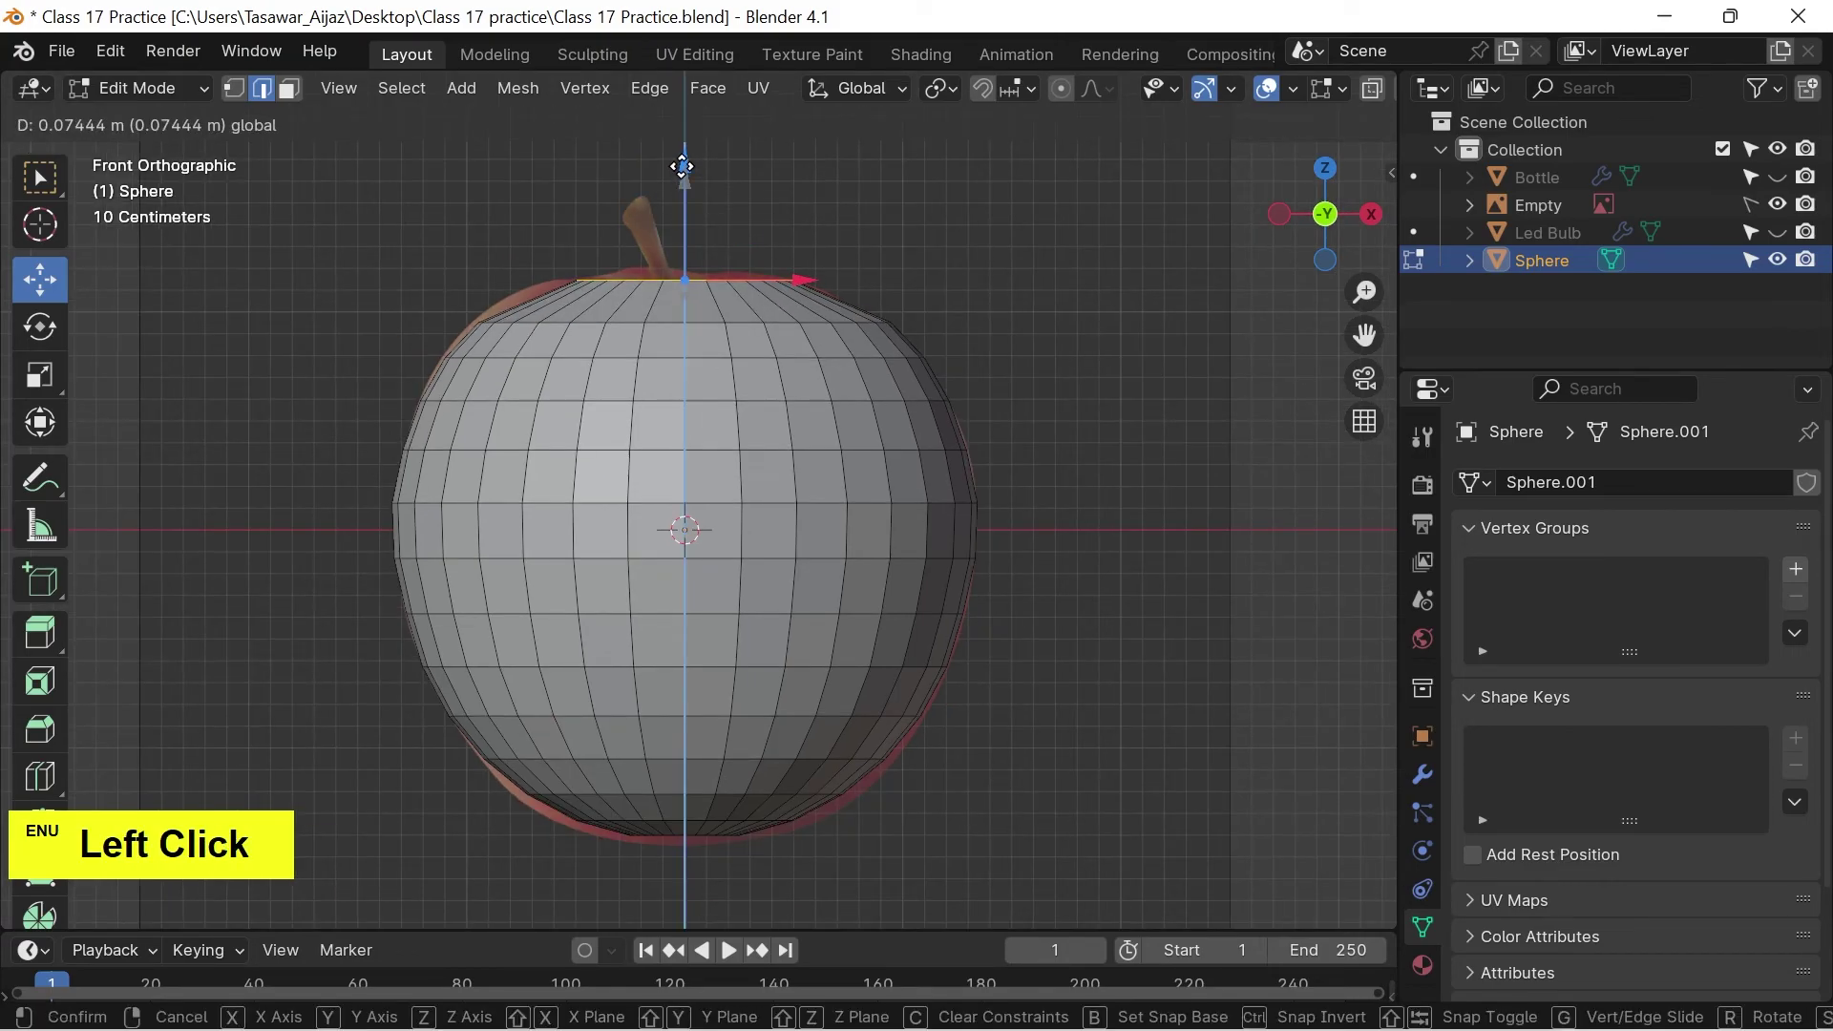
{"action": "key", "text": "s"}
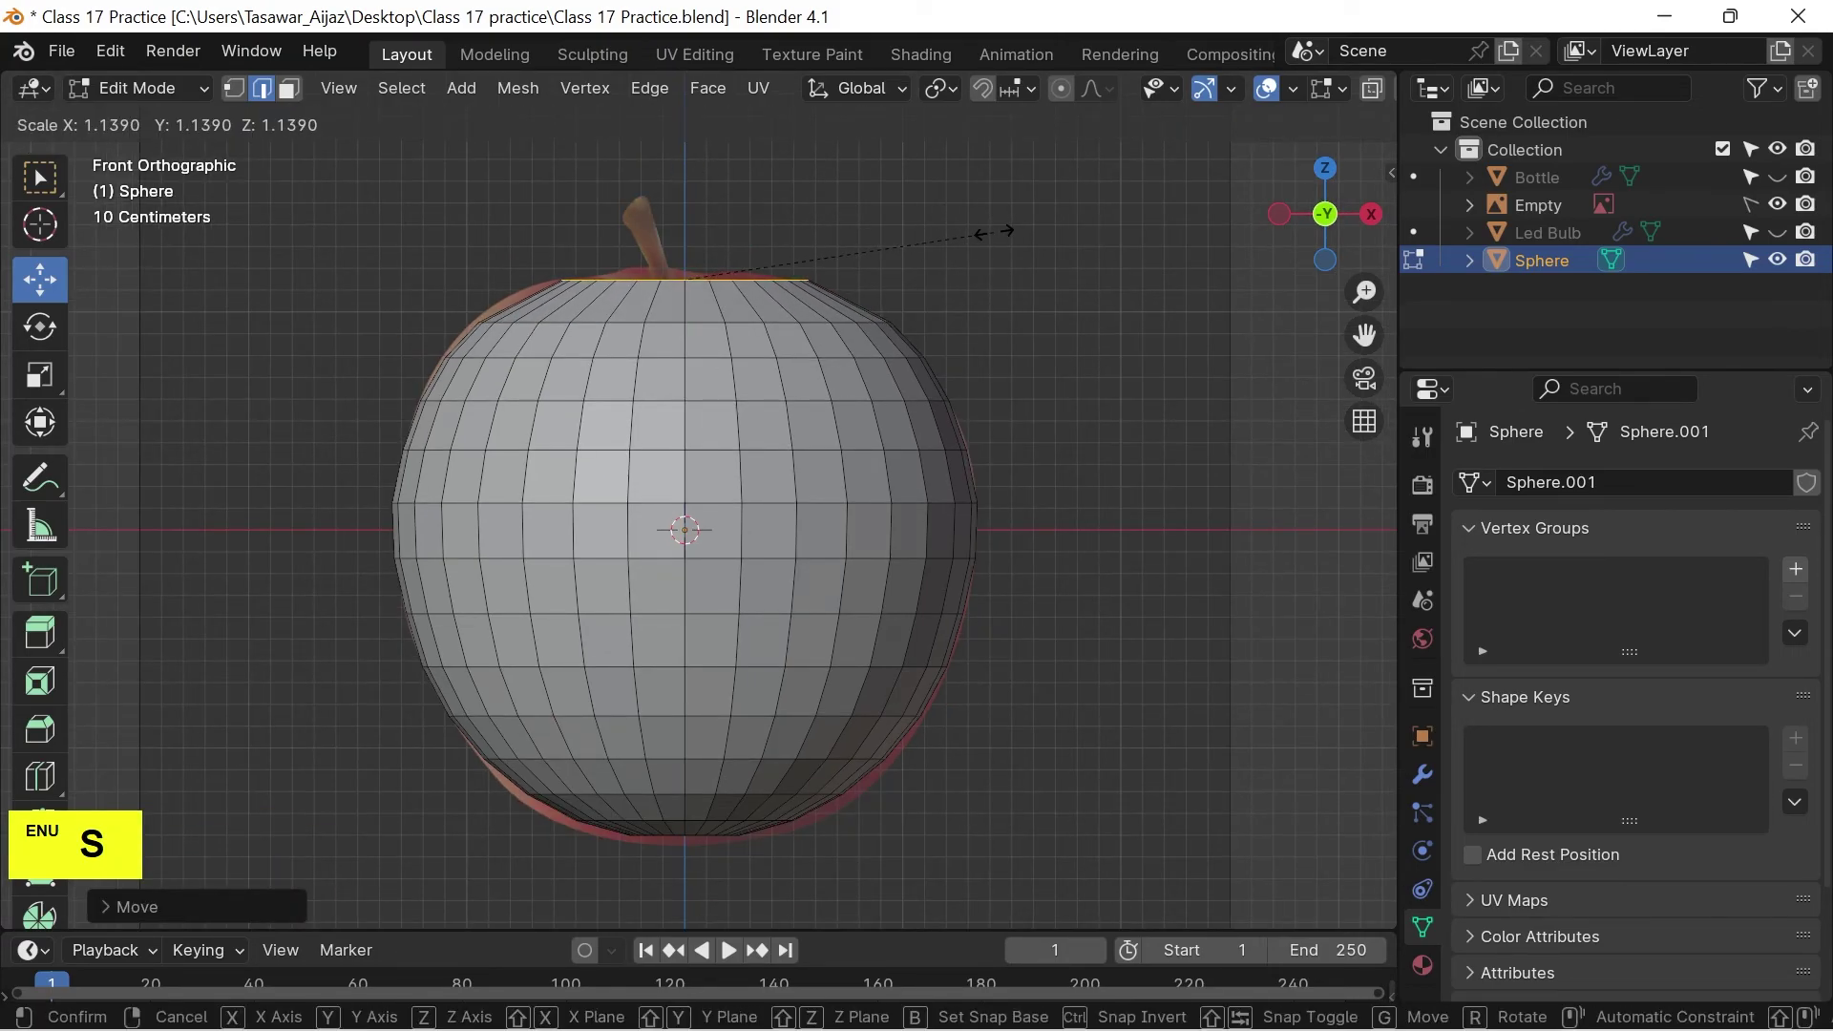
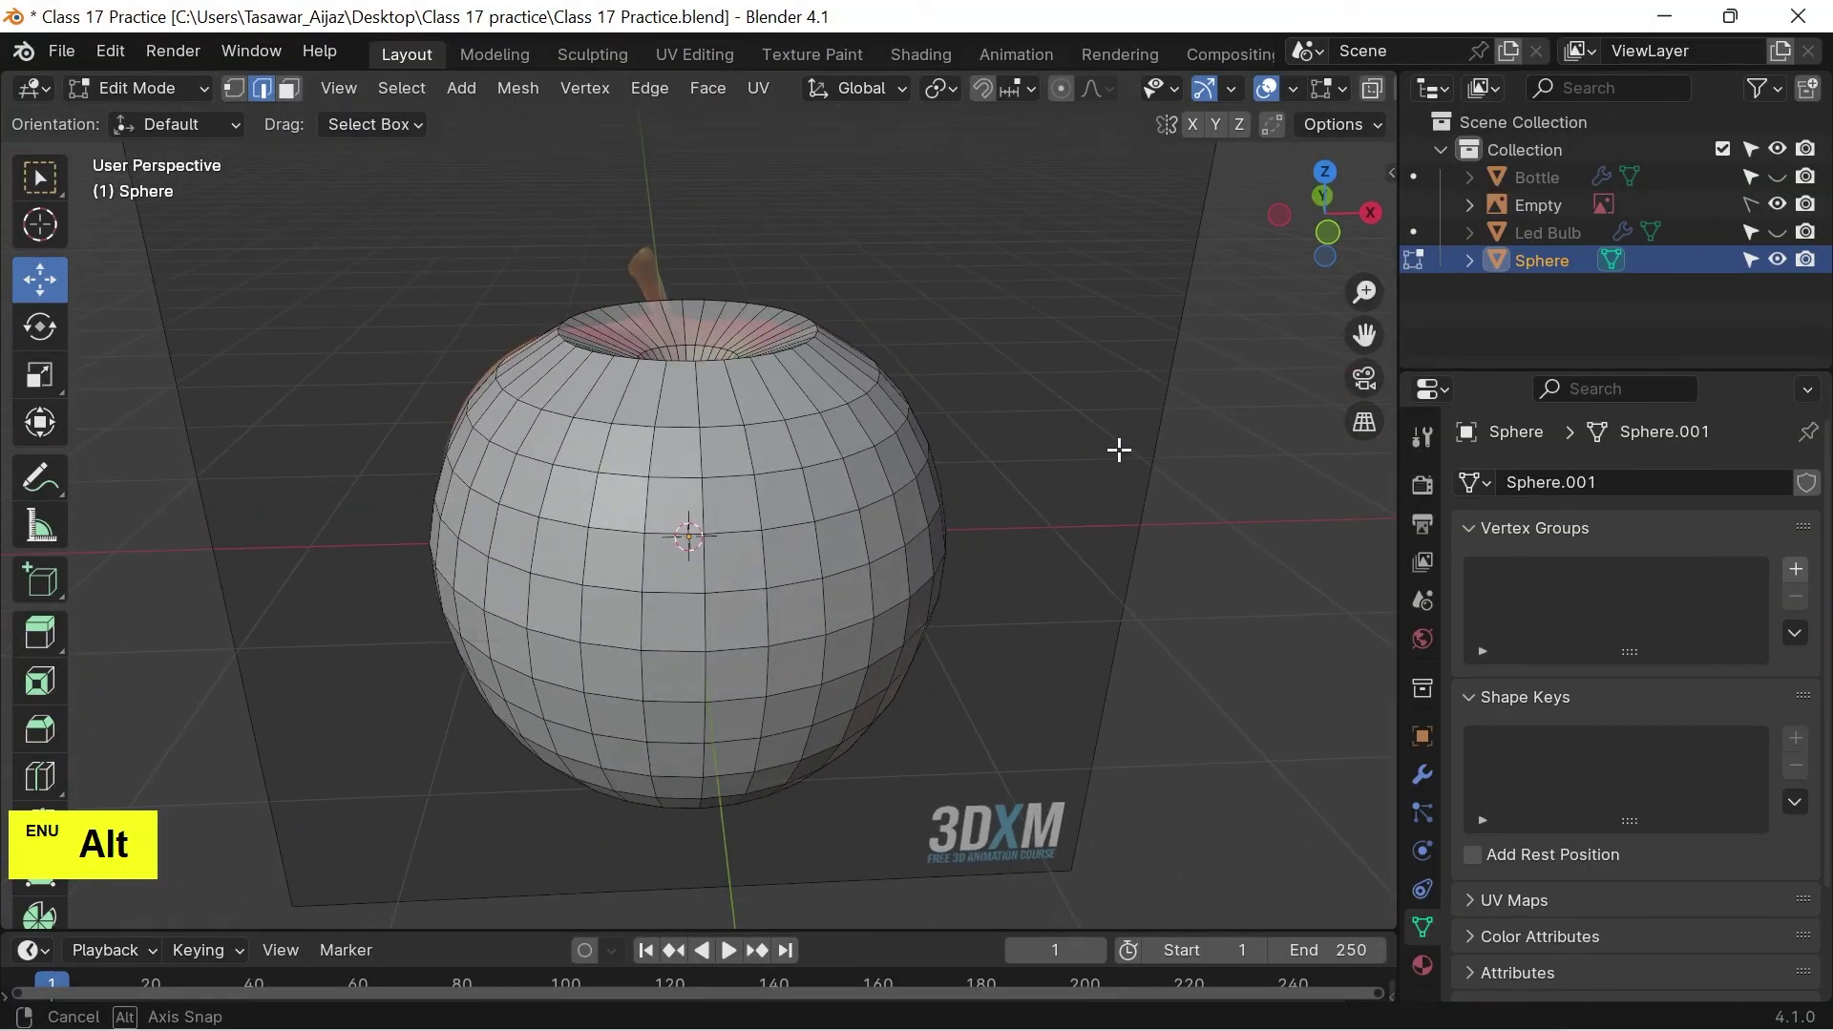
With X-ray, vertex select and proportional editing on, pull upper-left vertices onto the apple outline.
{"action": "key", "text": "1"}
{"action": "key", "text": "alt+z"}
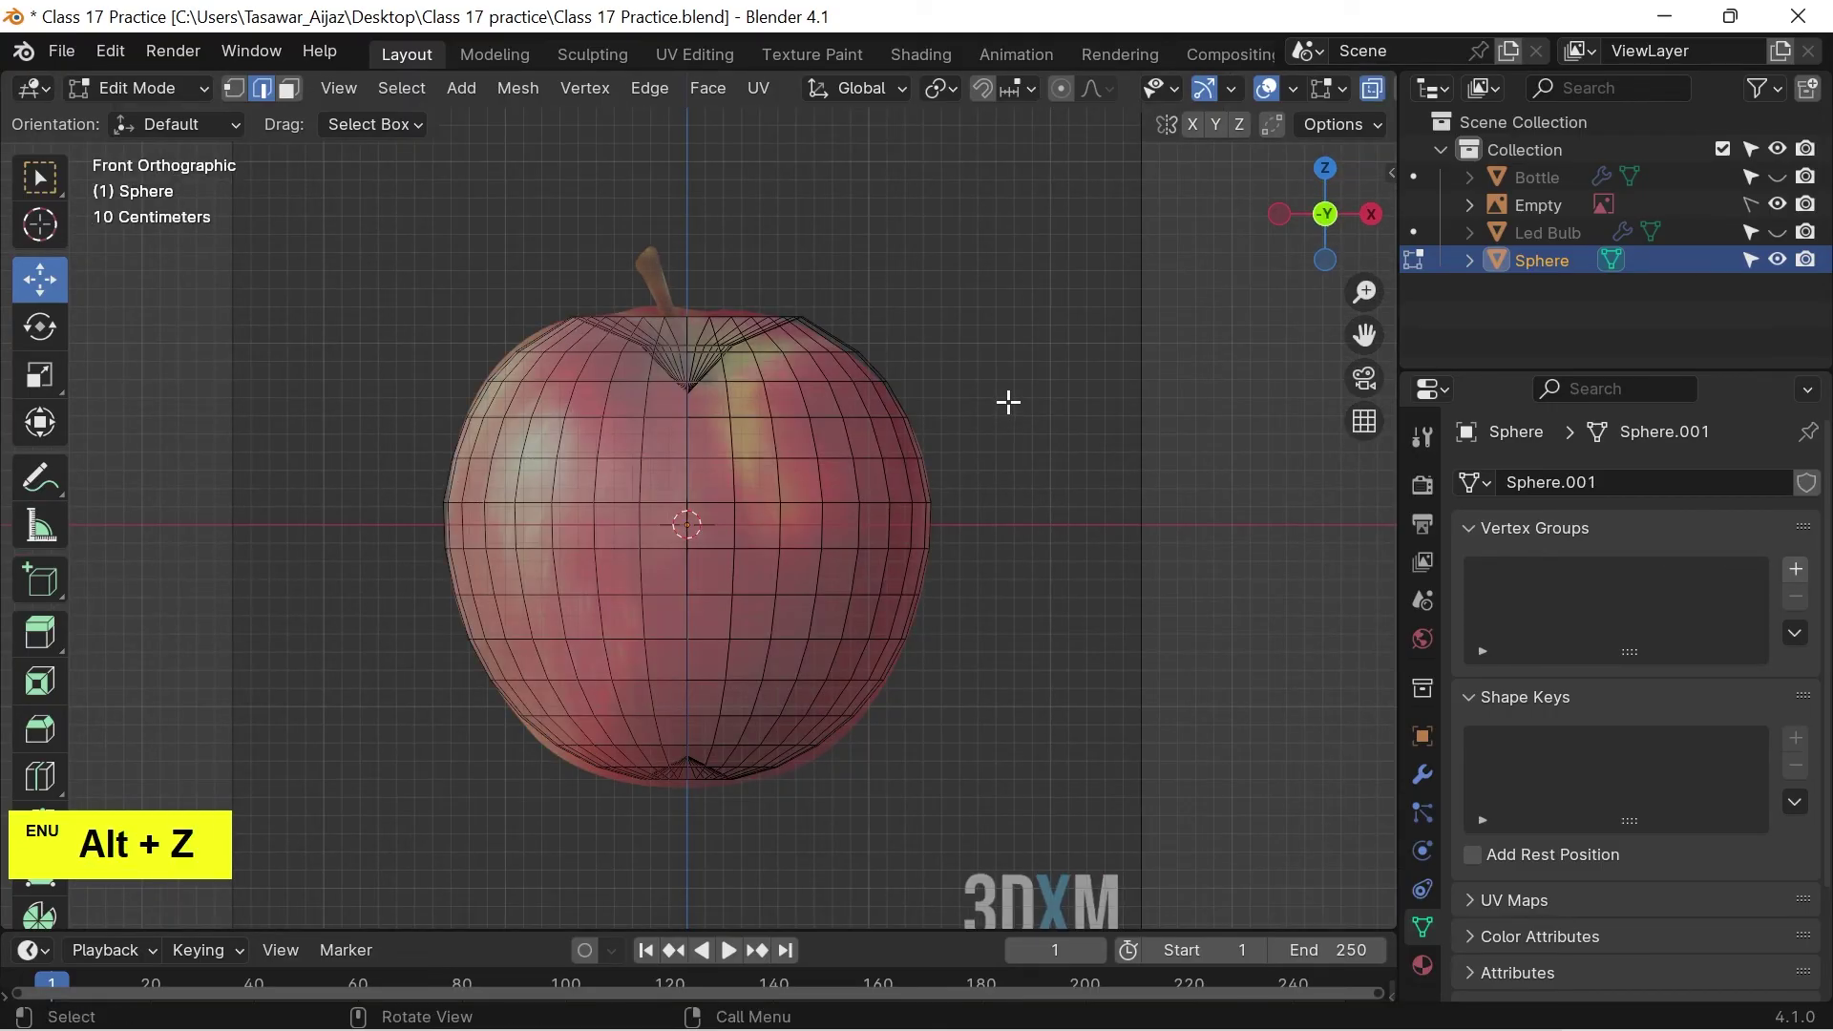
{"action": "key", "text": "1"}
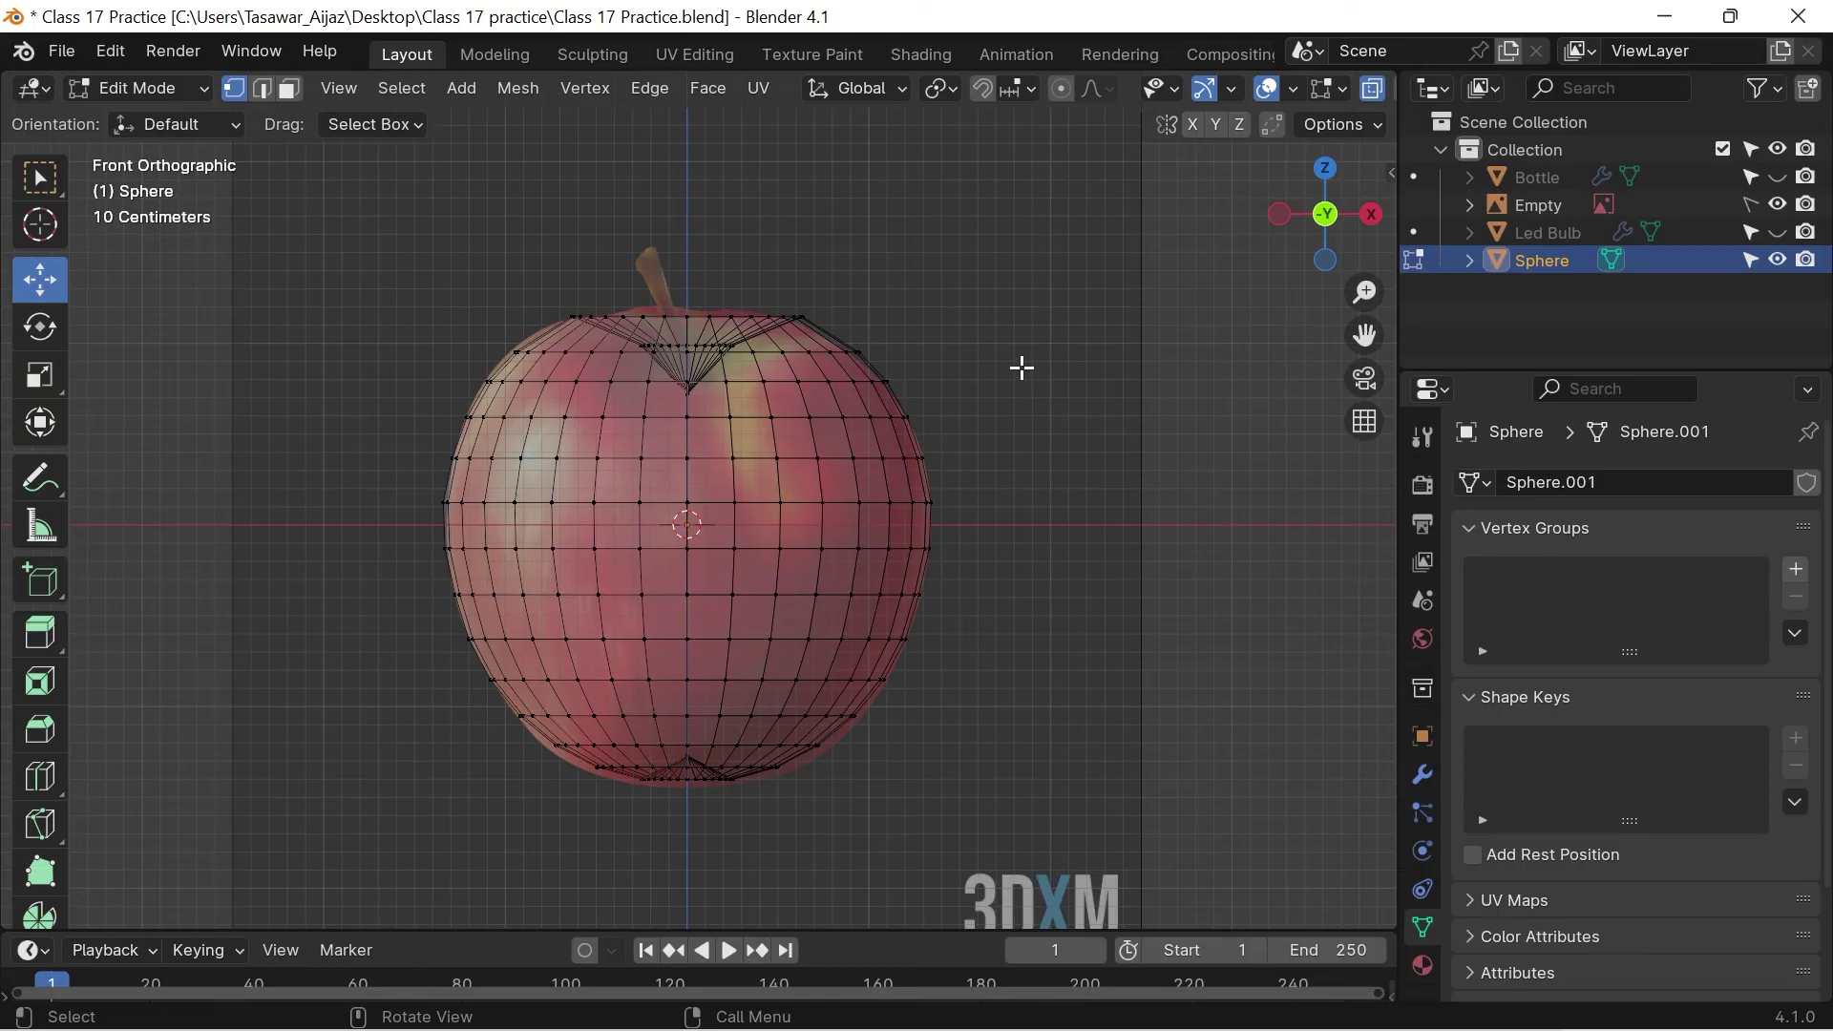
{"action": "key", "text": "o"}
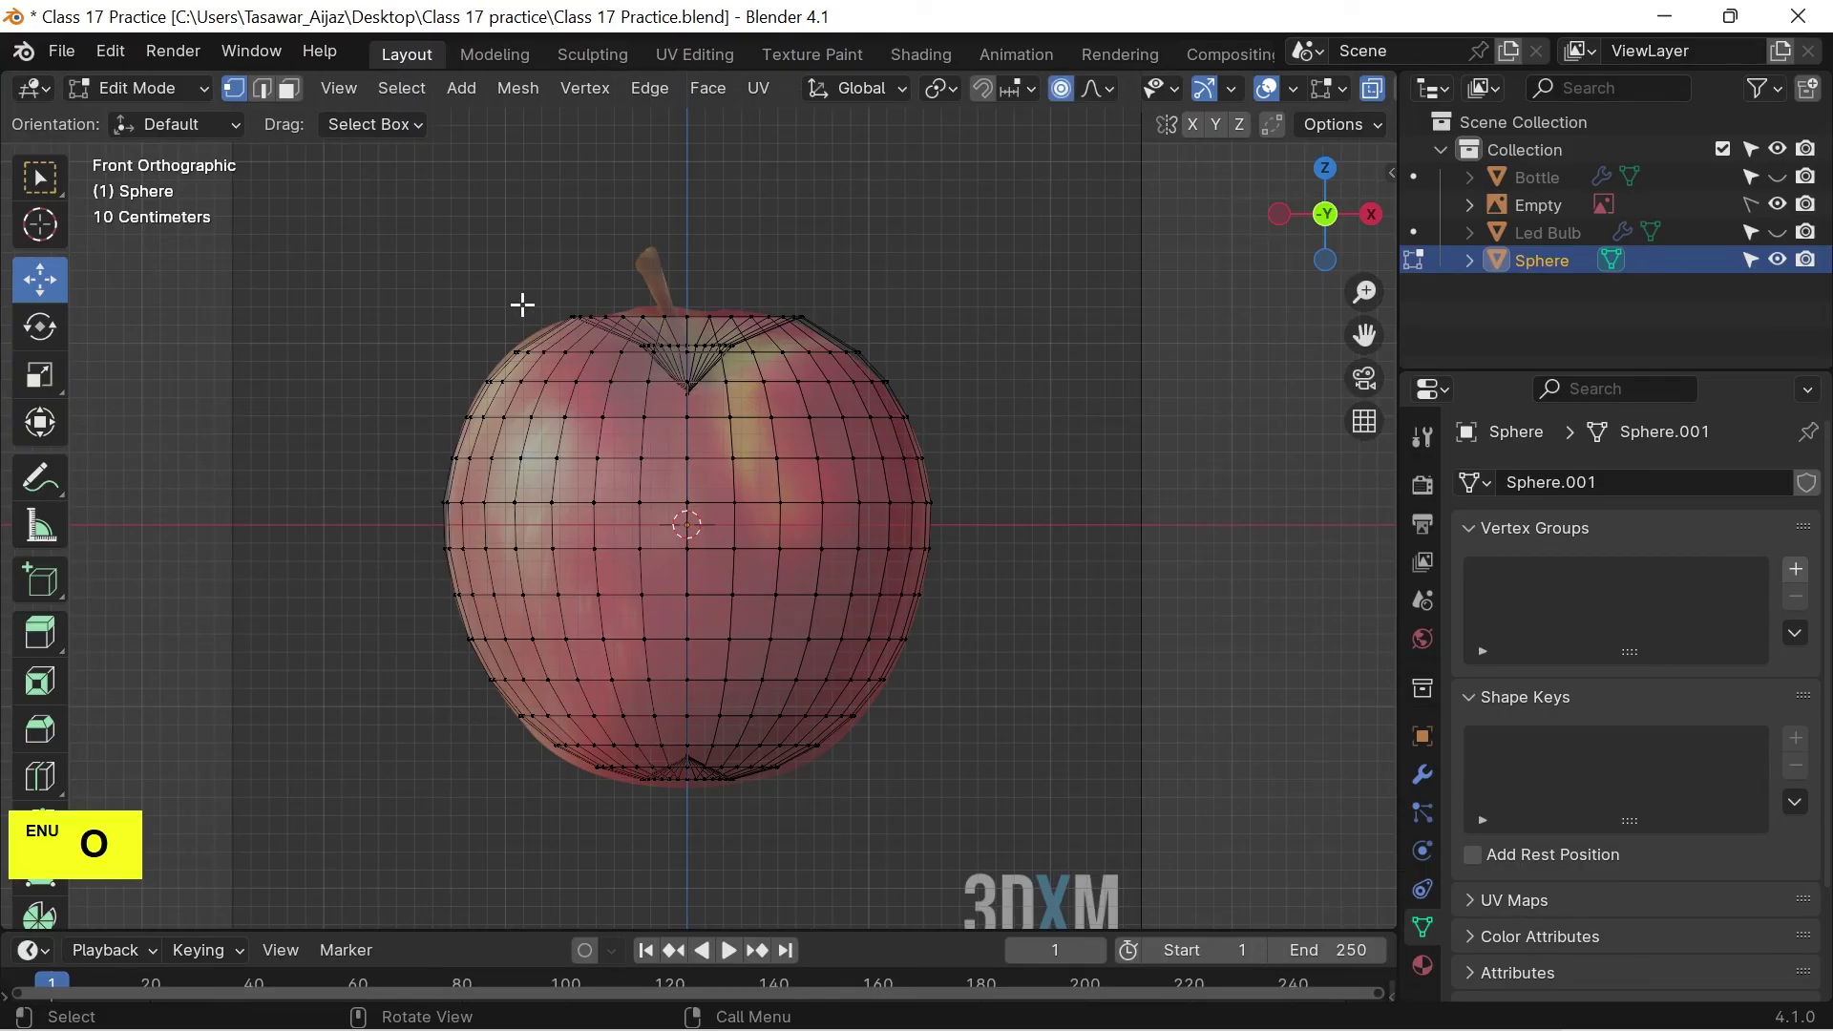
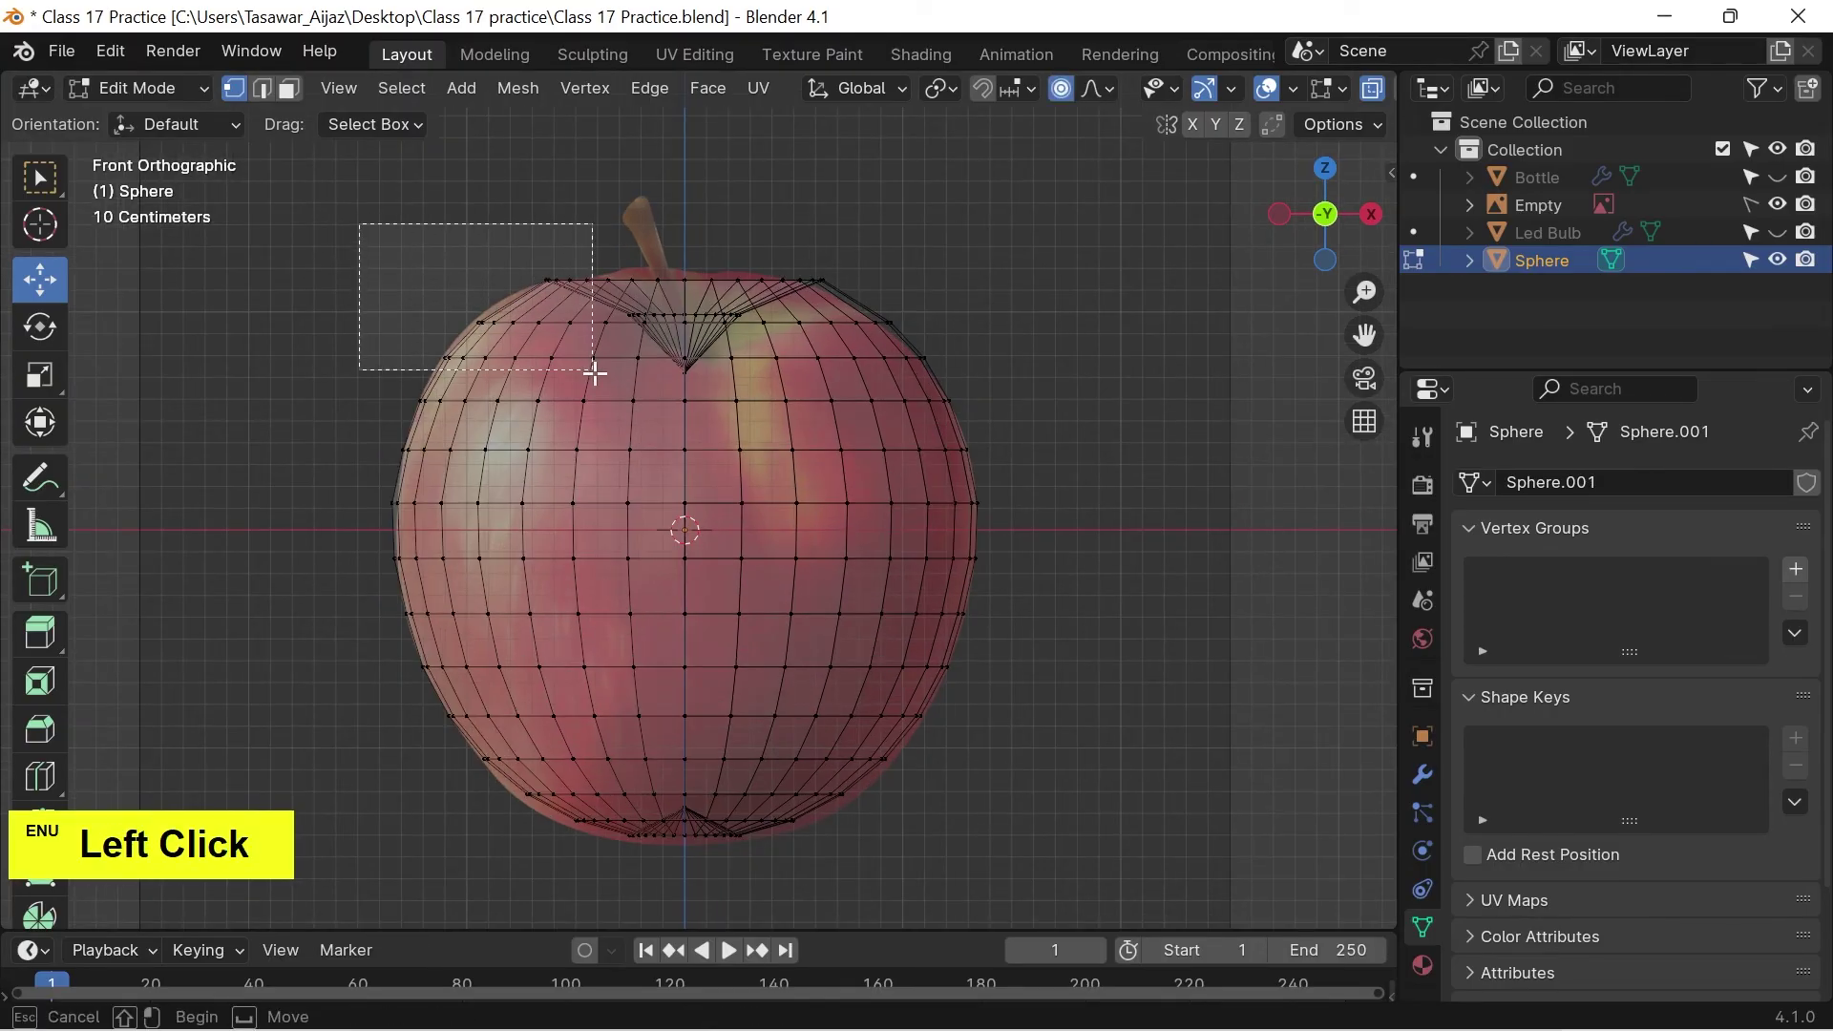
{"action": "key", "text": "g"}
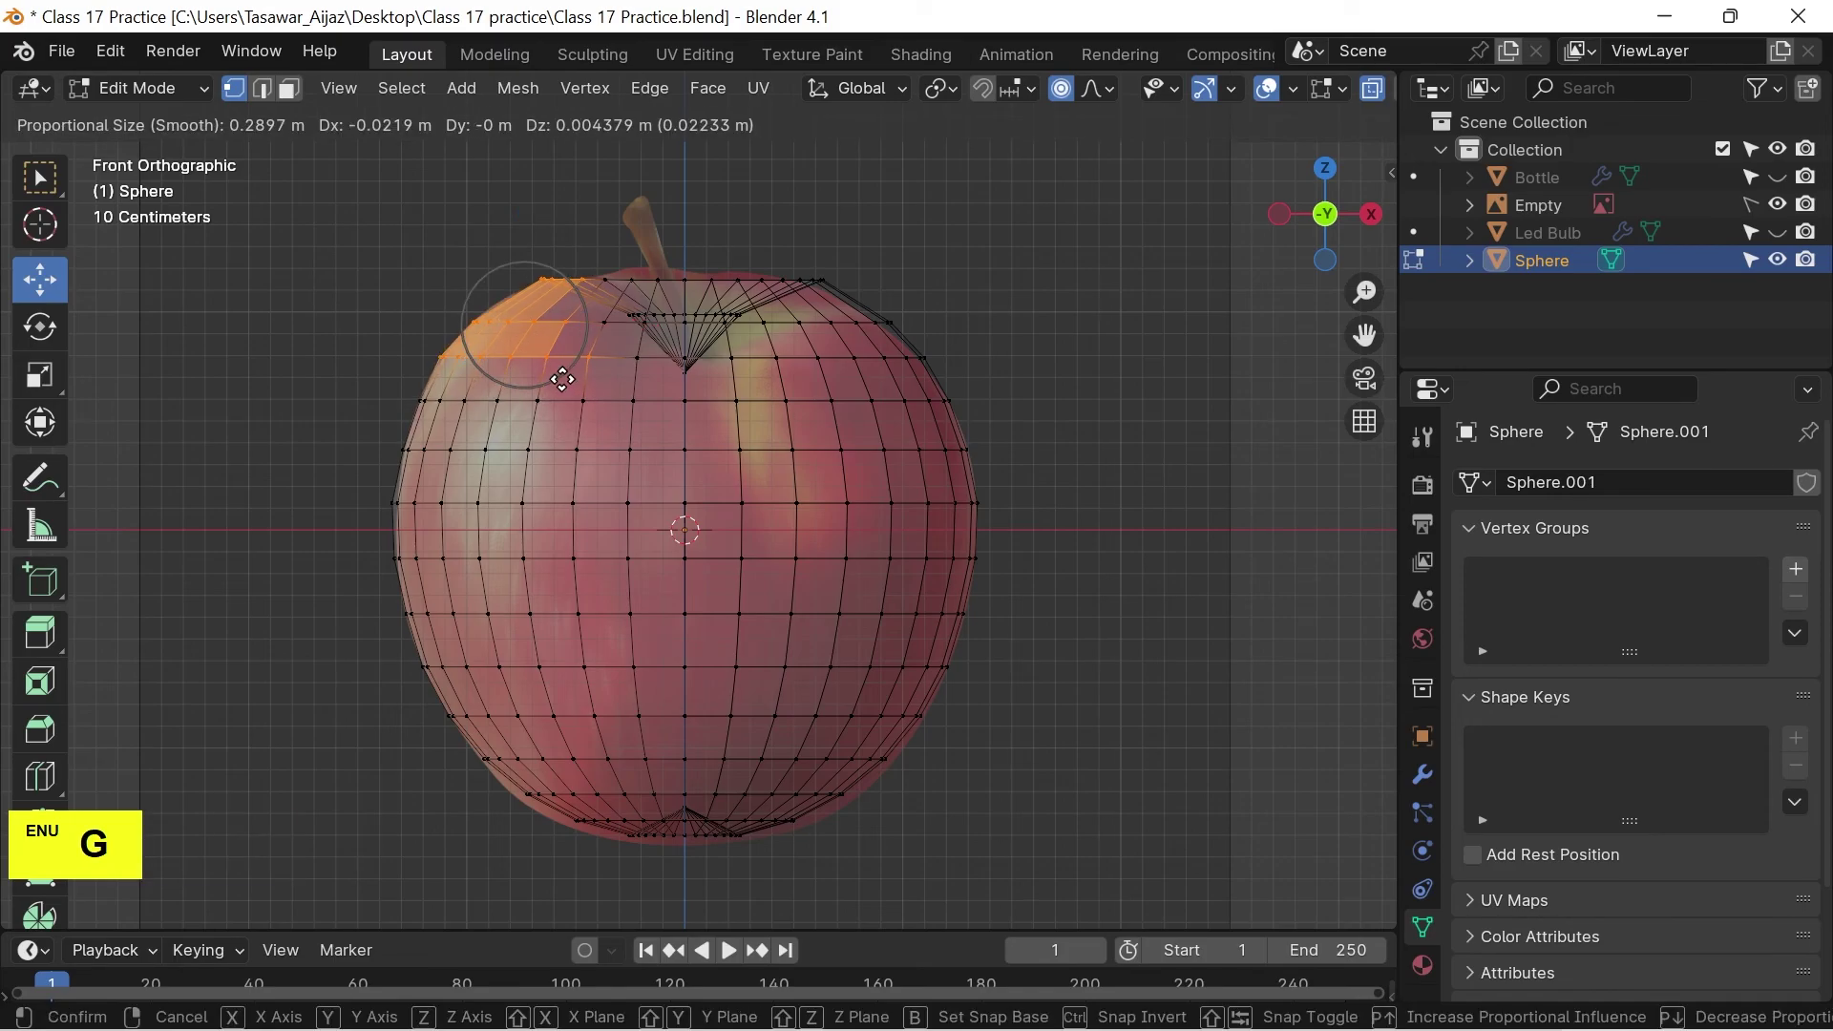
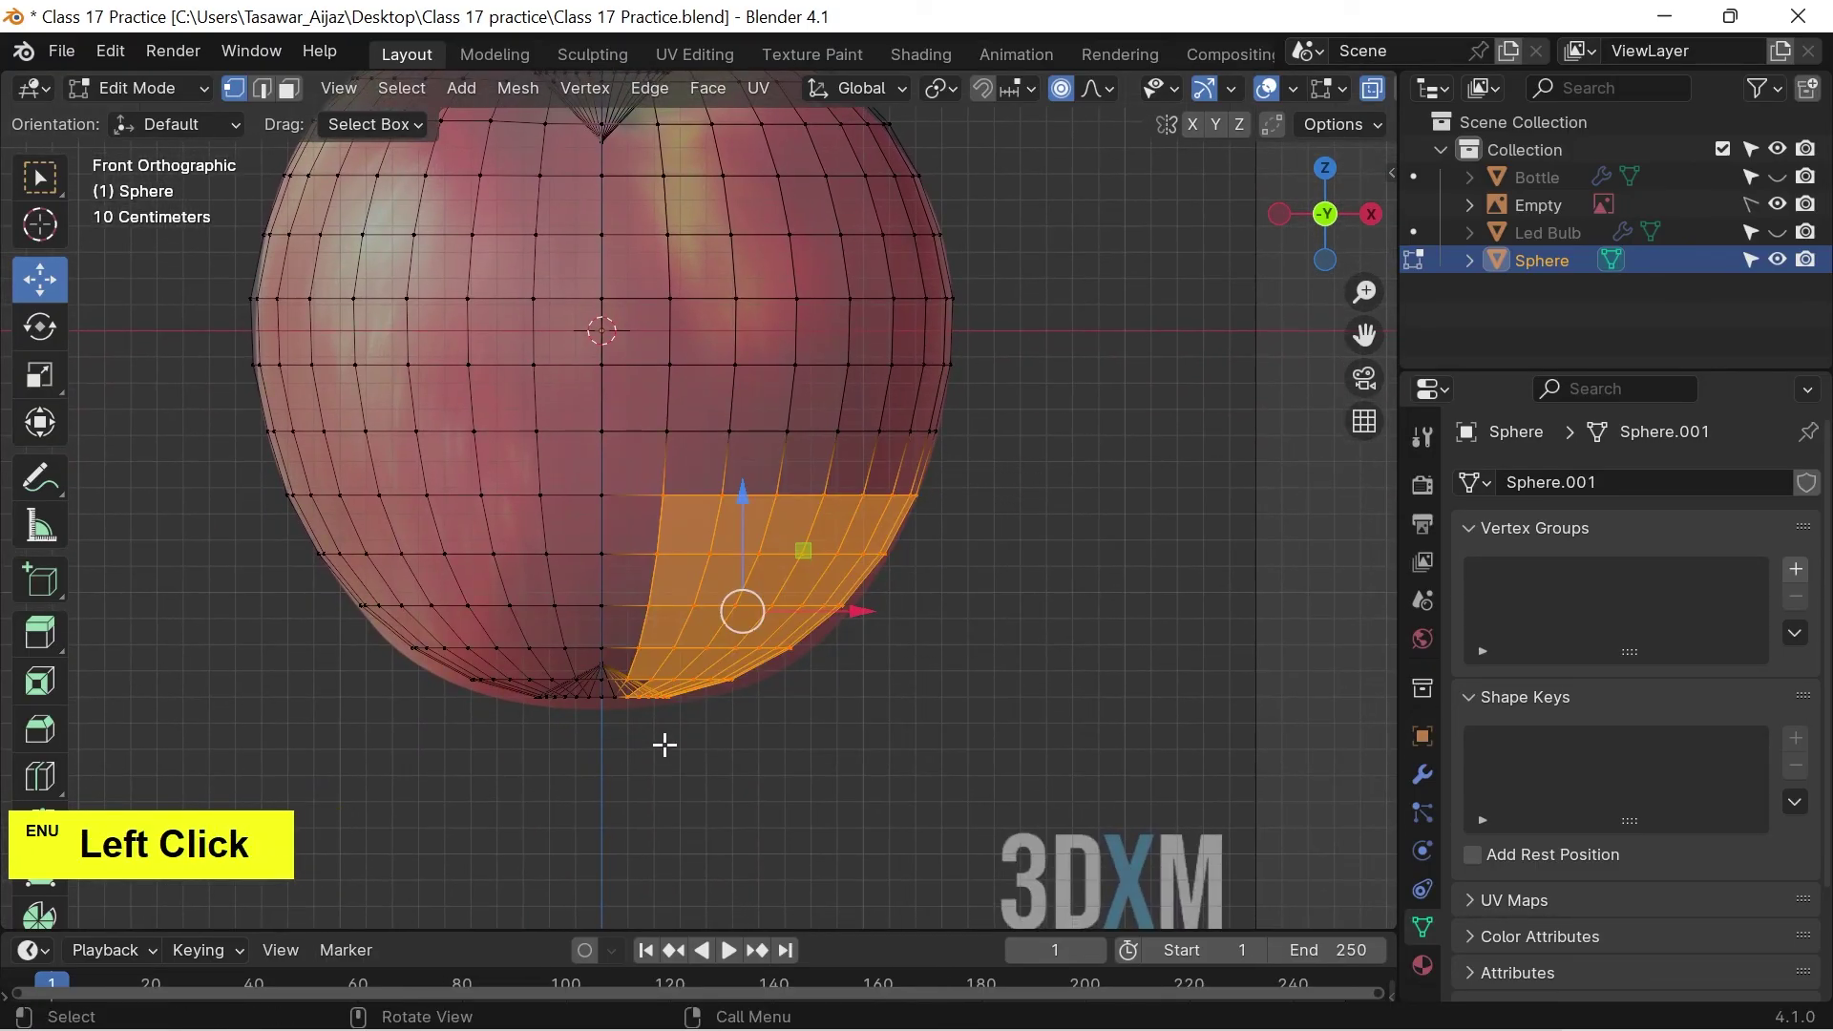
Move the lower-right and upper-right vertex groups to follow the reference outline.
{"action": "key", "text": "g"}
{"action": "scroll", "scroll_direction": "up", "scroll_amount": 3}
{"action": "scroll", "scroll_direction": "down", "scroll_amount": 3}
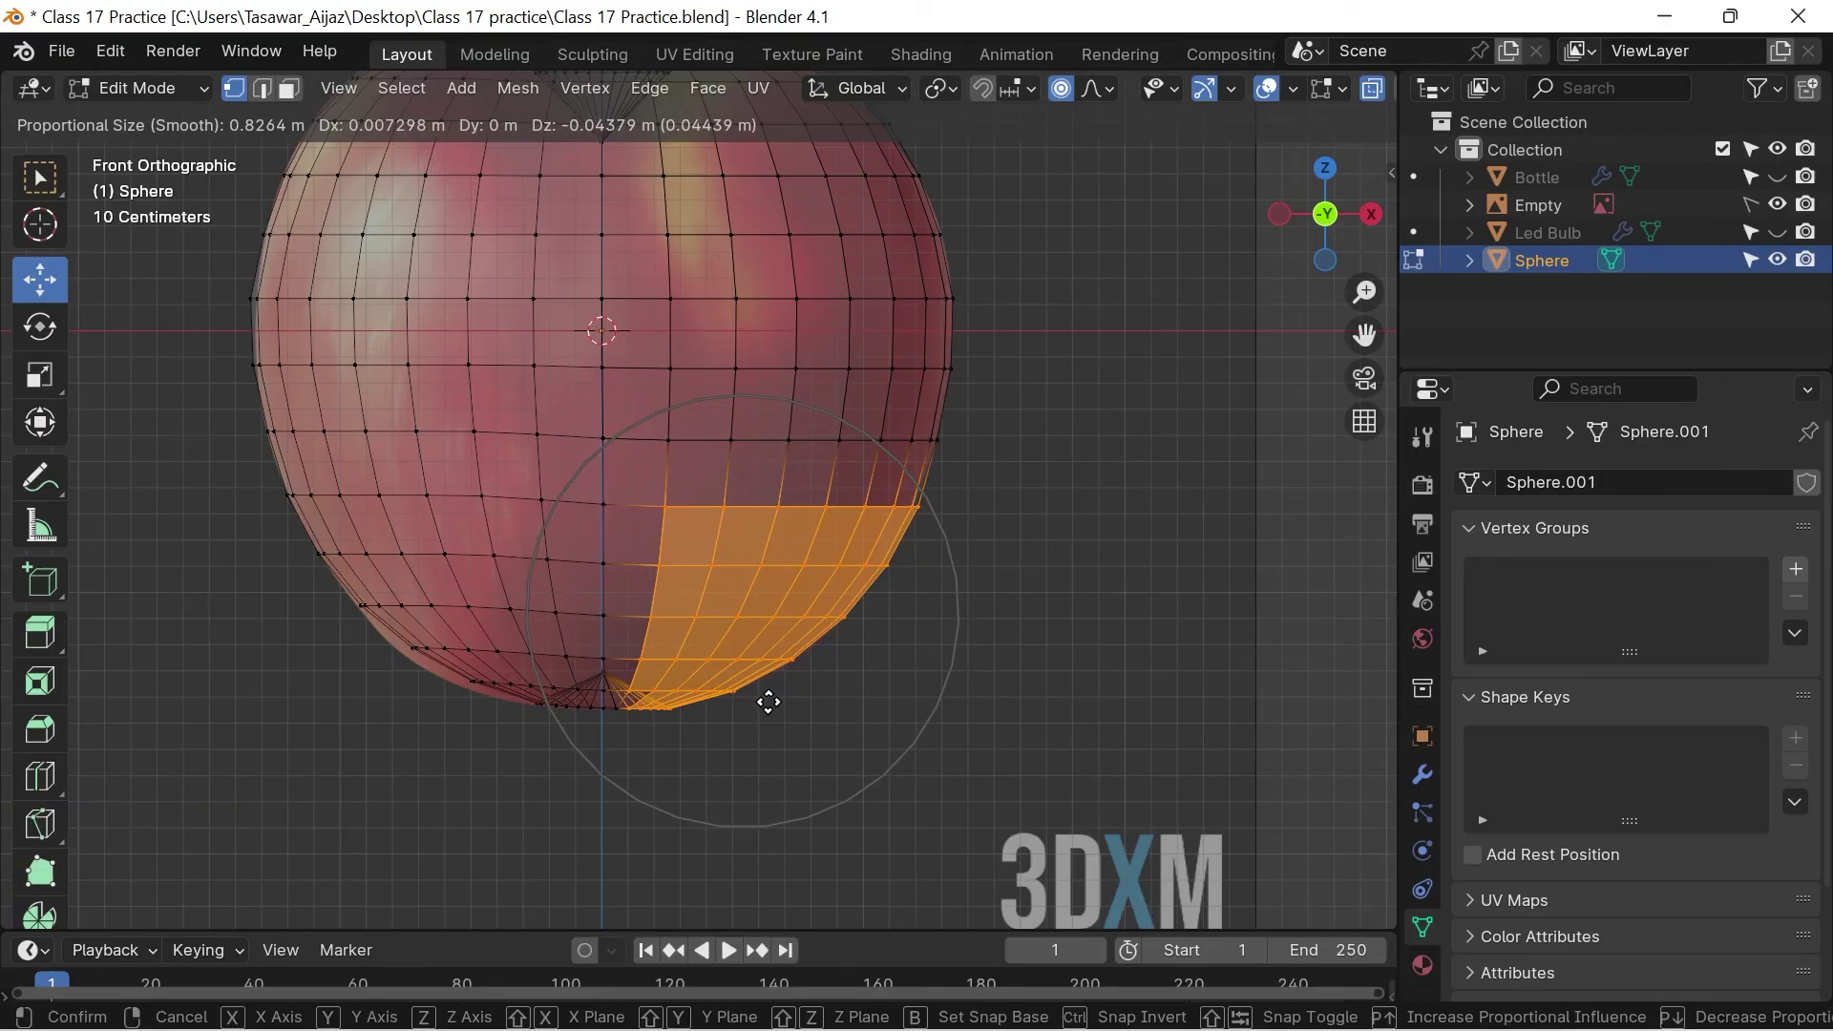
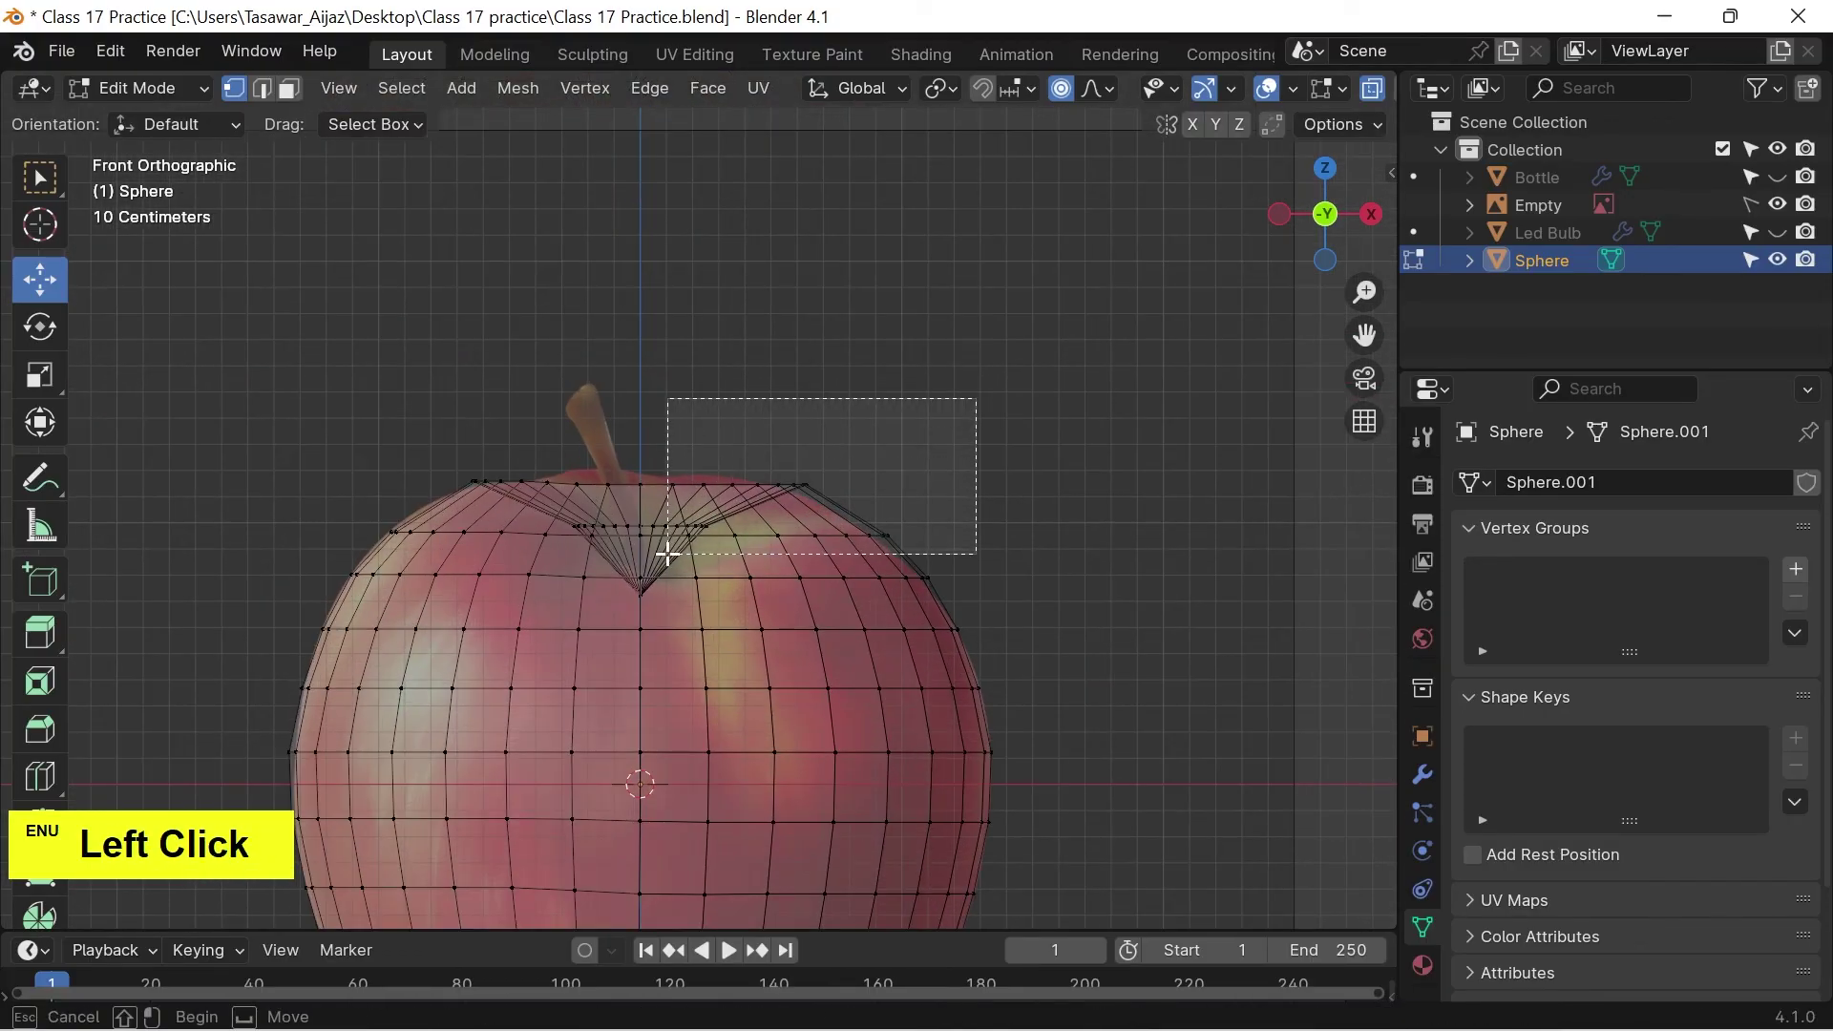
{"action": "key", "text": "g"}
{"action": "scroll", "scroll_direction": "down", "scroll_amount": 3}
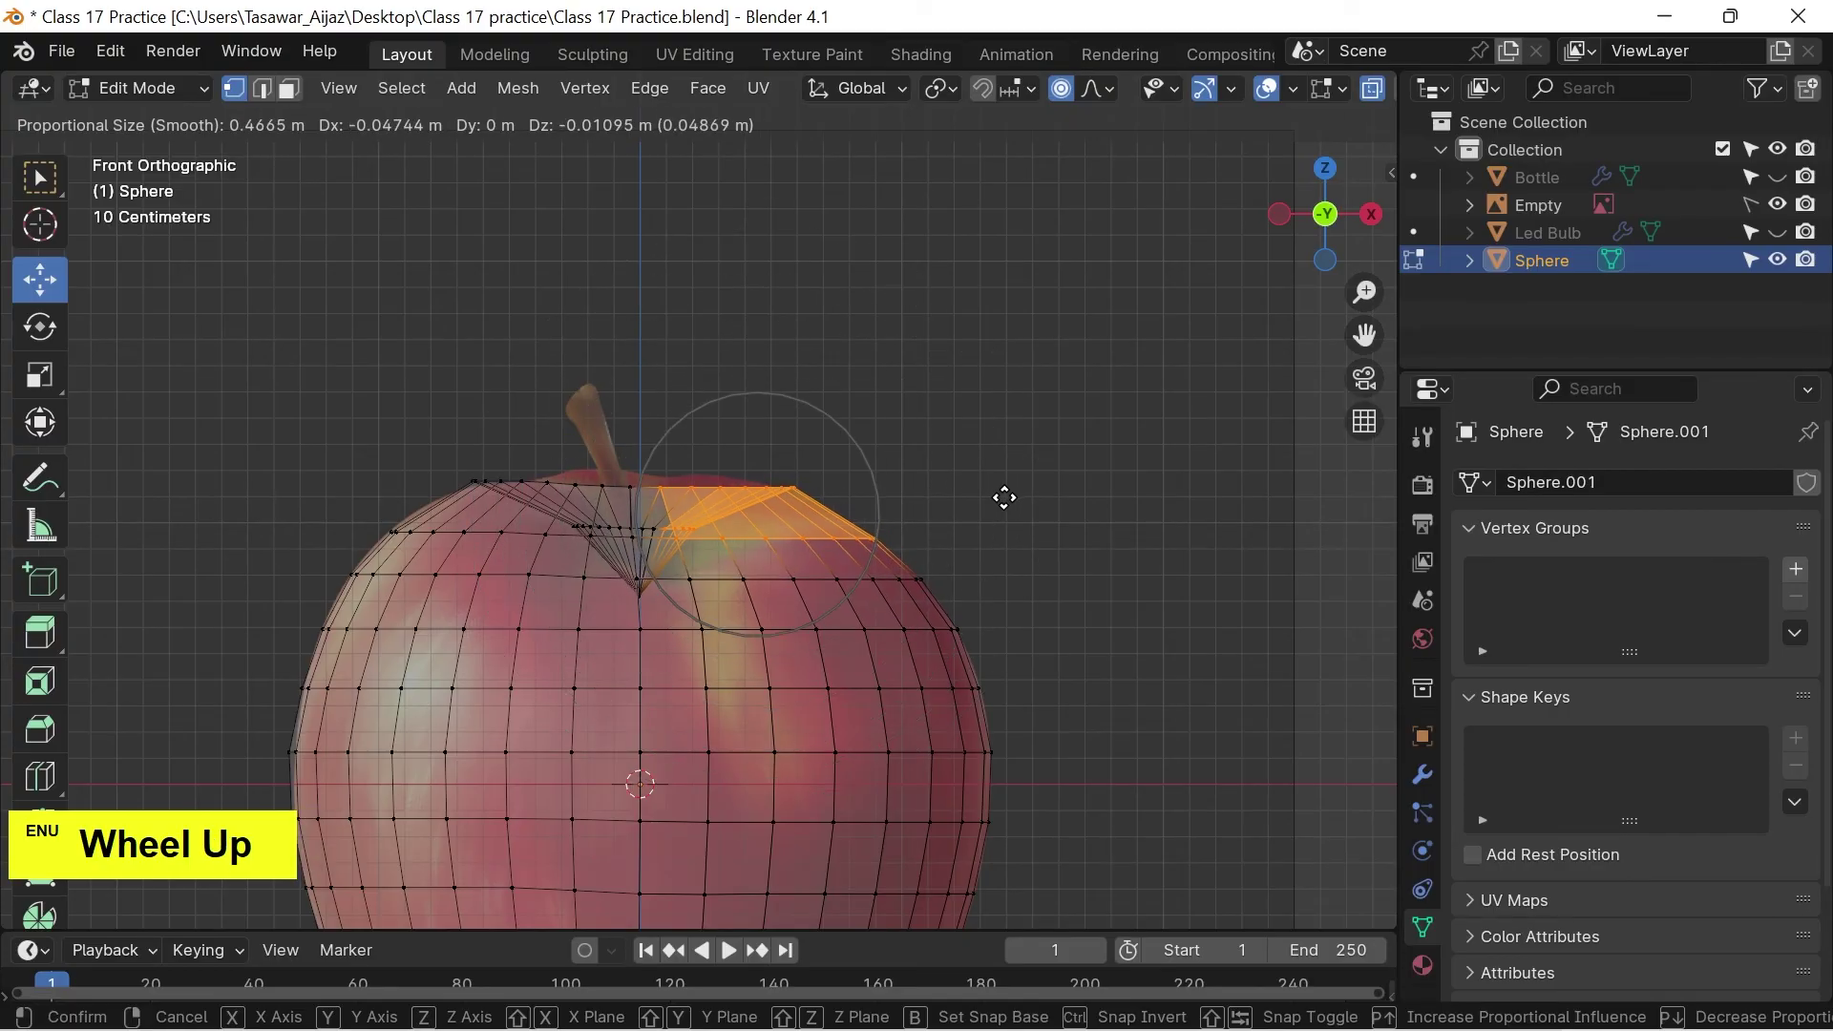
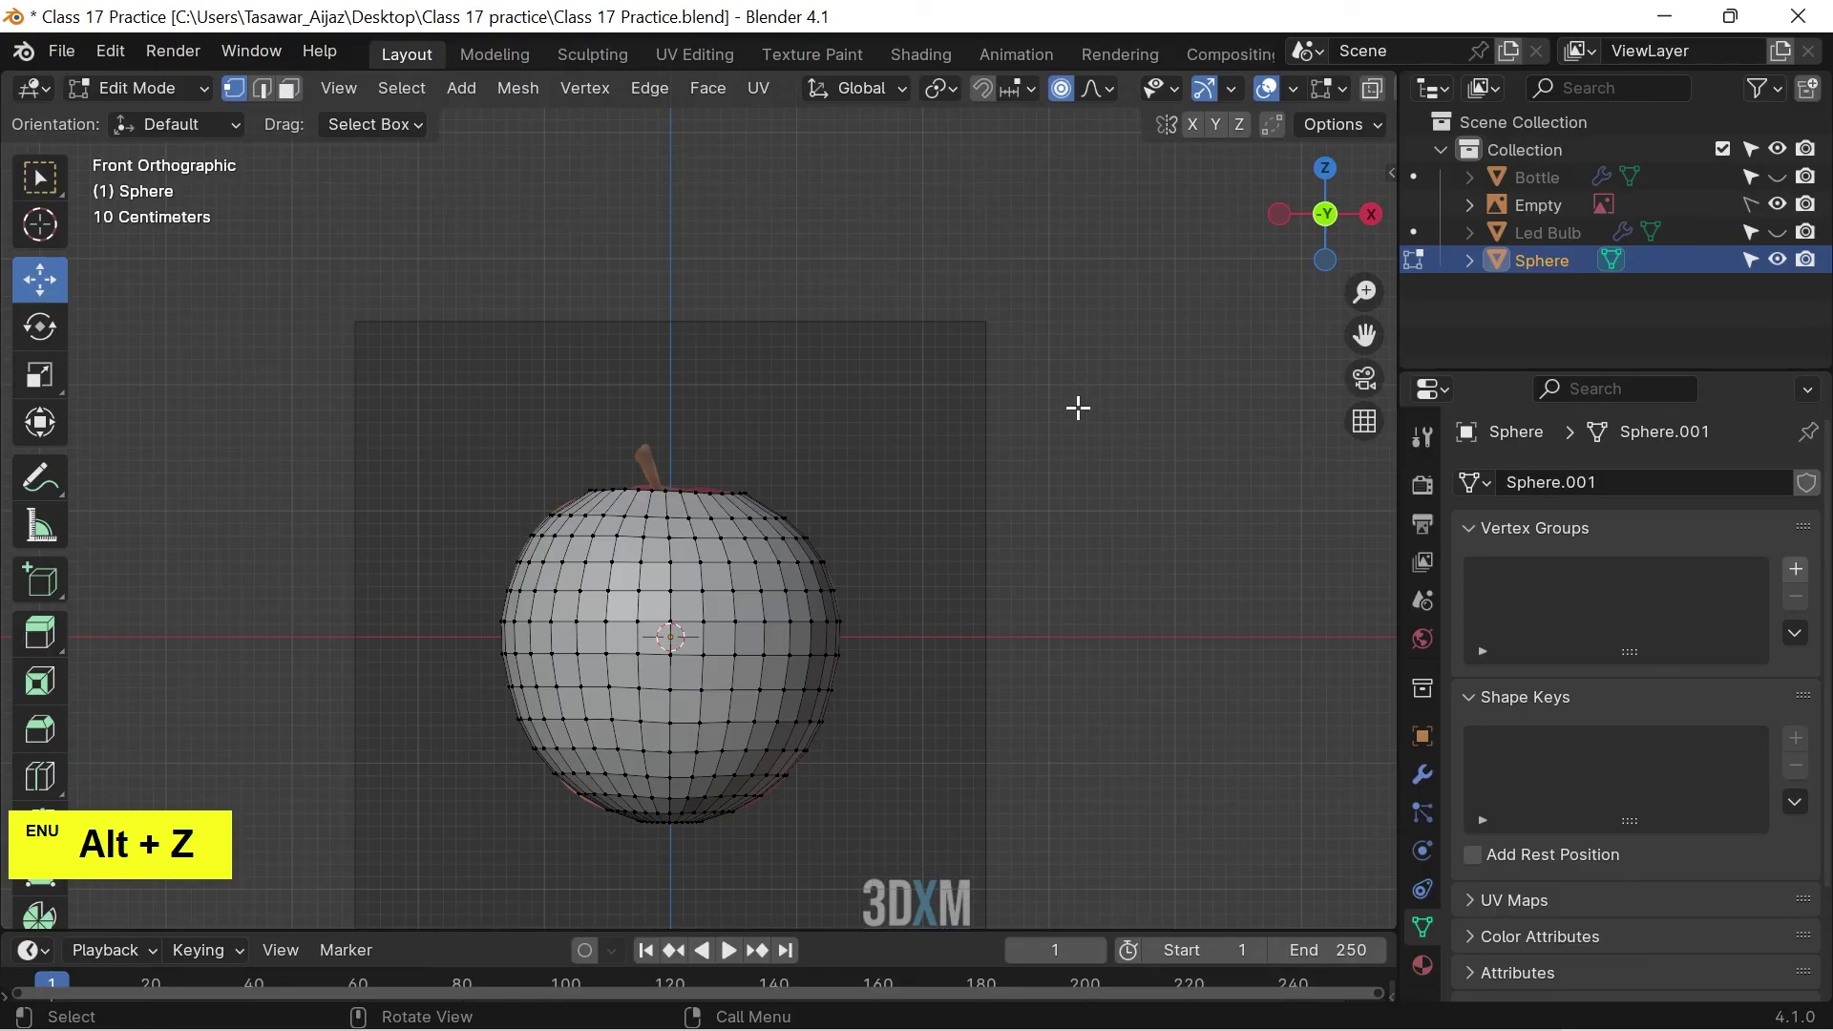
Turn off proportional editing, return to Object Mode and shade the apple smooth.
{"action": "key", "text": "o"}
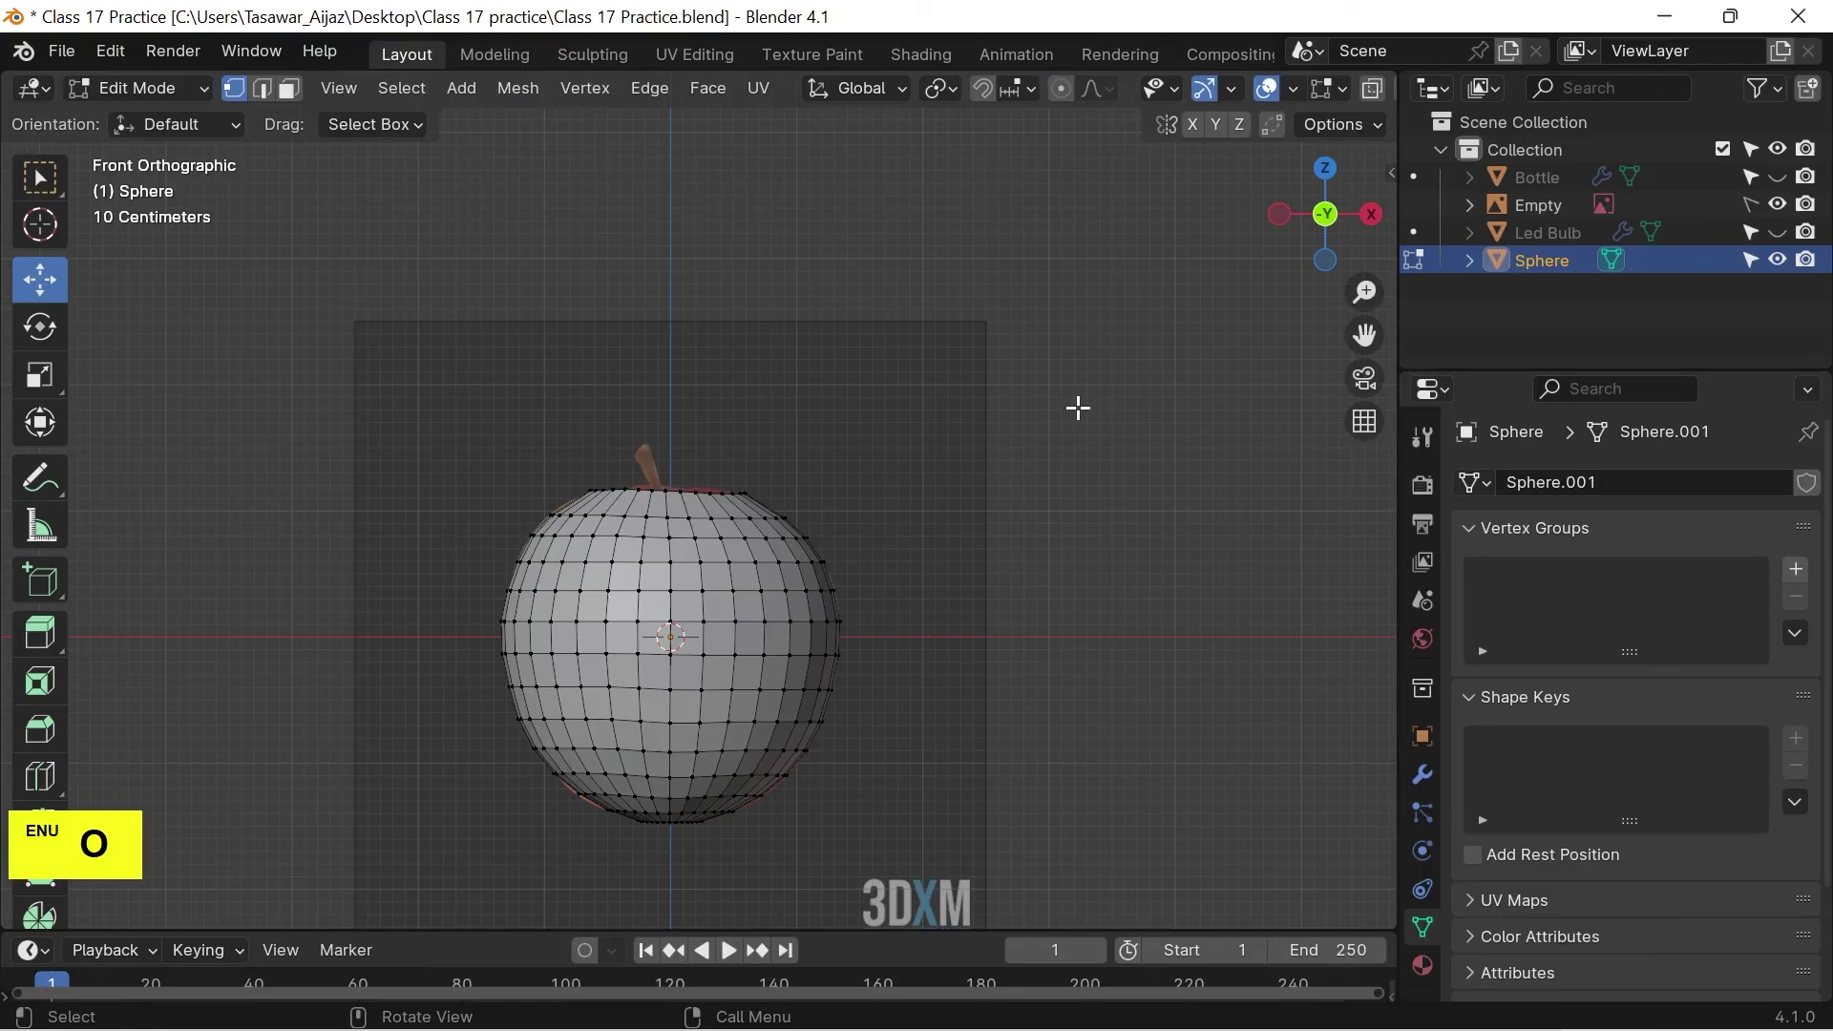
{"action": "key", "text": "Tab"}
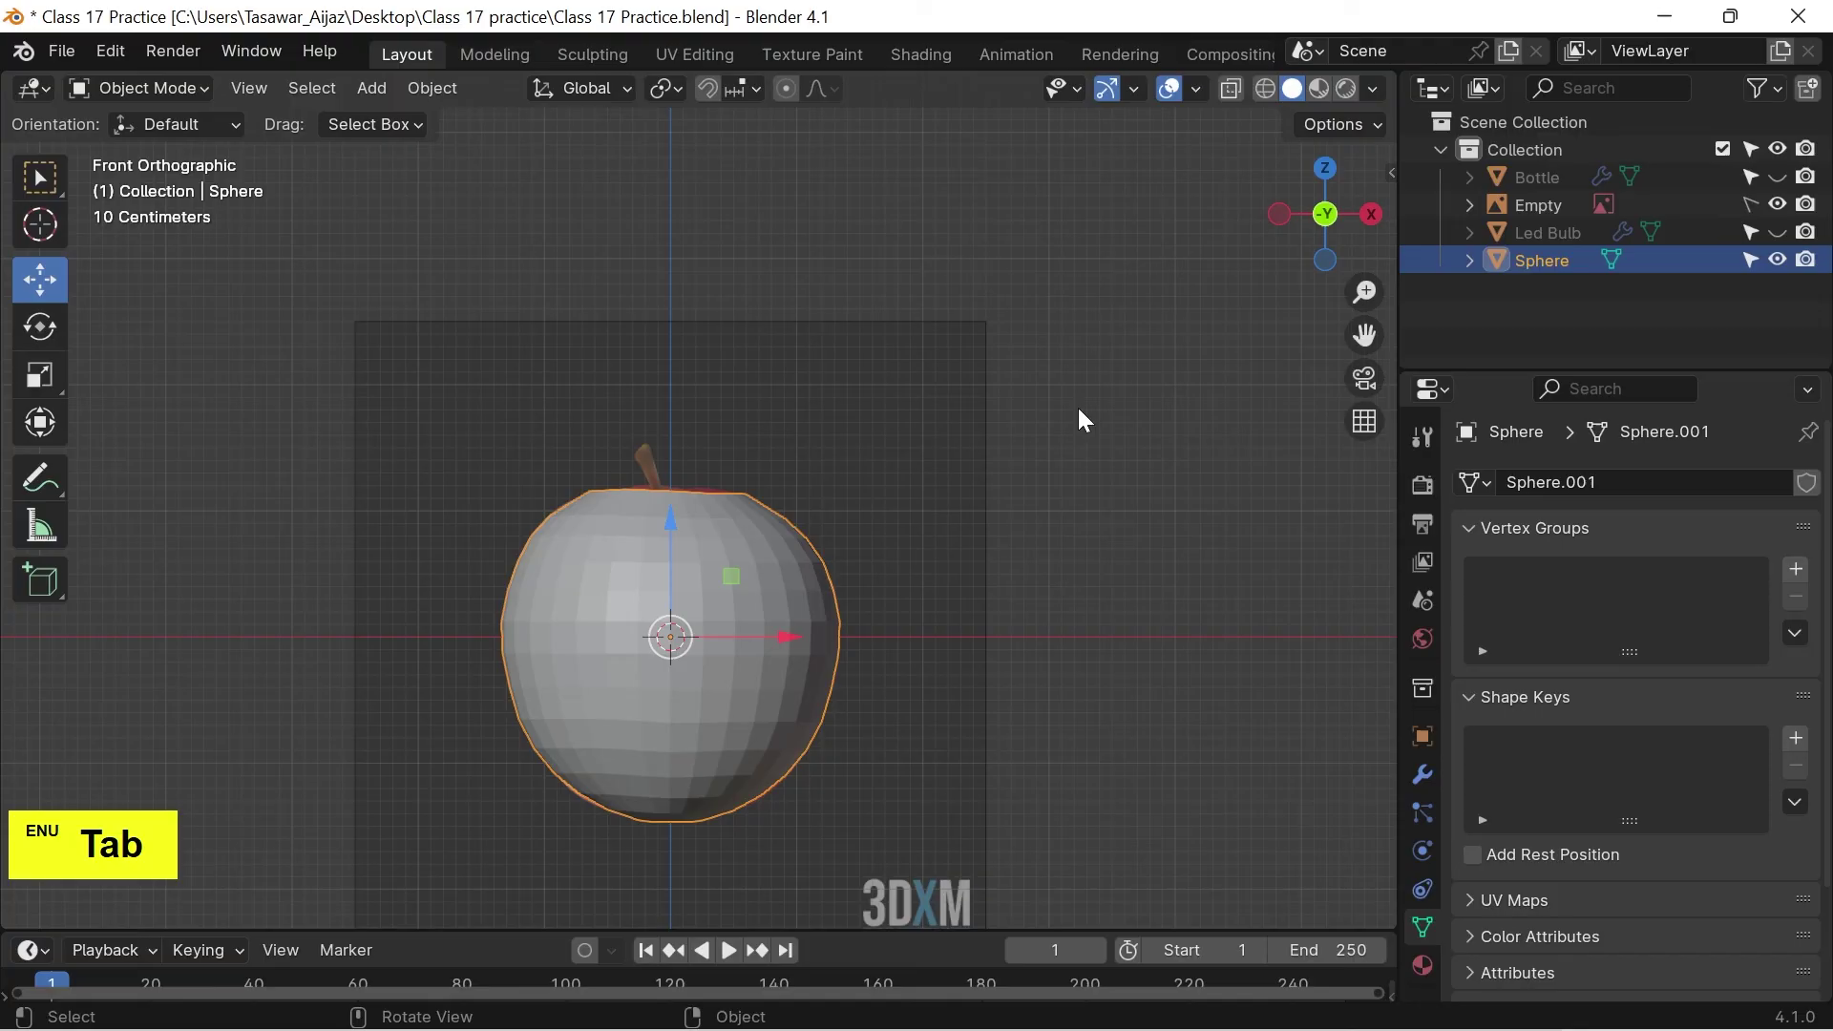
{"action": "right_click", "coordinate": [758, 542]}
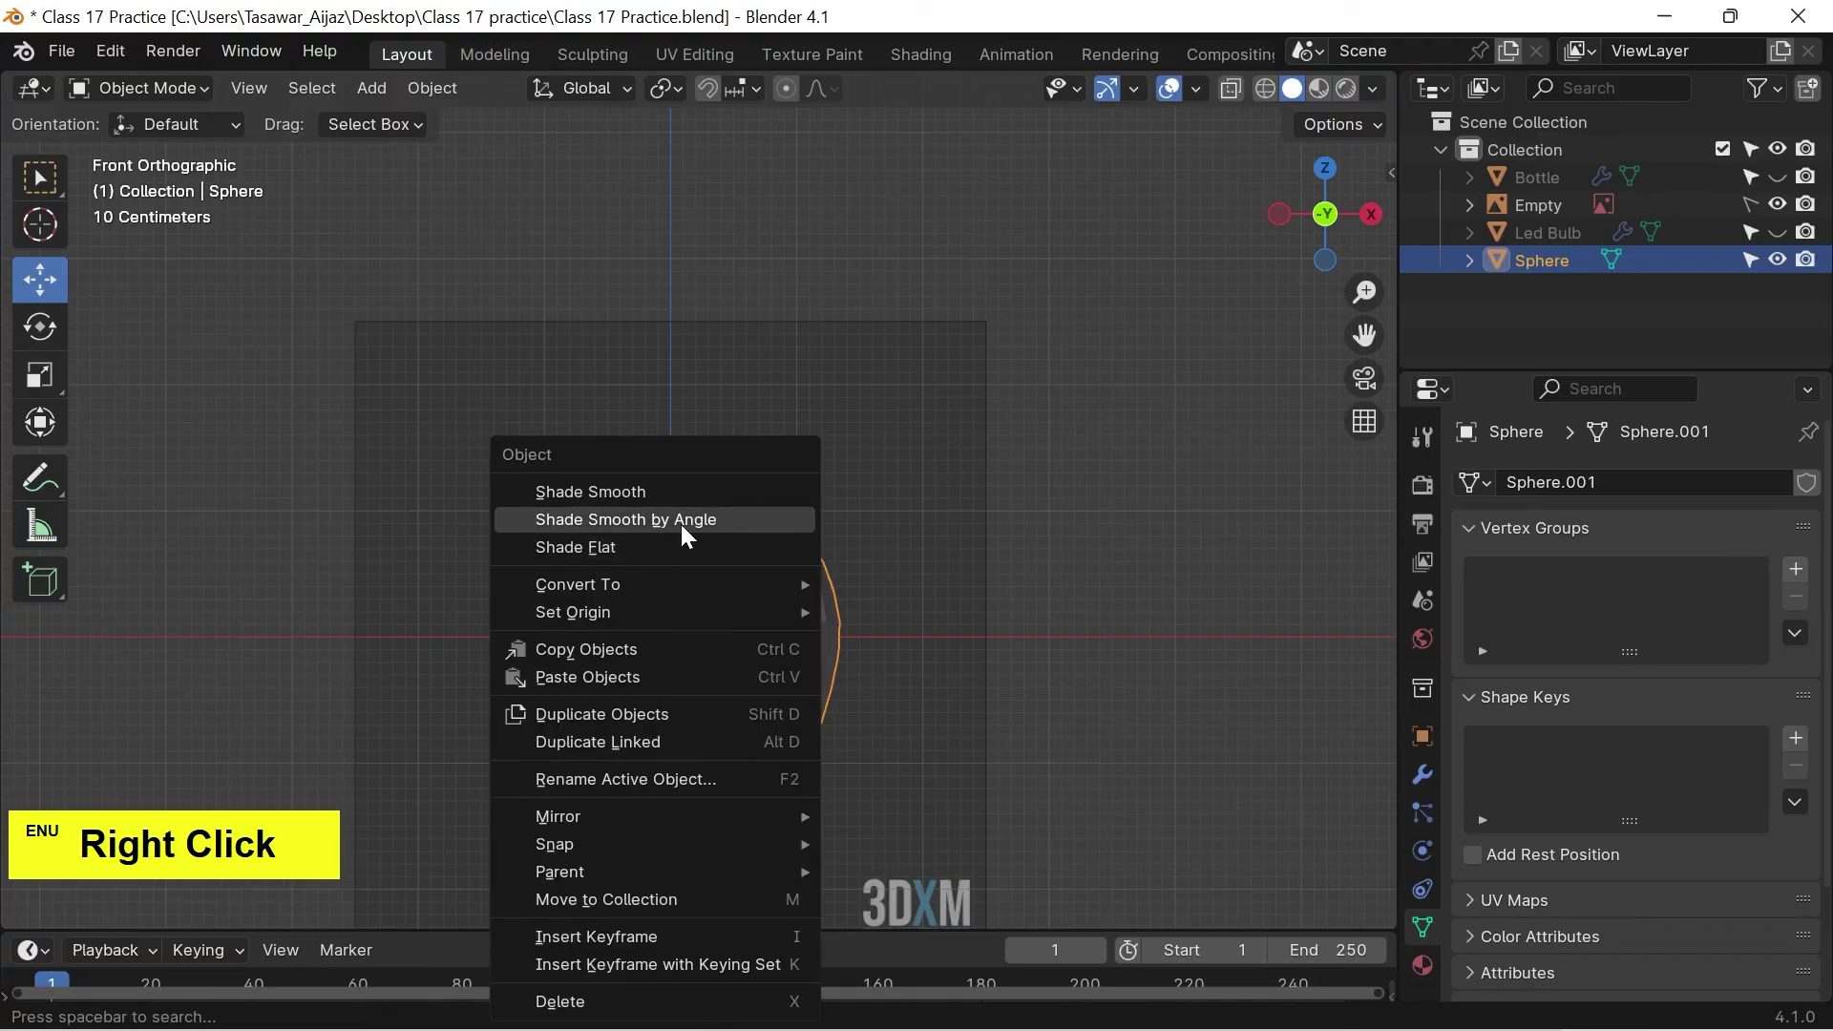
{"action": "left_click", "coordinate": [667, 526]}
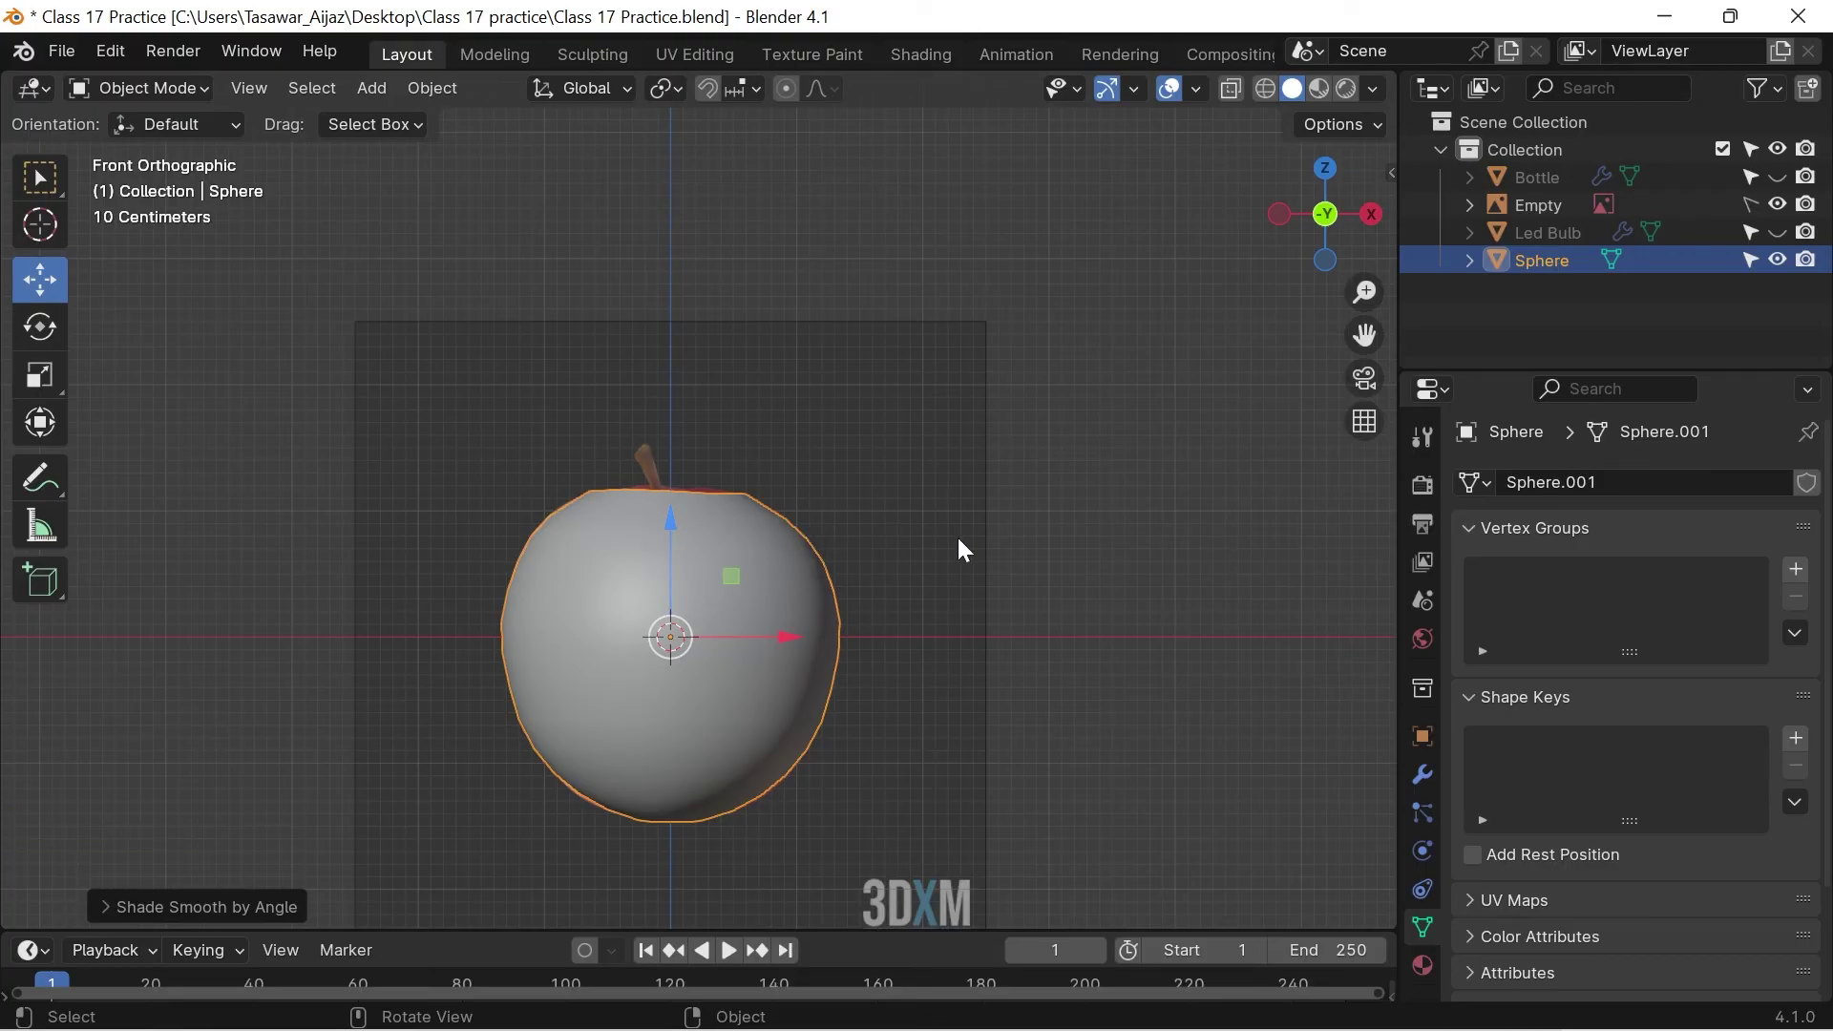
Add a Subdivision Surface modifier, hide the reference Empty, and show the lesson summary slide.
{"action": "left_click", "coordinate": [1435, 781]}
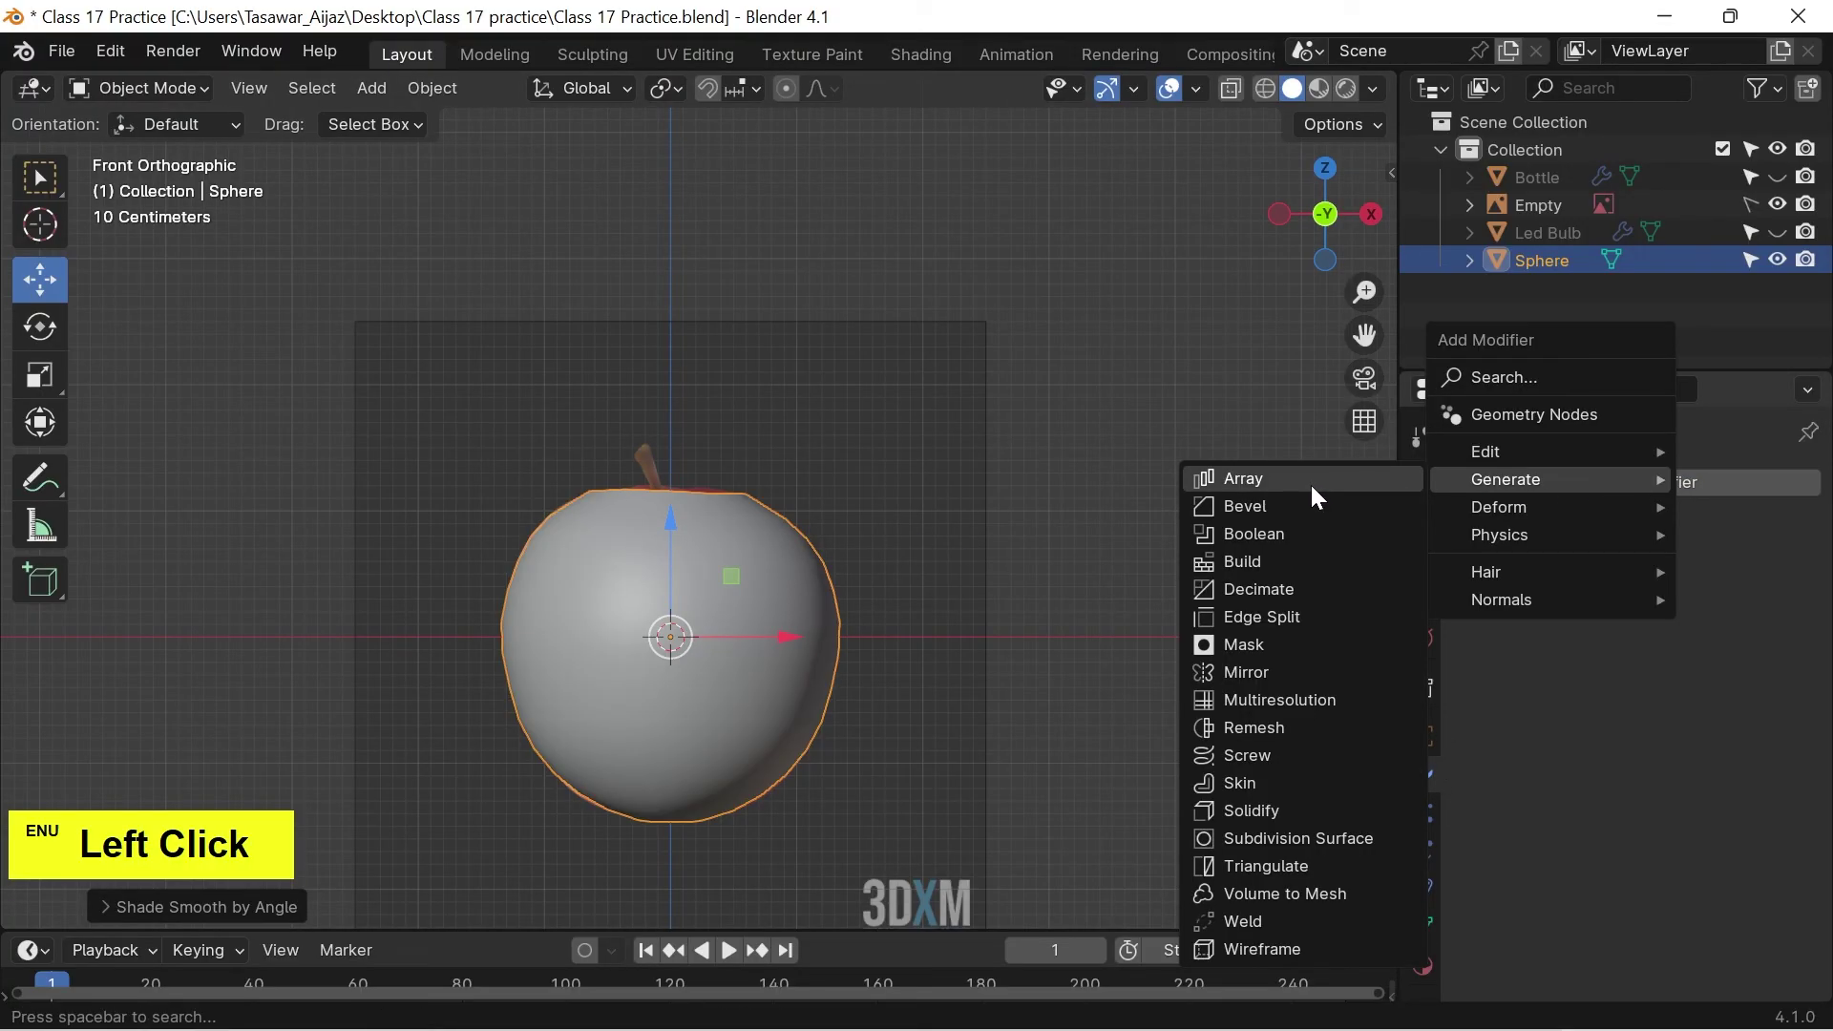
{"action": "left_click", "coordinate": [1316, 837]}
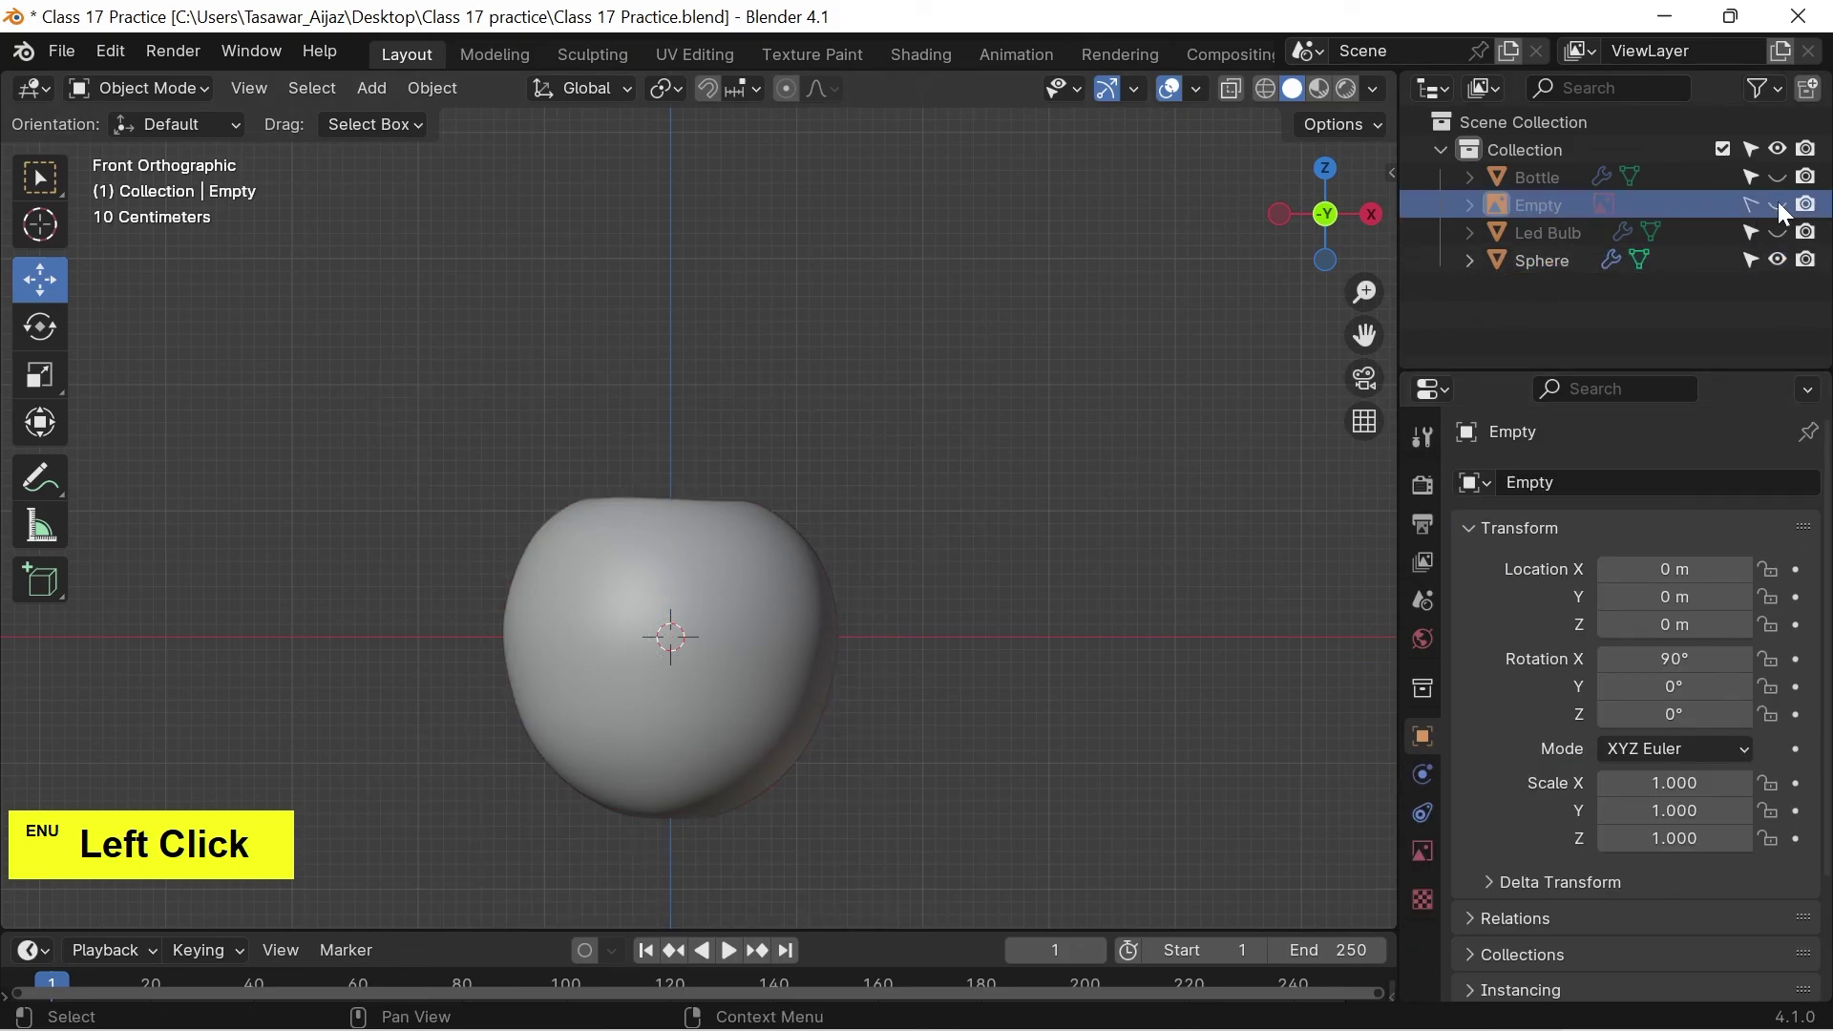
{"action": "scroll", "scroll_direction": "down", "scroll_amount": 3}
{"action": "left_click", "coordinate": [958, 619]}
{"action": "scroll", "scroll_direction": "up", "scroll_amount": 3}
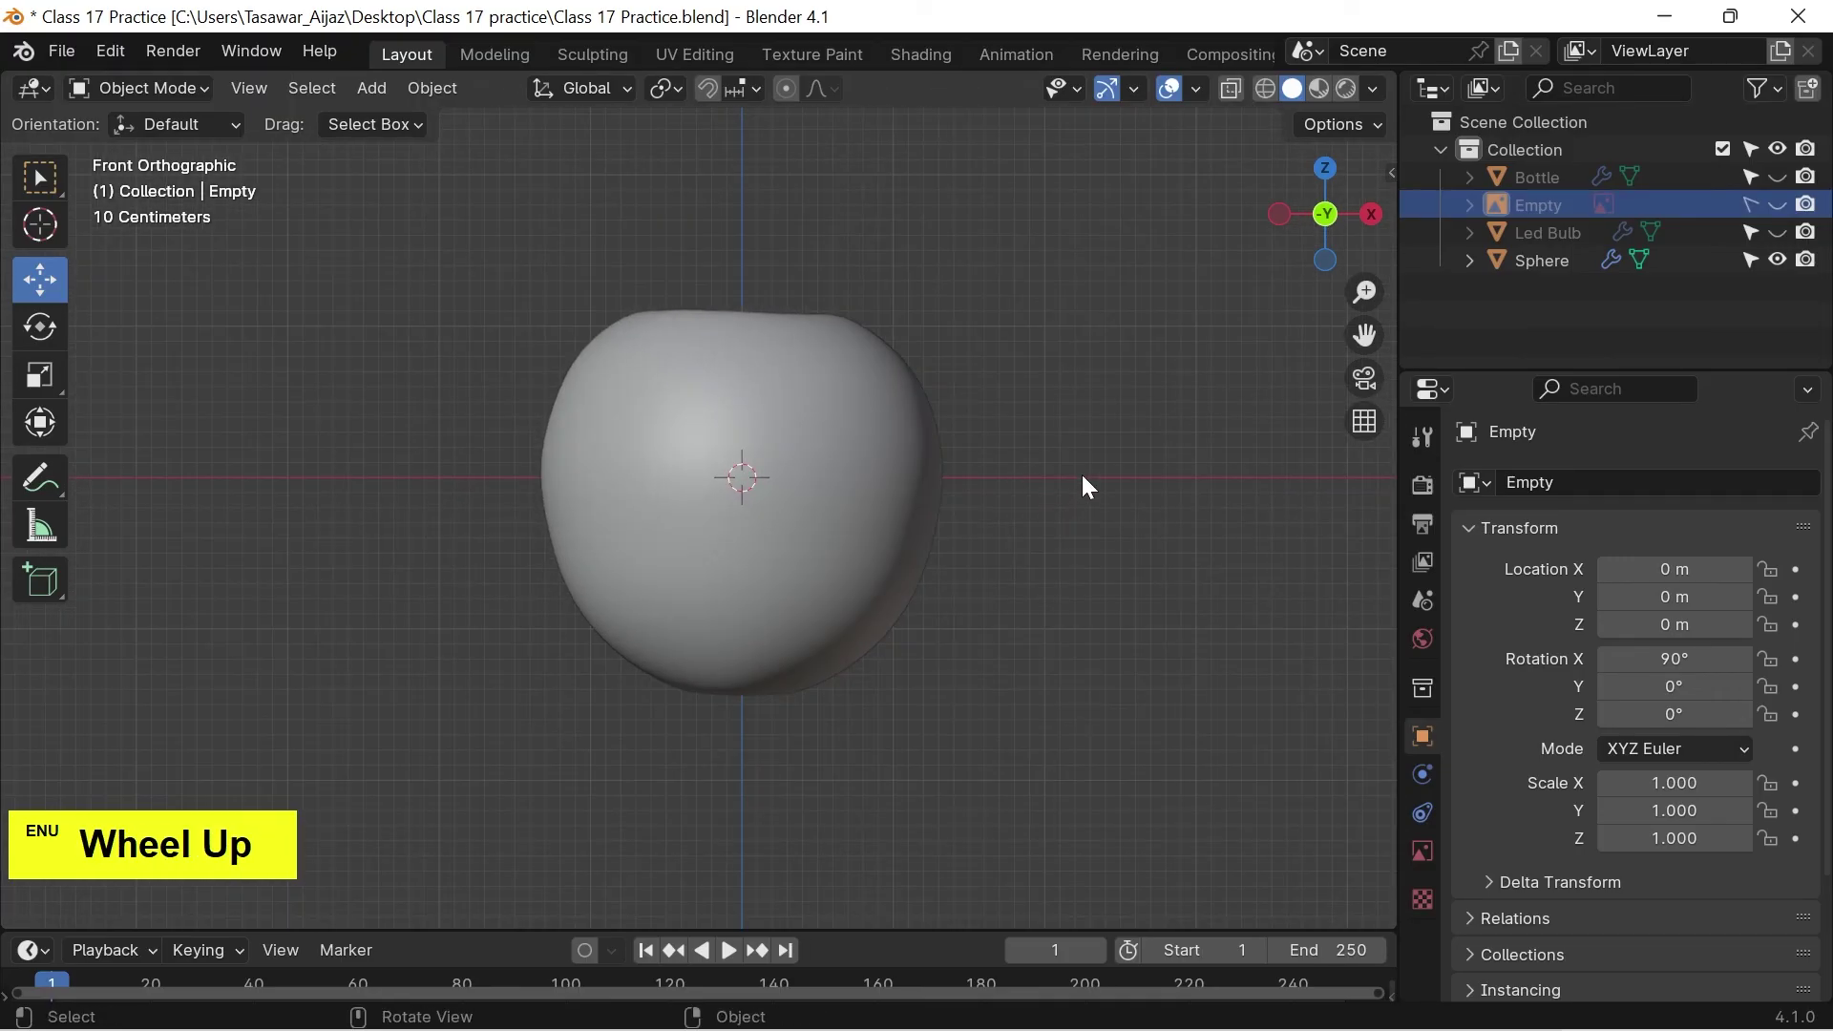
{"action": "left_click", "coordinate": [1152, 470]}
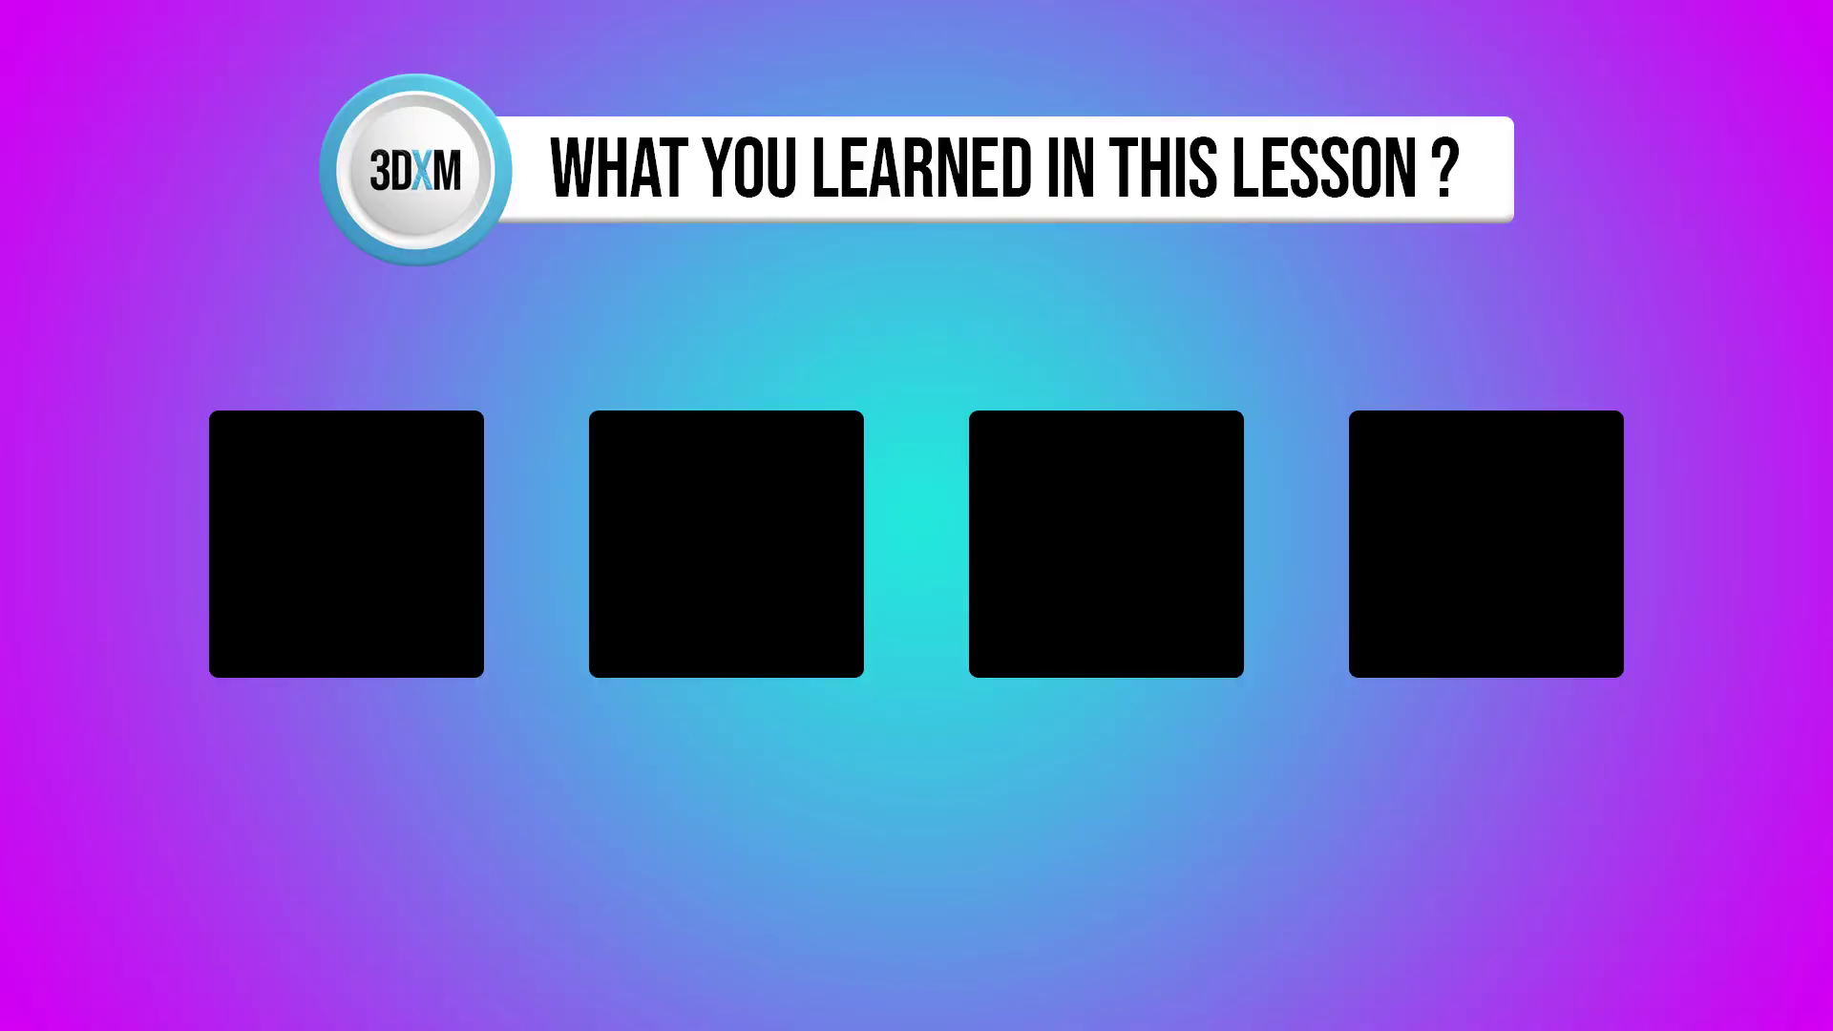